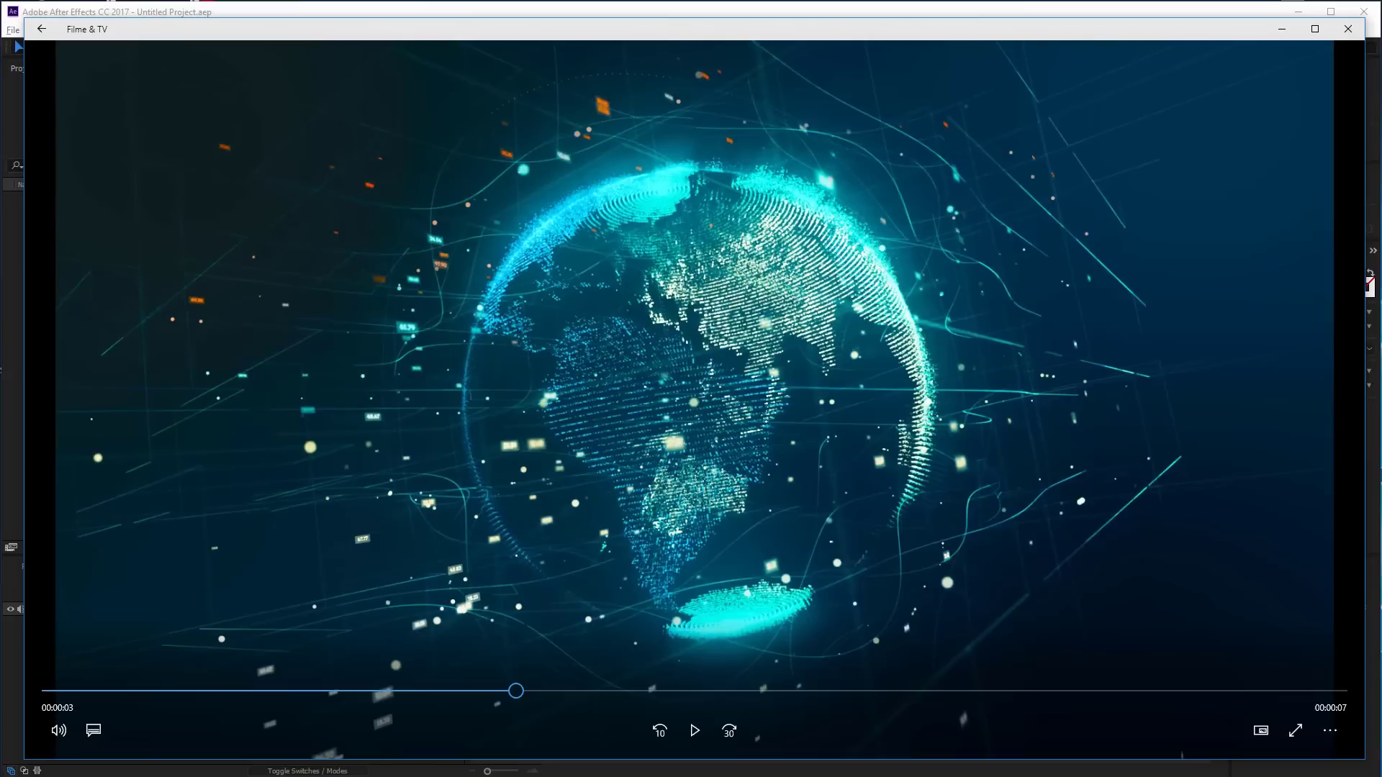
Play back and close the finished globe preview
click(46, 695)
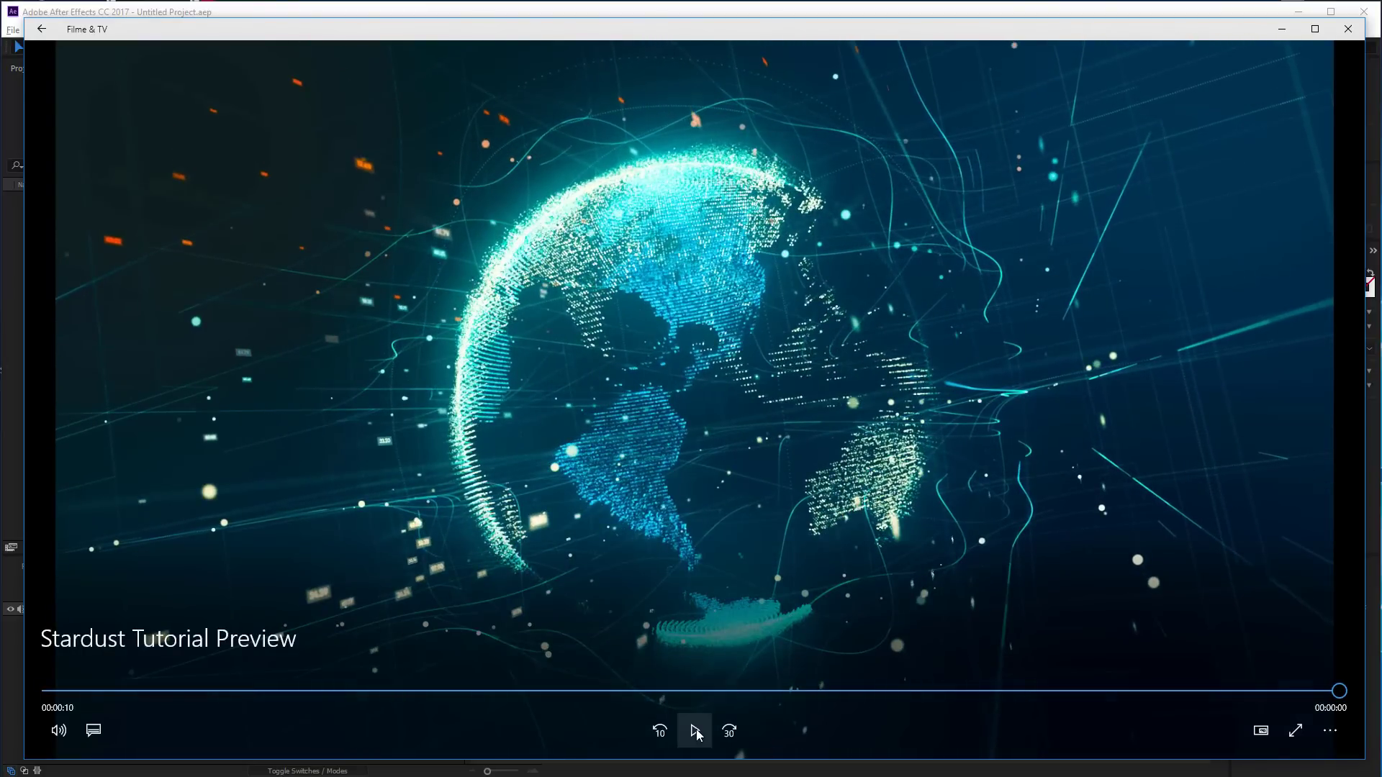
click(698, 736)
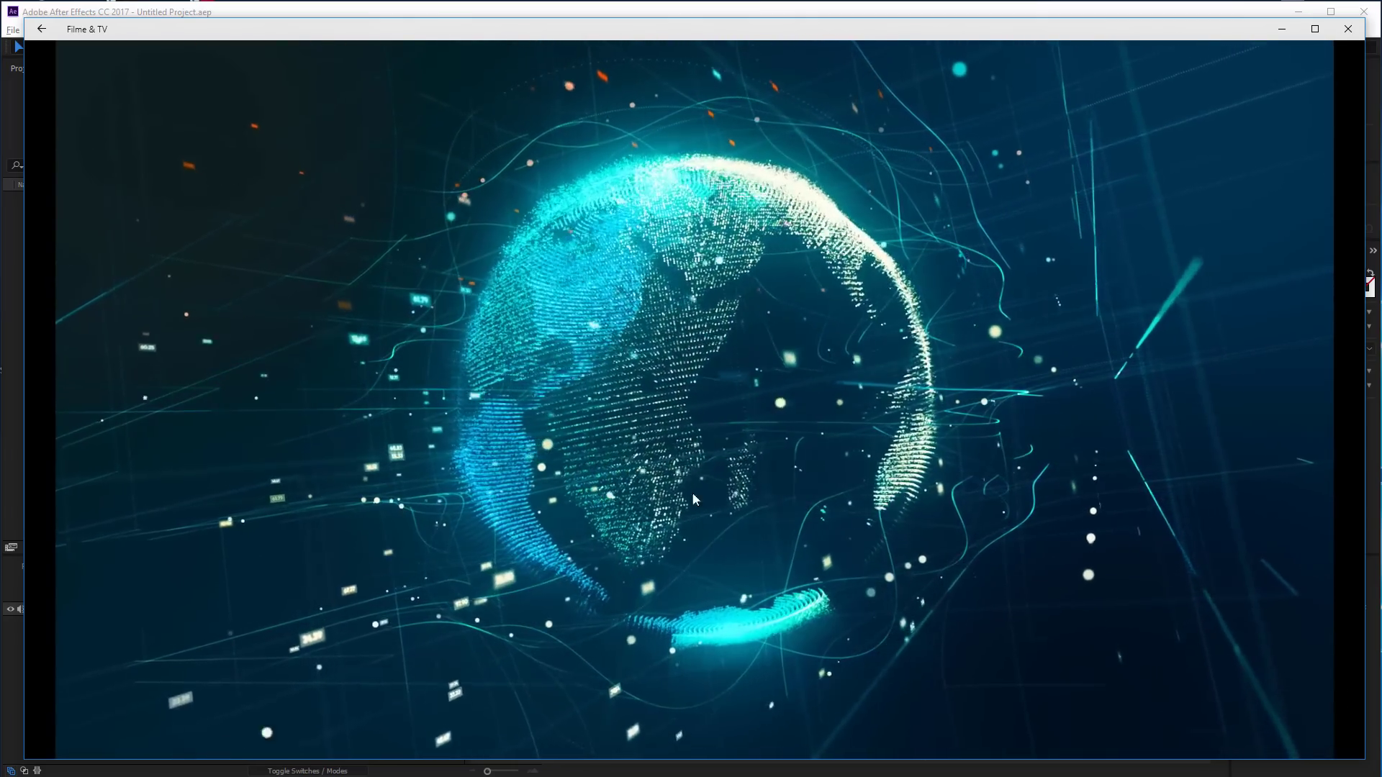
click(693, 741)
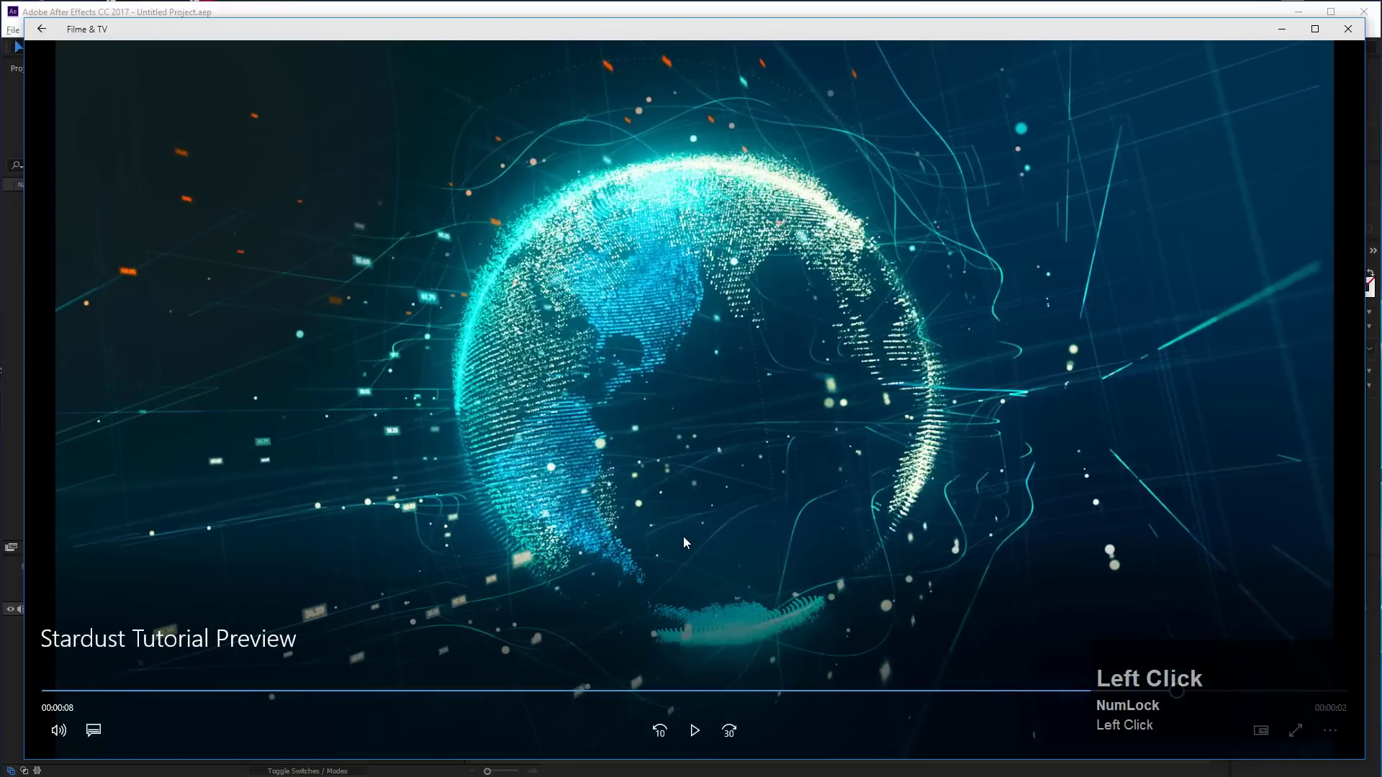
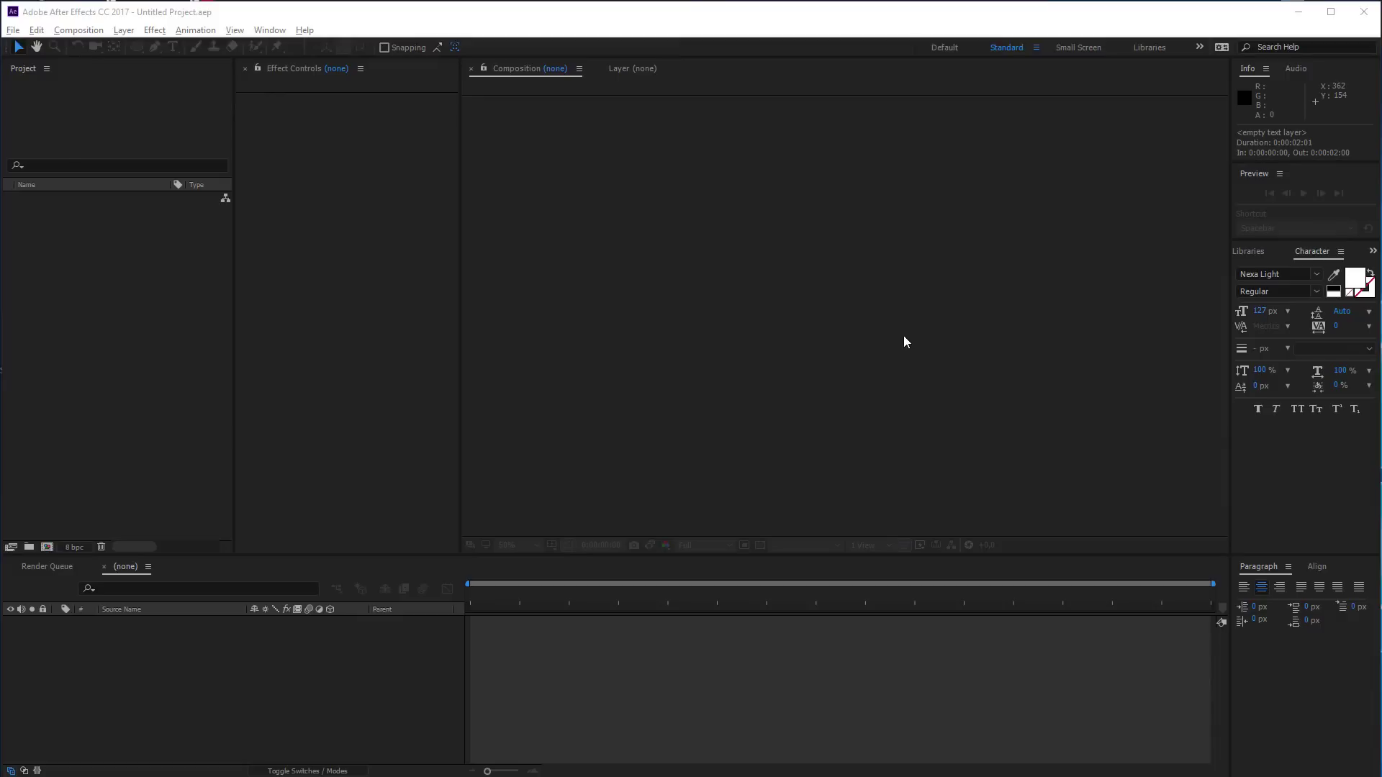
Create a new HDTV 1080 25 composition named MAIN with a 0:00:20:00 duration
click(73, 39)
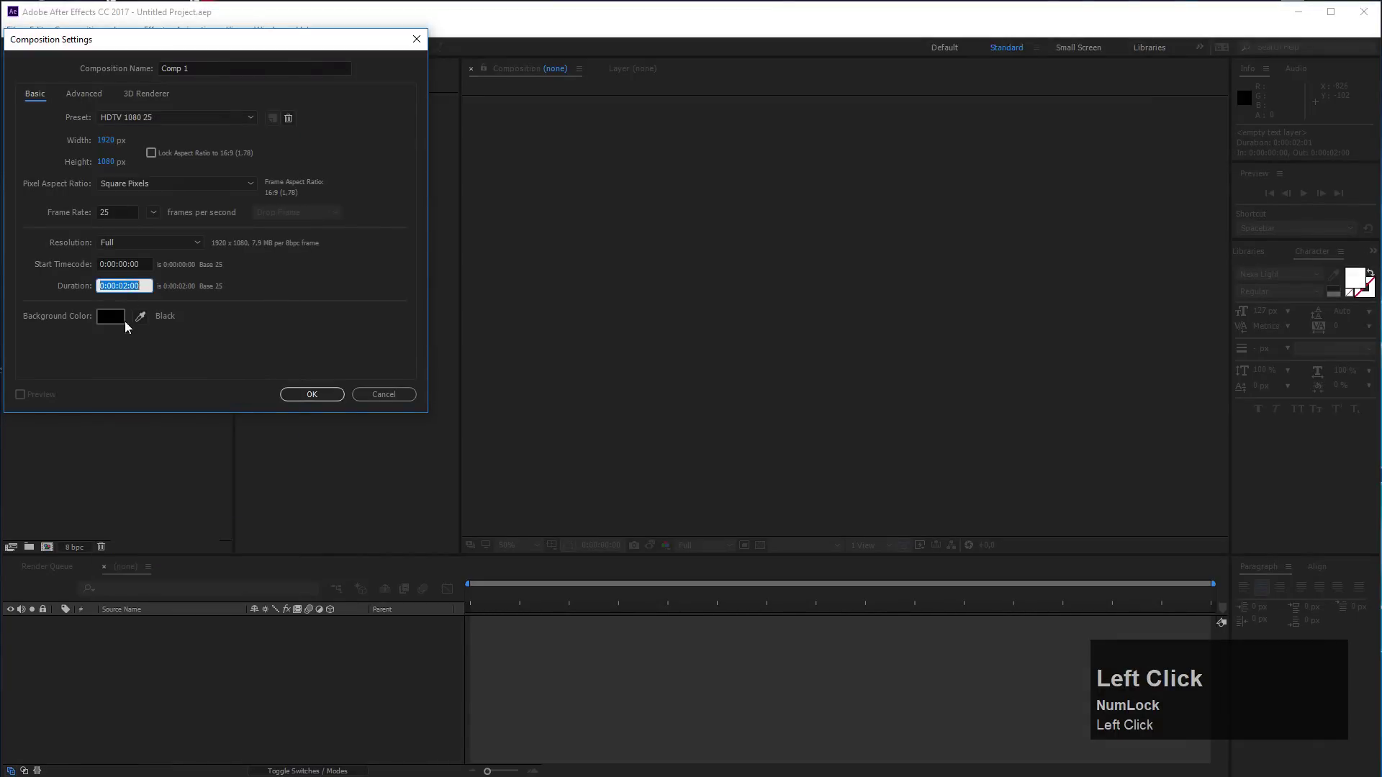
key(Left)
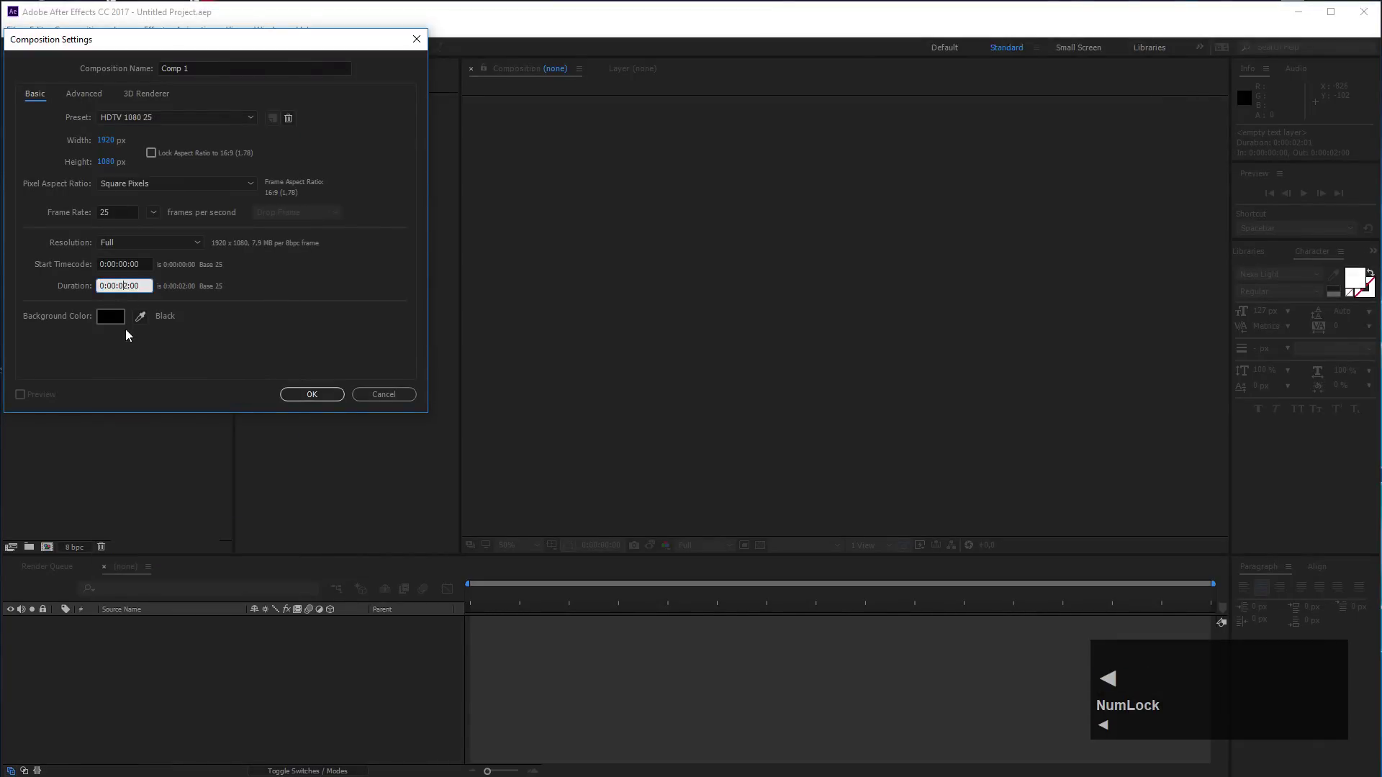
key(BackSpace)
key(Right)
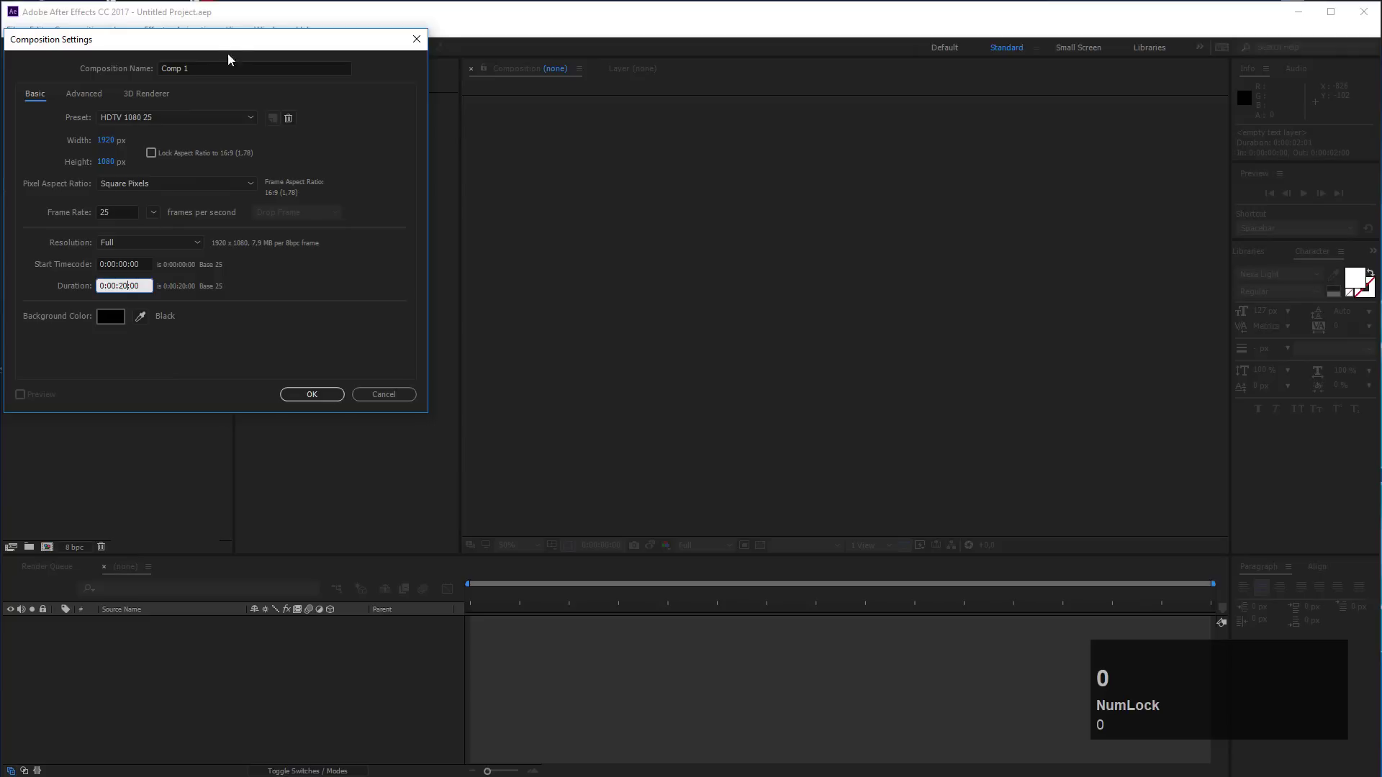
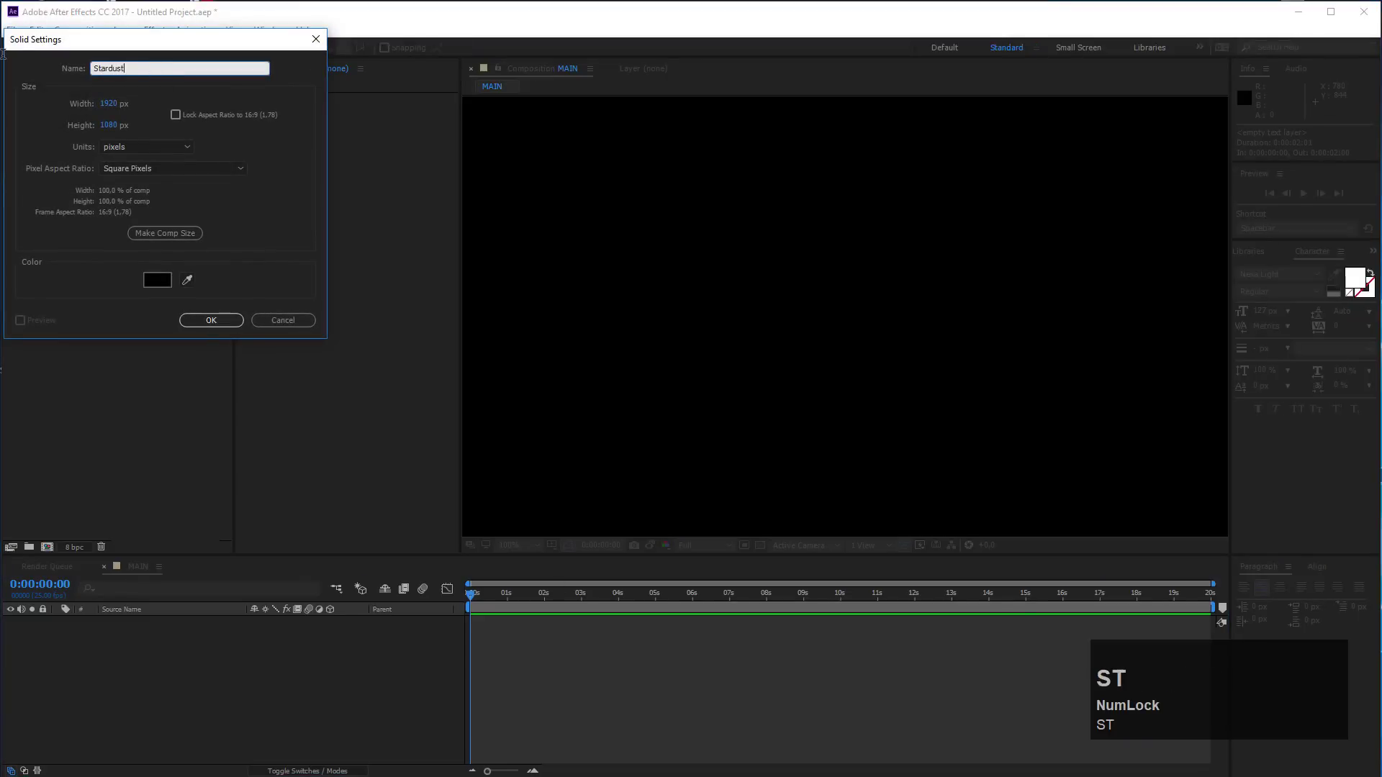
Create the solid named Stardust and find the Stardust effect in Effects & Presets
key(Return)
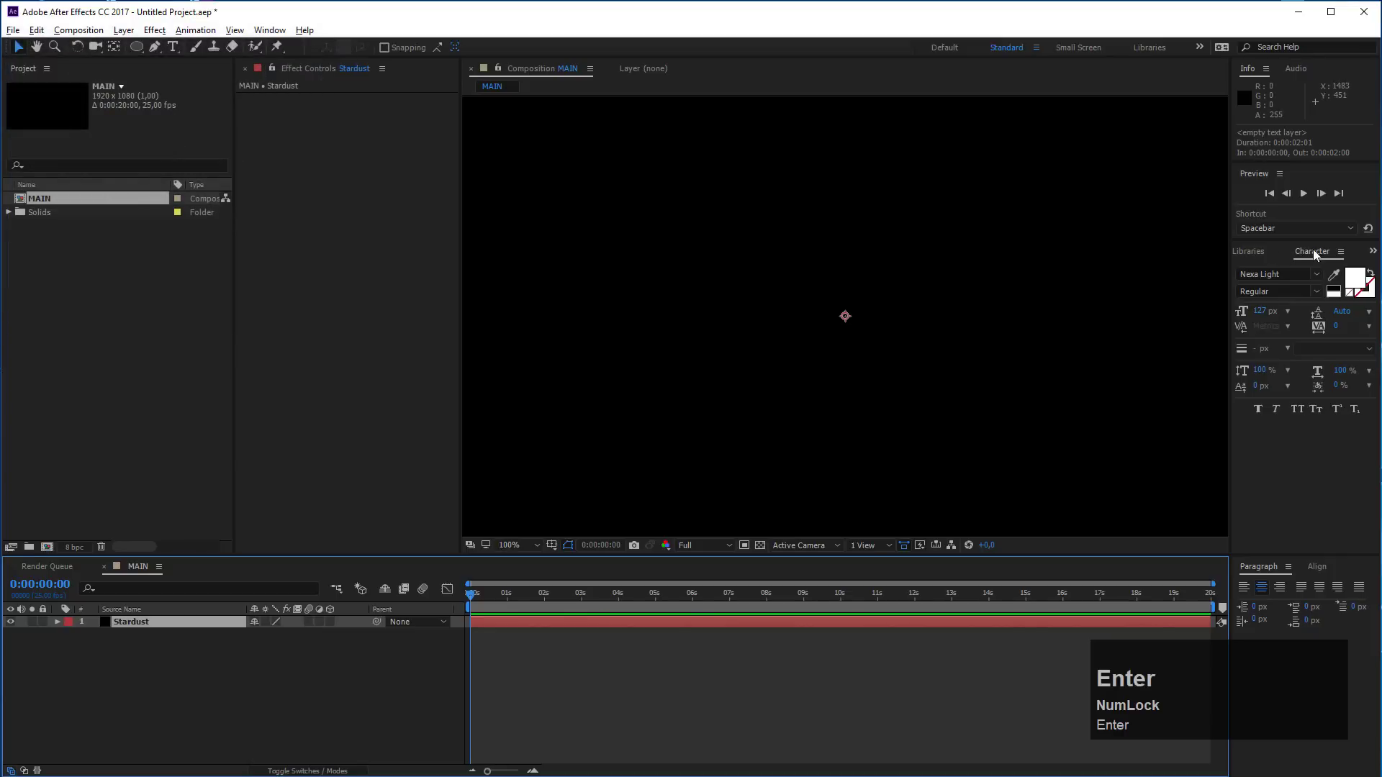
drag(1377, 255, 1284, 296)
key(BackSpace)
key(BackSpace)
text(tard)
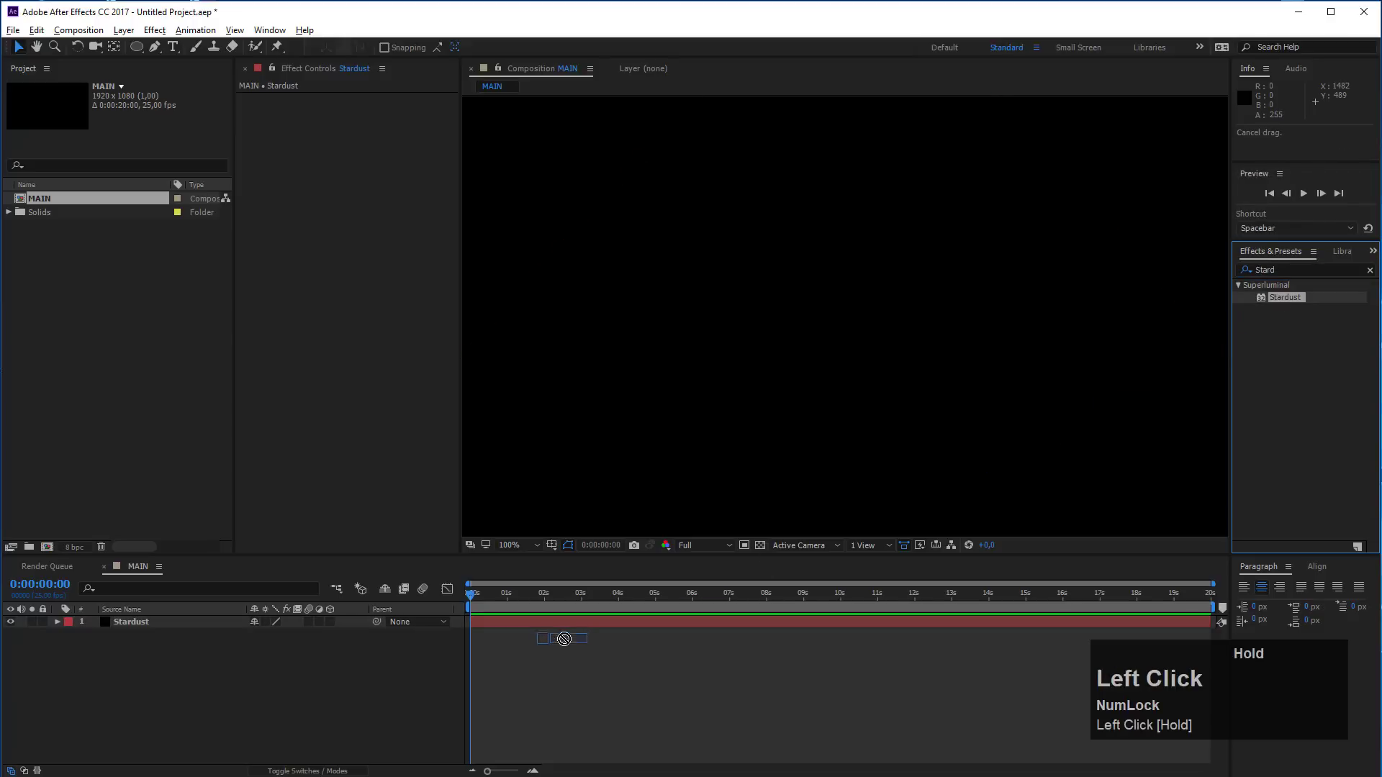
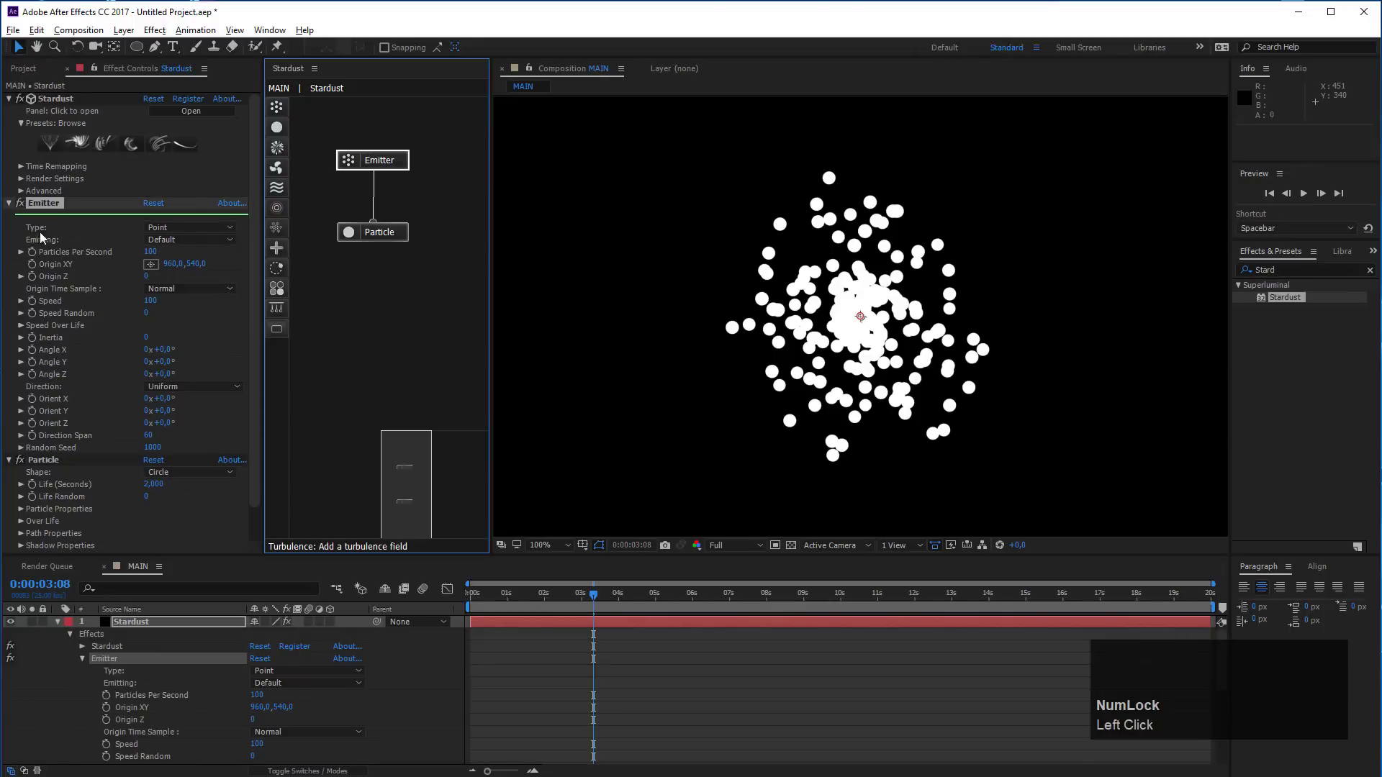
Switch the Stardust emitter to Grid with Speed 0 for a motionless particle block
drag(203, 232, 293, 236)
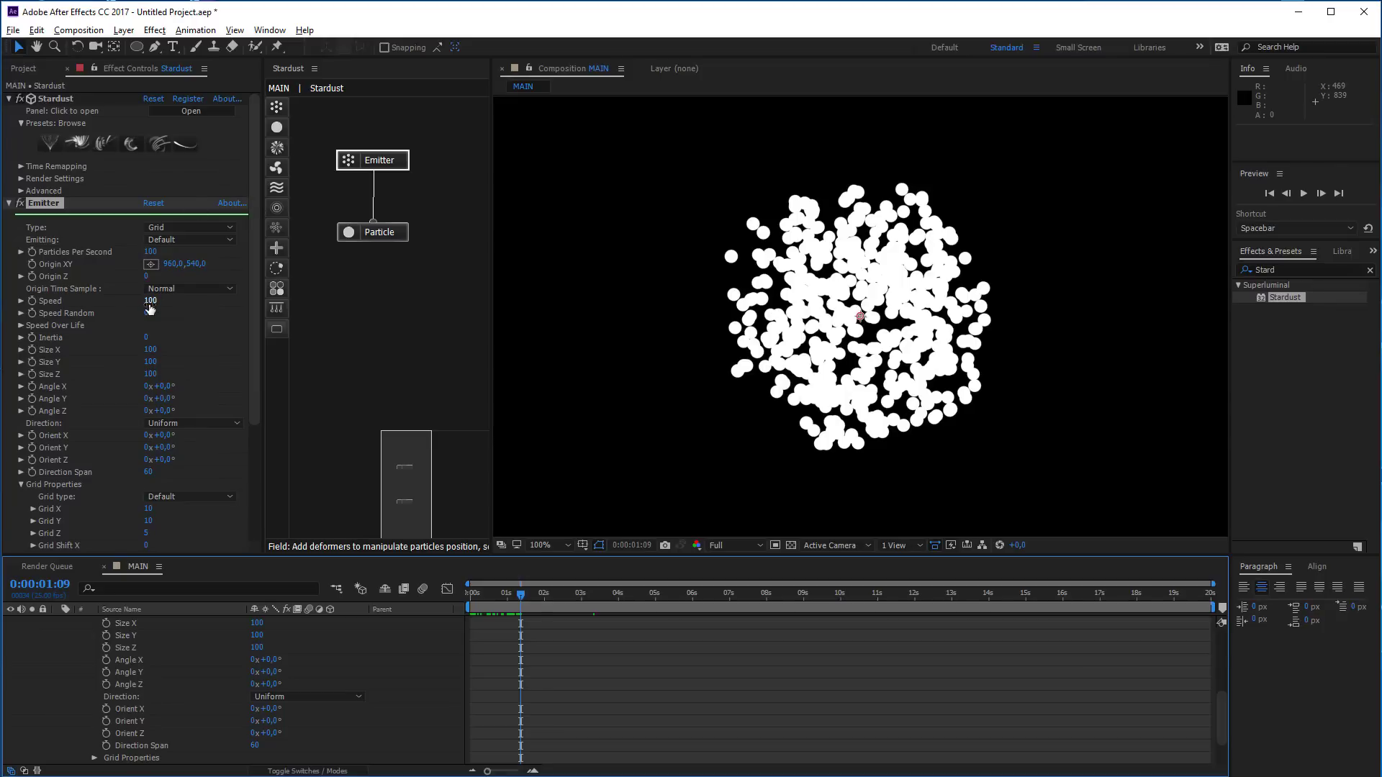
click(156, 305)
key(0)
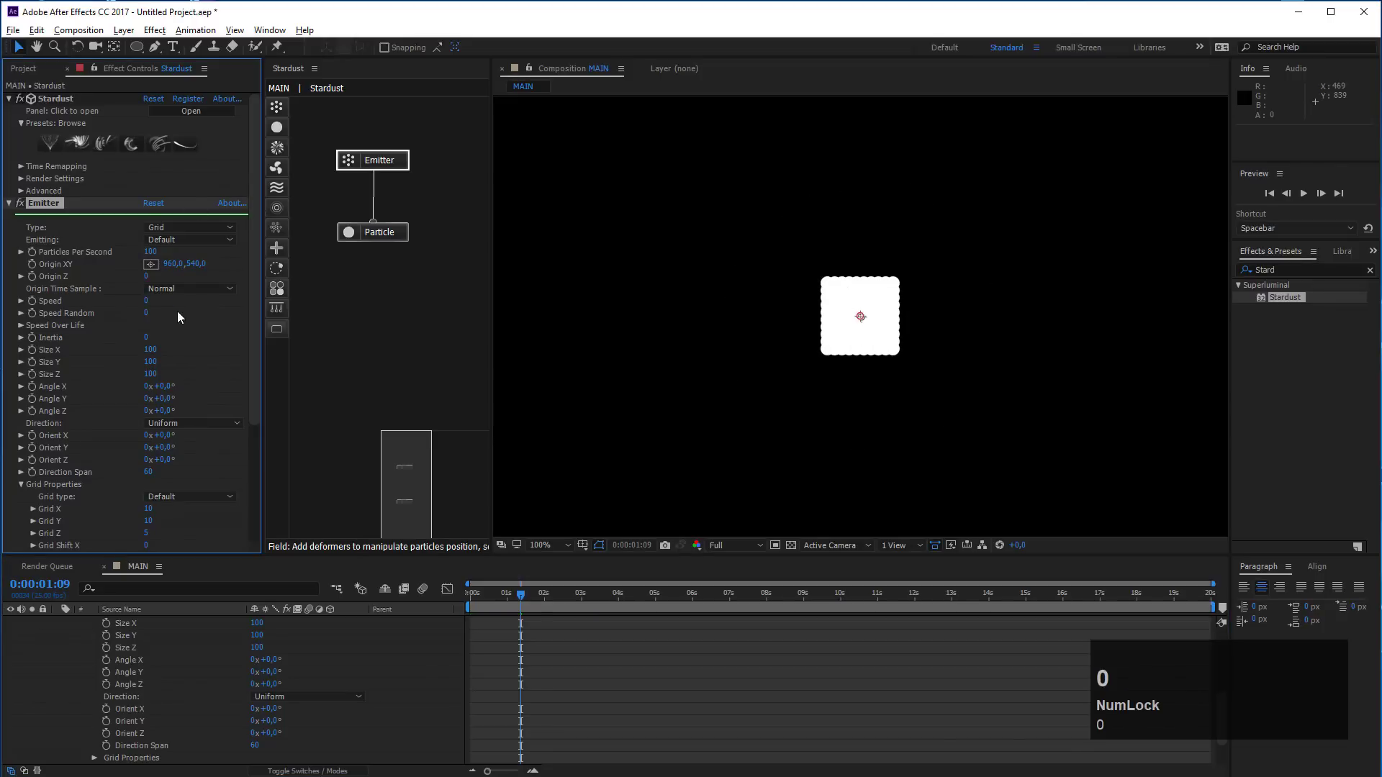
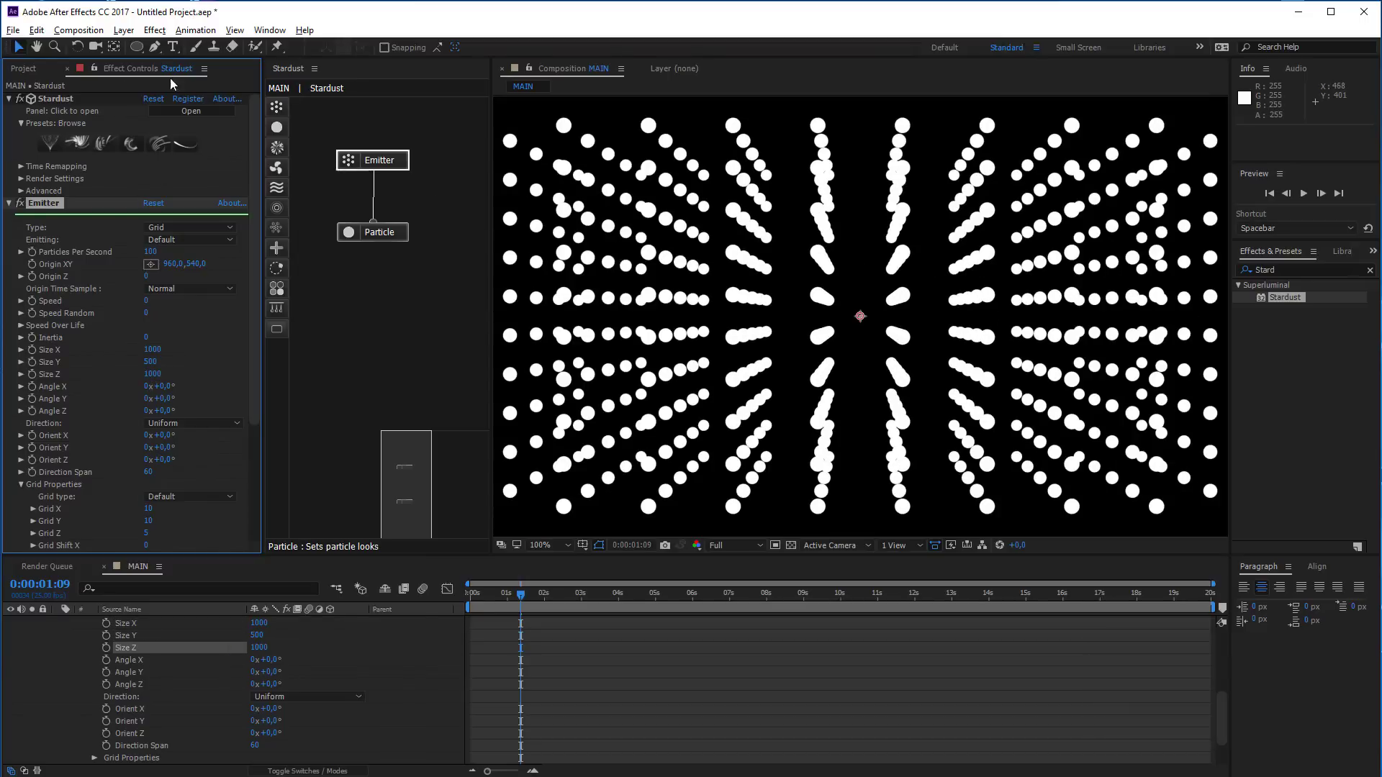
Add Camera 1 and a new null object, then parent the camera to the null
click(118, 38)
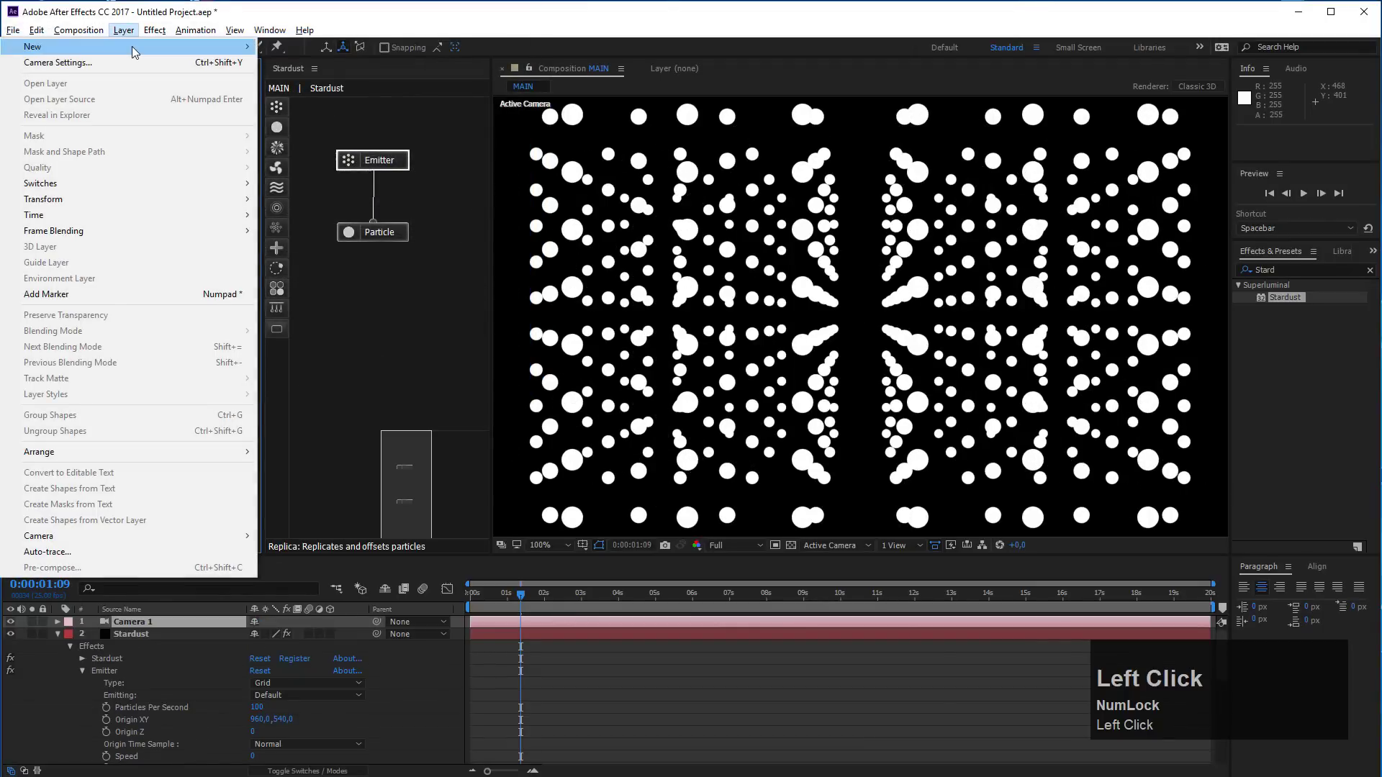
click(329, 112)
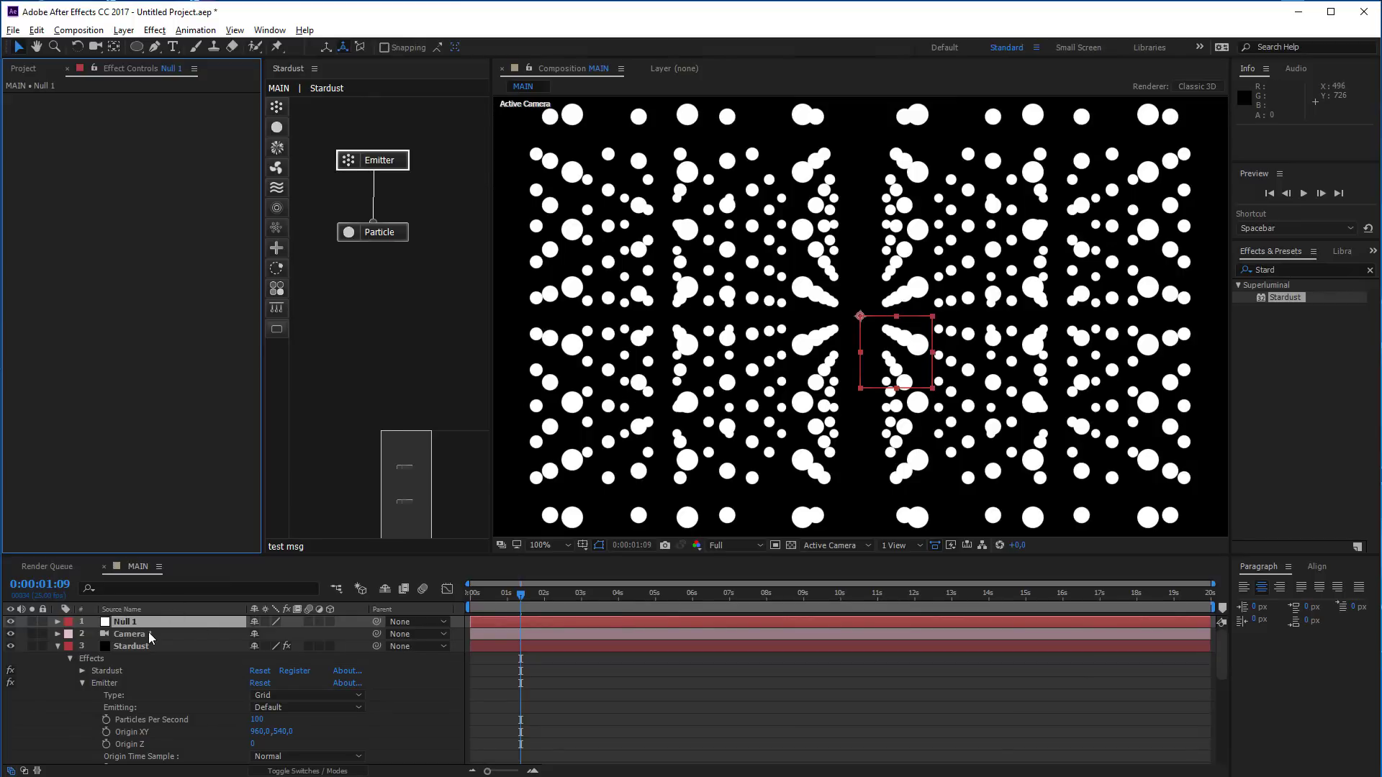
drag(332, 627, 140, 640)
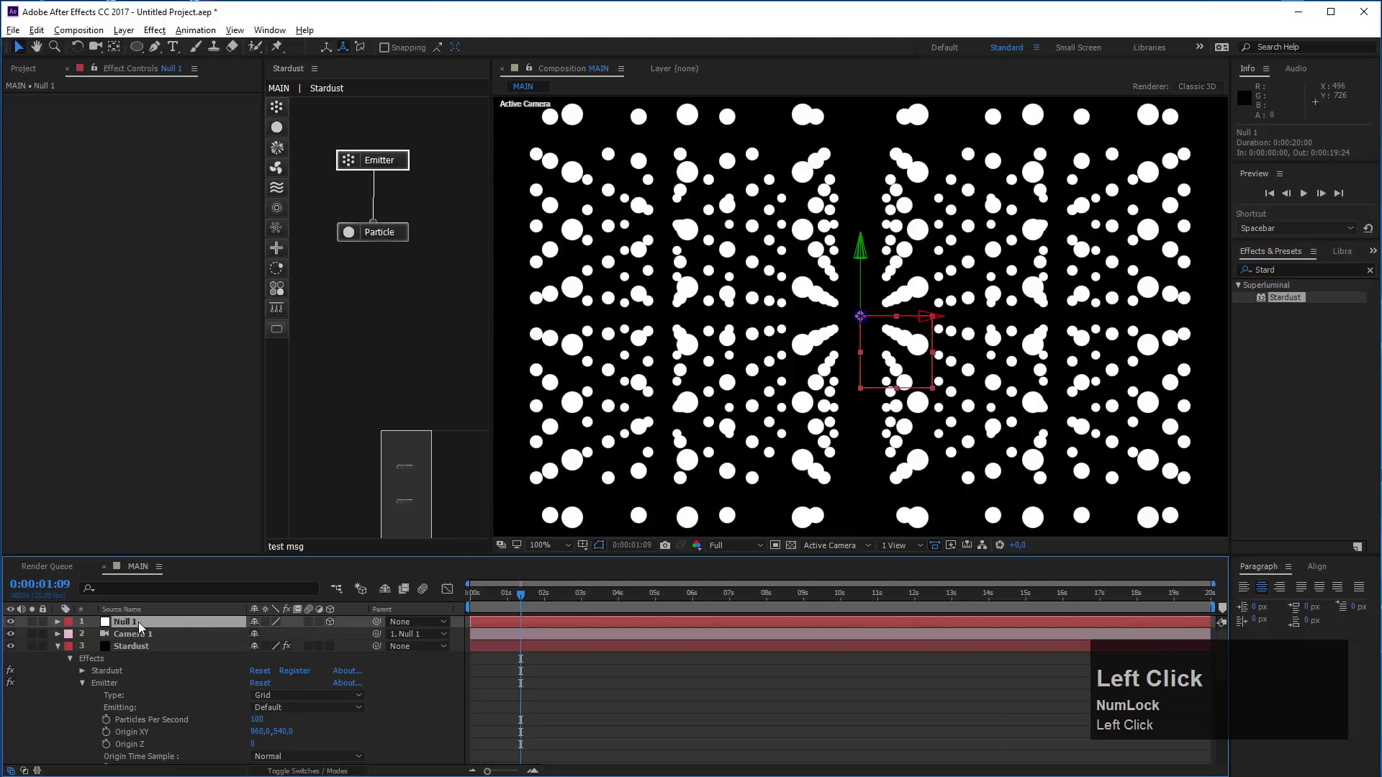
Rename the null to Cam Control and reveal its rotation properties
key(Return)
text(am)
key(space)
text(ontro)
click(156, 641)
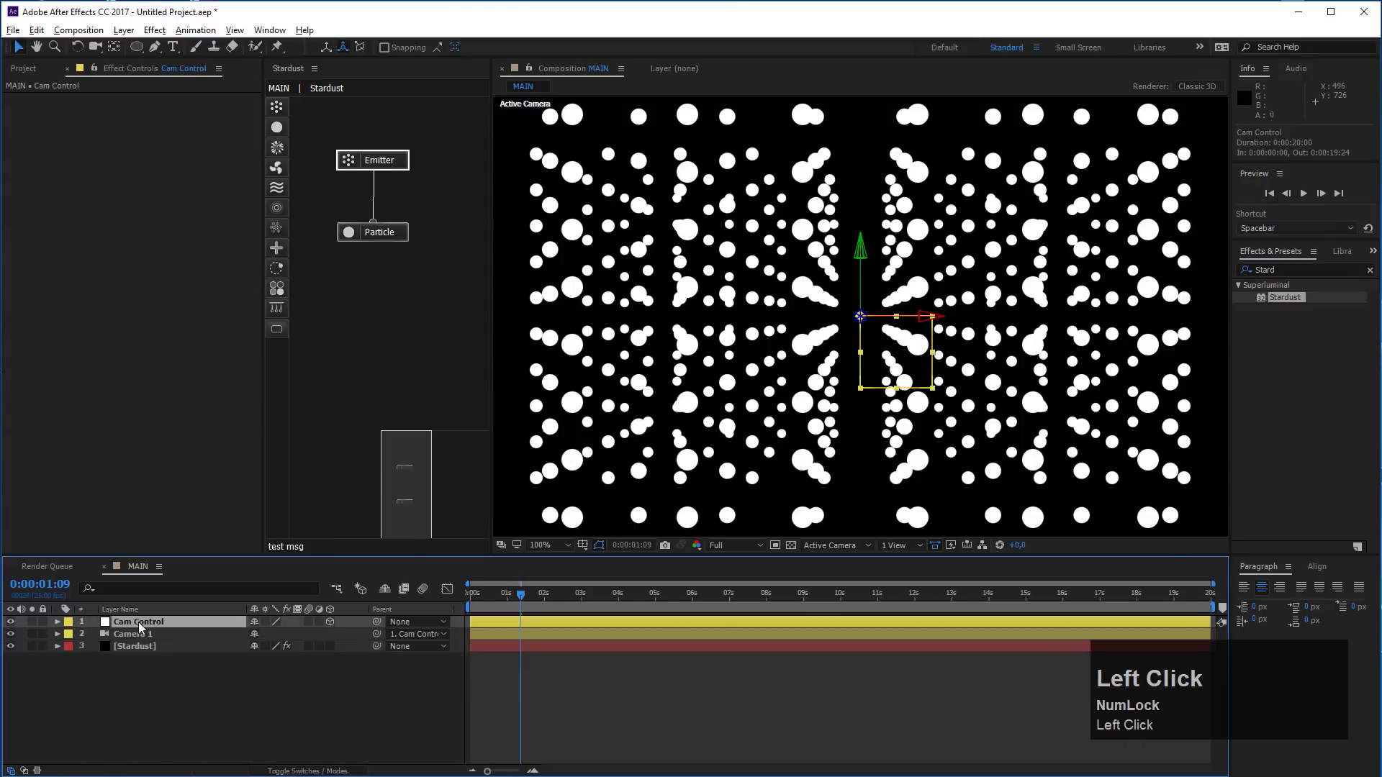
key(r)
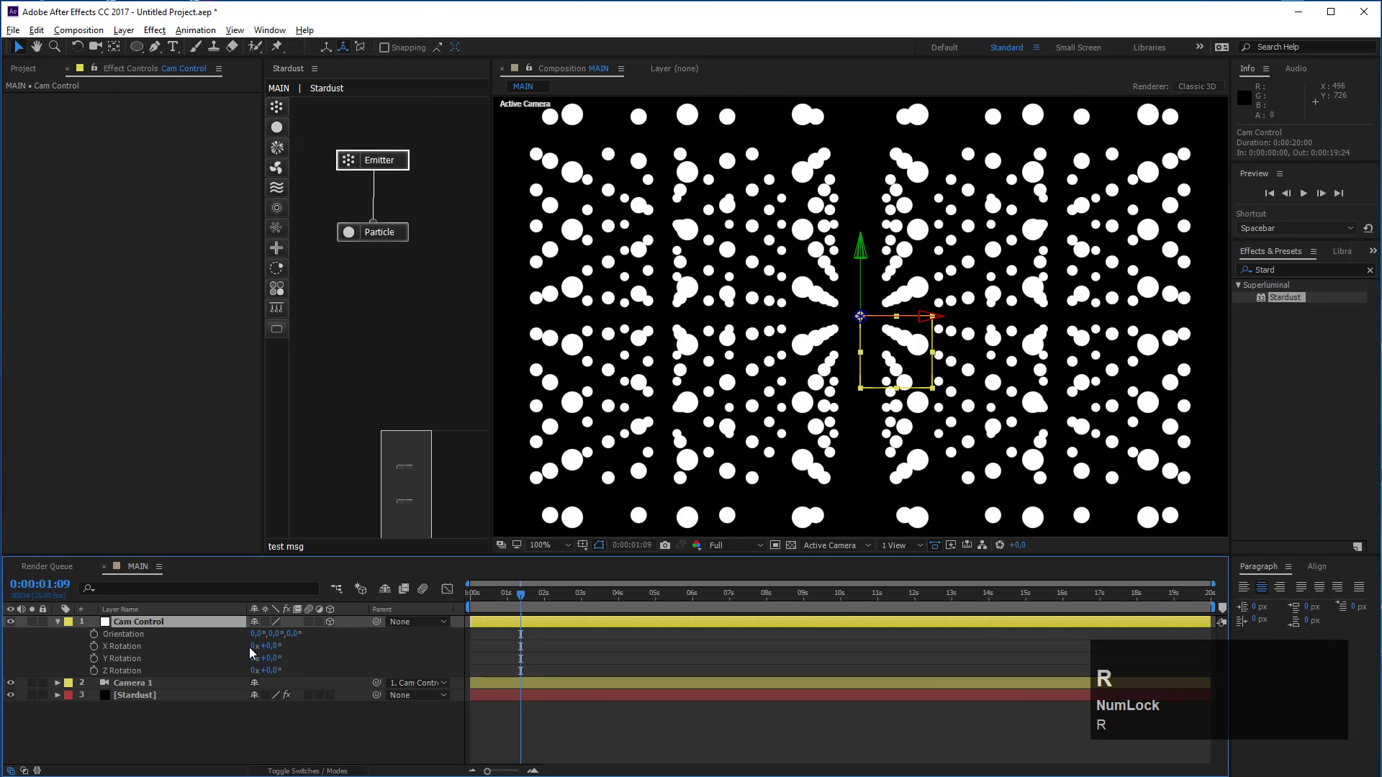
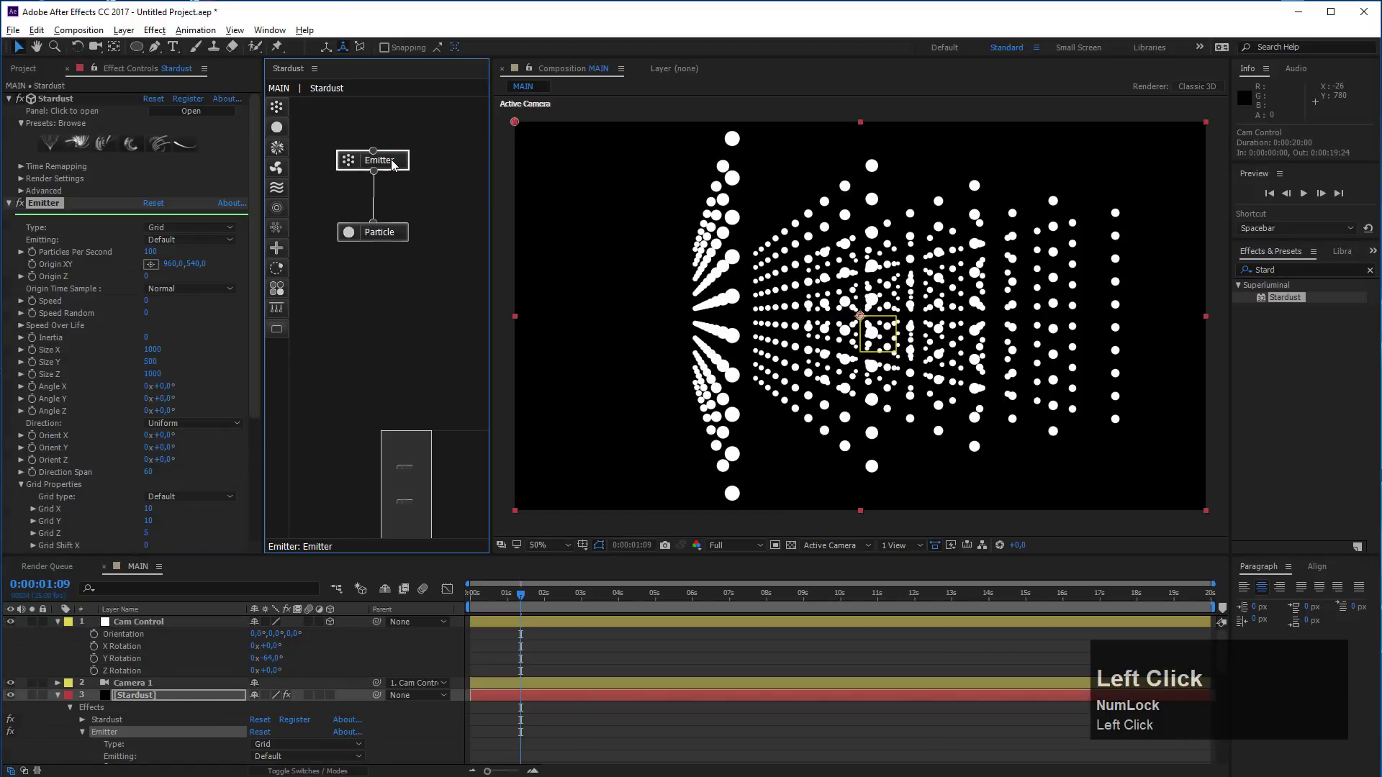
Set the emitter's Grid Y to 5 and Grid Z to 10 in Grid Properties
scroll(down, 3)
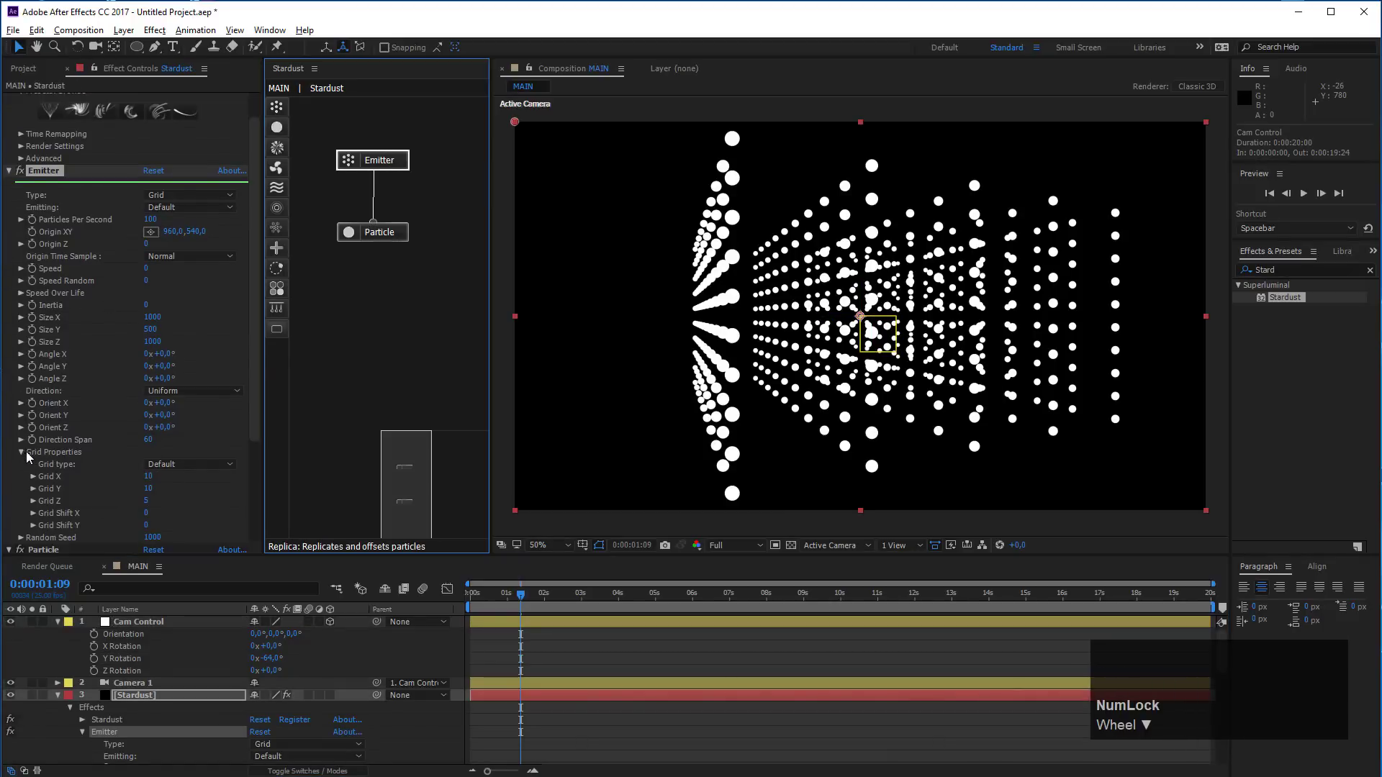
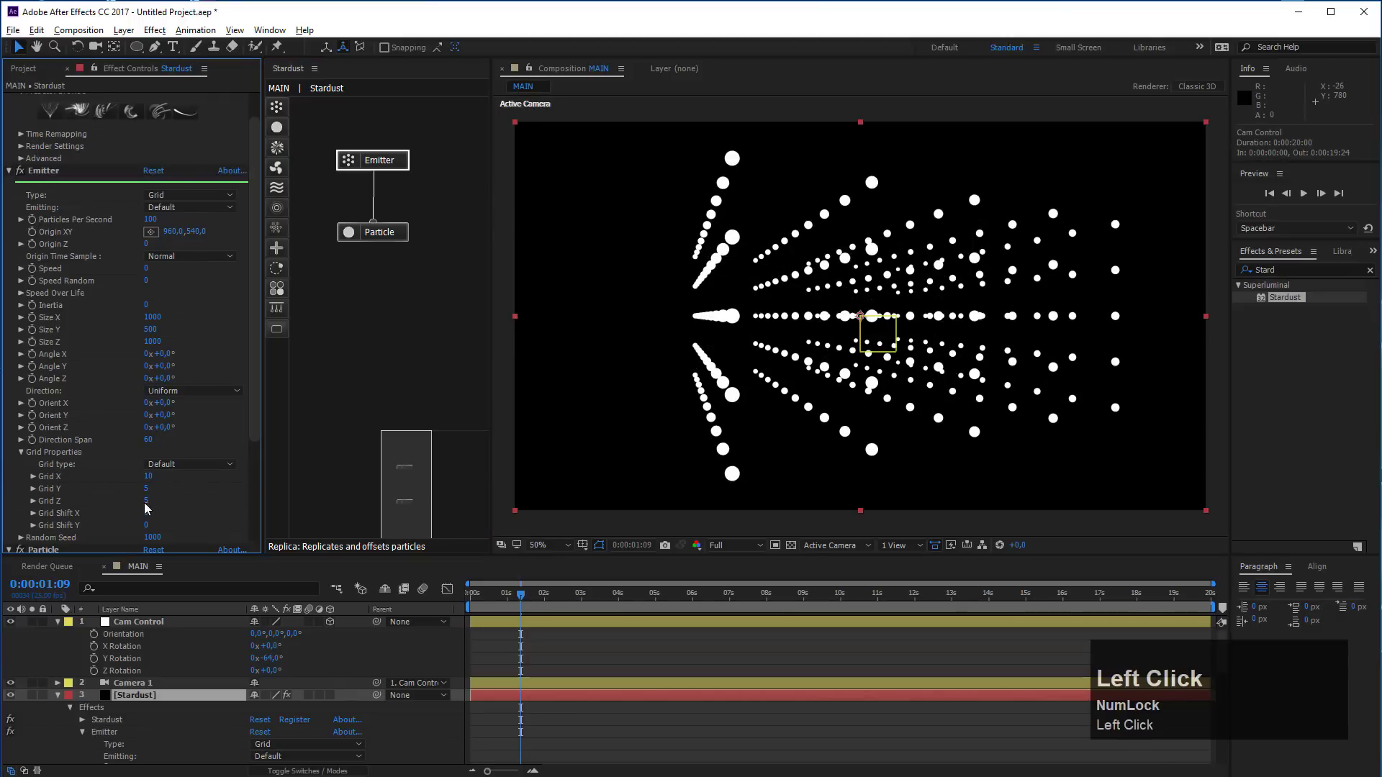
text(10)
click(206, 501)
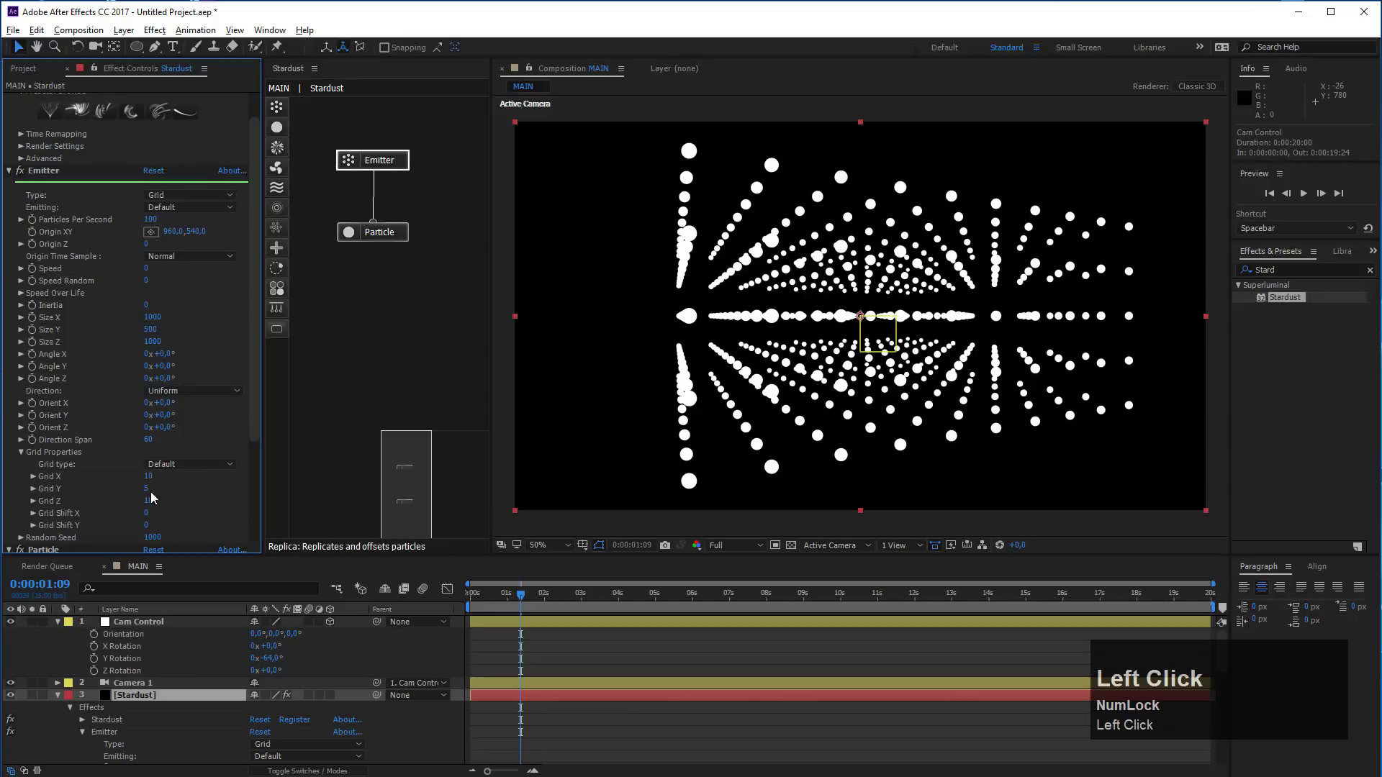
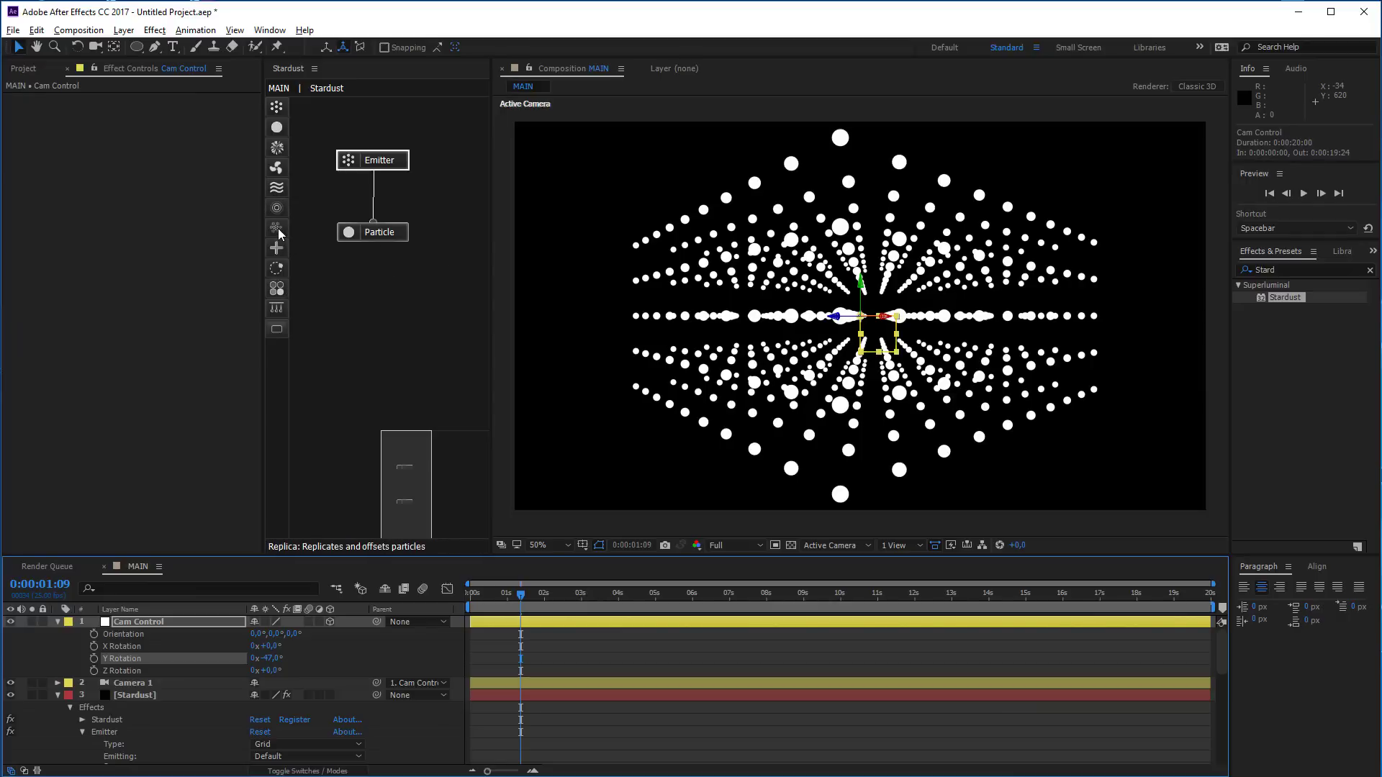
Connect a Replica node after Particle with Corners replication and Offset X 15
drag(281, 233, 390, 238)
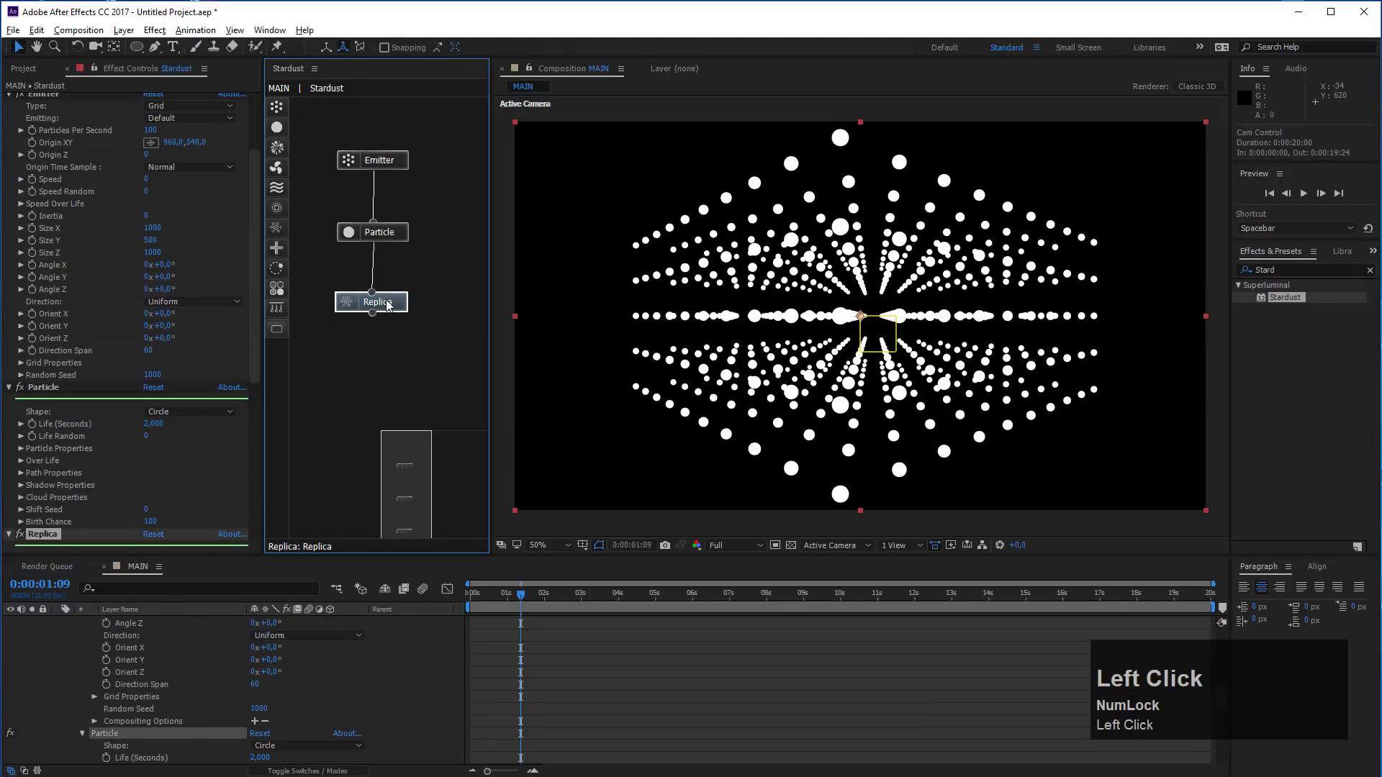
scroll(down, 3)
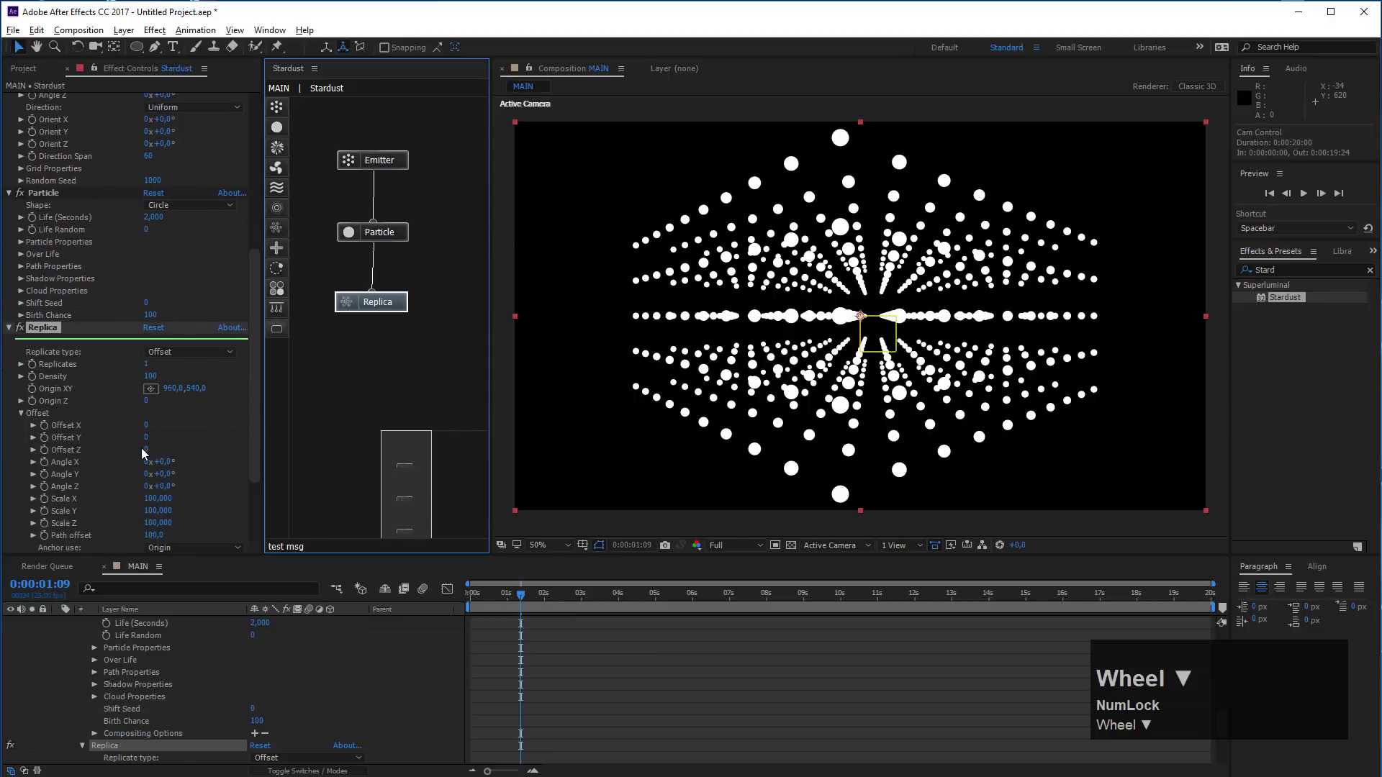
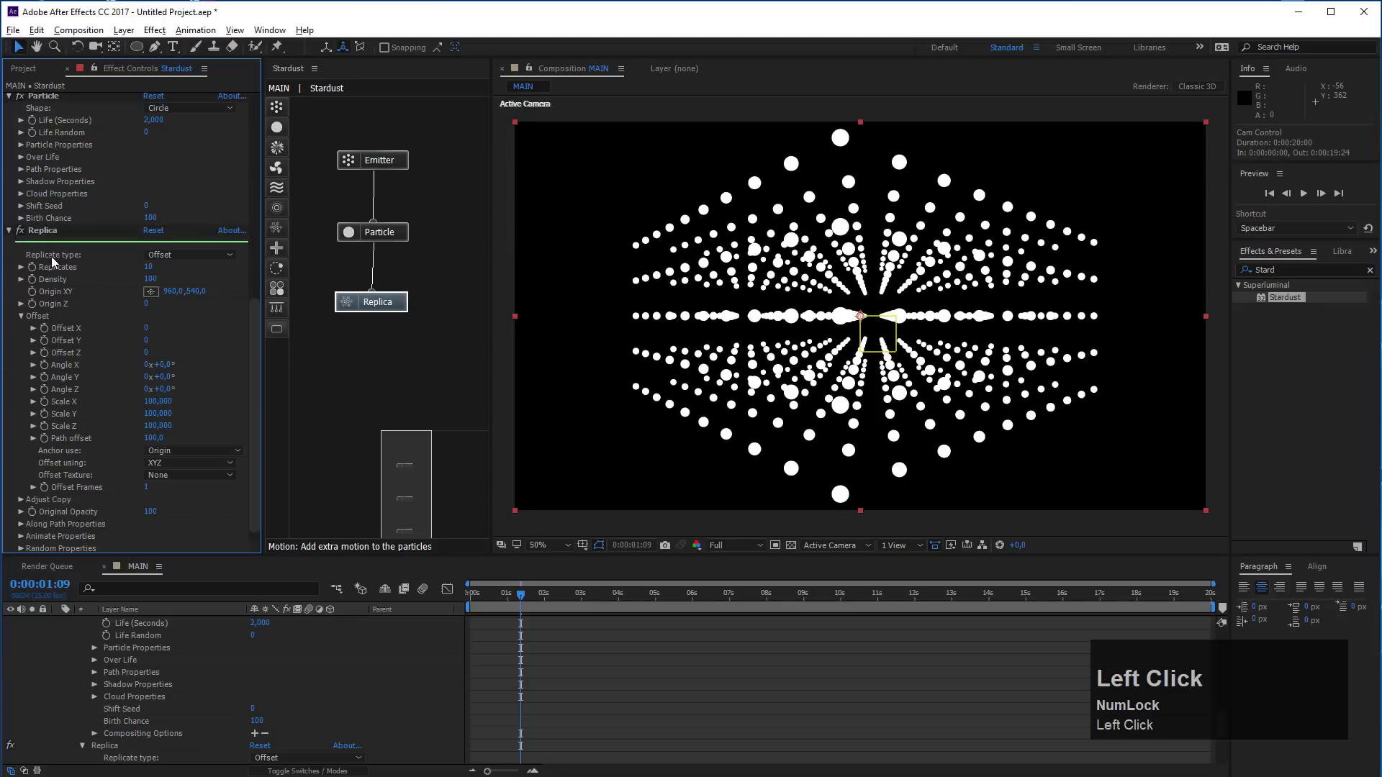
click(192, 259)
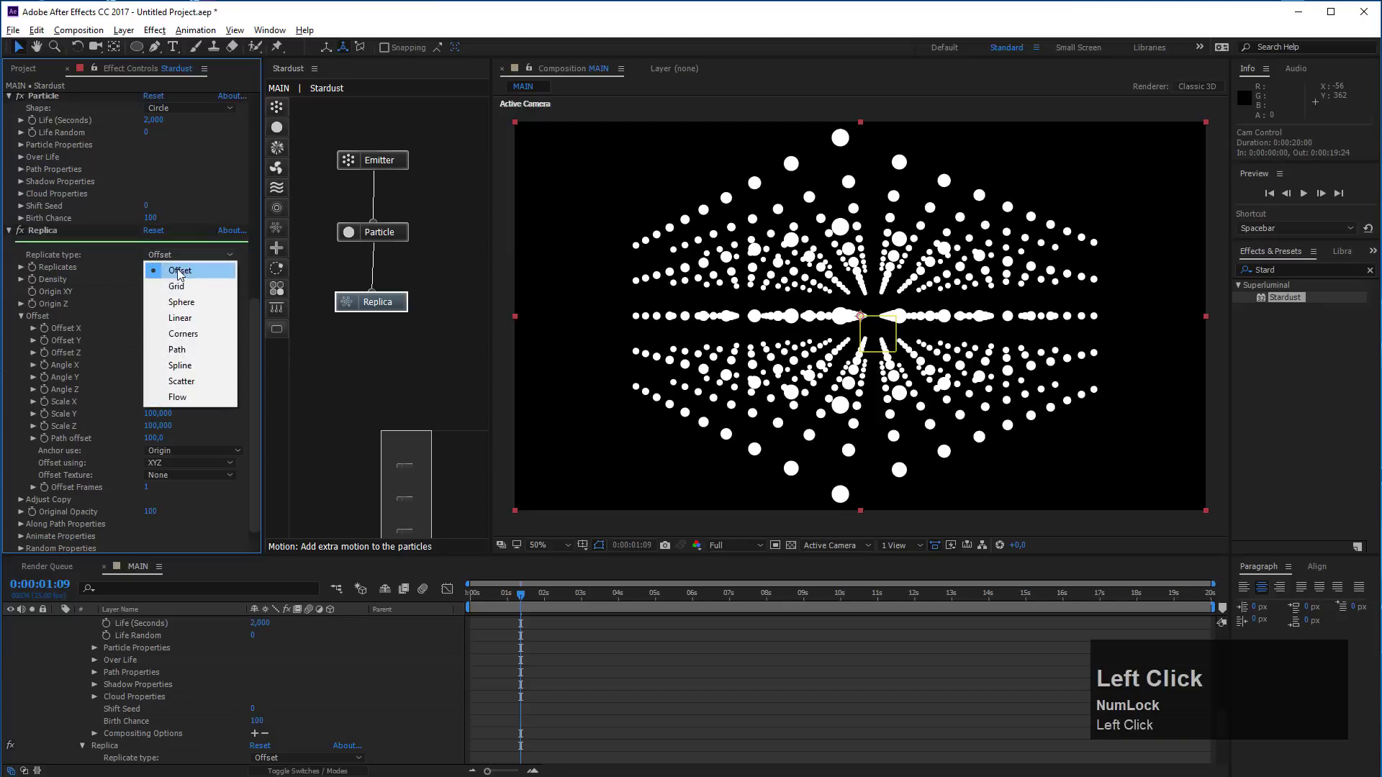
click(196, 341)
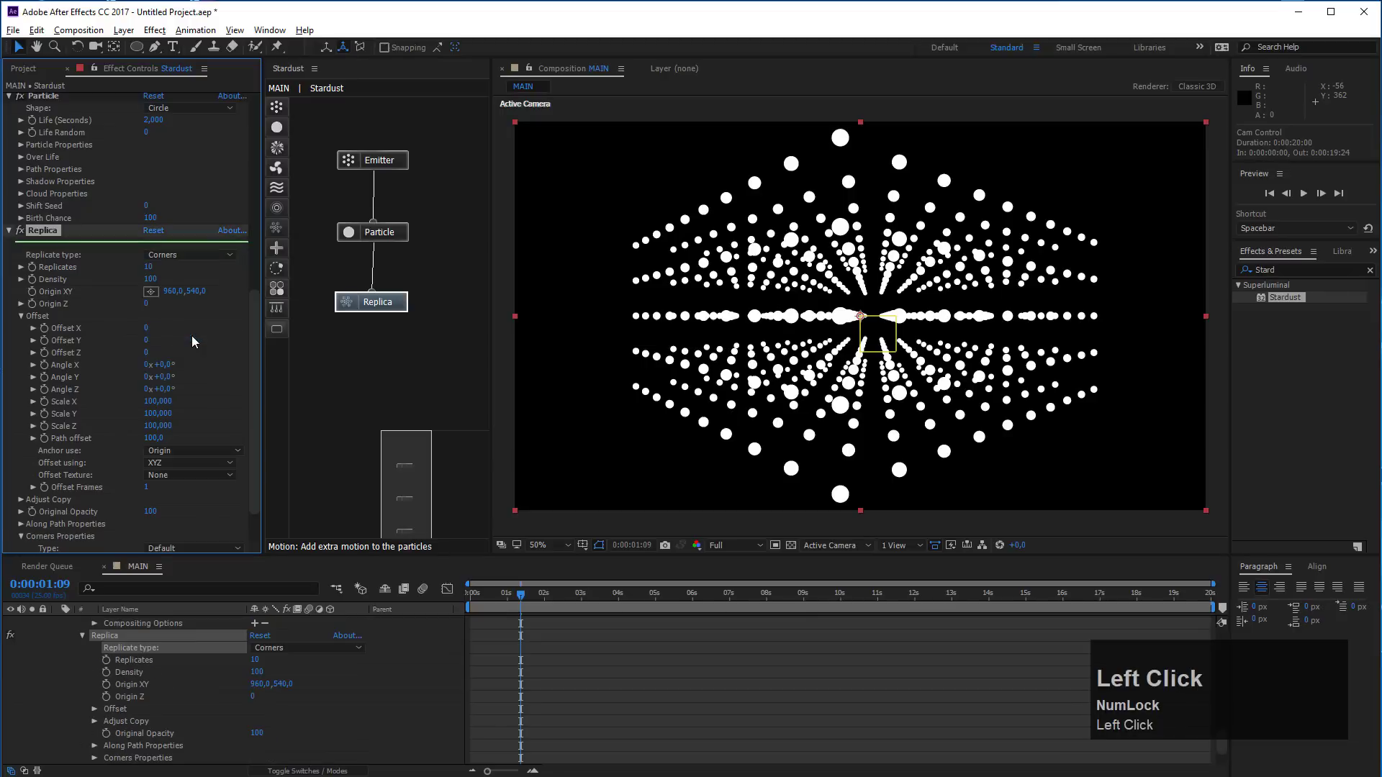
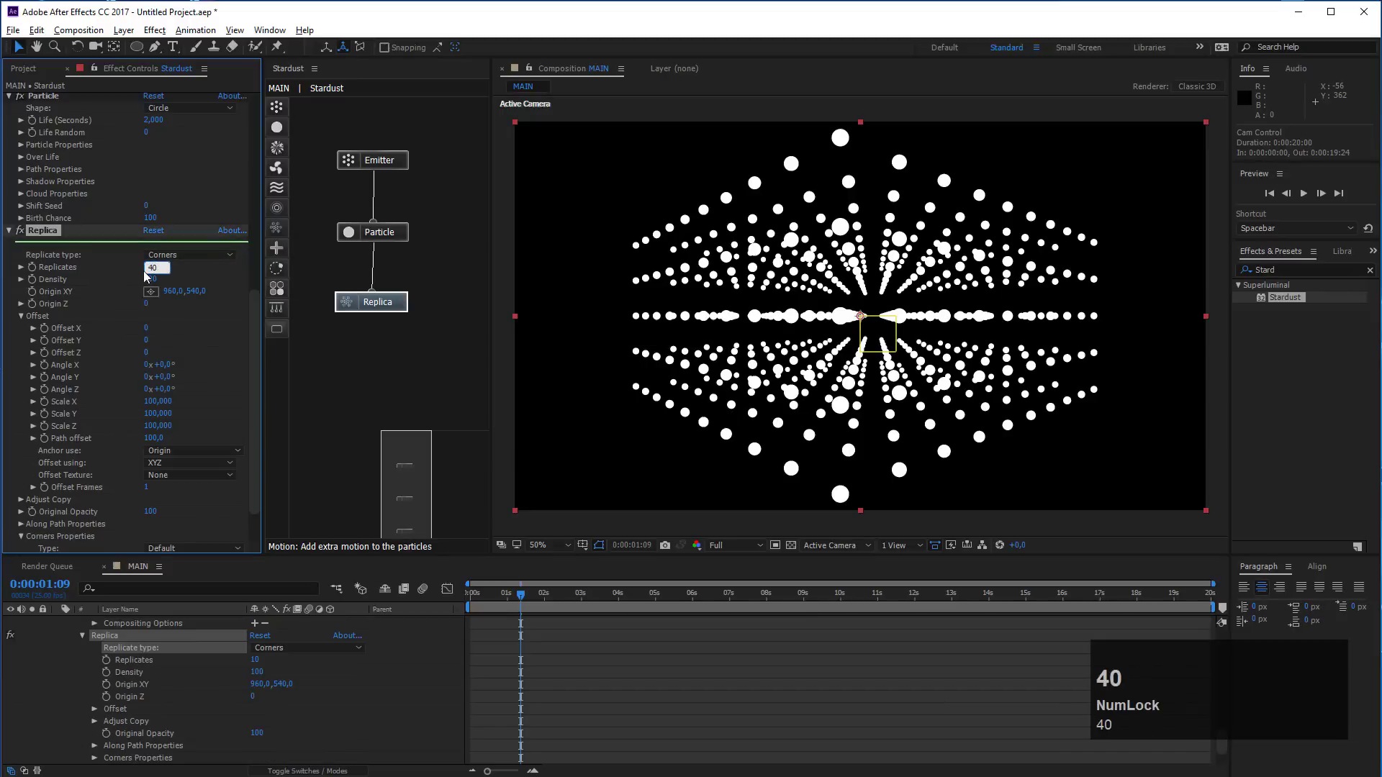
click(187, 351)
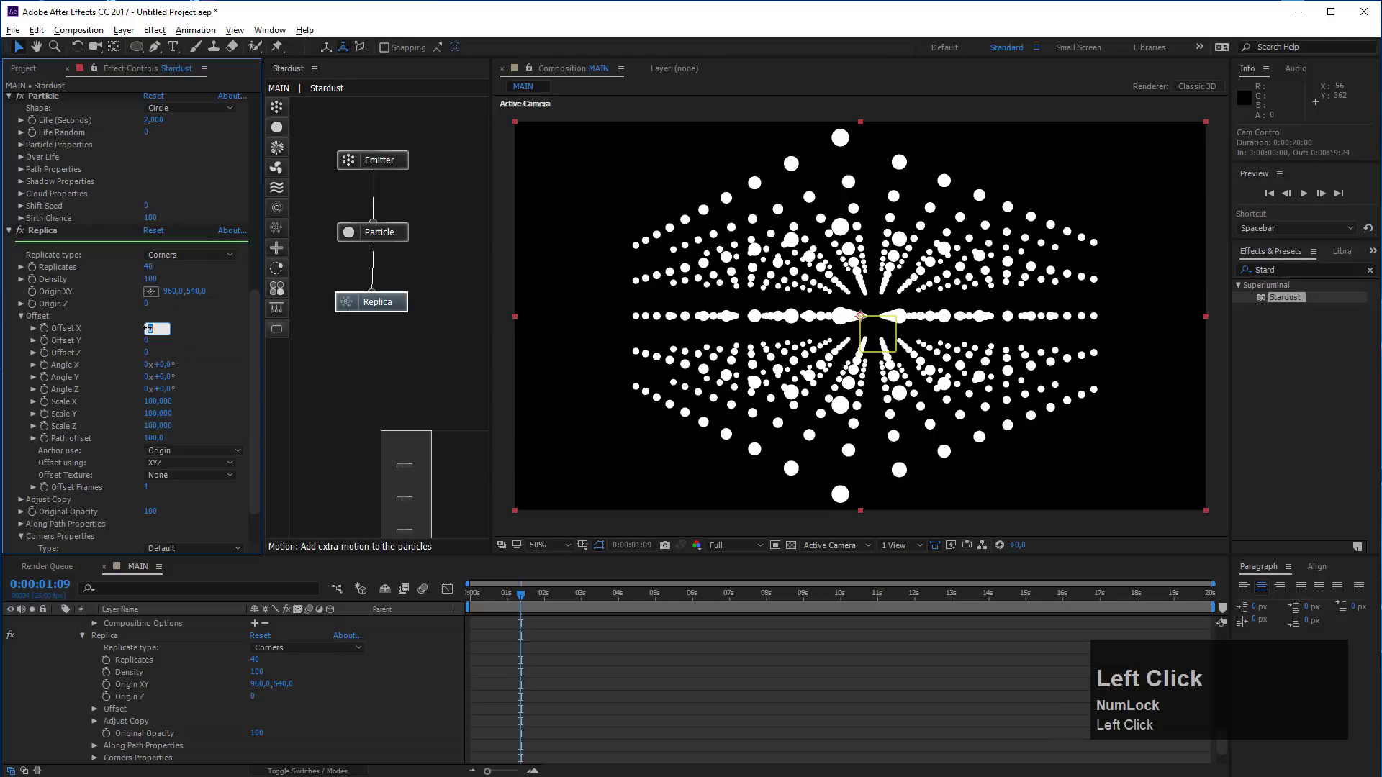
text(15)
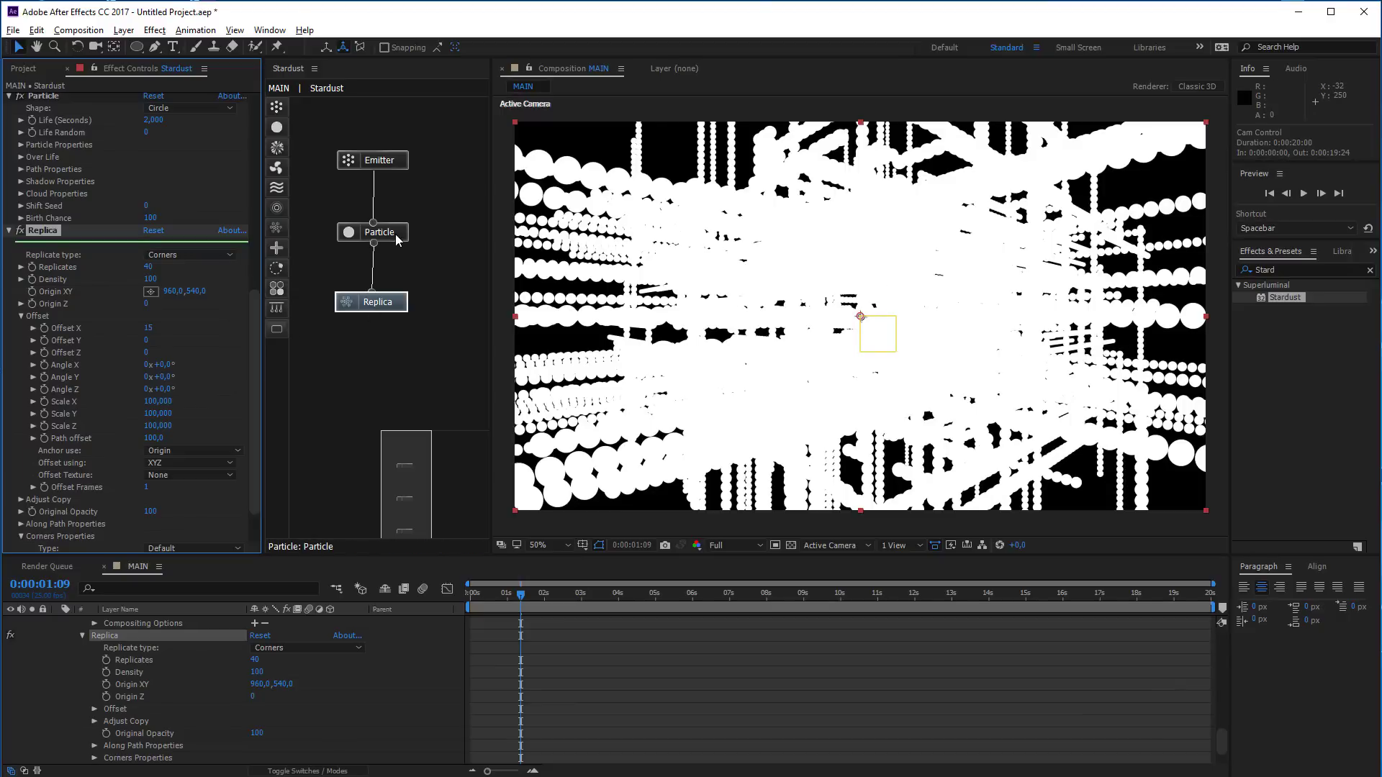
Set the Particle node's Size to 0.3 so the streaks become fine points
click(399, 238)
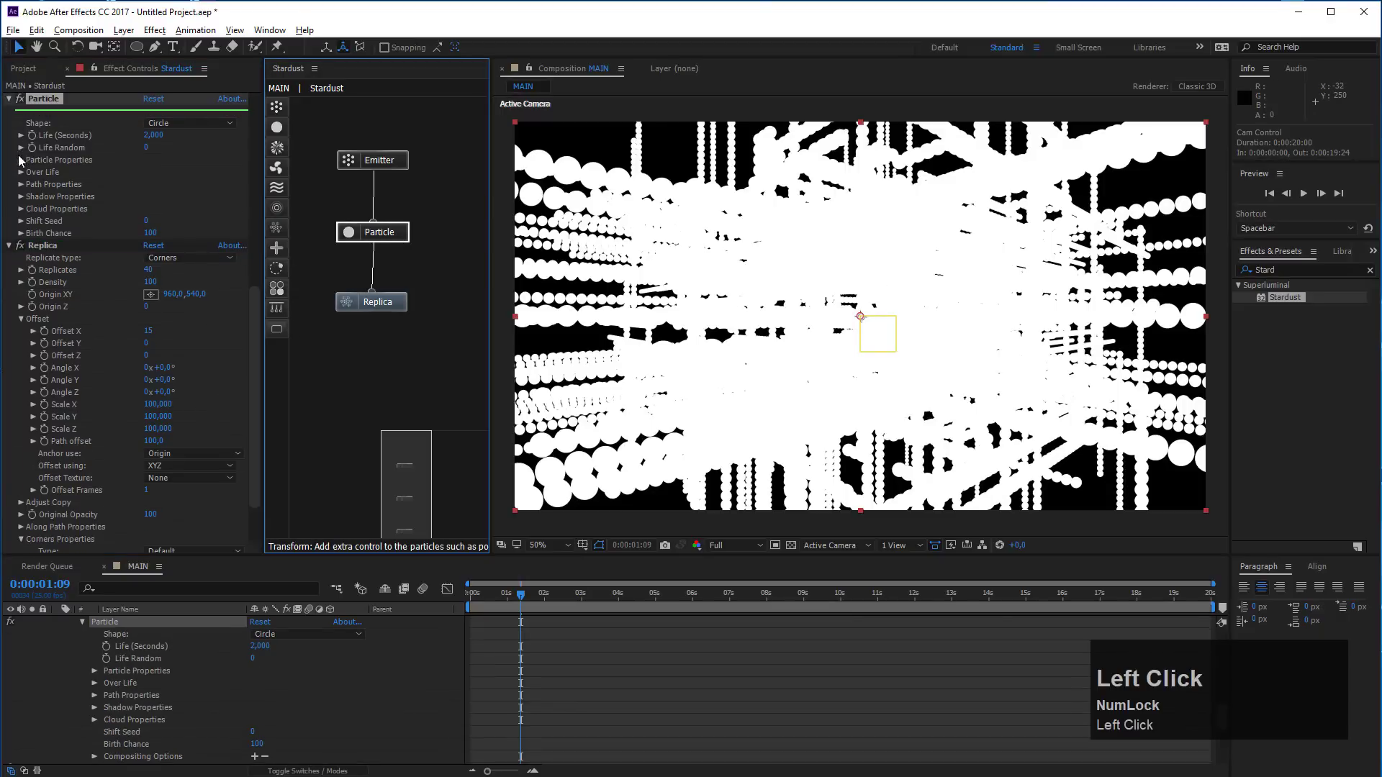
click(25, 162)
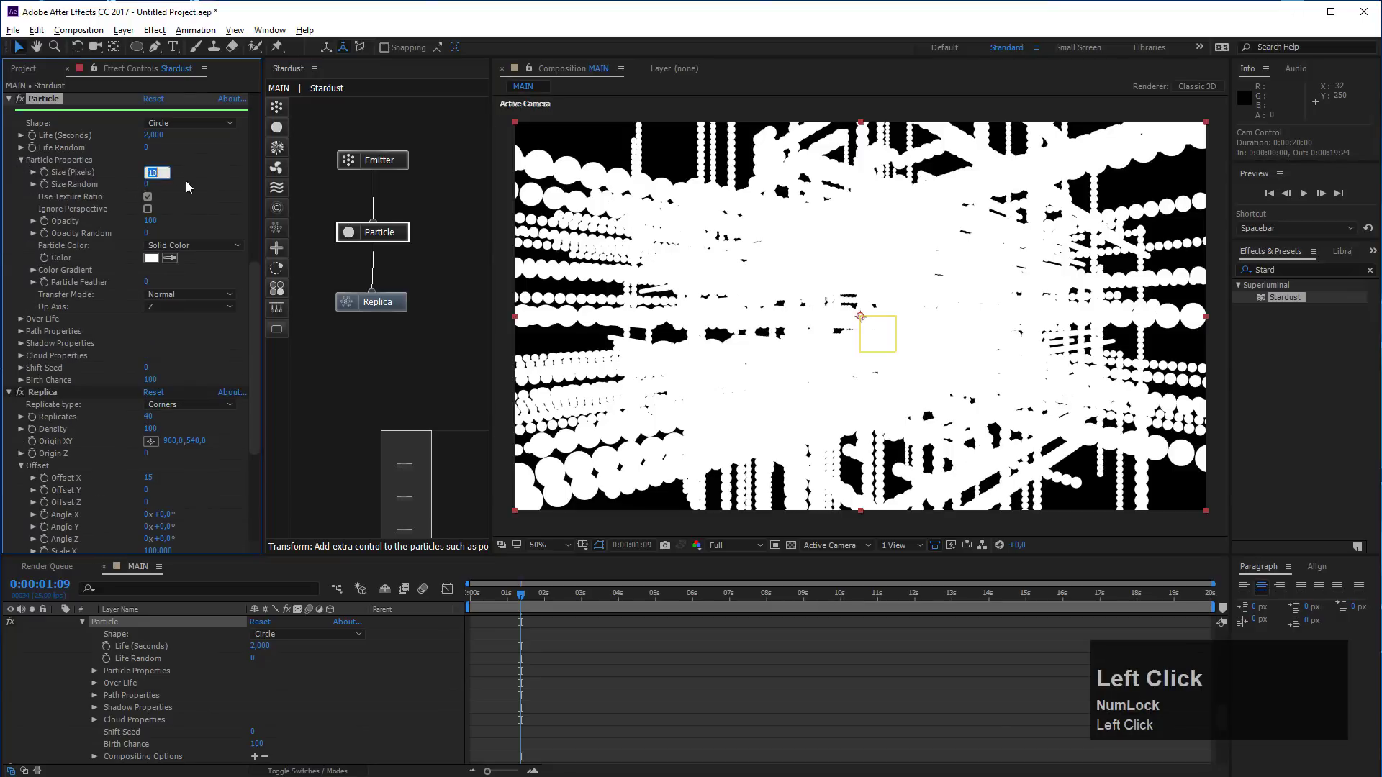
text(0,3)
click(194, 185)
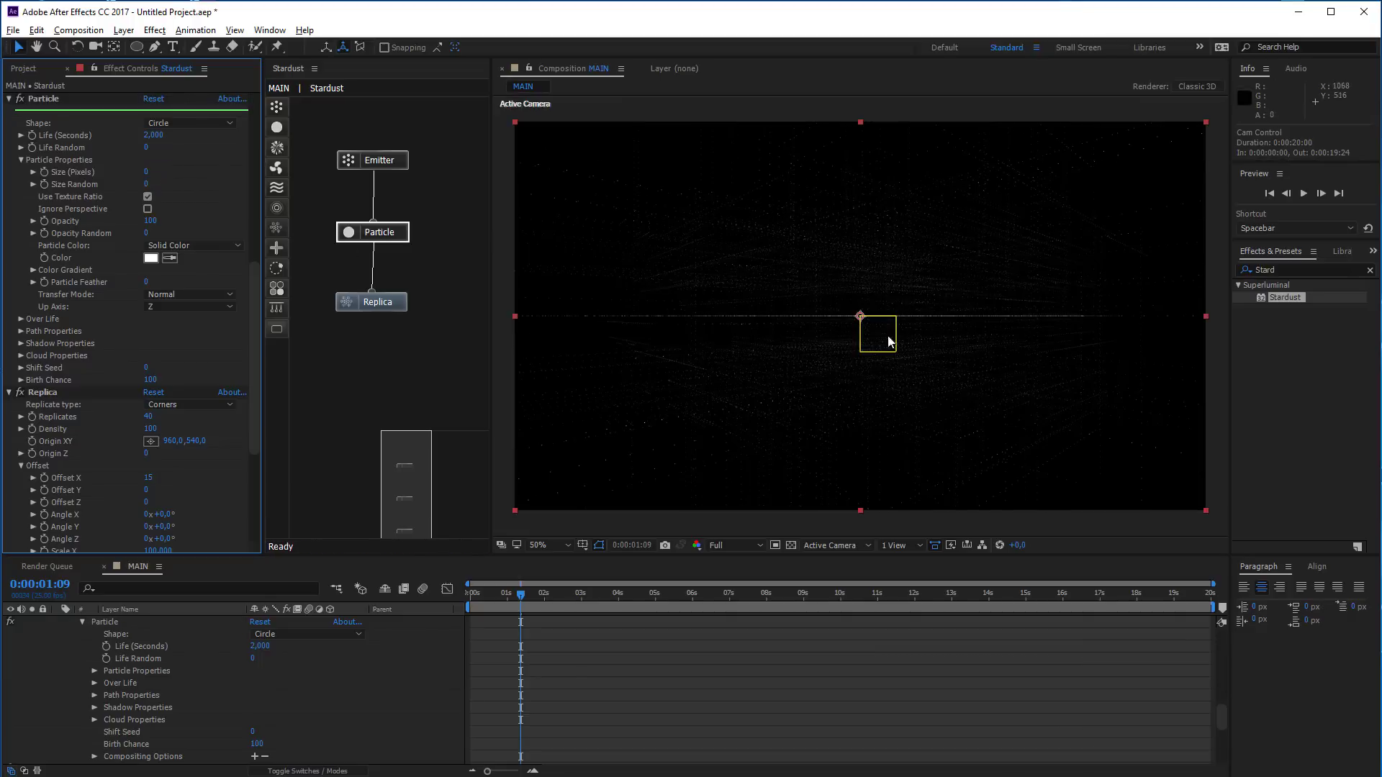
Raise the Replica Density to 800 to form thin white lines
scroll(up, 3)
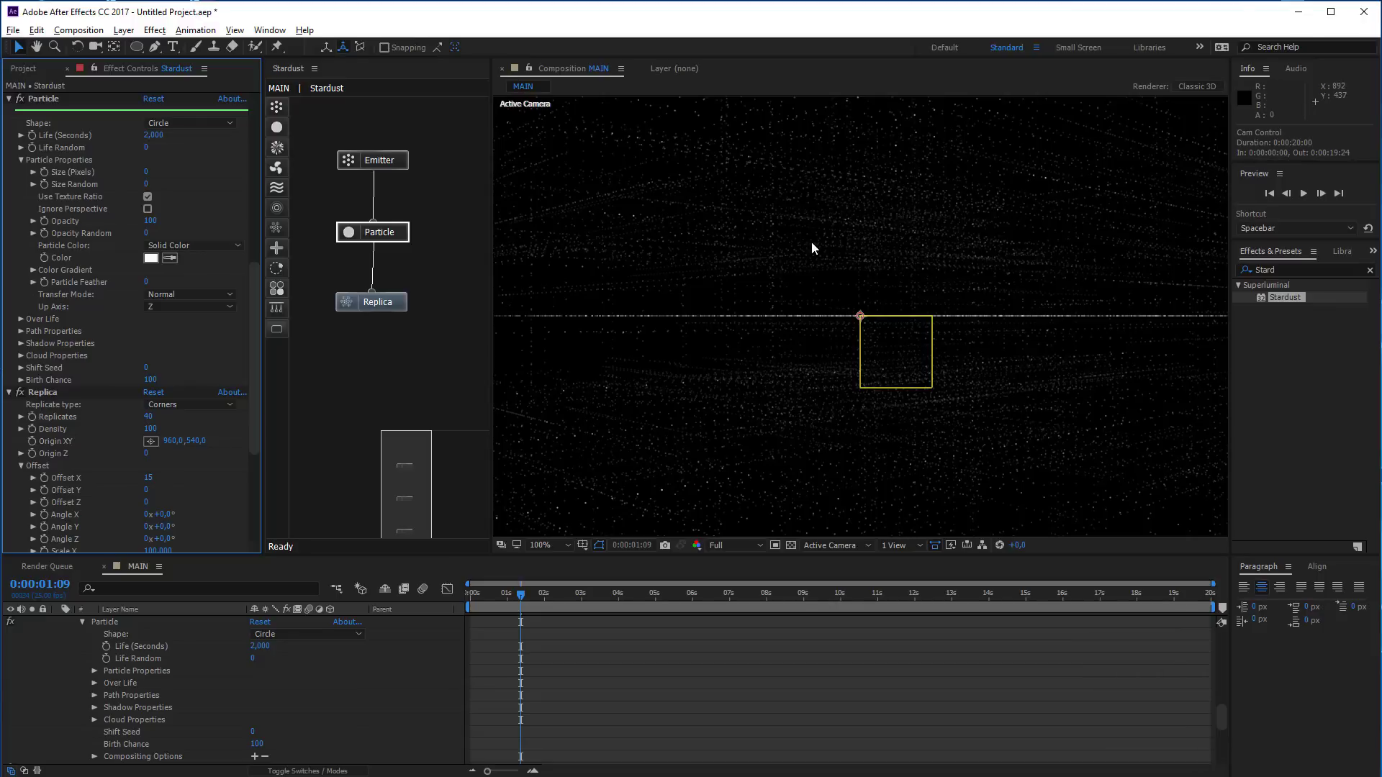
scroll(down, 3)
click(37, 396)
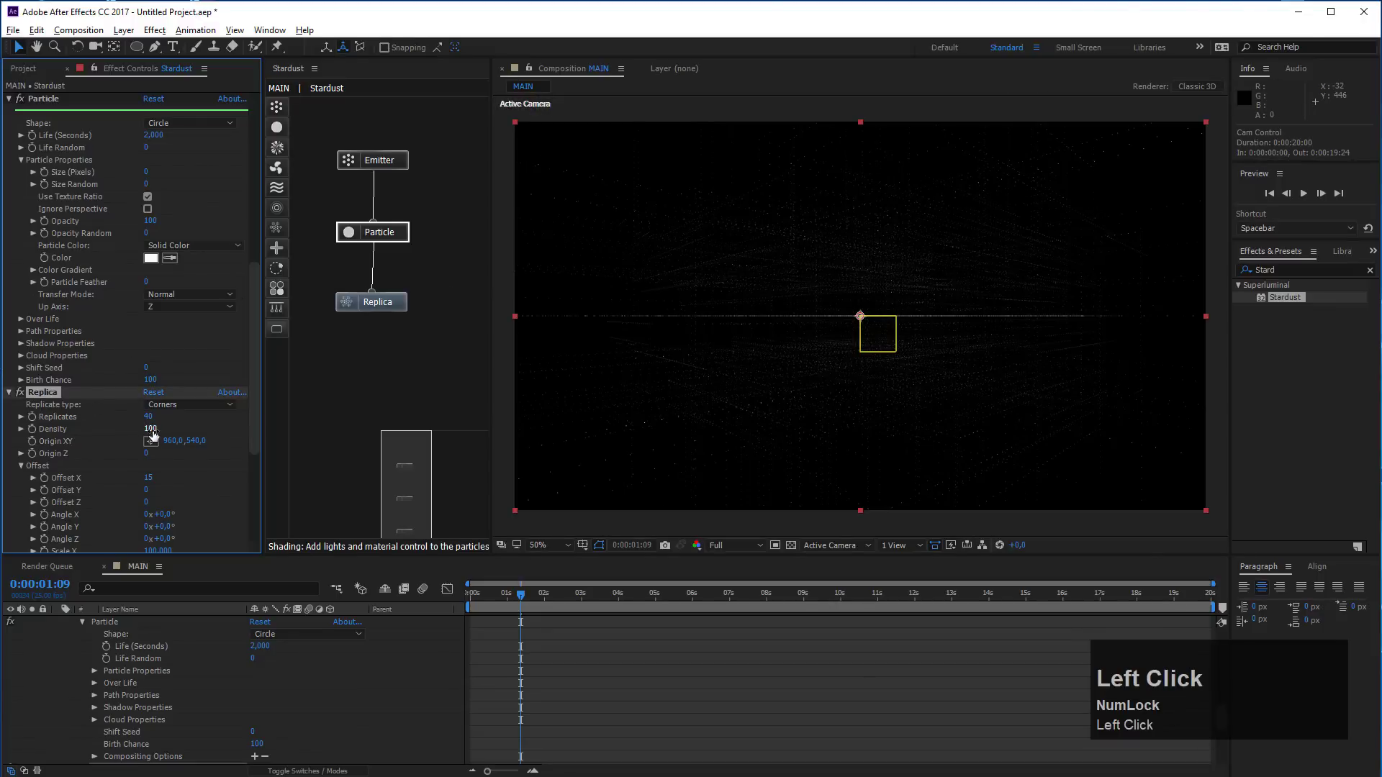
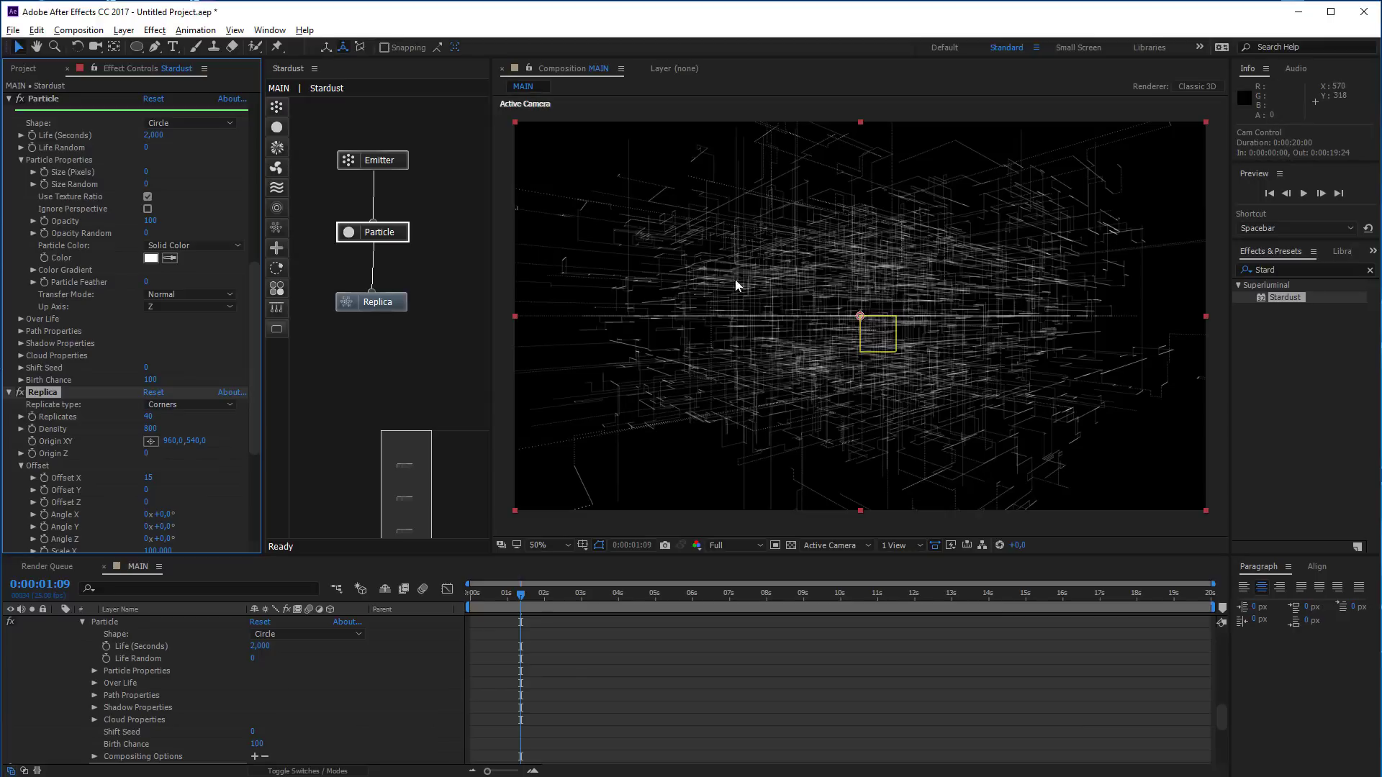
Set Replica Max Corners to 2 for longer, straighter lines
scroll(down, 3)
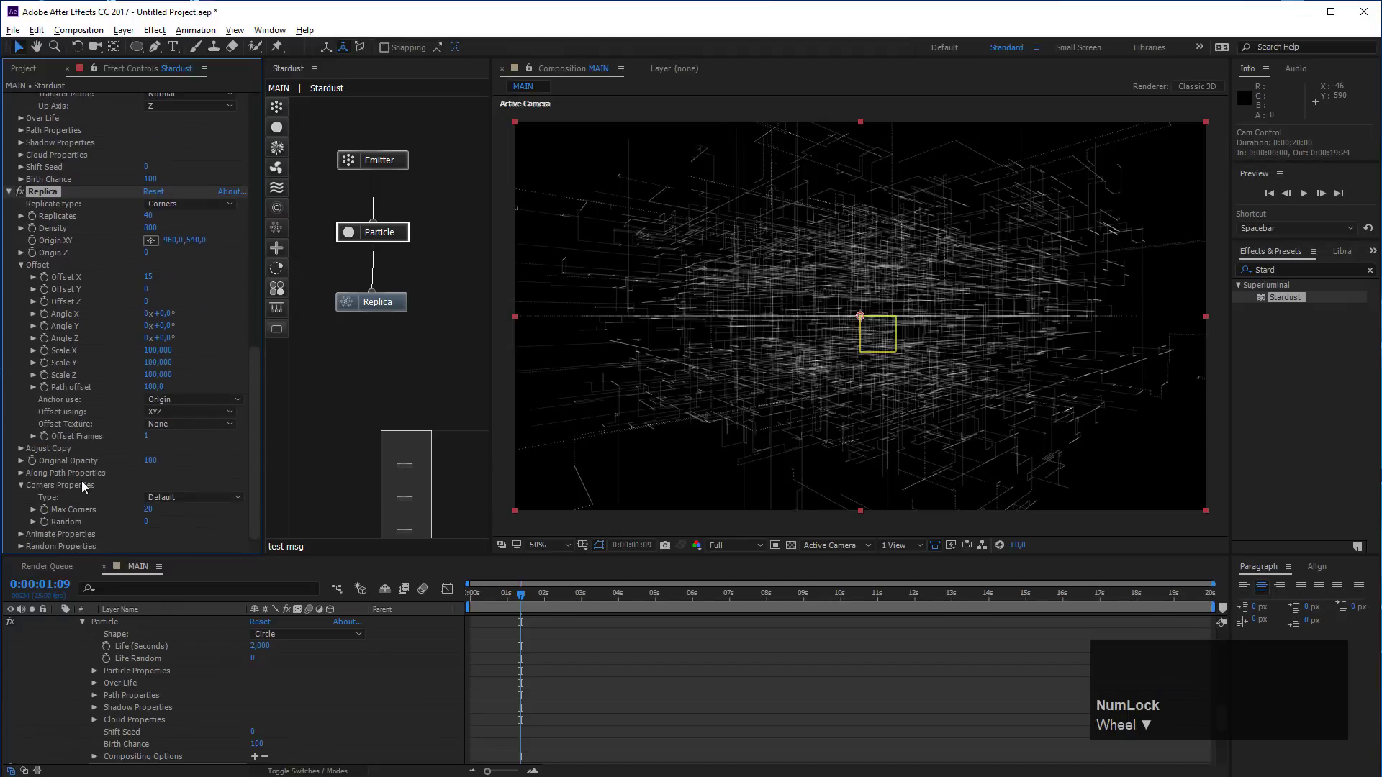
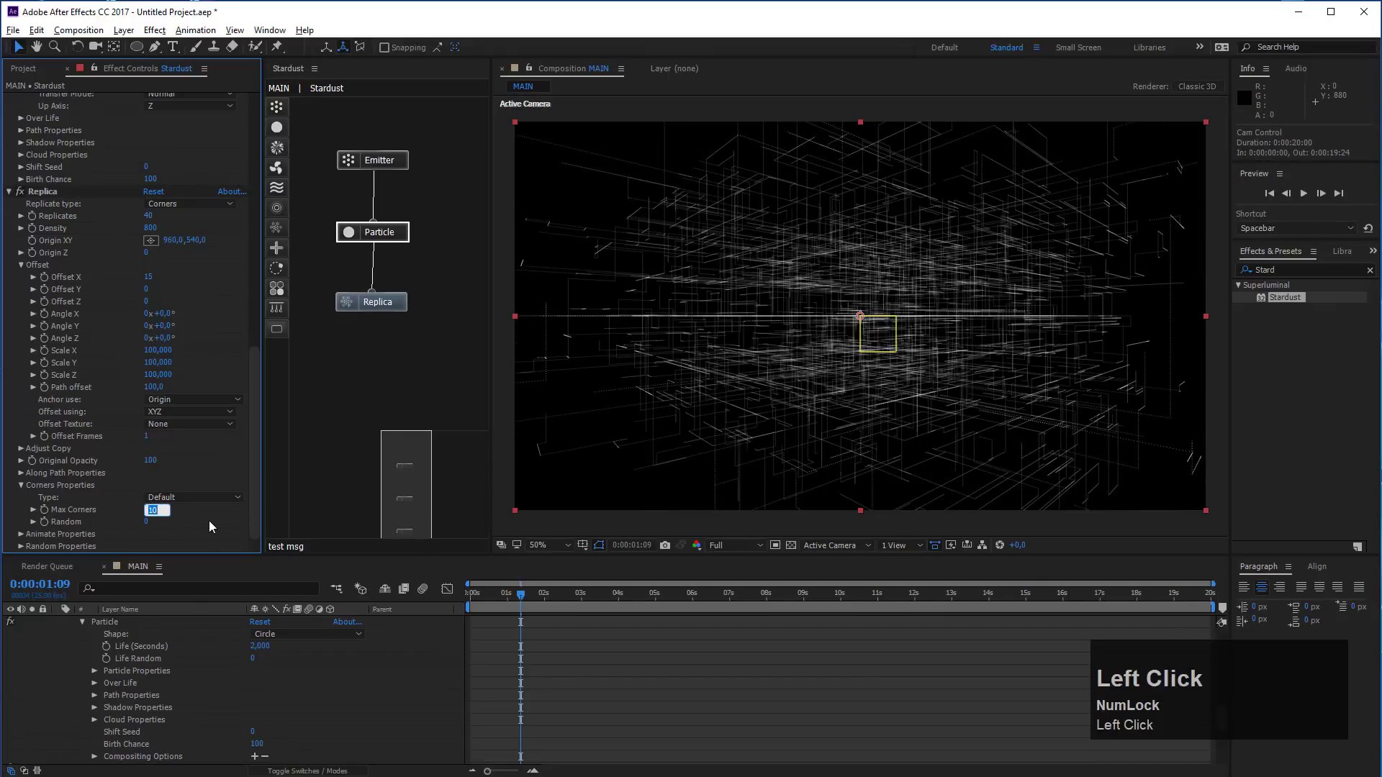
key(2)
click(212, 525)
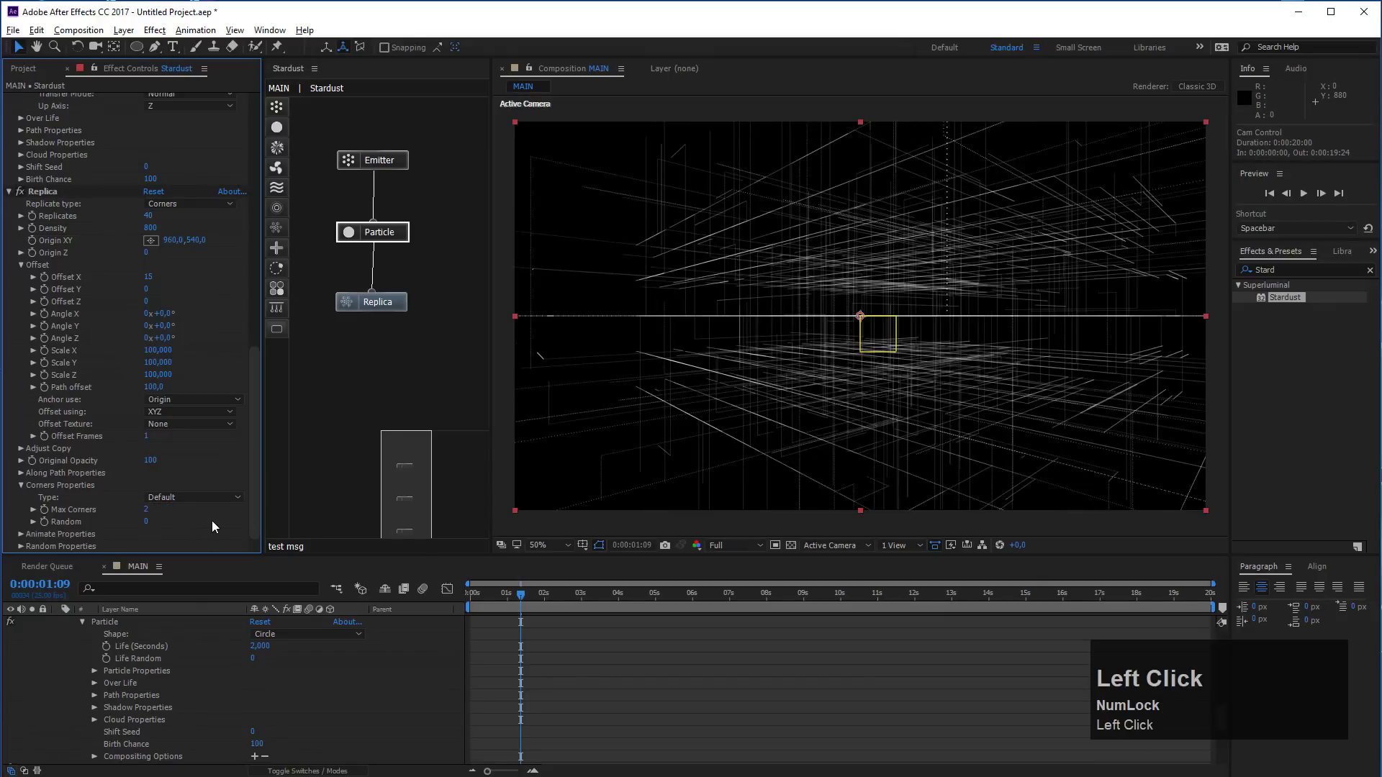
scroll(down, 3)
scroll(up, 3)
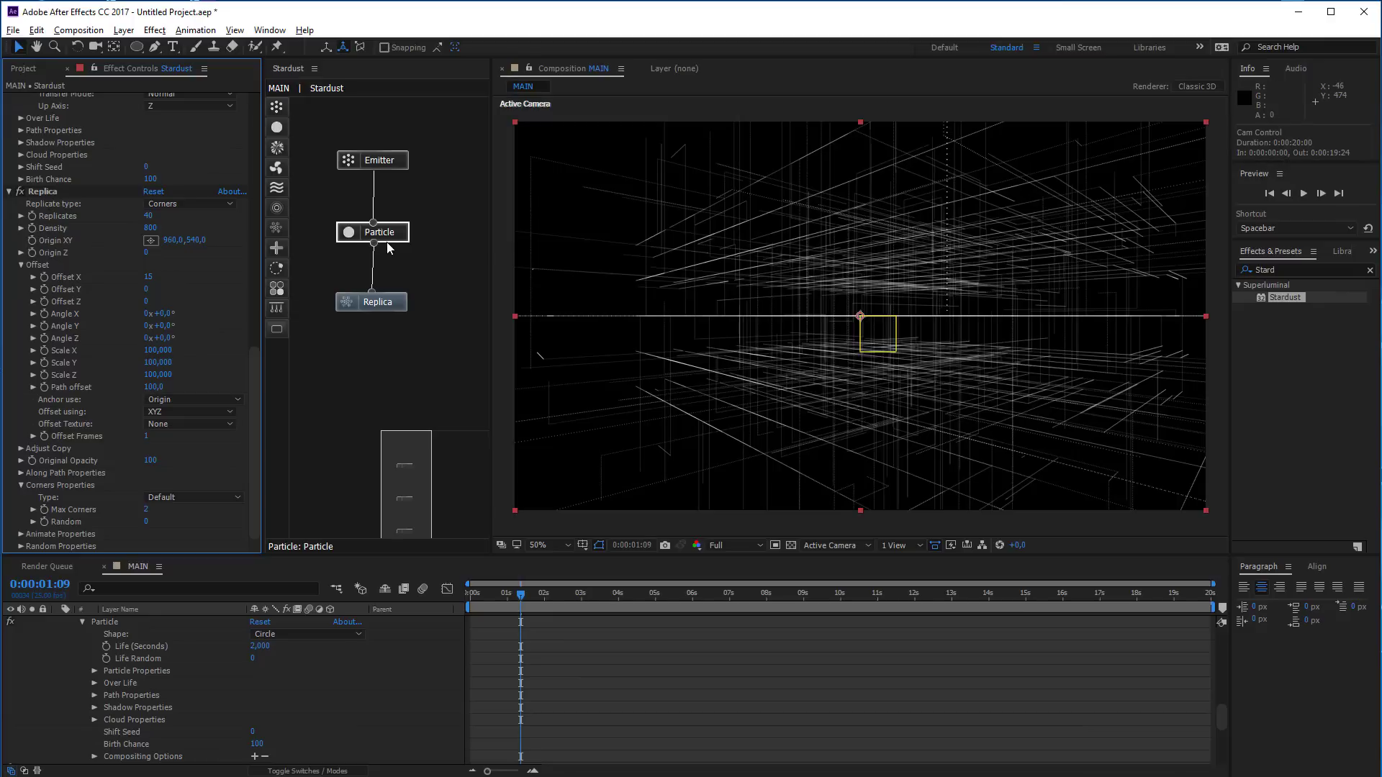
Set Particle Color to Random From Gradient with a teal-green preset and widen the node panel
click(392, 237)
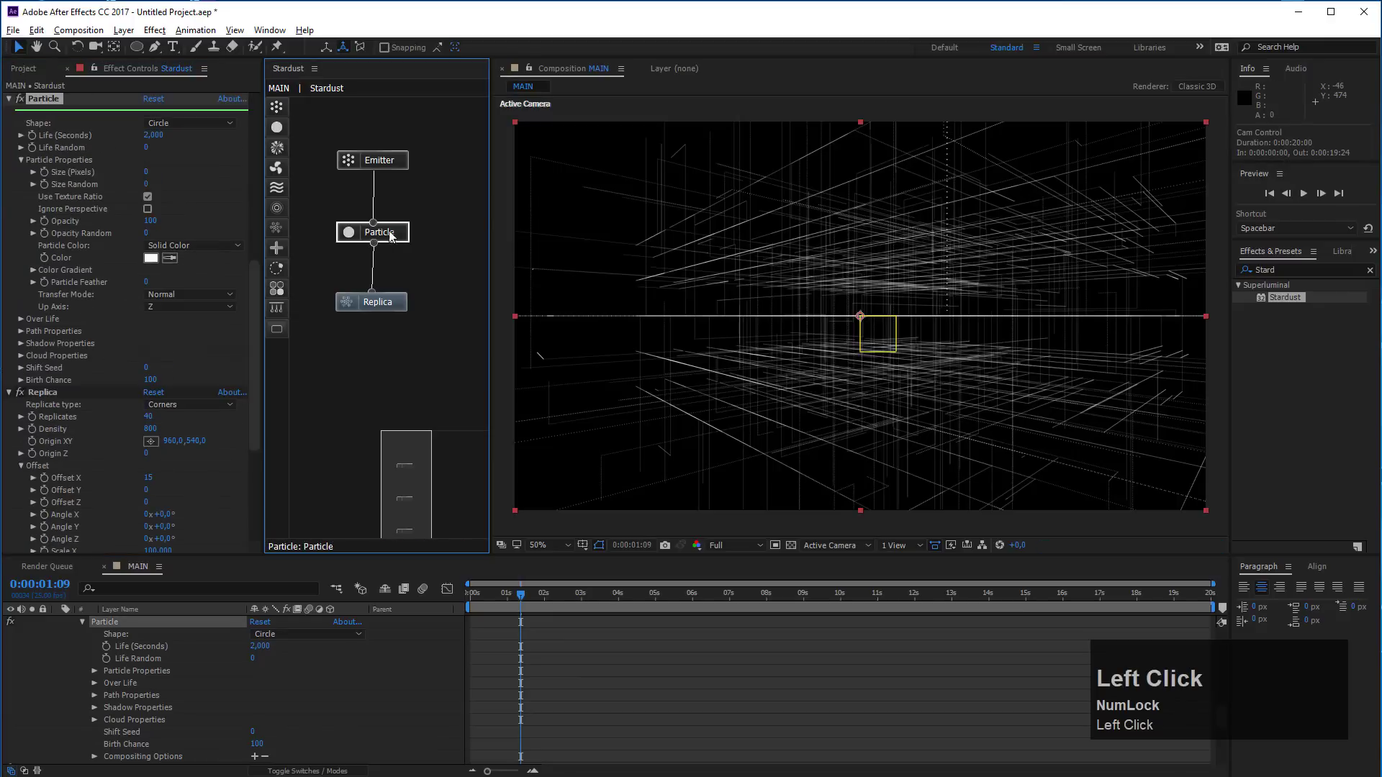
drag(175, 248, 371, 626)
scroll(down, 3)
click(371, 626)
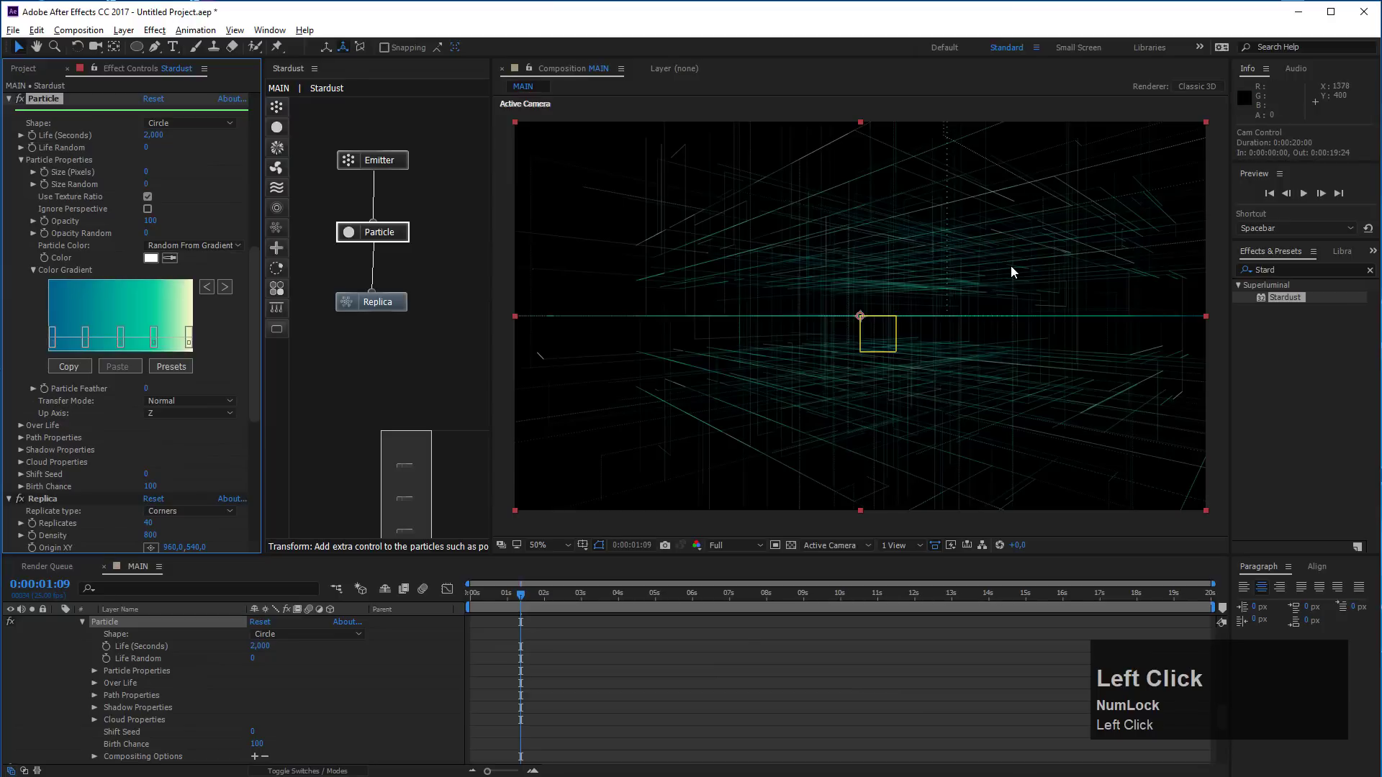
click(351, 381)
drag(524, 598, 376, 240)
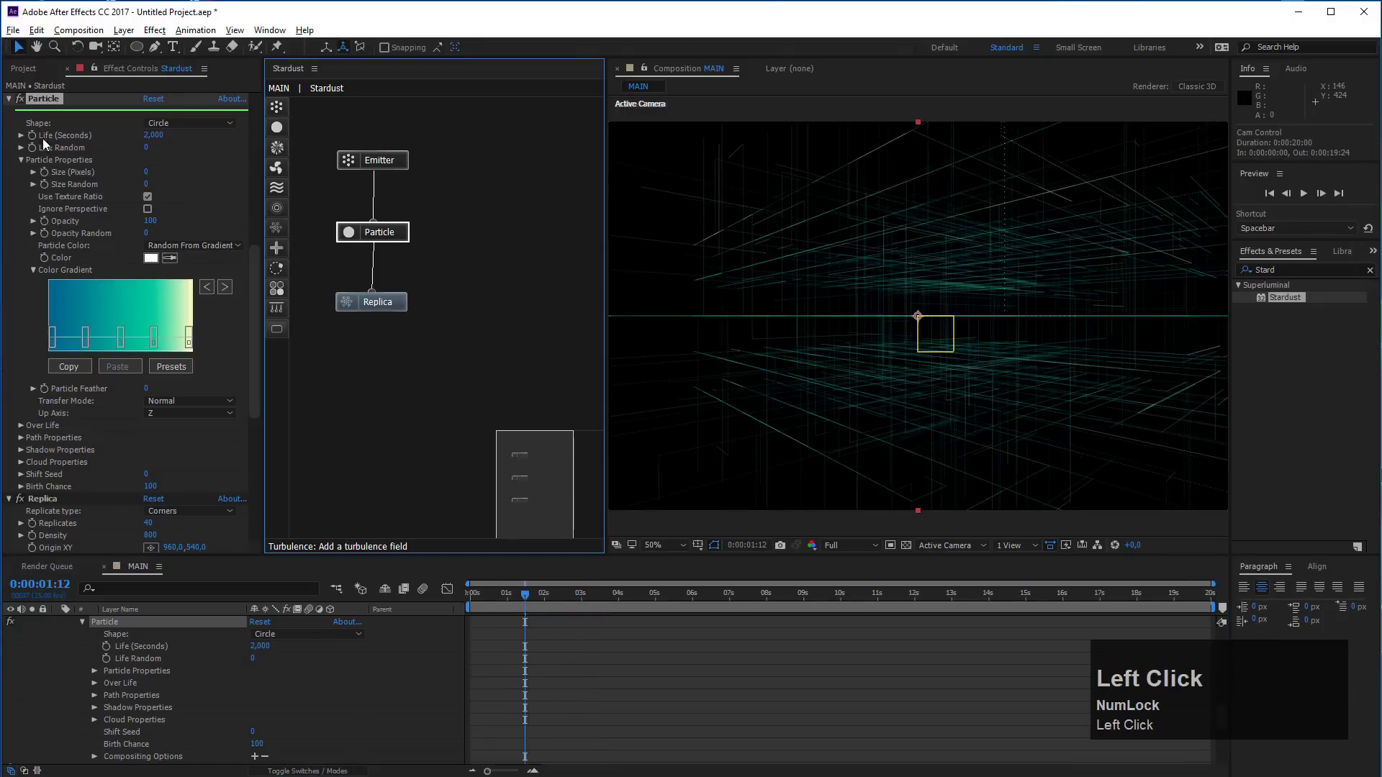
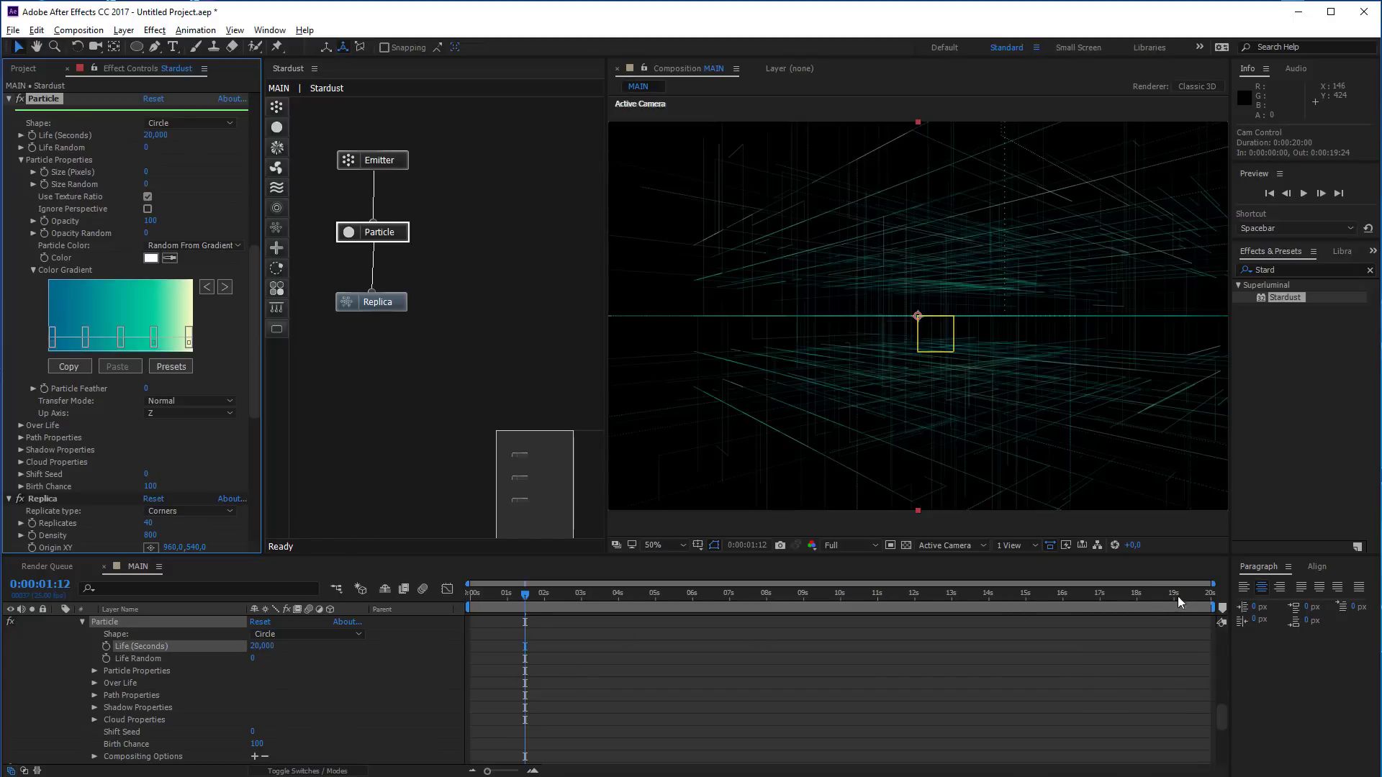
Set the Emitter to emit Once and move the playhead to about 9 seconds
click(258, 265)
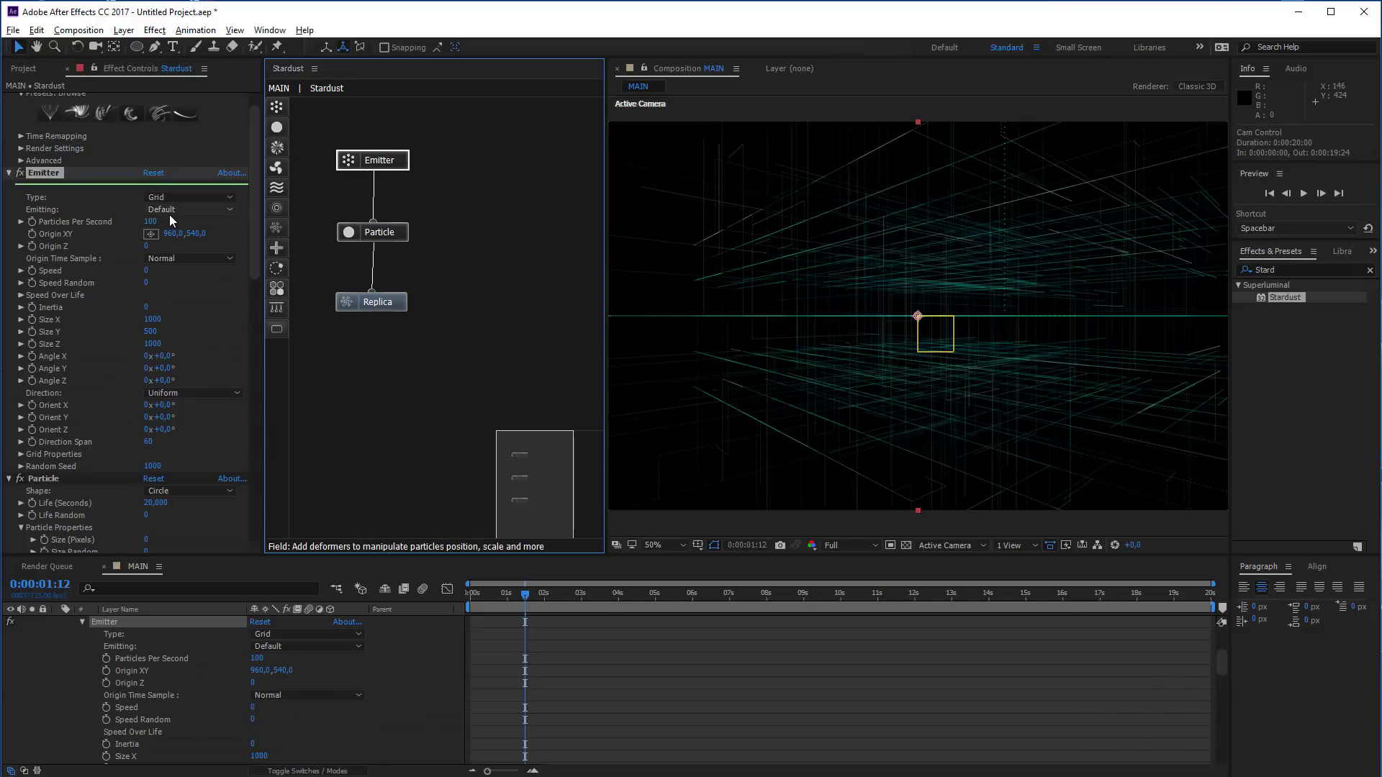
click(175, 217)
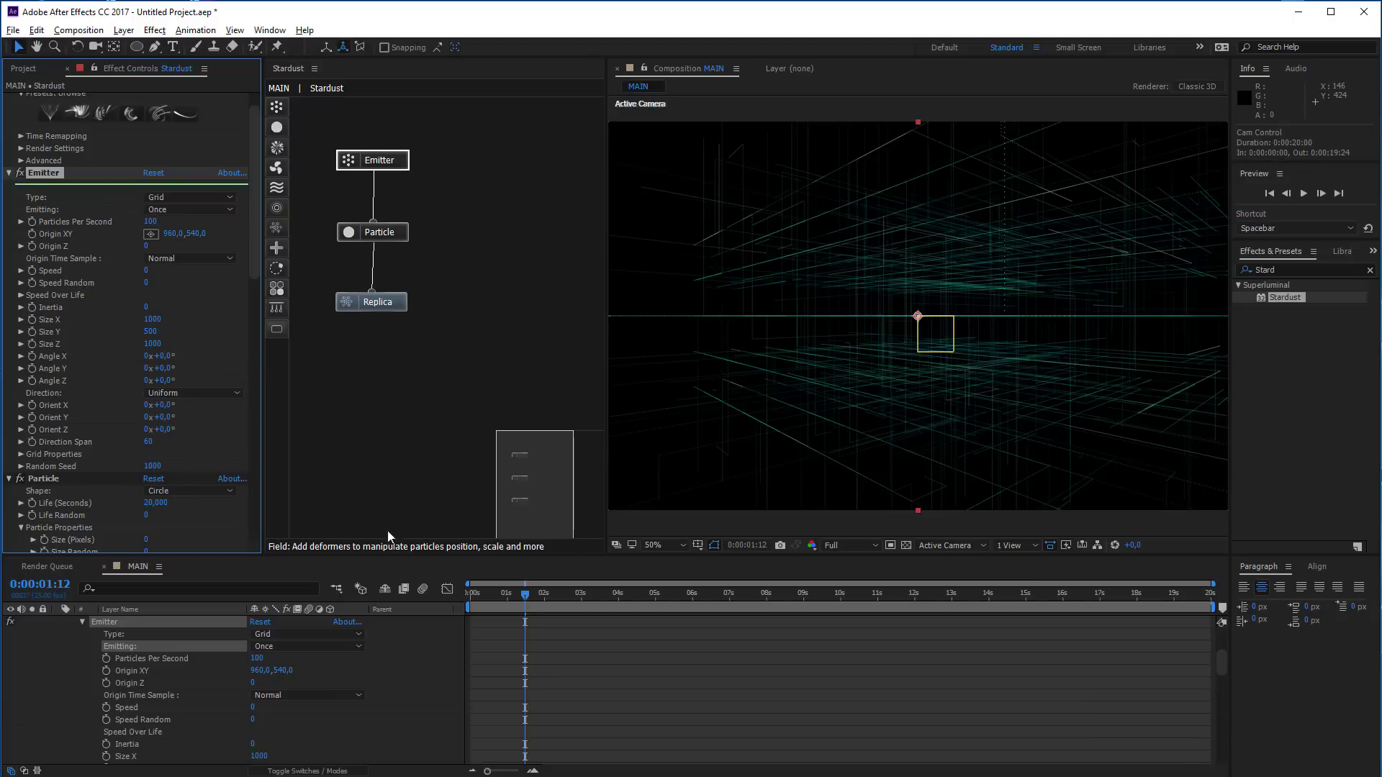
drag(476, 599, 832, 248)
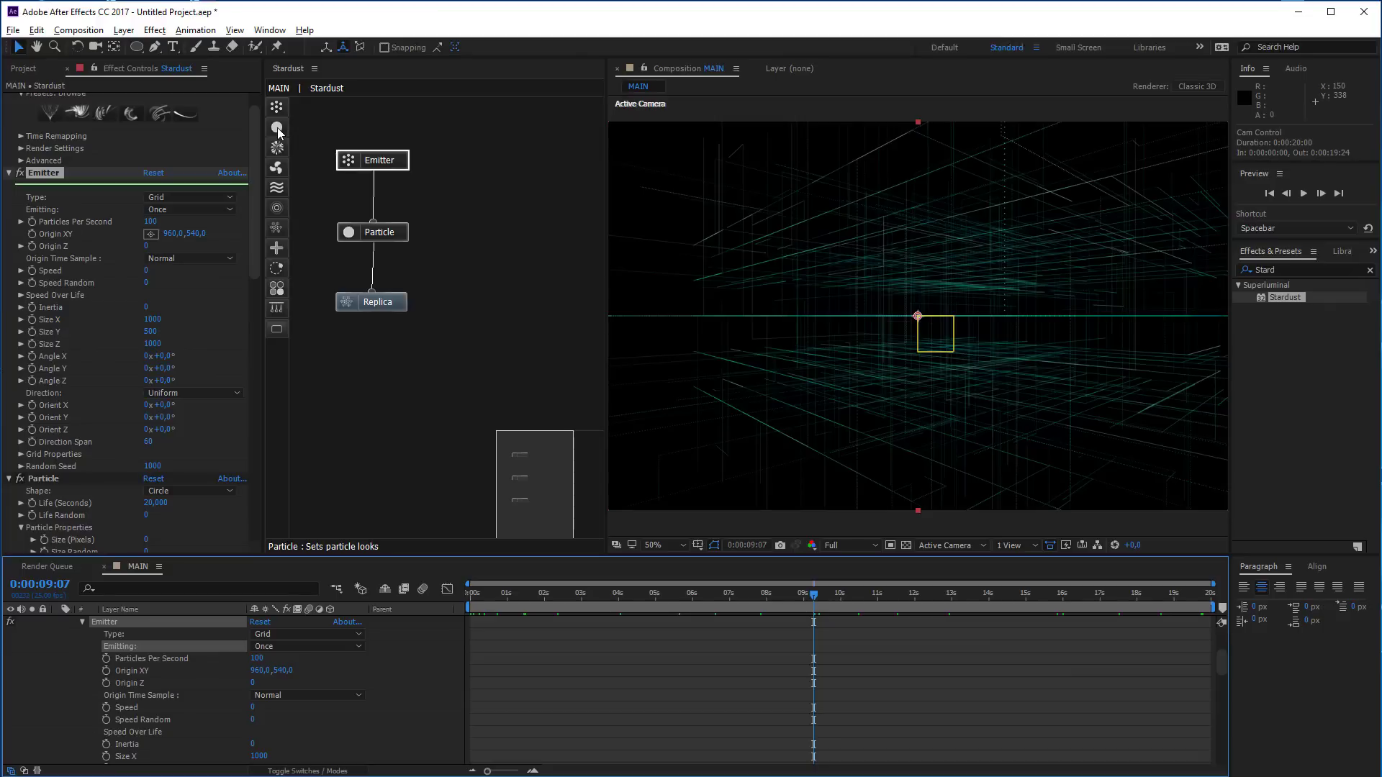
Connect the Emitter to the second Particle node, scrub to about 0:00:01:10 and tidy the node's position
drag(279, 133, 492, 242)
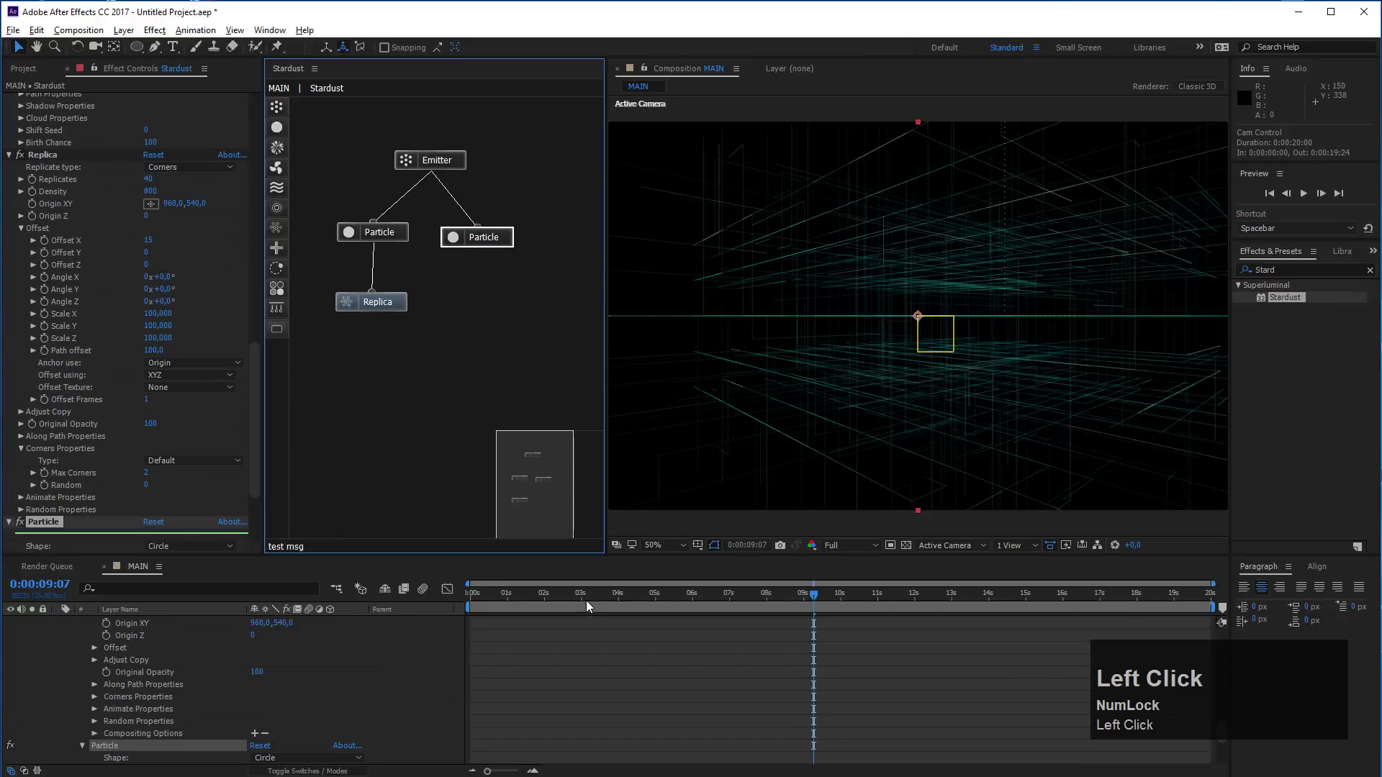
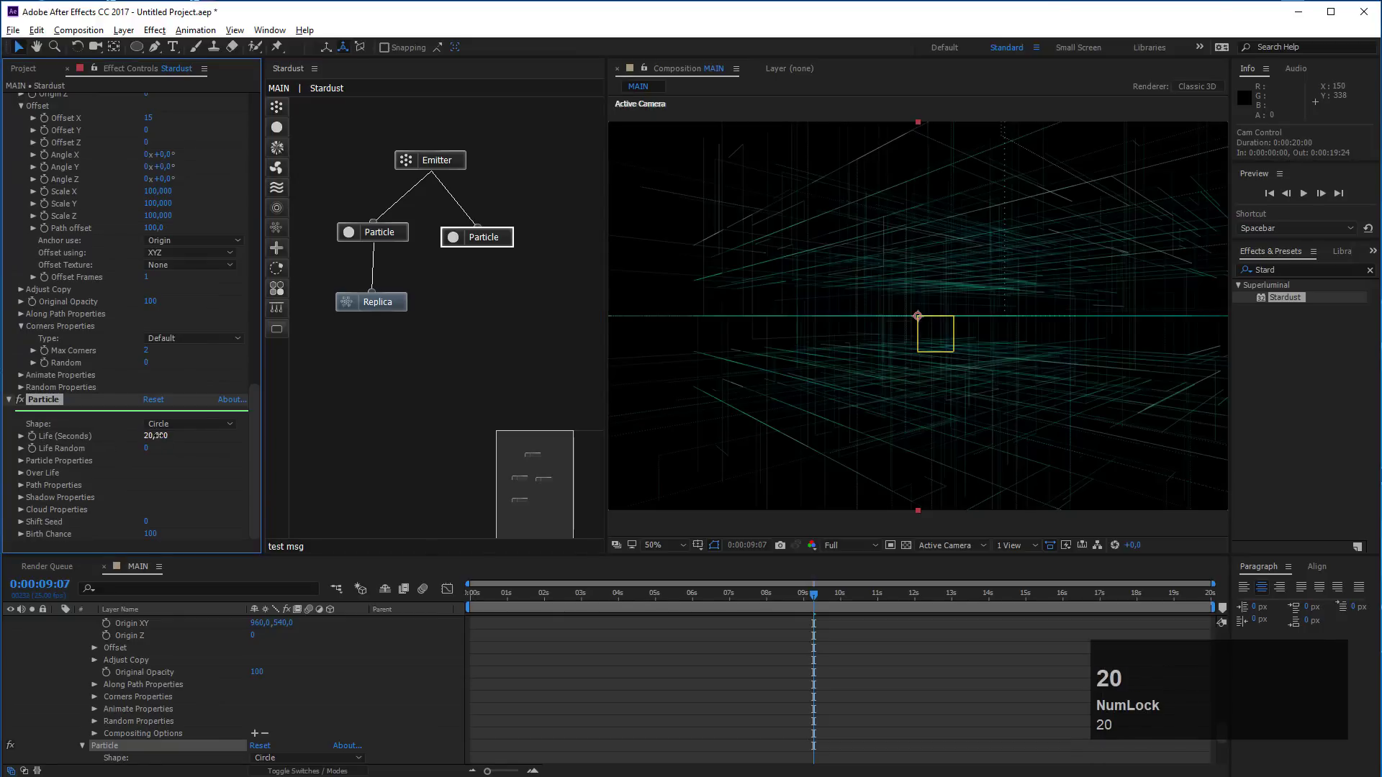
drag(538, 601, 438, 164)
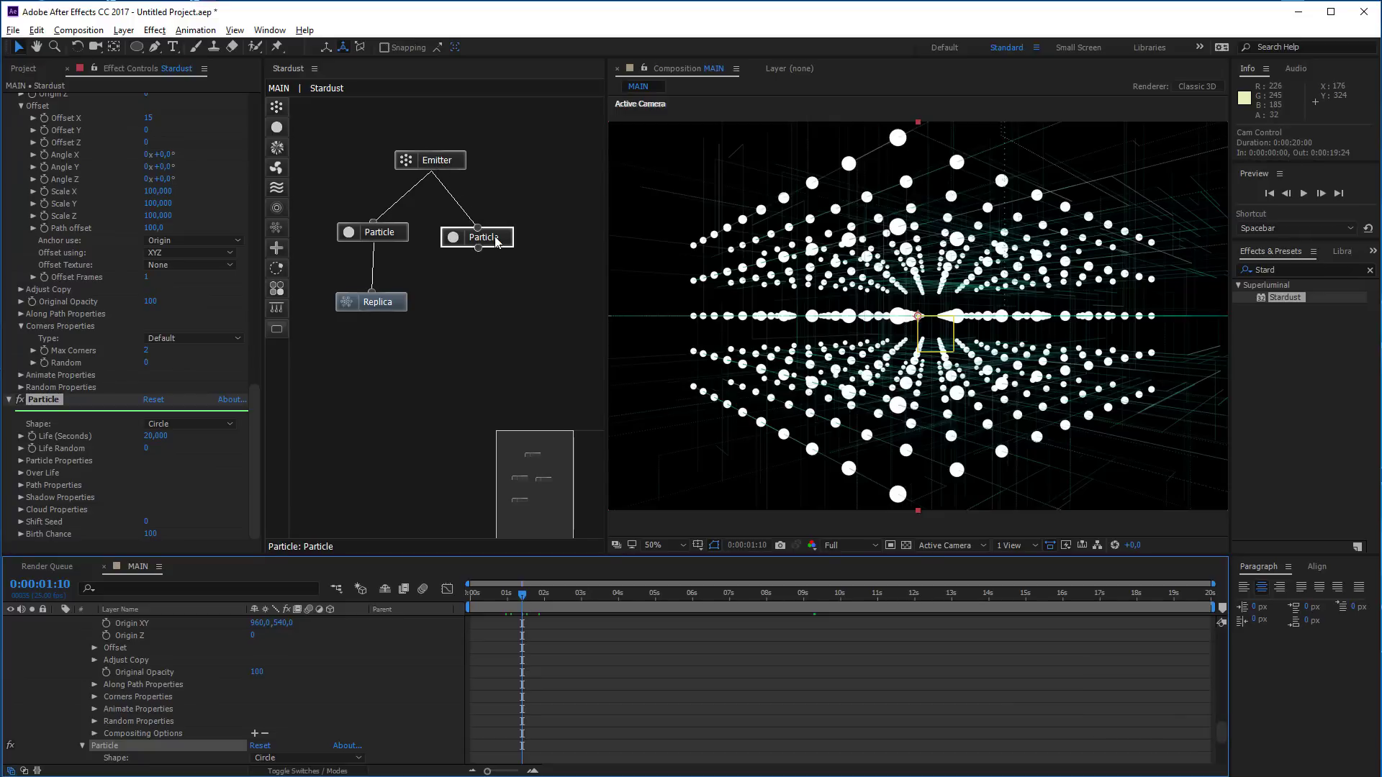
drag(495, 241, 427, 233)
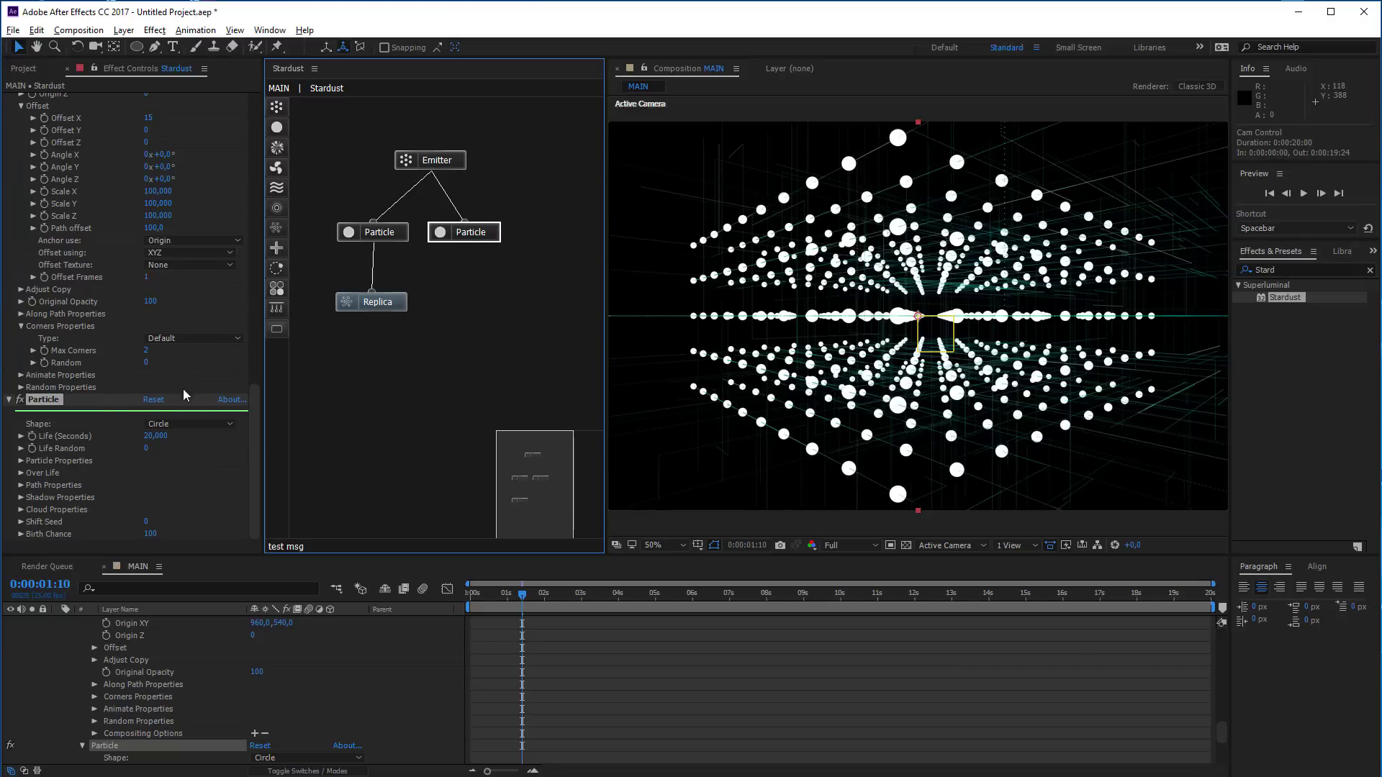
scroll(up, 3)
Rename the first Particle node to Corner Particles
click(444, 168)
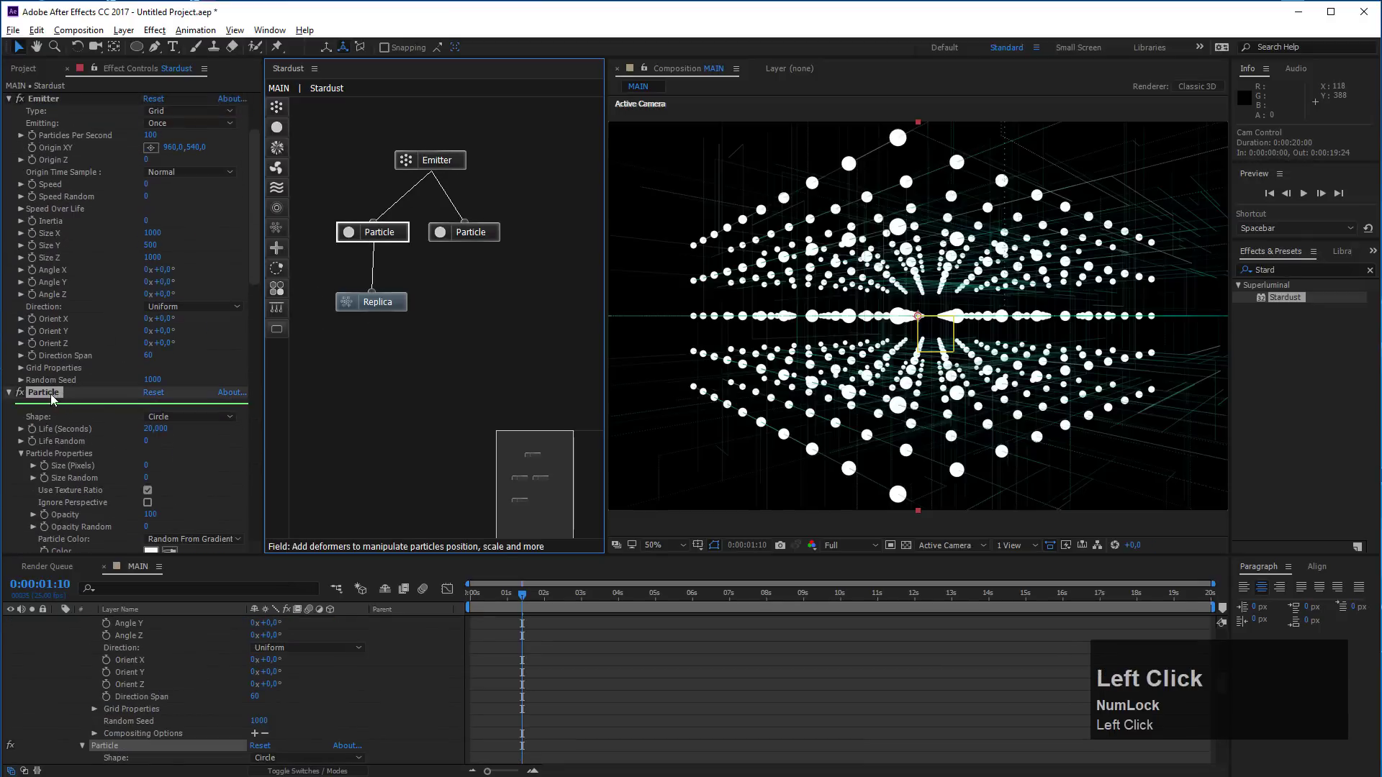
key(Return)
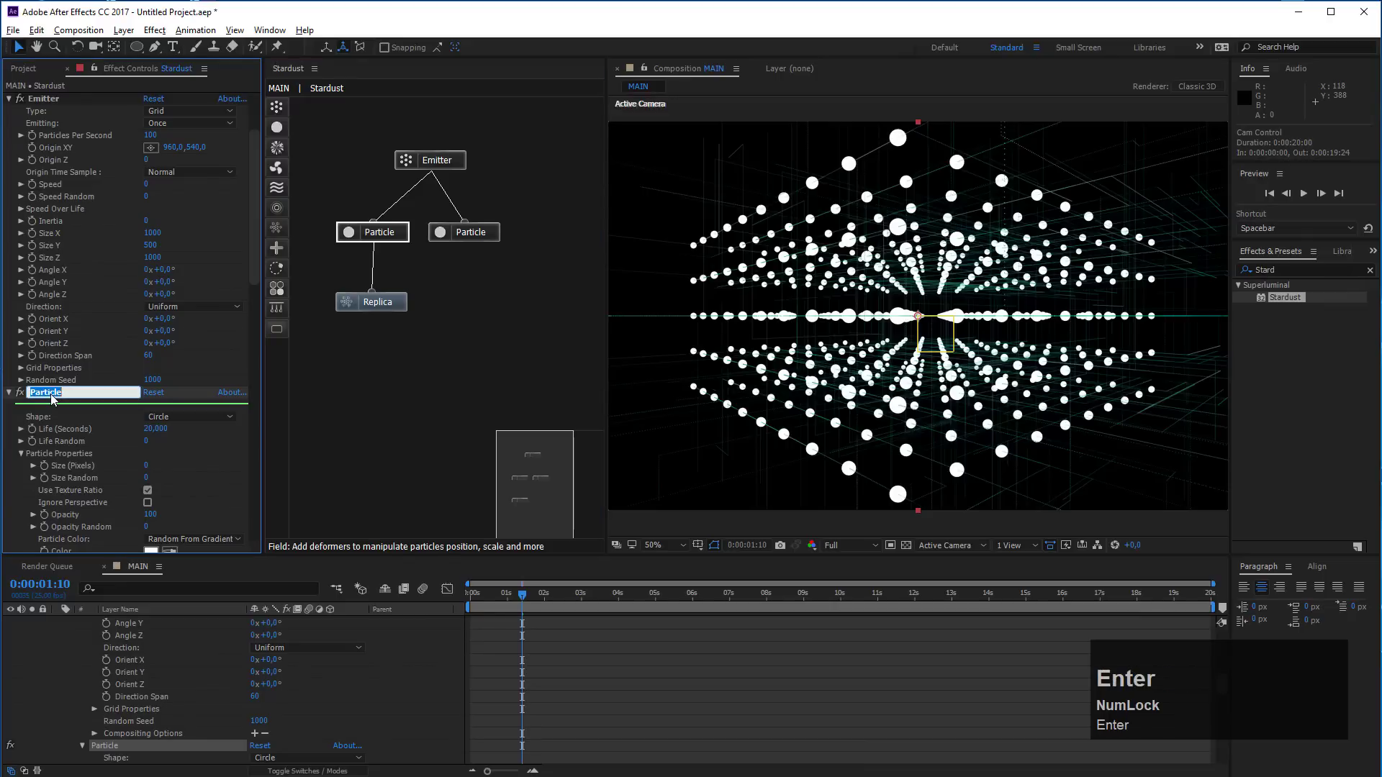
text(rid)
key(space)
key(BackSpace)
key(shift+c)
text(orner)
key(space)
text(articles)
Rename its Replica effect to Corners Replica
scroll(down, 3)
double_click(51, 411)
key(Return)
key(Left)
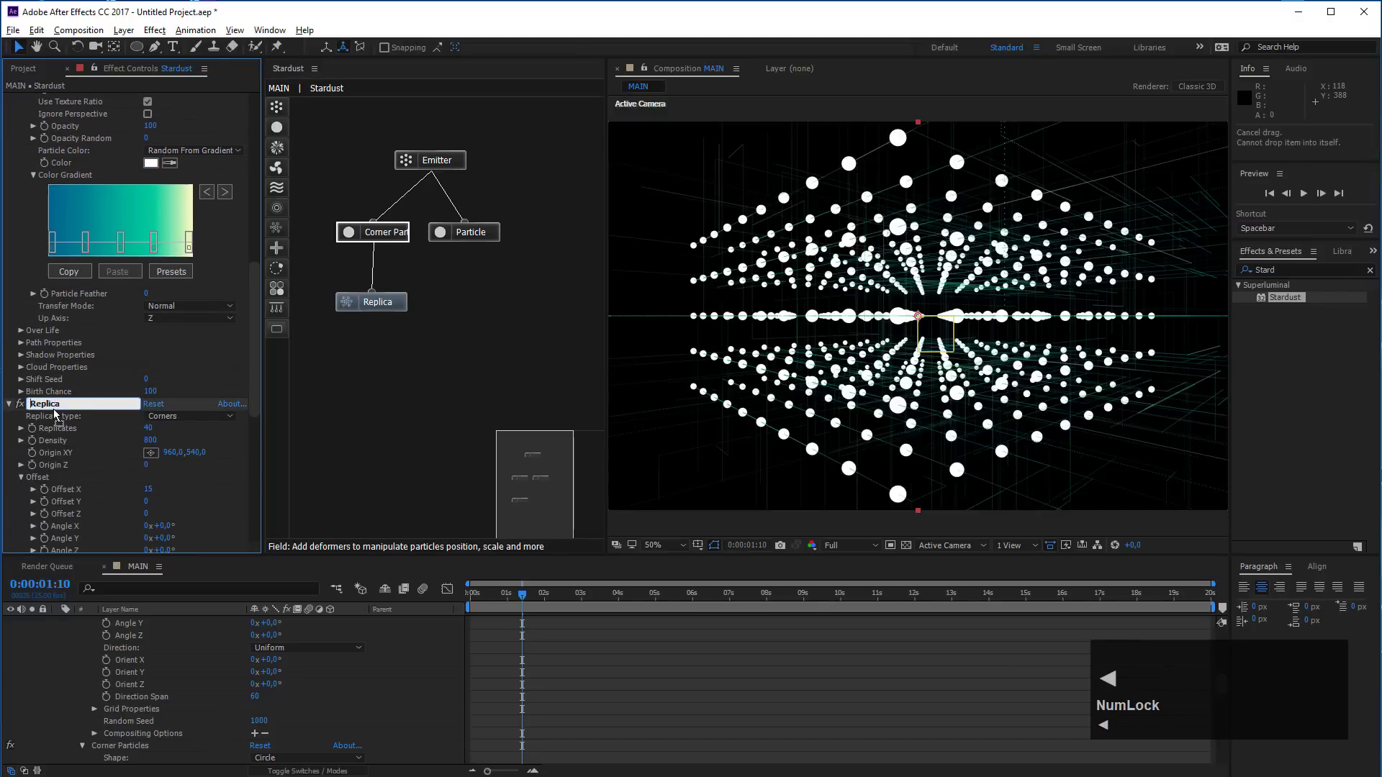
text(orner)
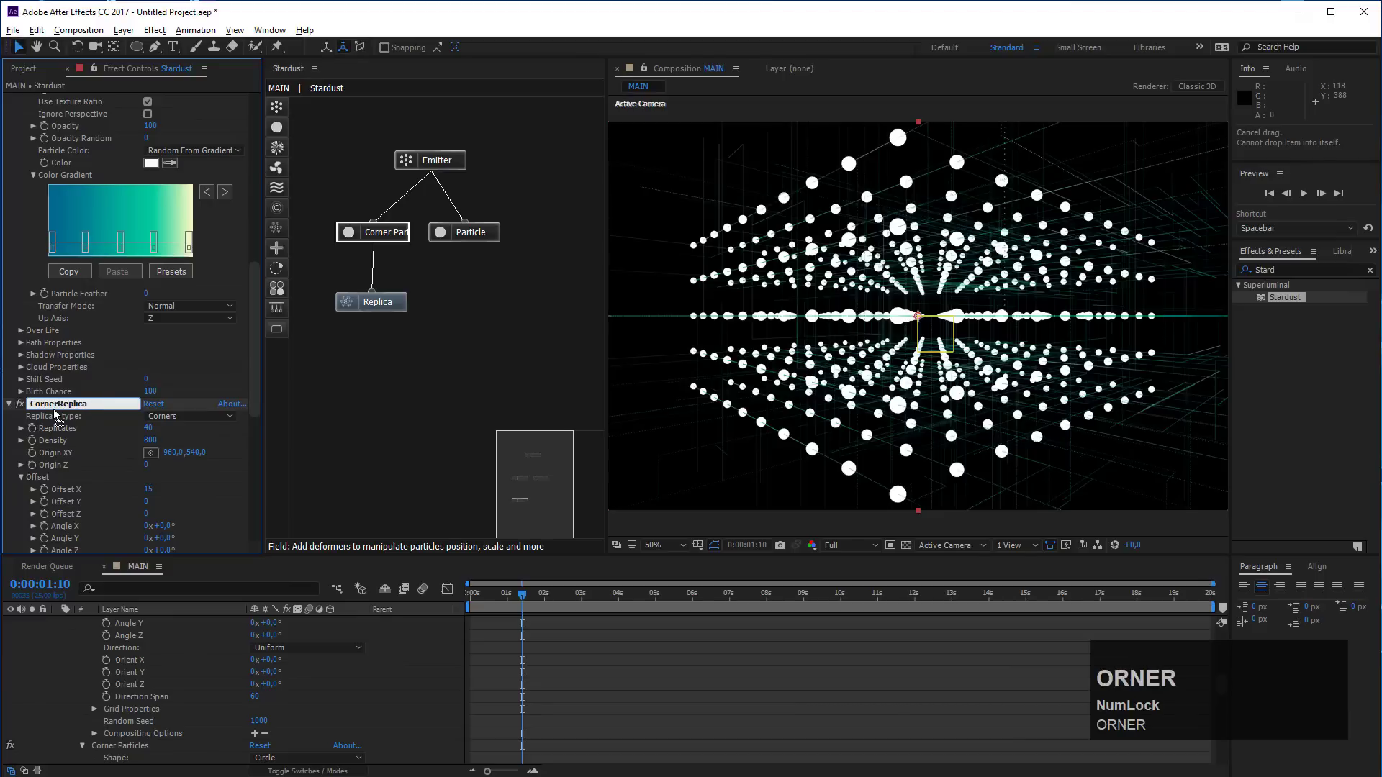
text(s)
key(space)
Select the second Particle node and start renaming it
click(118, 447)
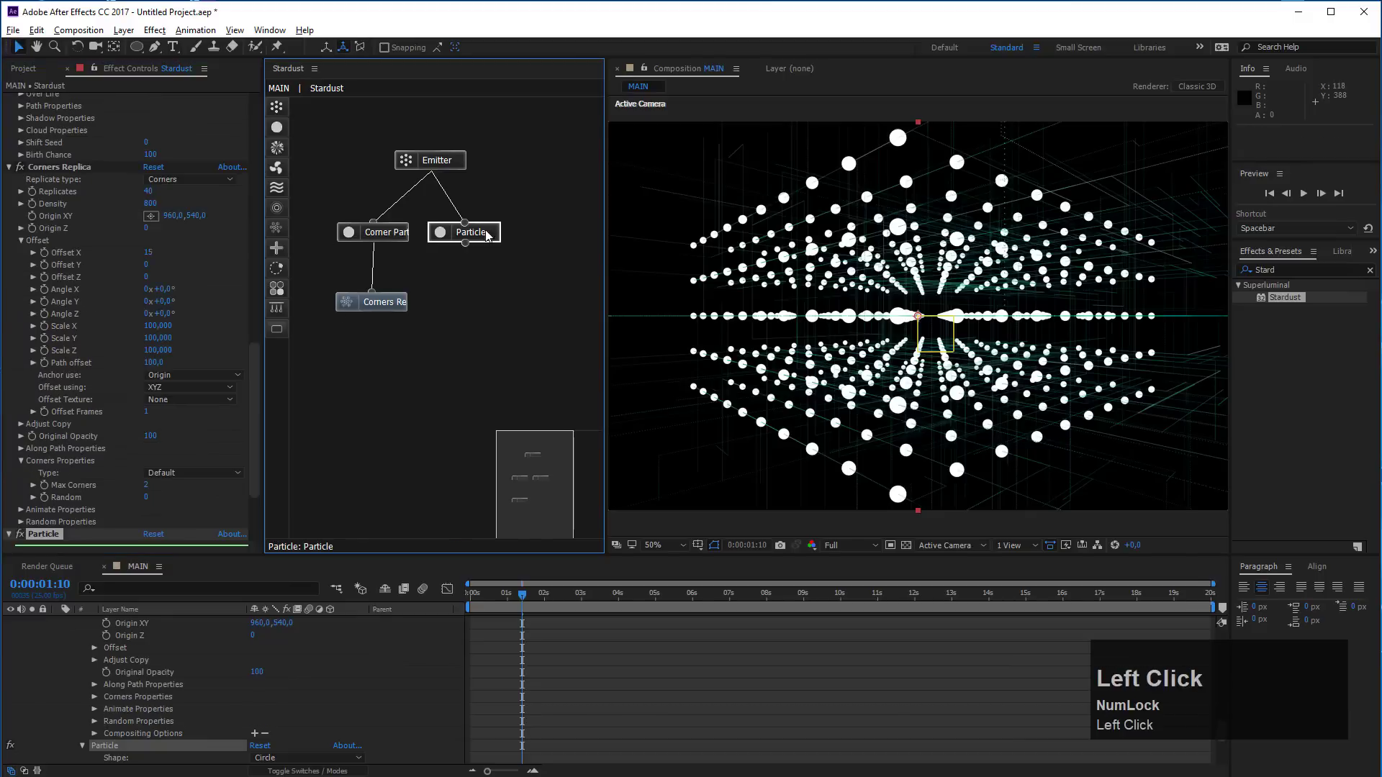
scroll(down, 3)
click(51, 427)
key(Return)
Name the second particle node Circles and set its particle Size to 5 with random size variation
text(ircles)
click(176, 503)
scroll(down, 3)
click(23, 465)
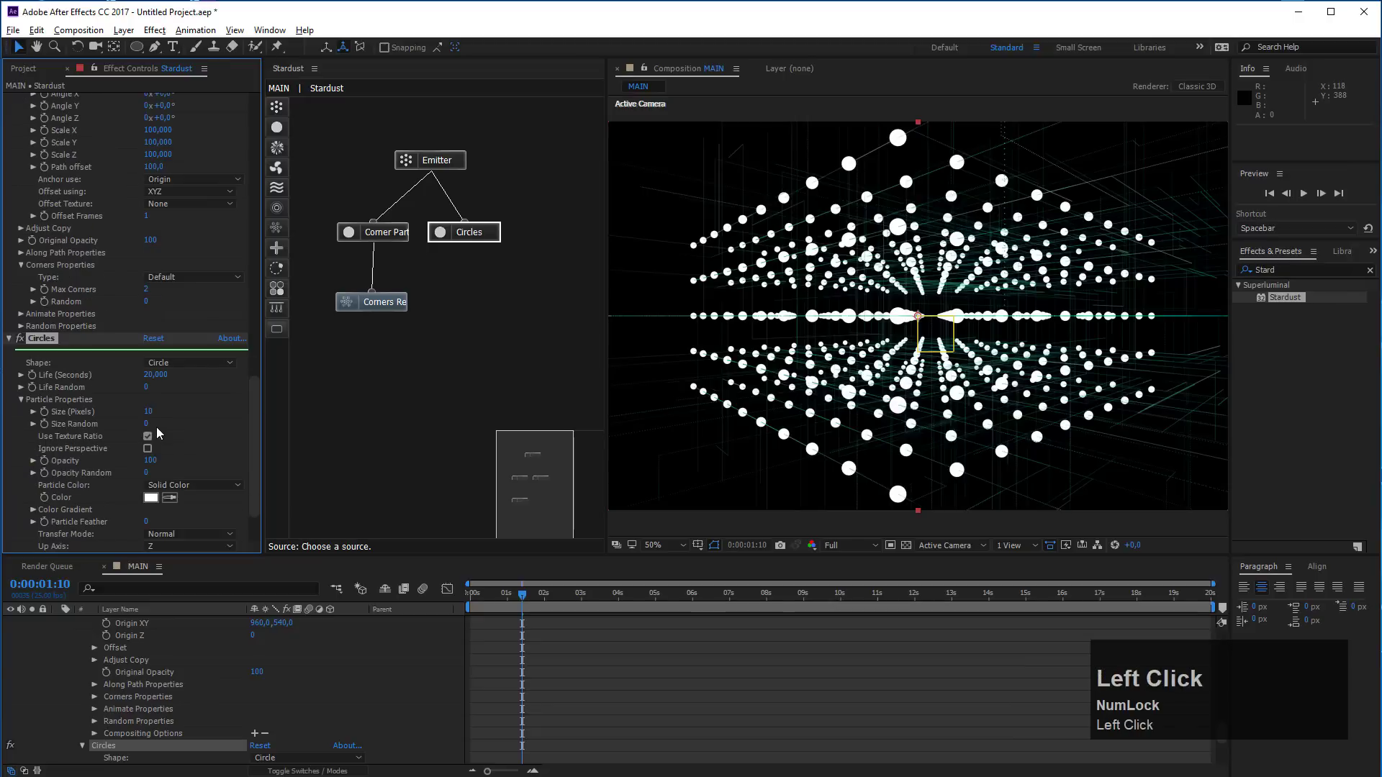
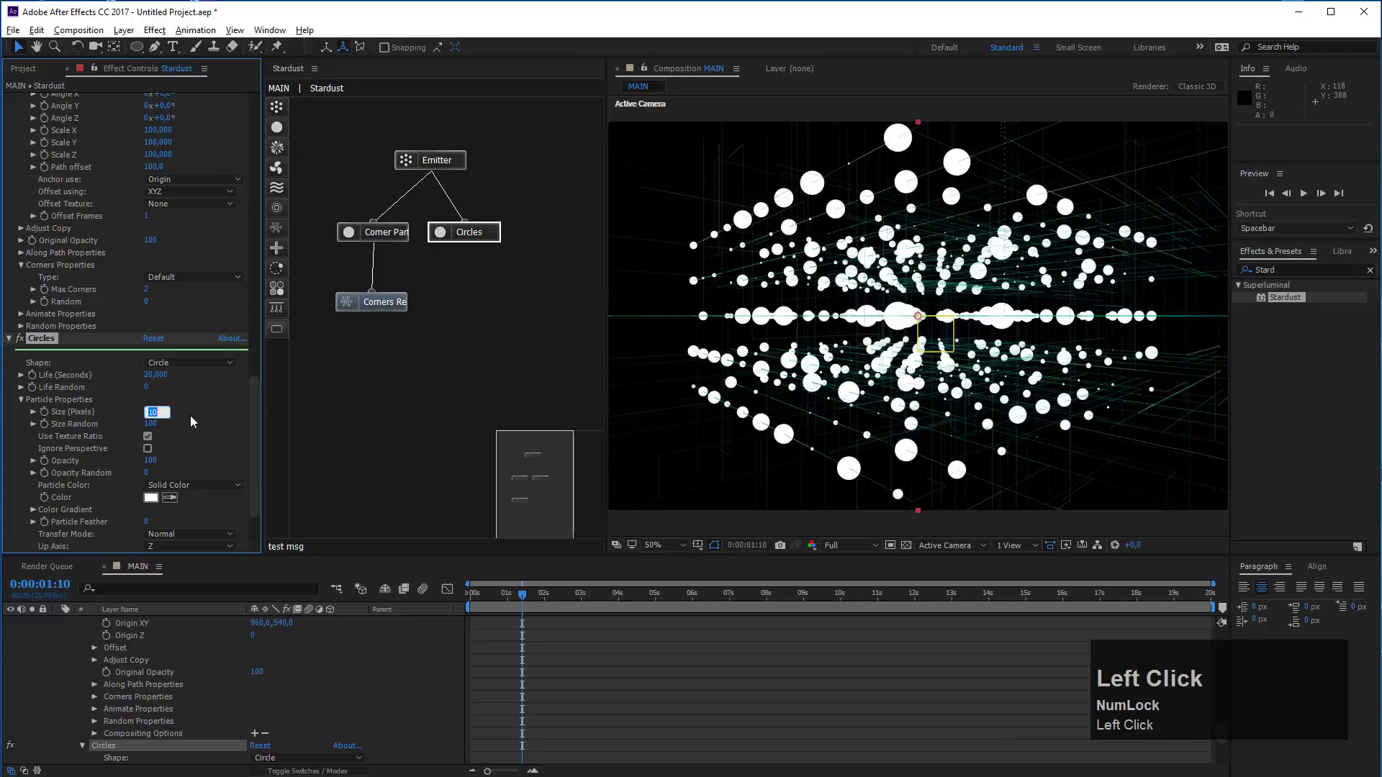
key(5)
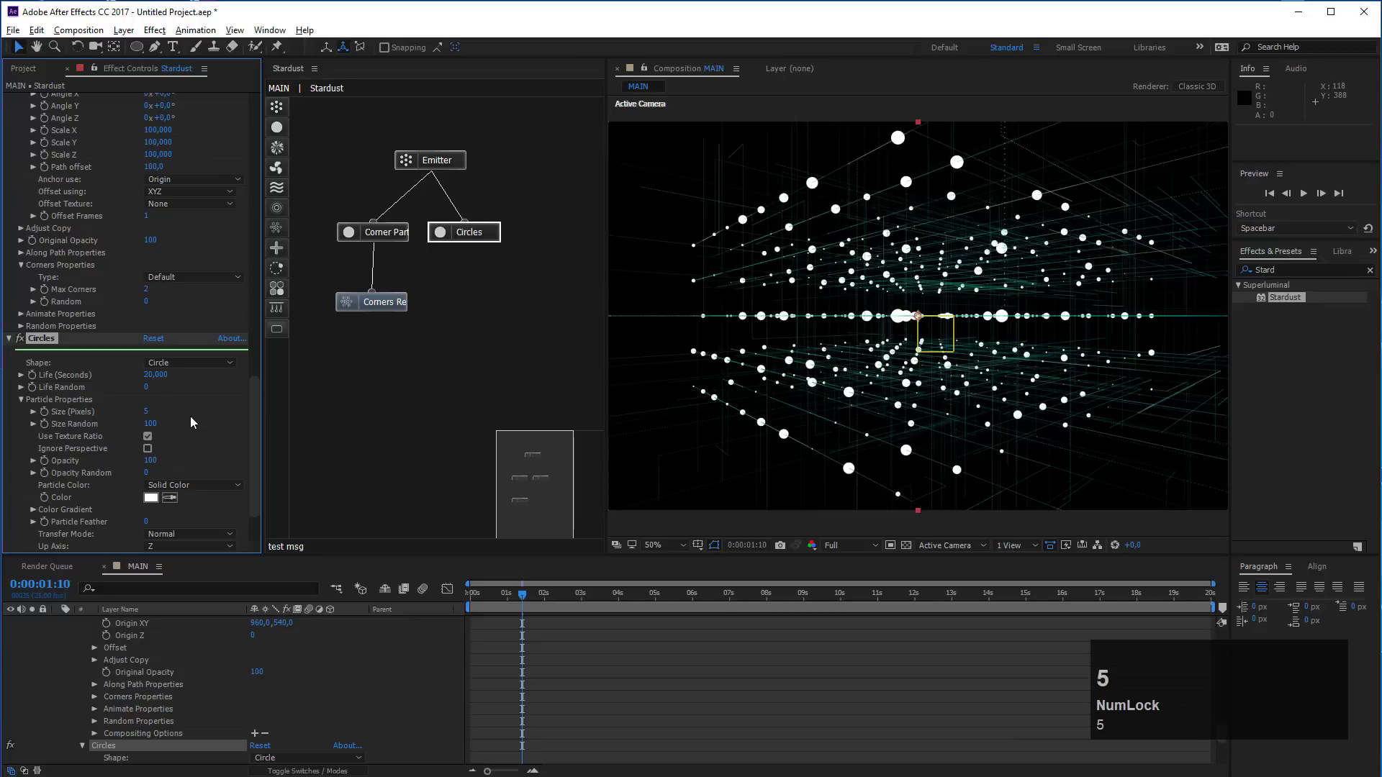
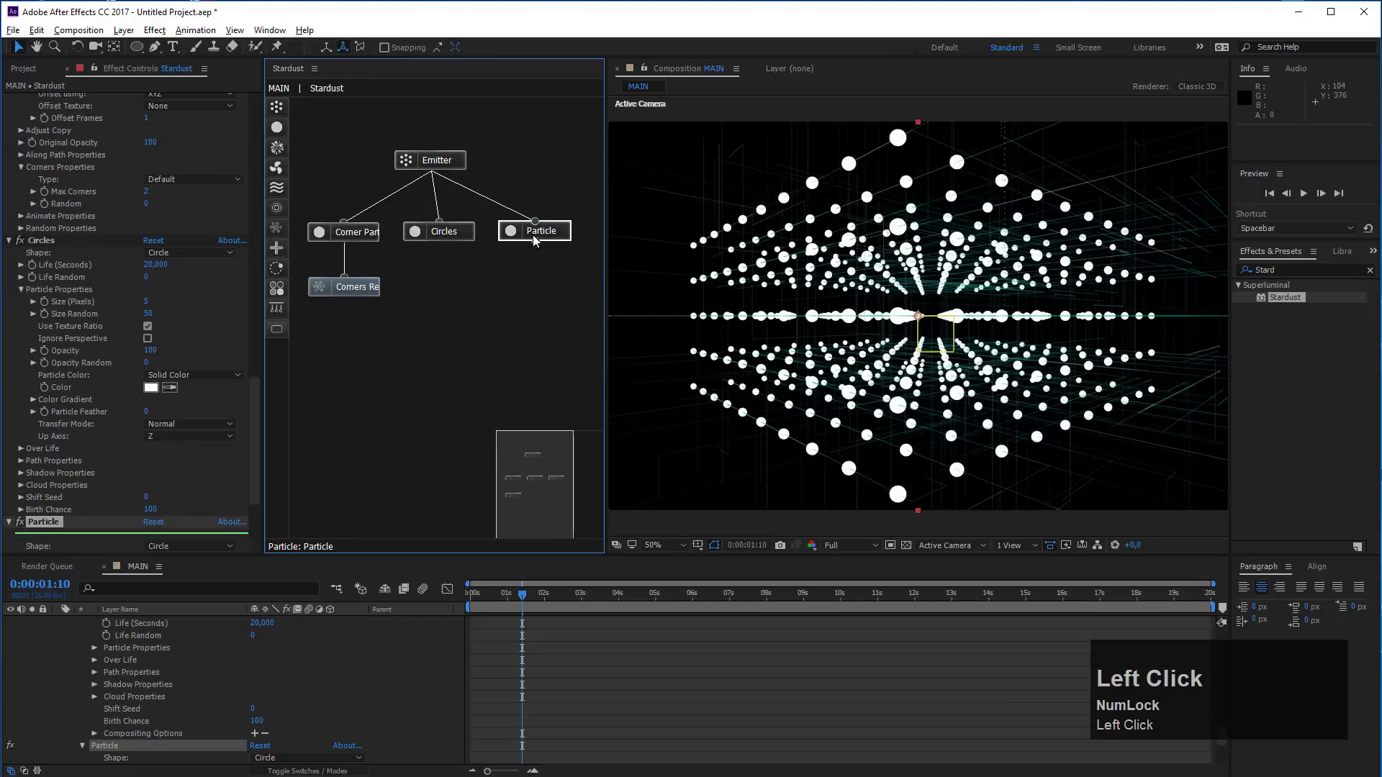
Rename the third Particle node to Rectangles
scroll(down, 3)
click(53, 403)
key(Return)
text(ectangles)
click(188, 450)
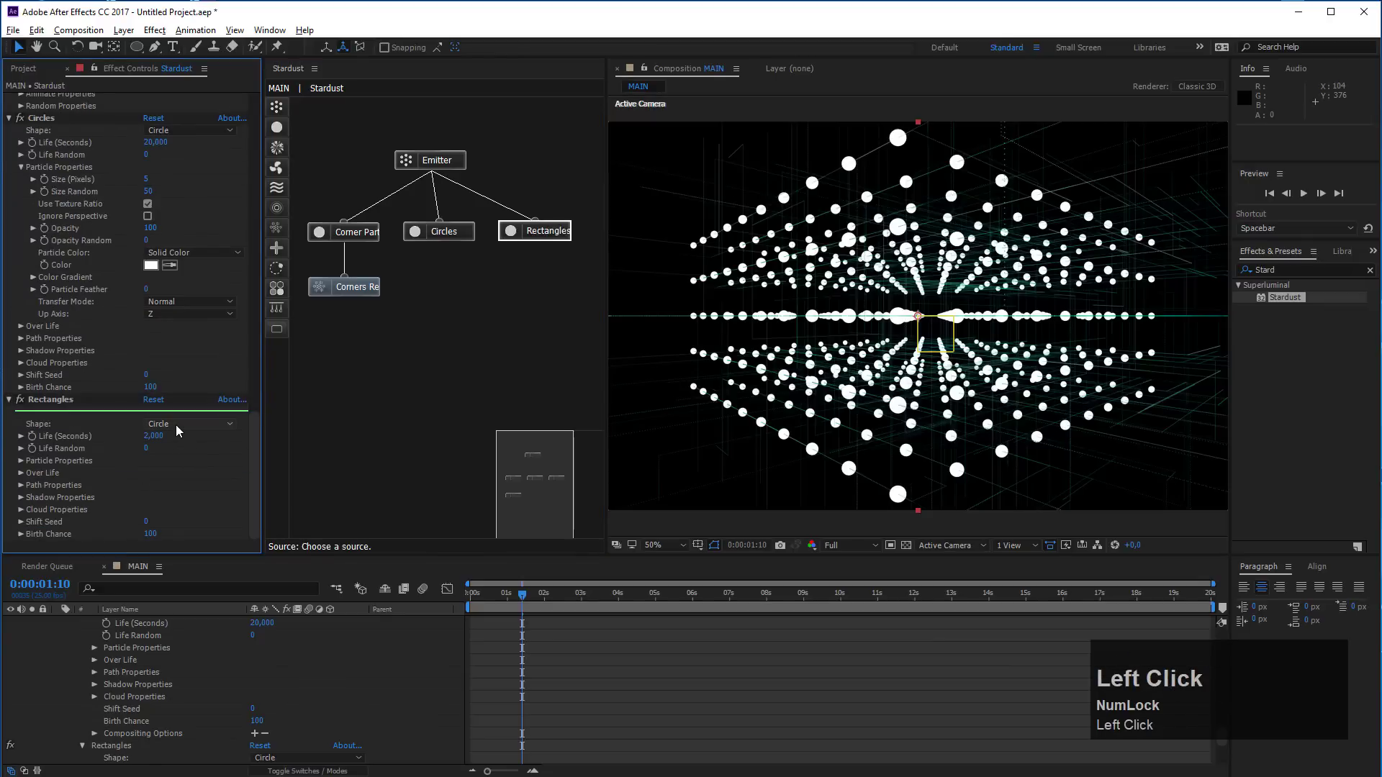
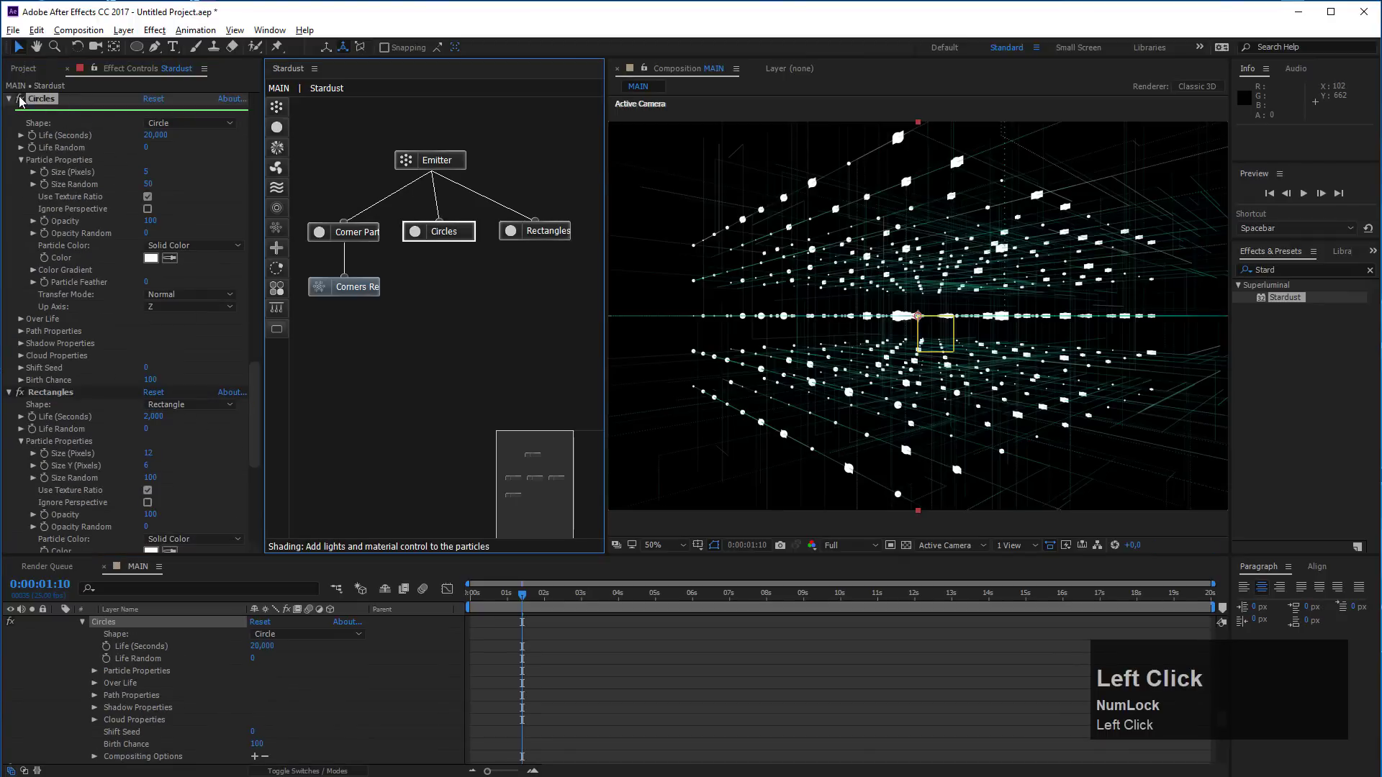
Disable the Circles node and select Rectangles for editing
click(447, 235)
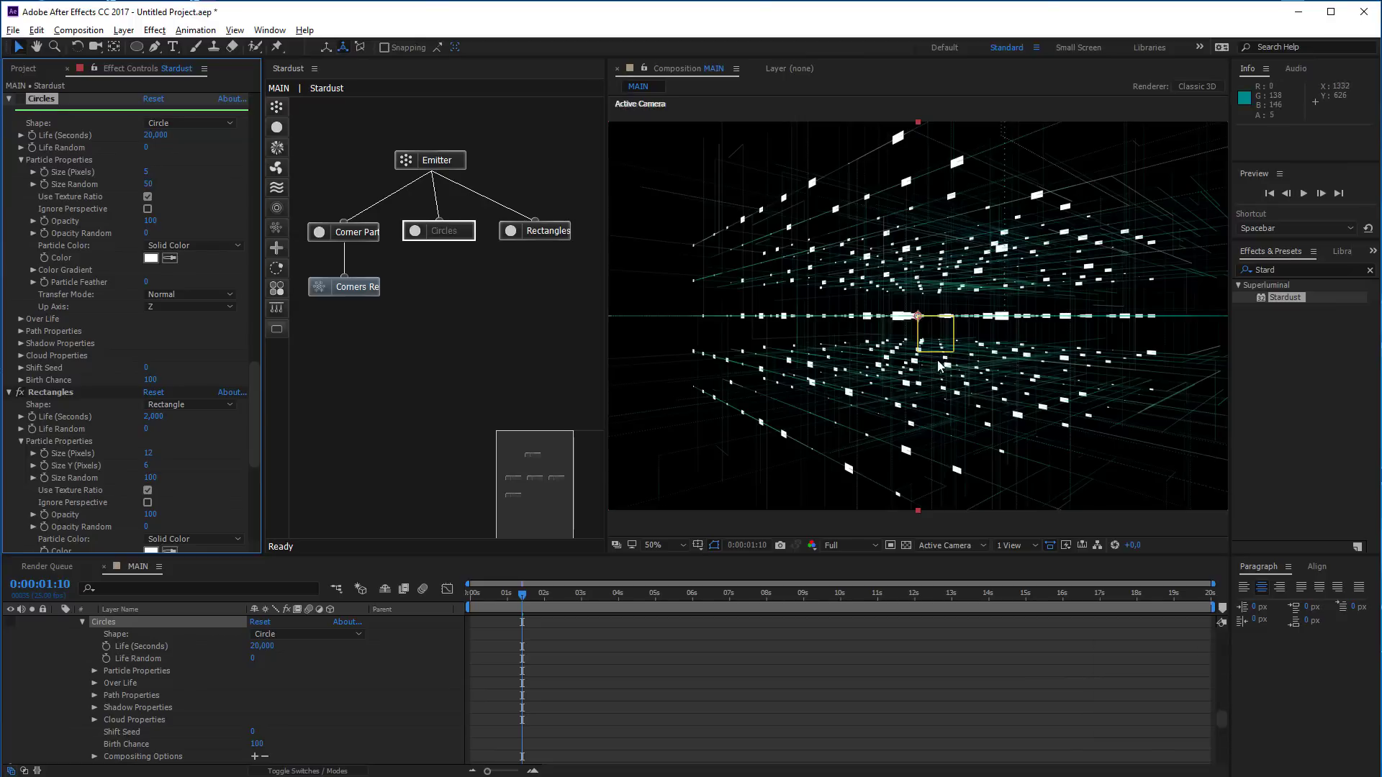
click(555, 233)
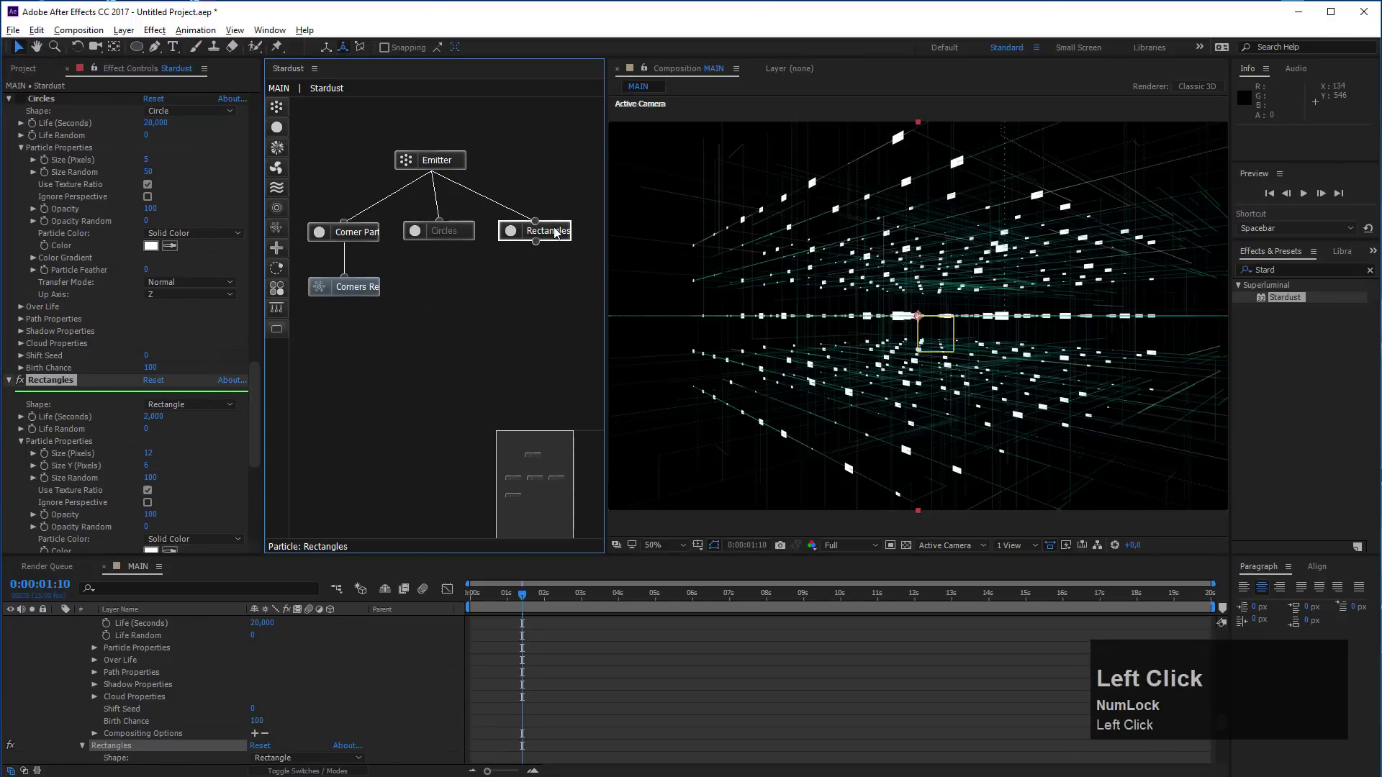
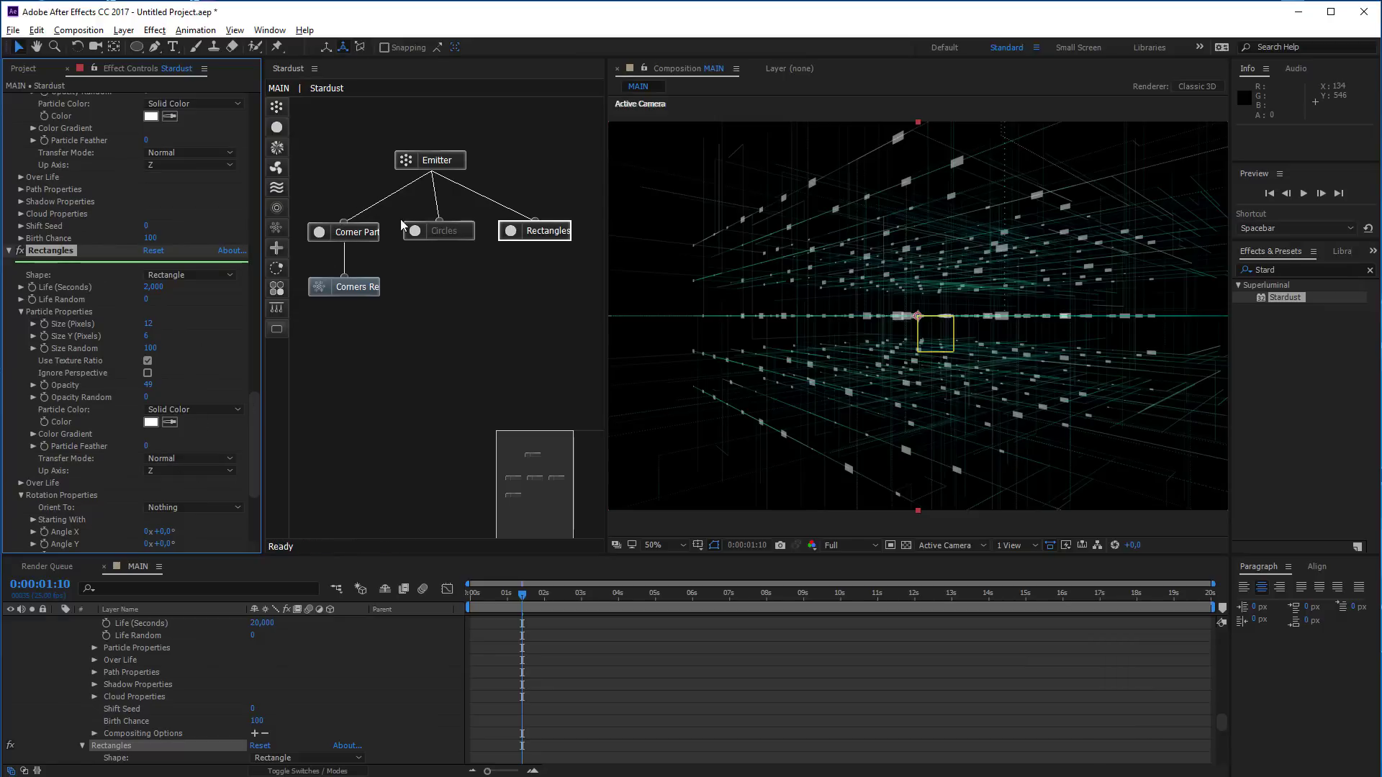
click(372, 235)
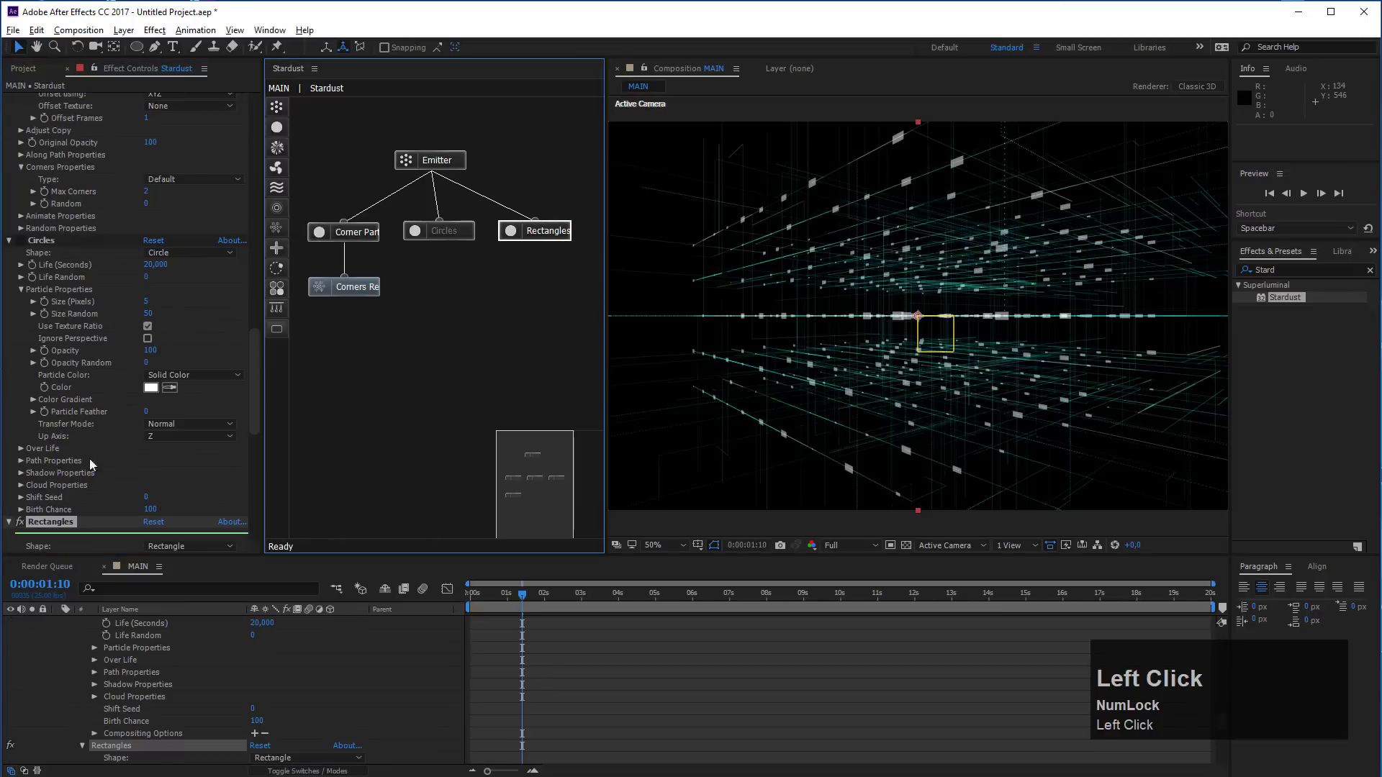
scroll(down, 3)
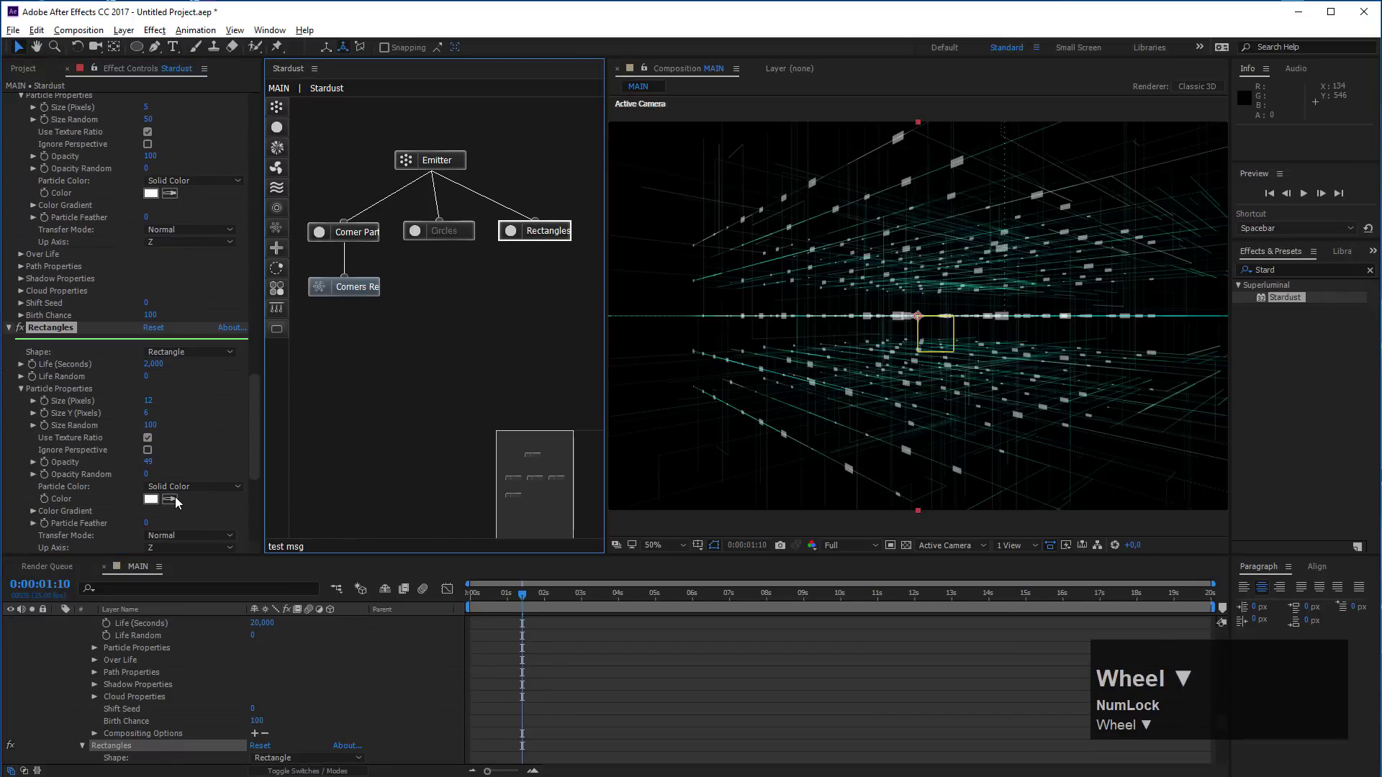
Set the Rectangles particles to 49 opacity with Add transfer mode
click(179, 442)
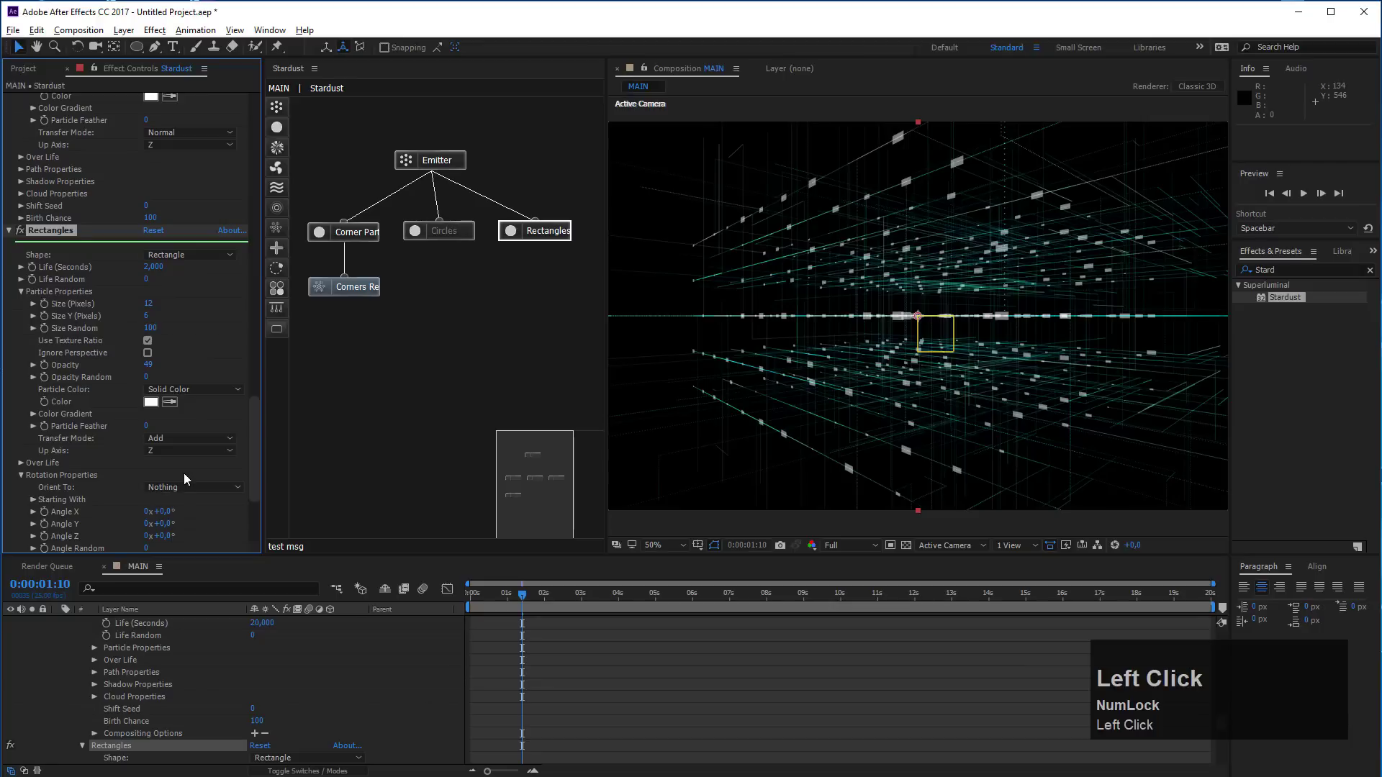
scroll(up, 3)
scroll(down, 3)
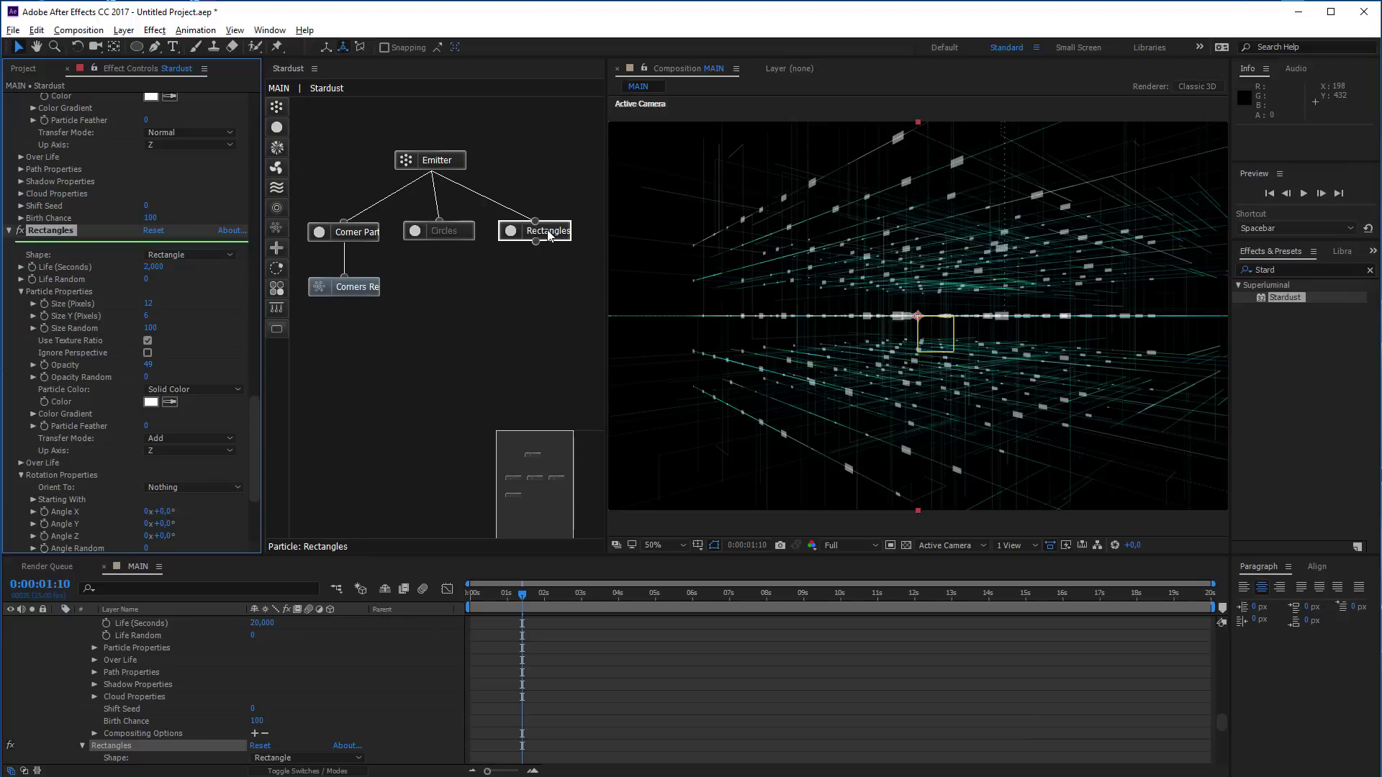
click(551, 233)
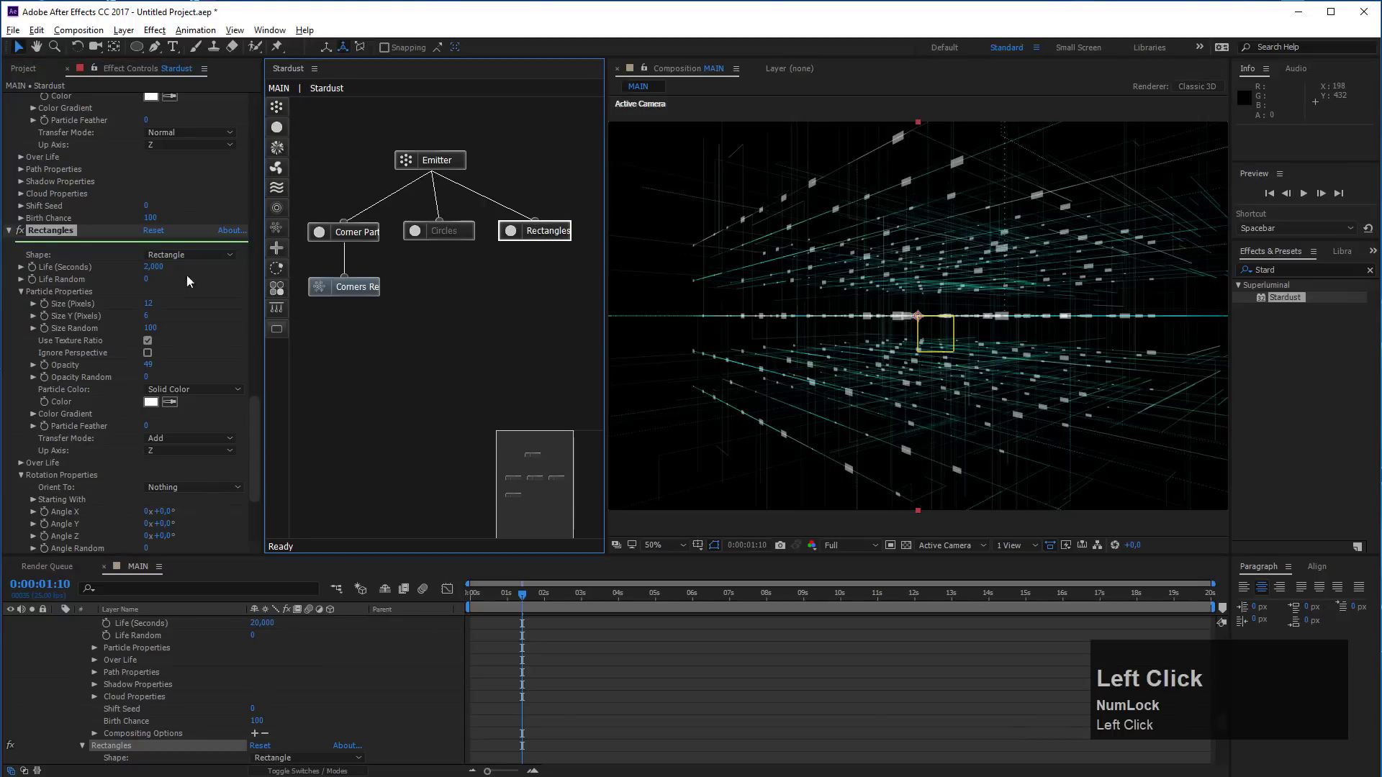
Duplicate Rectangles with Ctrl+D, name the copy Numbers and place its node beside Rectangles
click(62, 237)
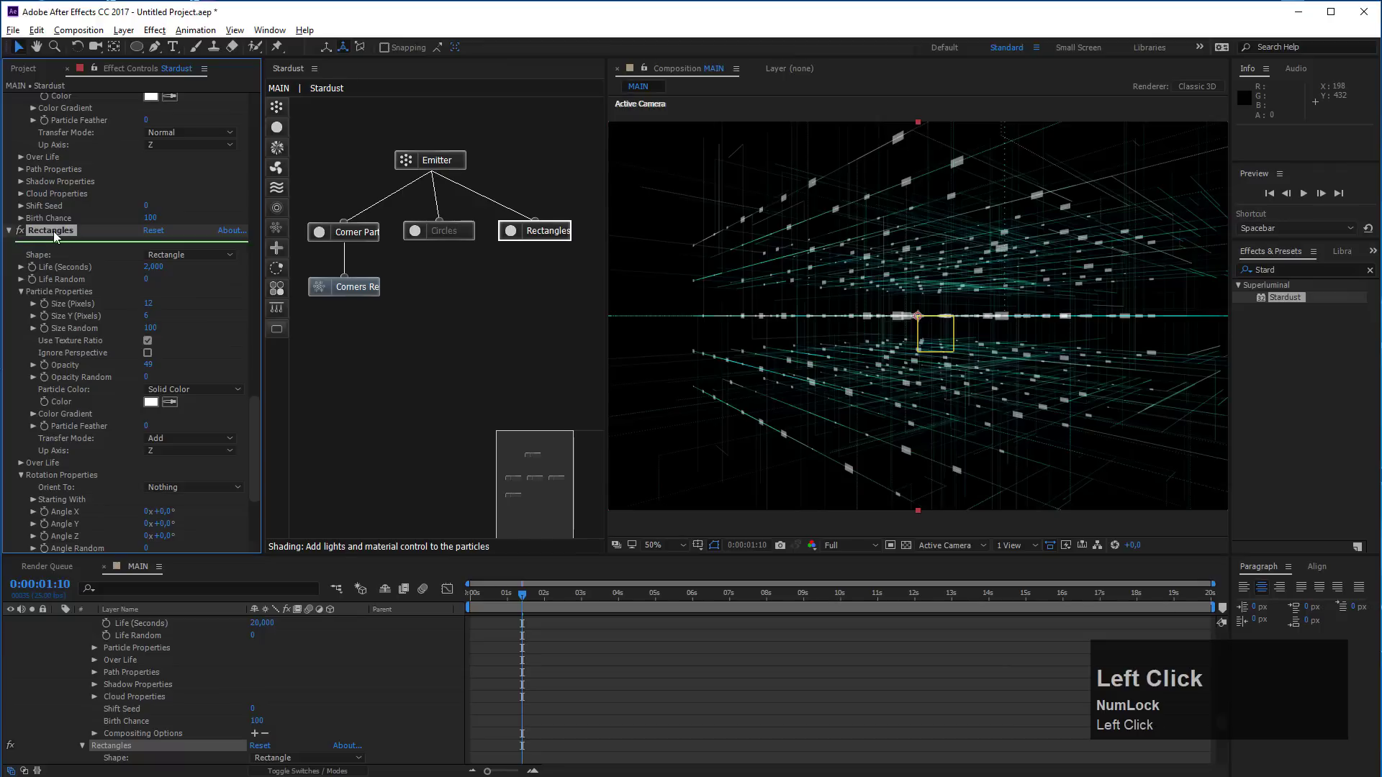
key(ctrl+d)
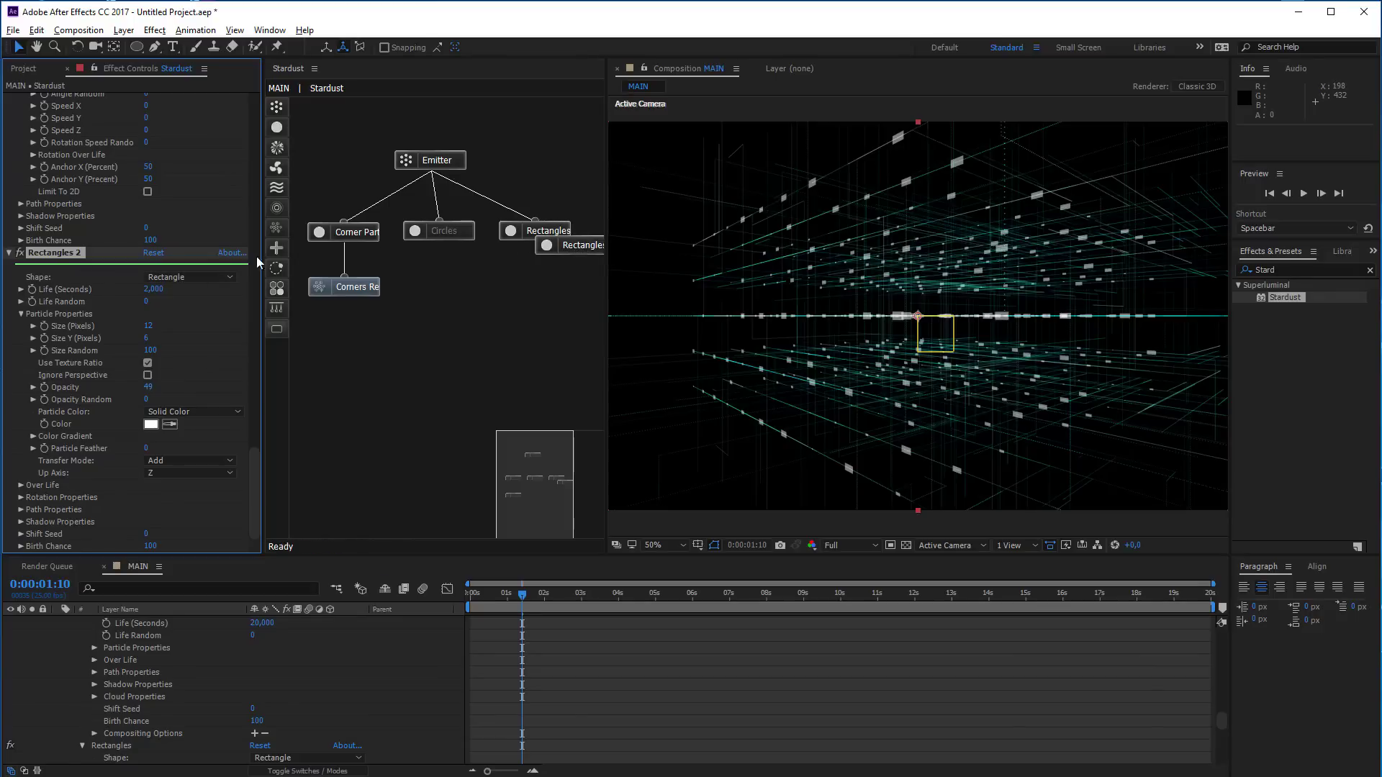
click(45, 257)
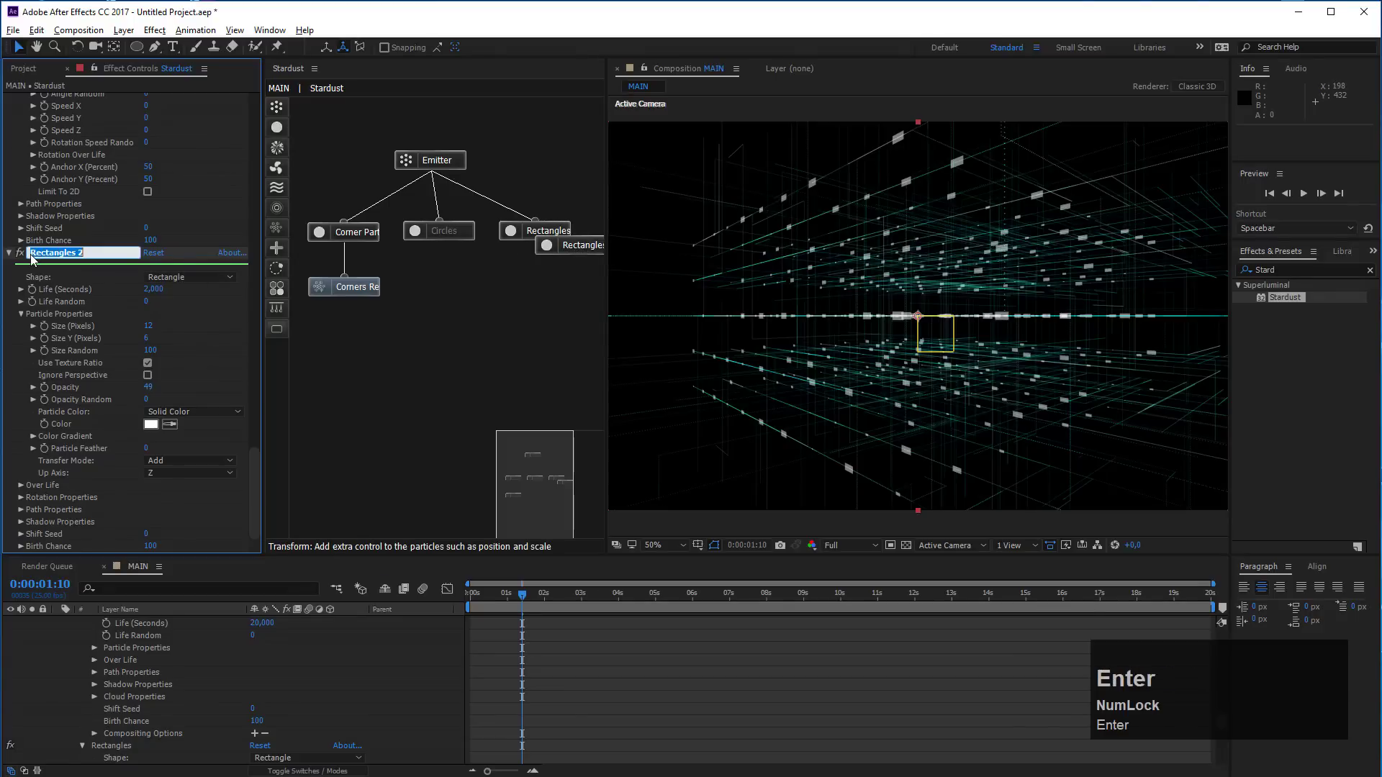
key(Return)
key(Return)
text(umbers)
drag(135, 341, 459, 174)
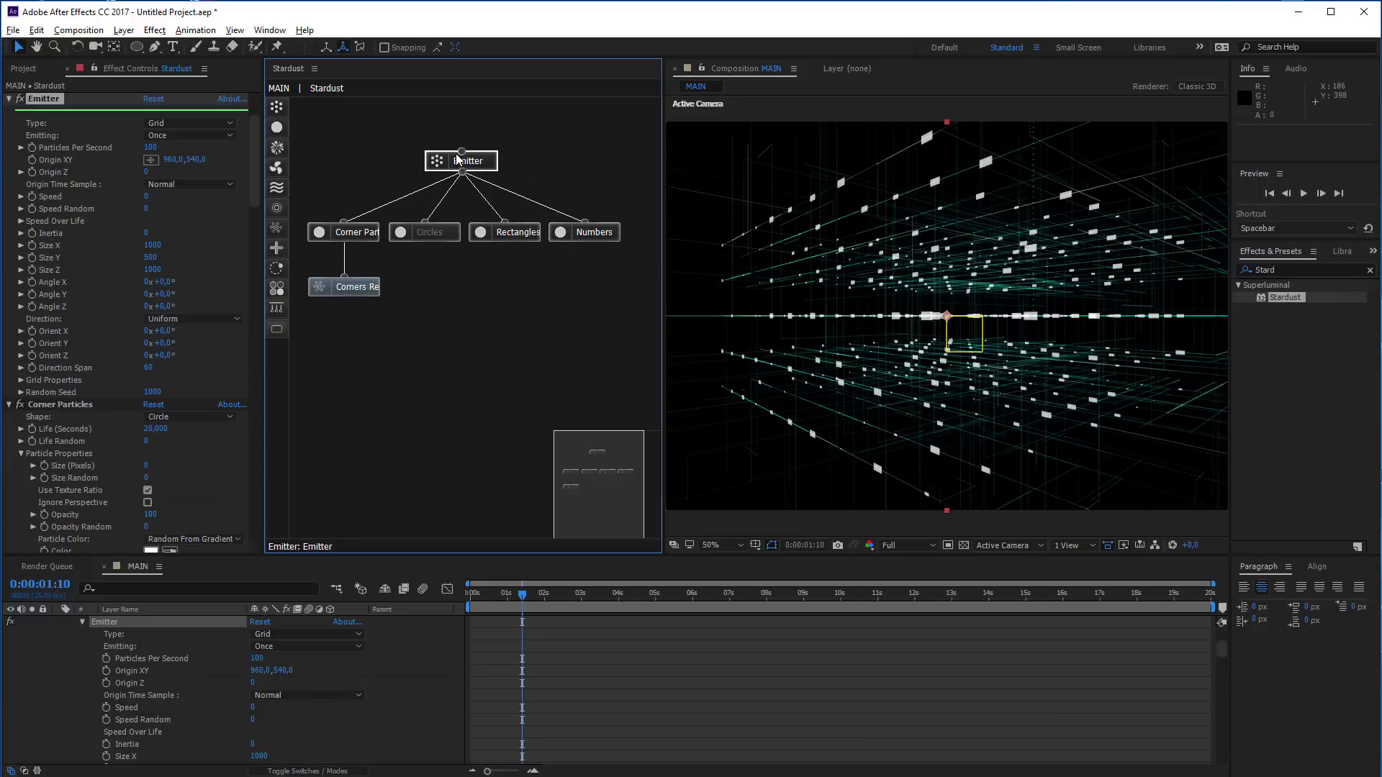
Select the Rectangles and Numbers nodes and show their particle settings
click(472, 162)
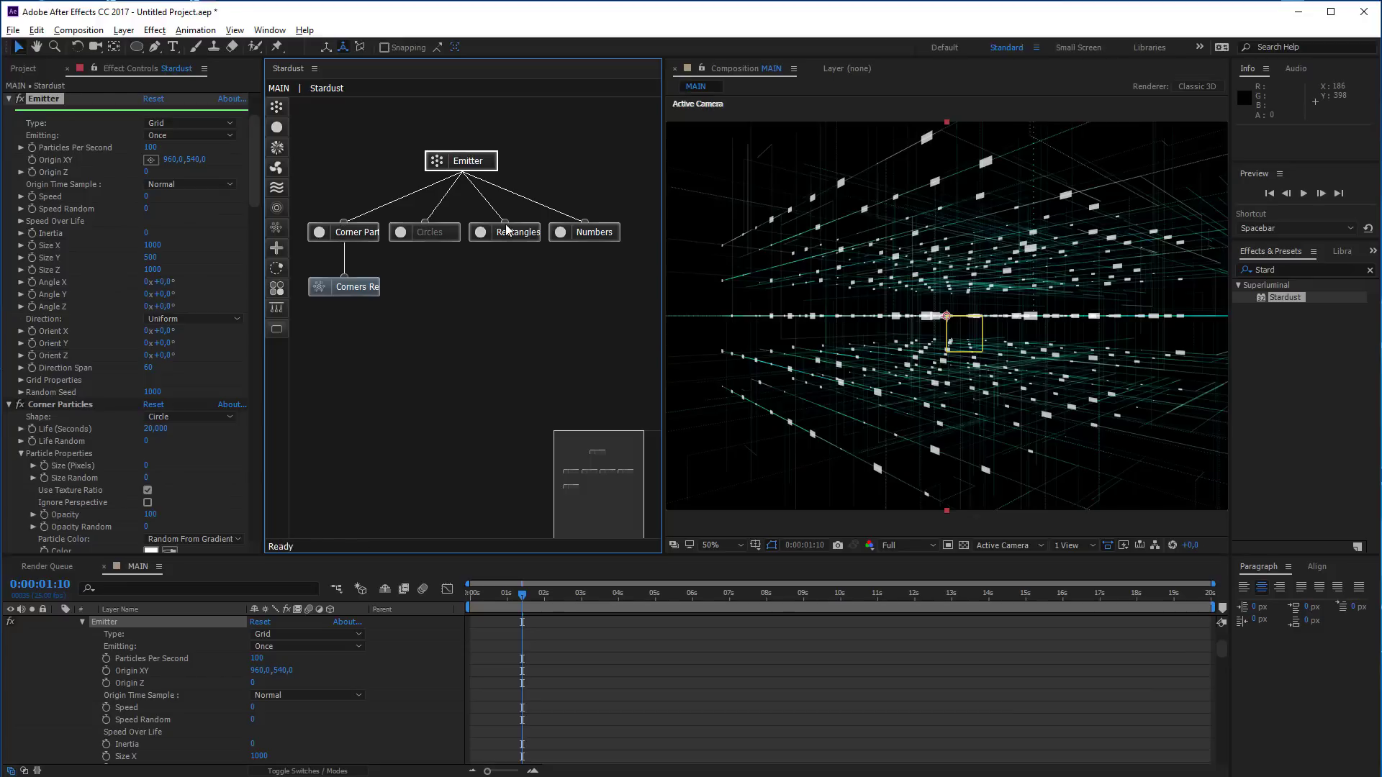
click(585, 233)
scroll(down, 3)
click(186, 292)
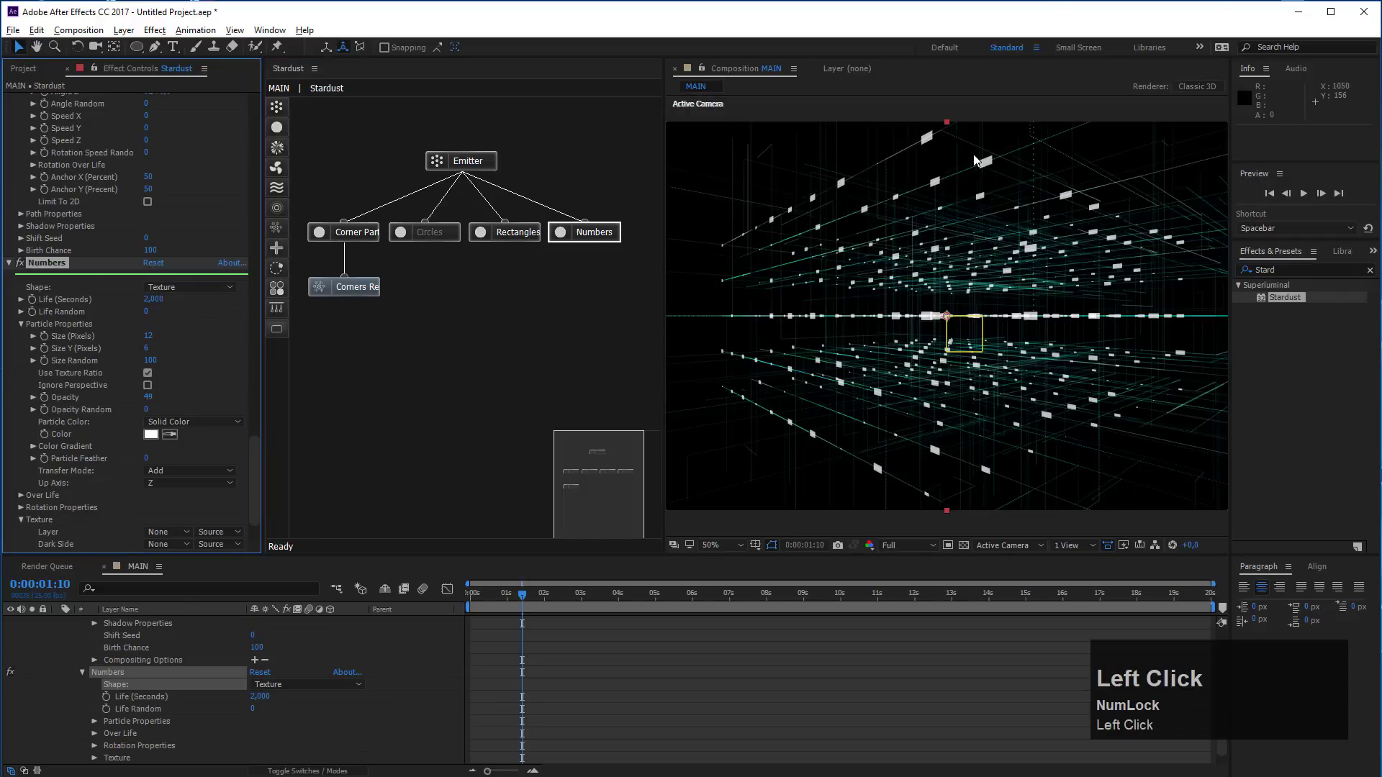
click(521, 238)
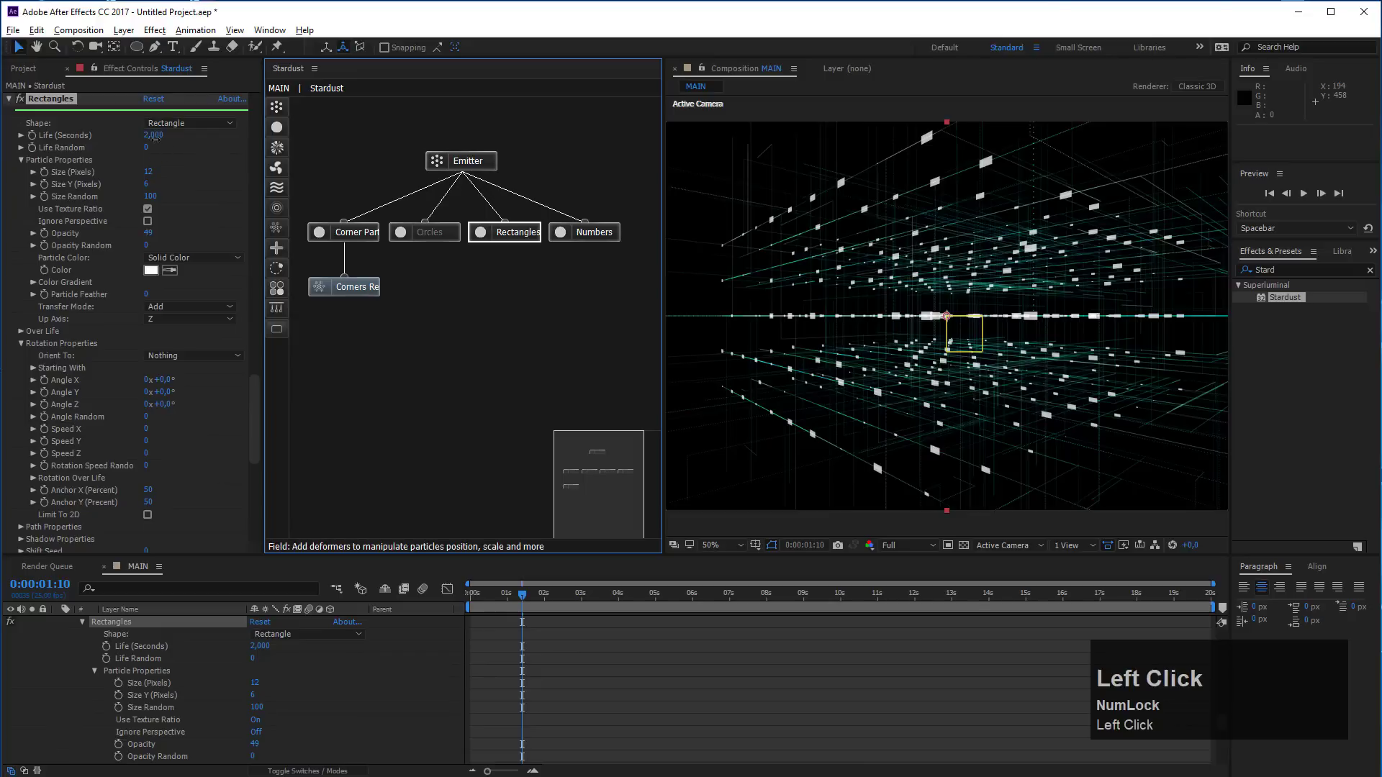
Set the Numbers particles' Life (Seconds) to 20
text(20)
double_click(216, 210)
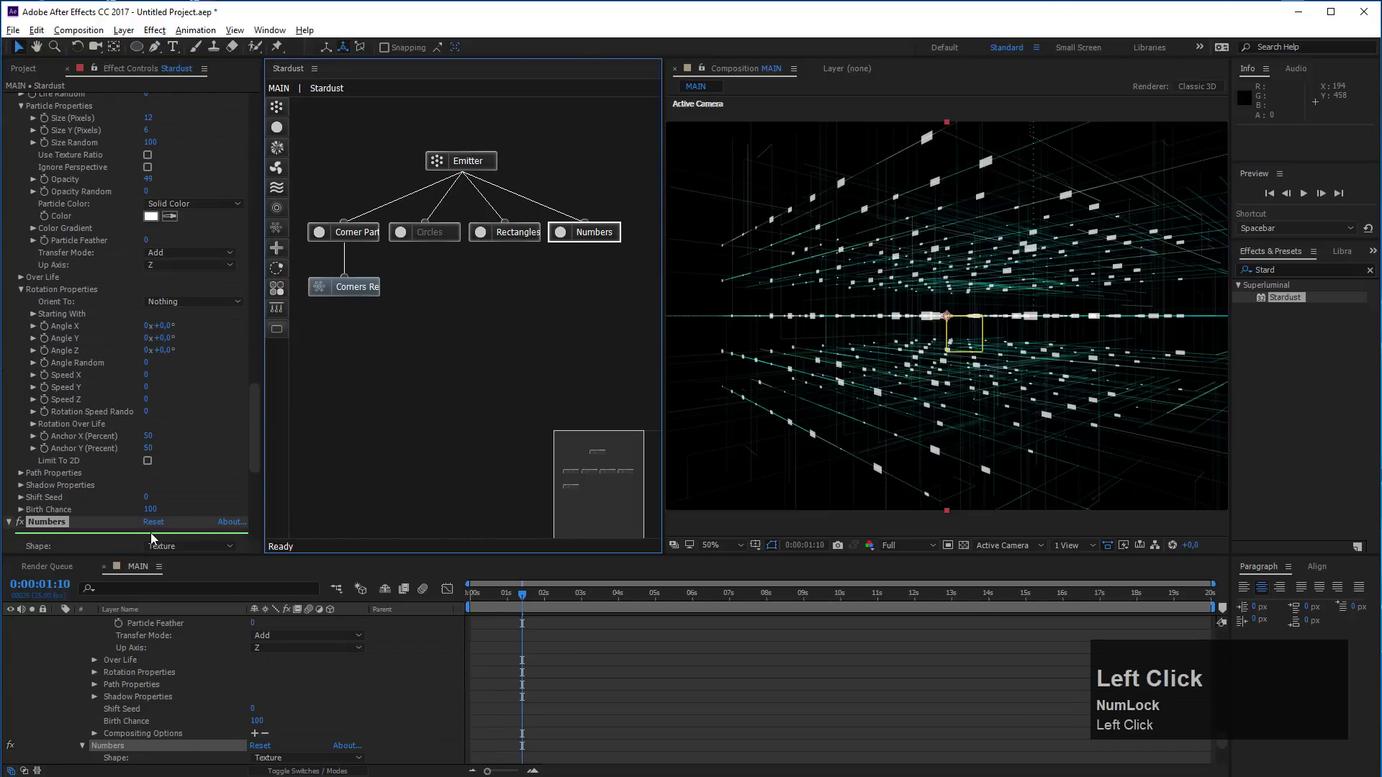
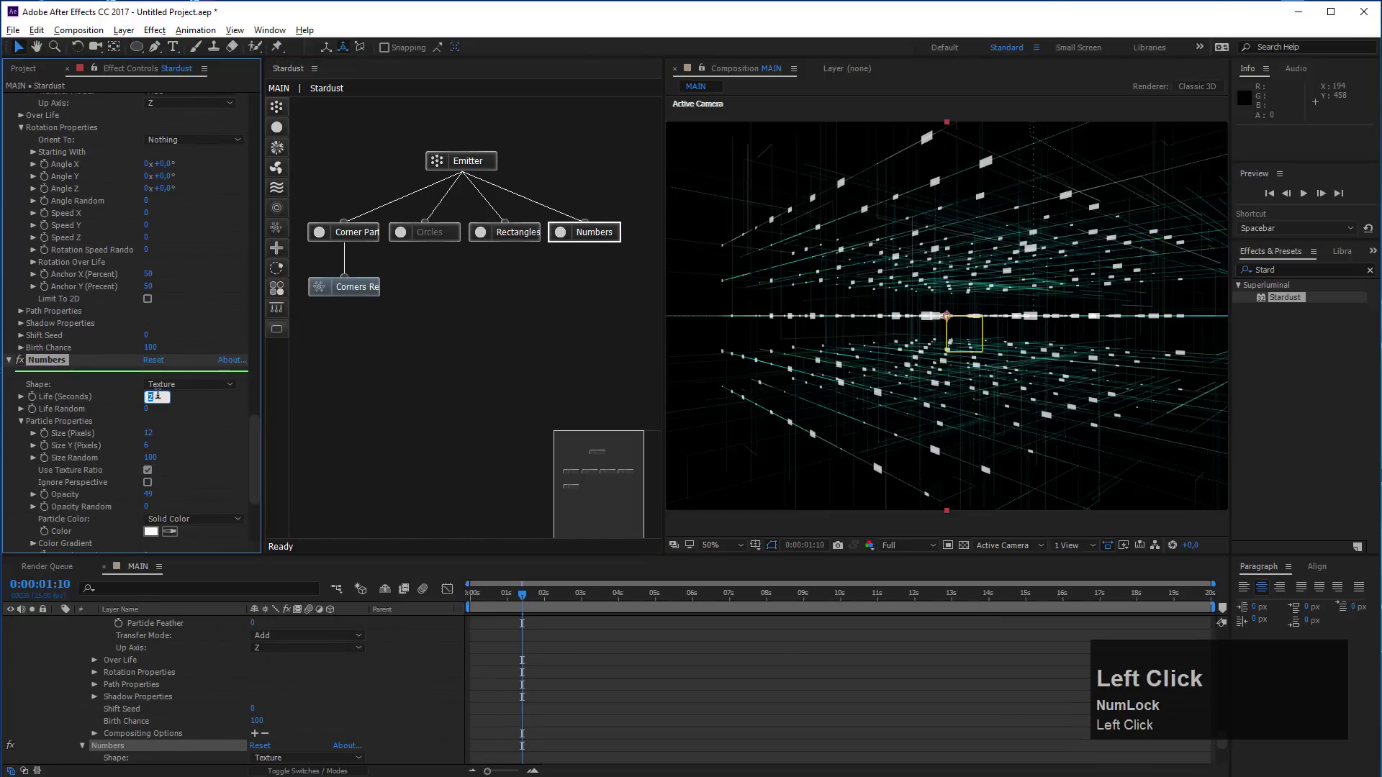
text(20)
click(206, 440)
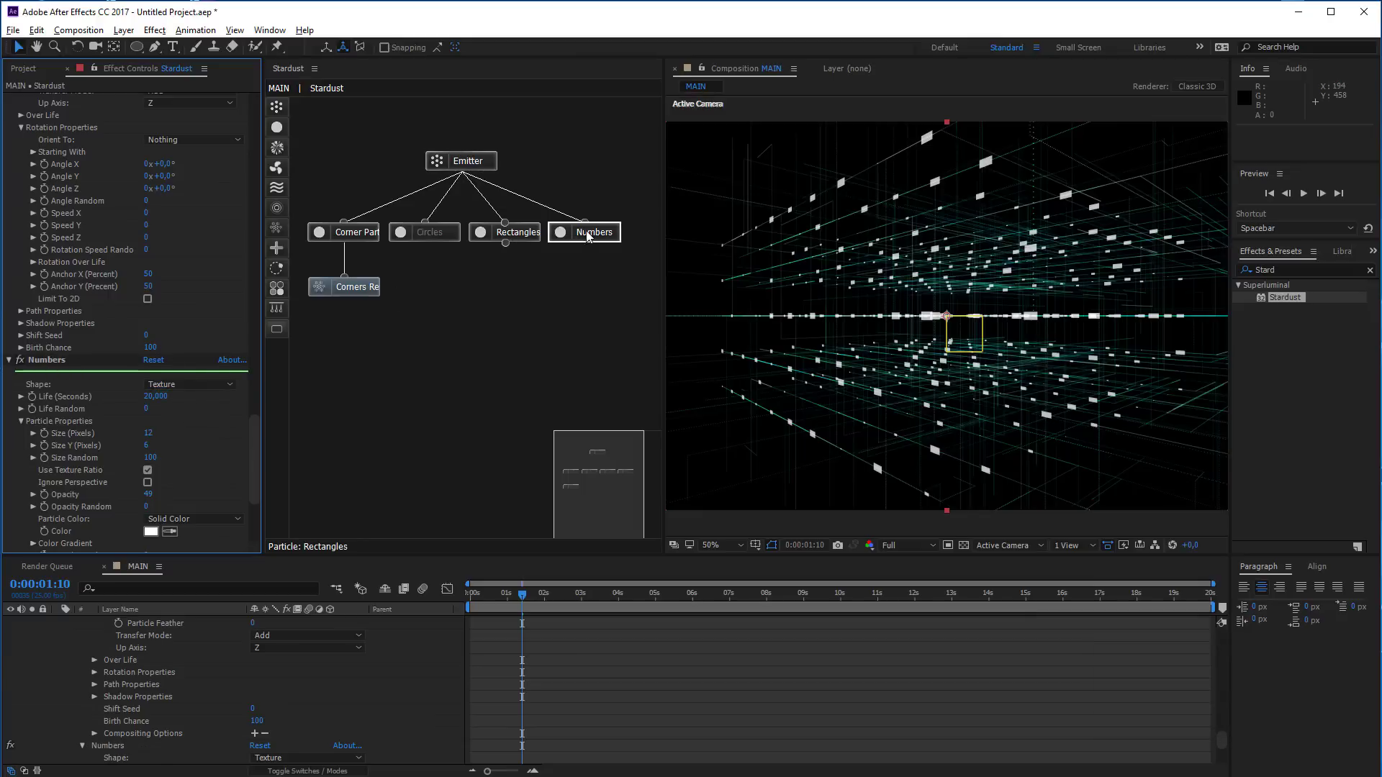
scroll(down, 3)
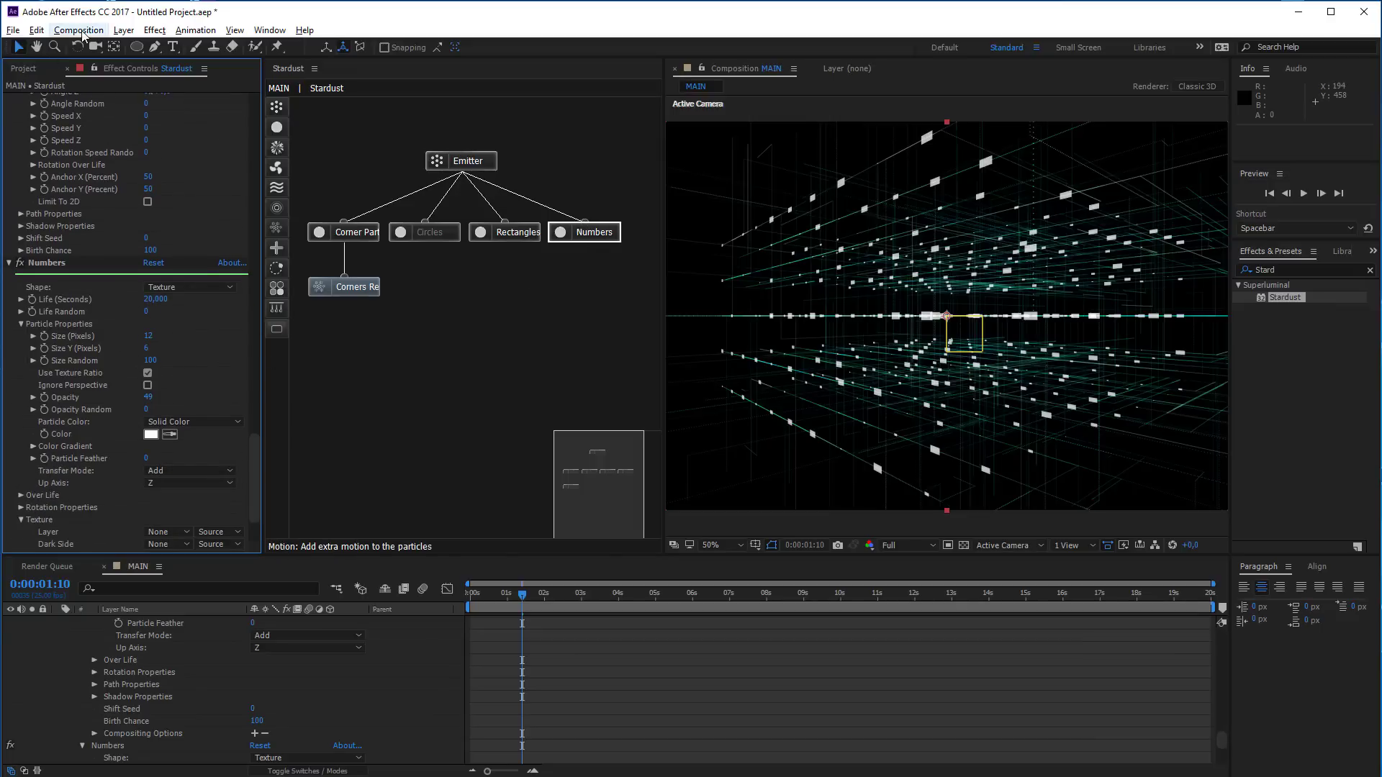
Create a 200×100, 2-second composition named Numbers
click(84, 34)
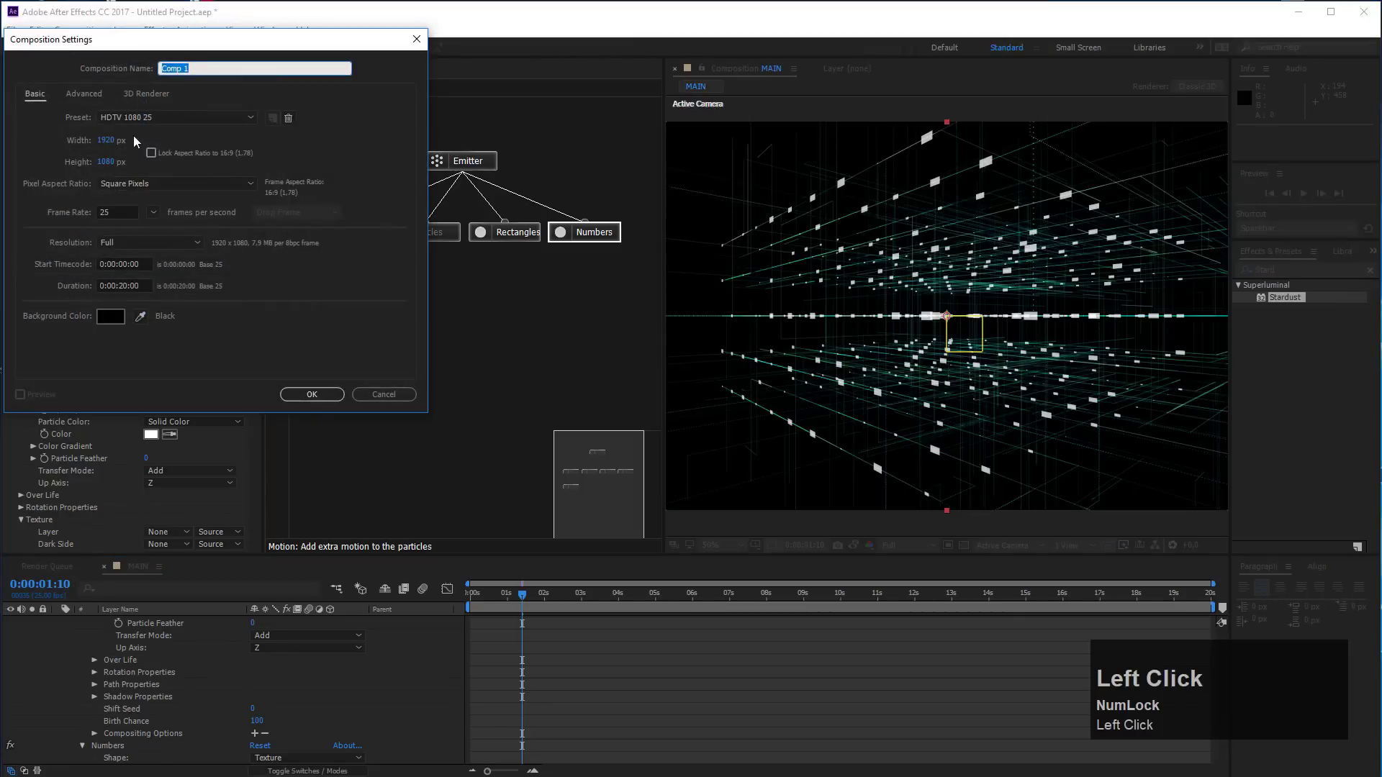
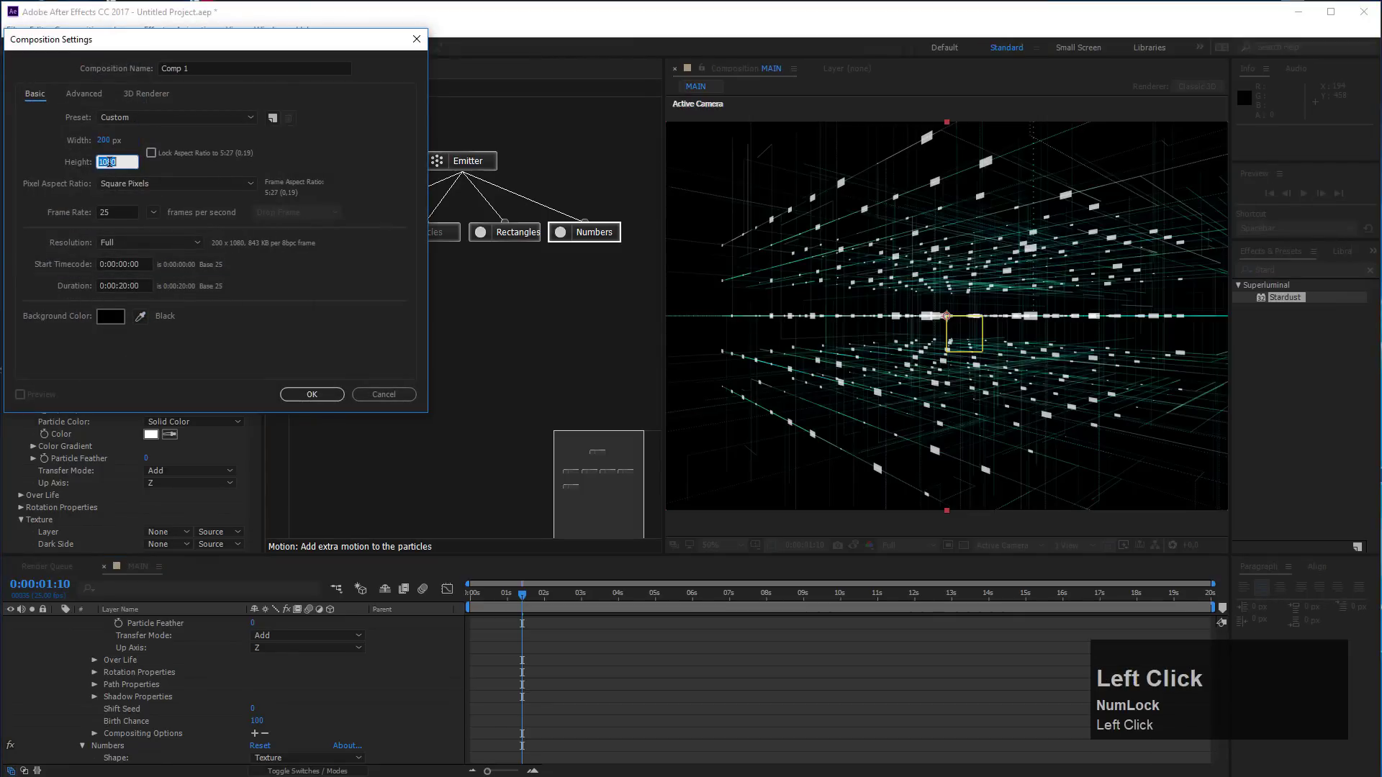
text(100)
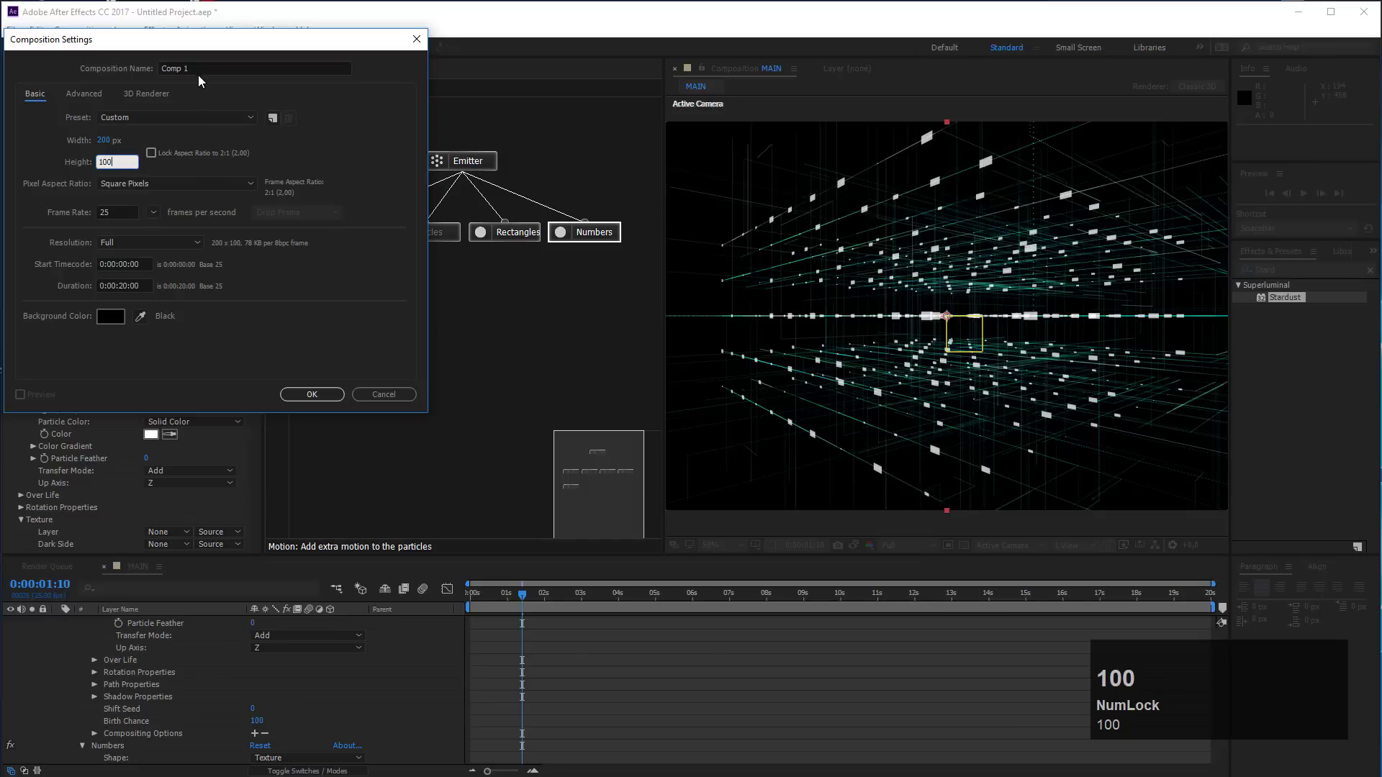
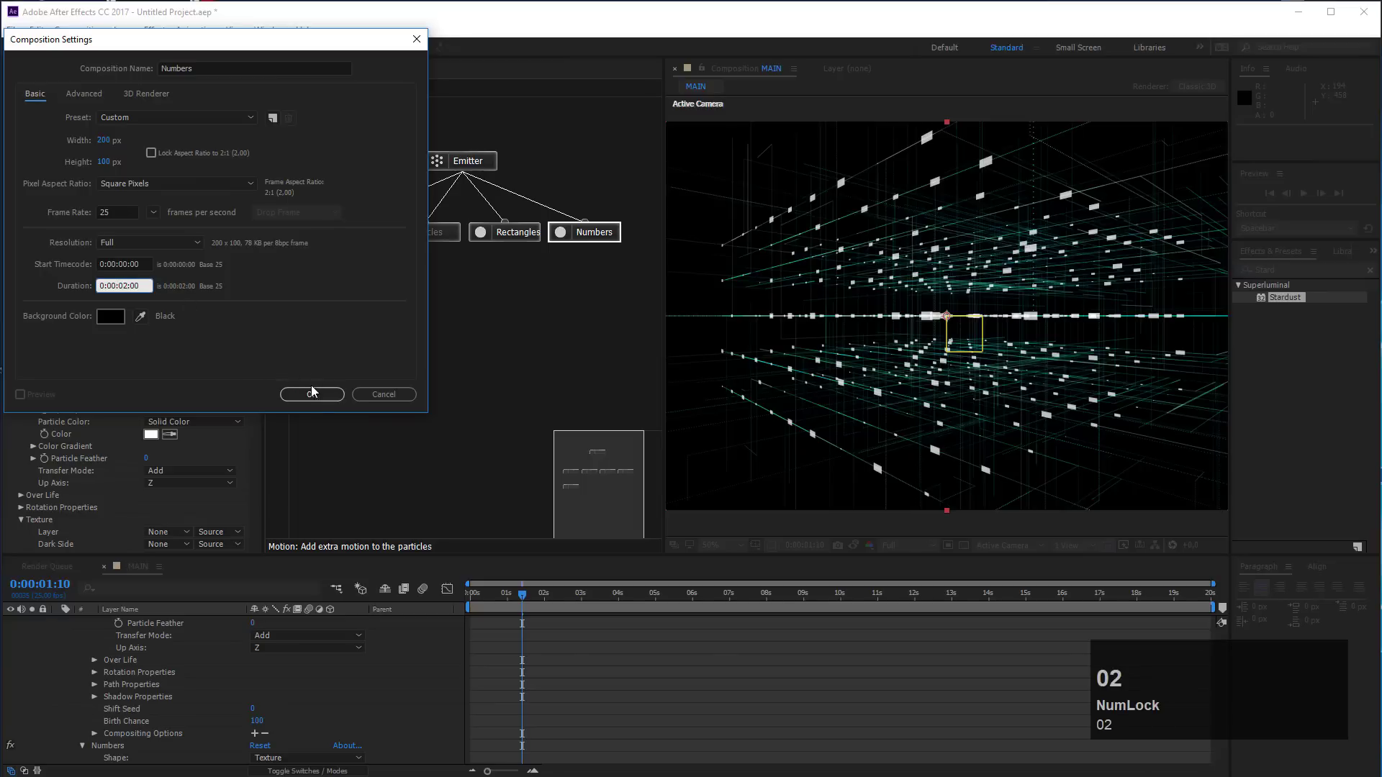
click(318, 402)
scroll(up, 3)
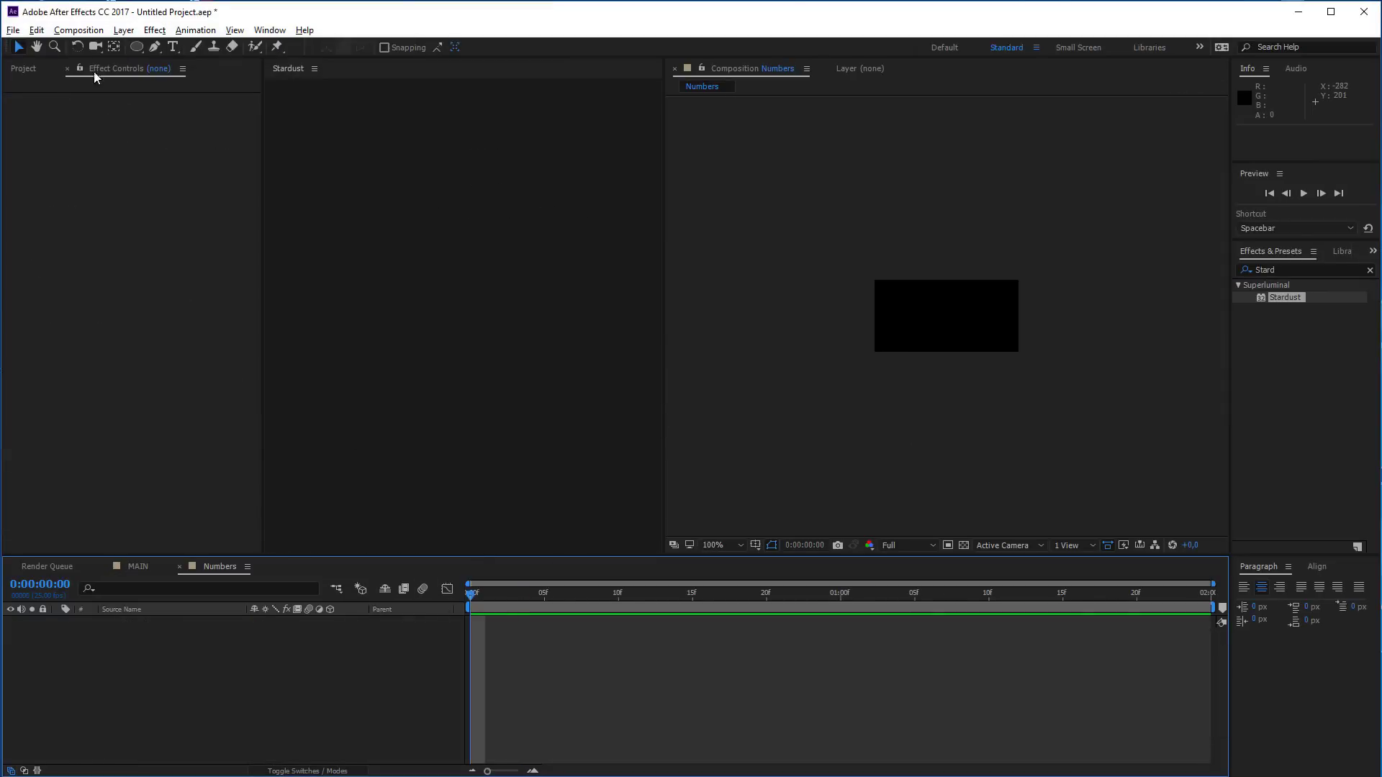
Add an empty text layer in the Numbers comp set in Arvo at 53 px
click(127, 40)
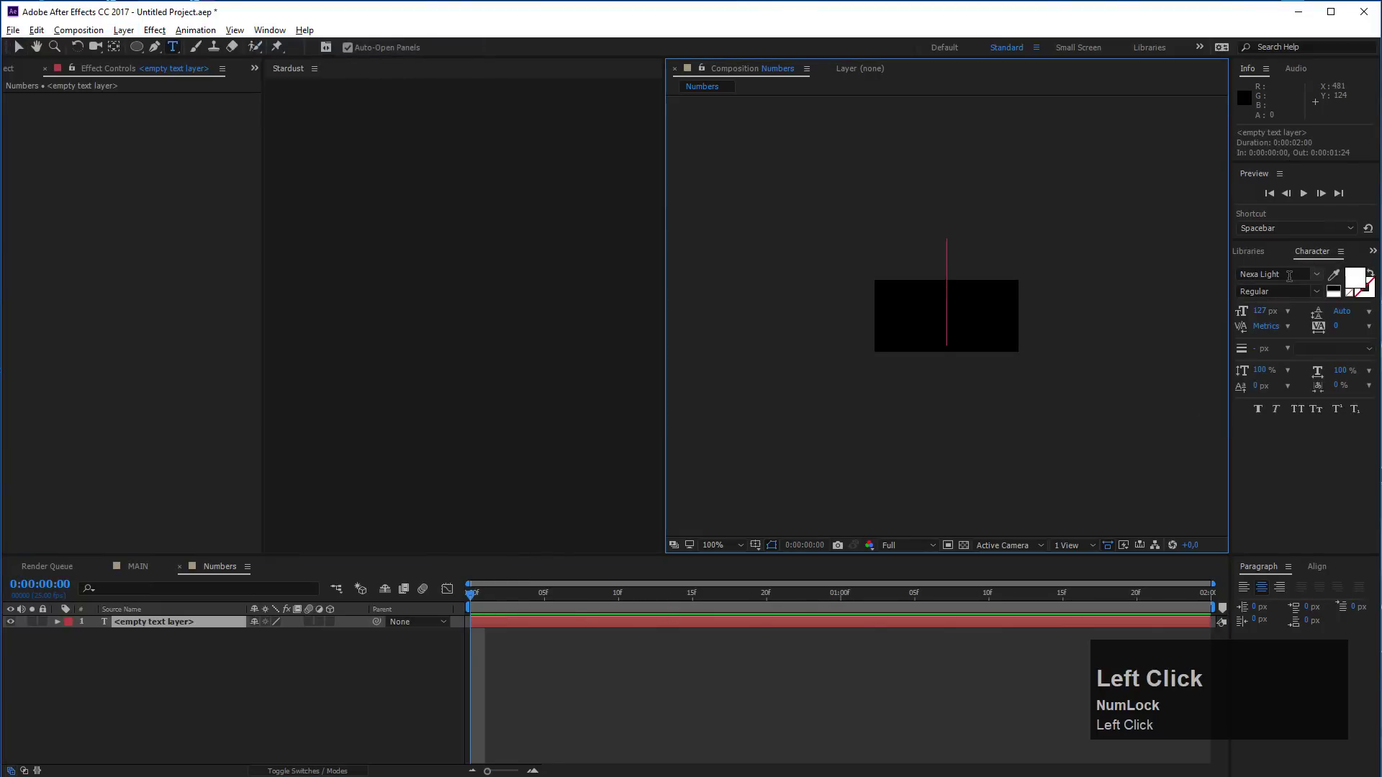
text(arv)
drag(1325, 461, 843, 629)
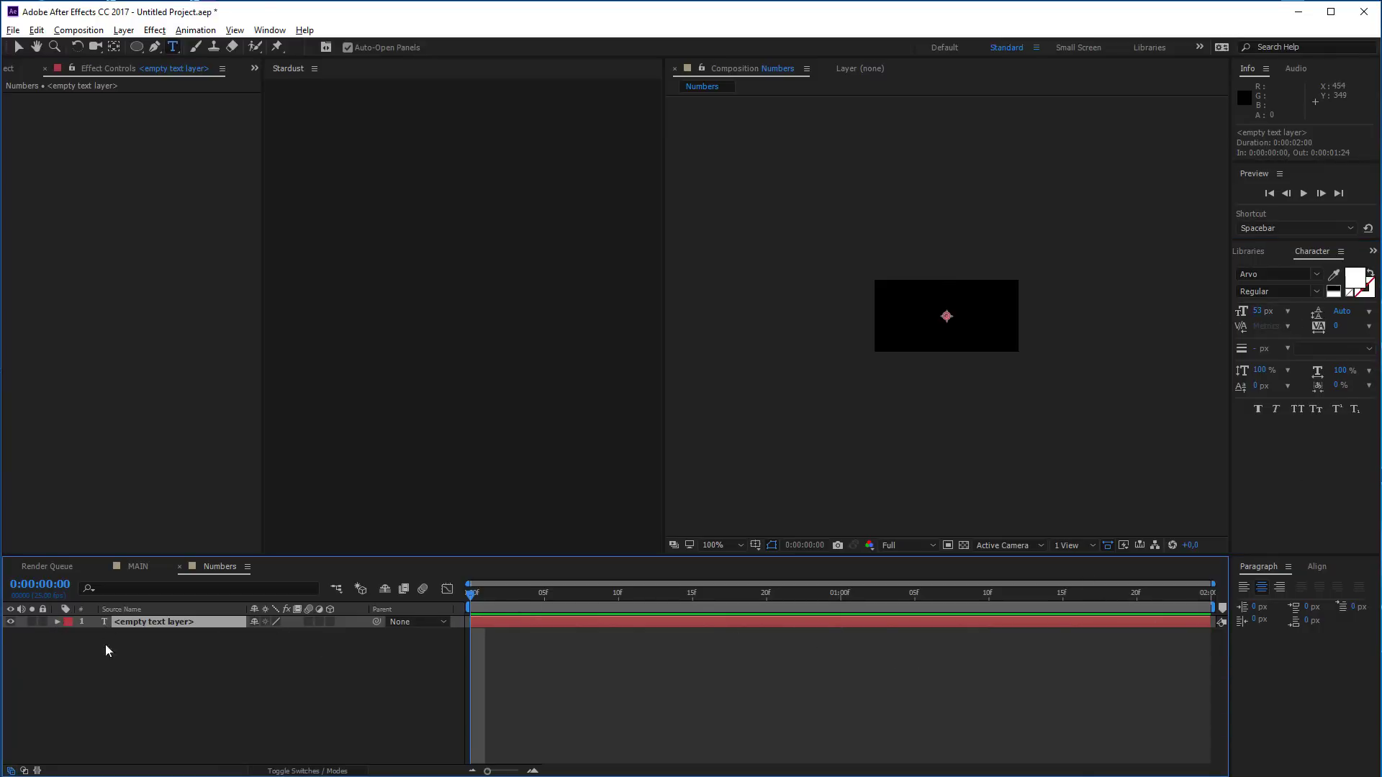
Drive Source Text with the expression random(10,99).toFixed(2)
click(62, 625)
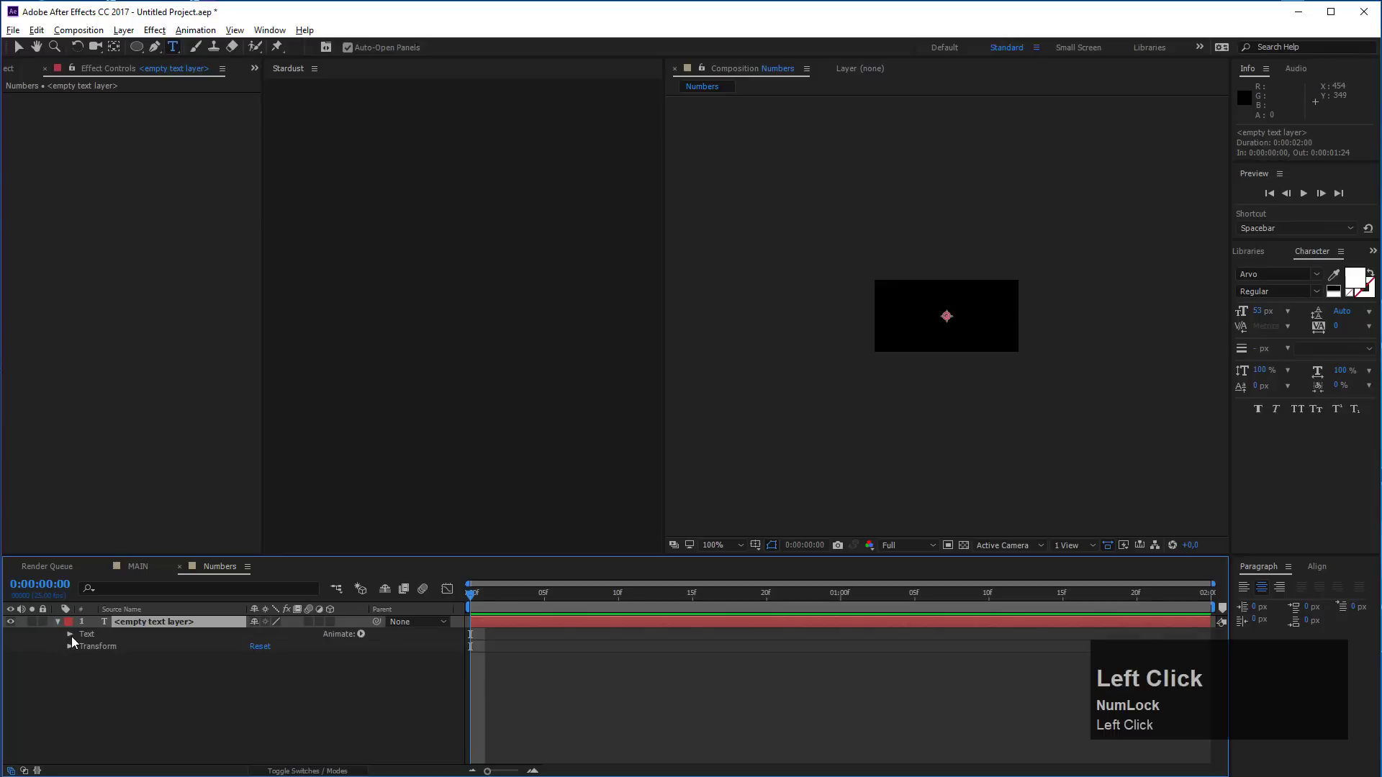
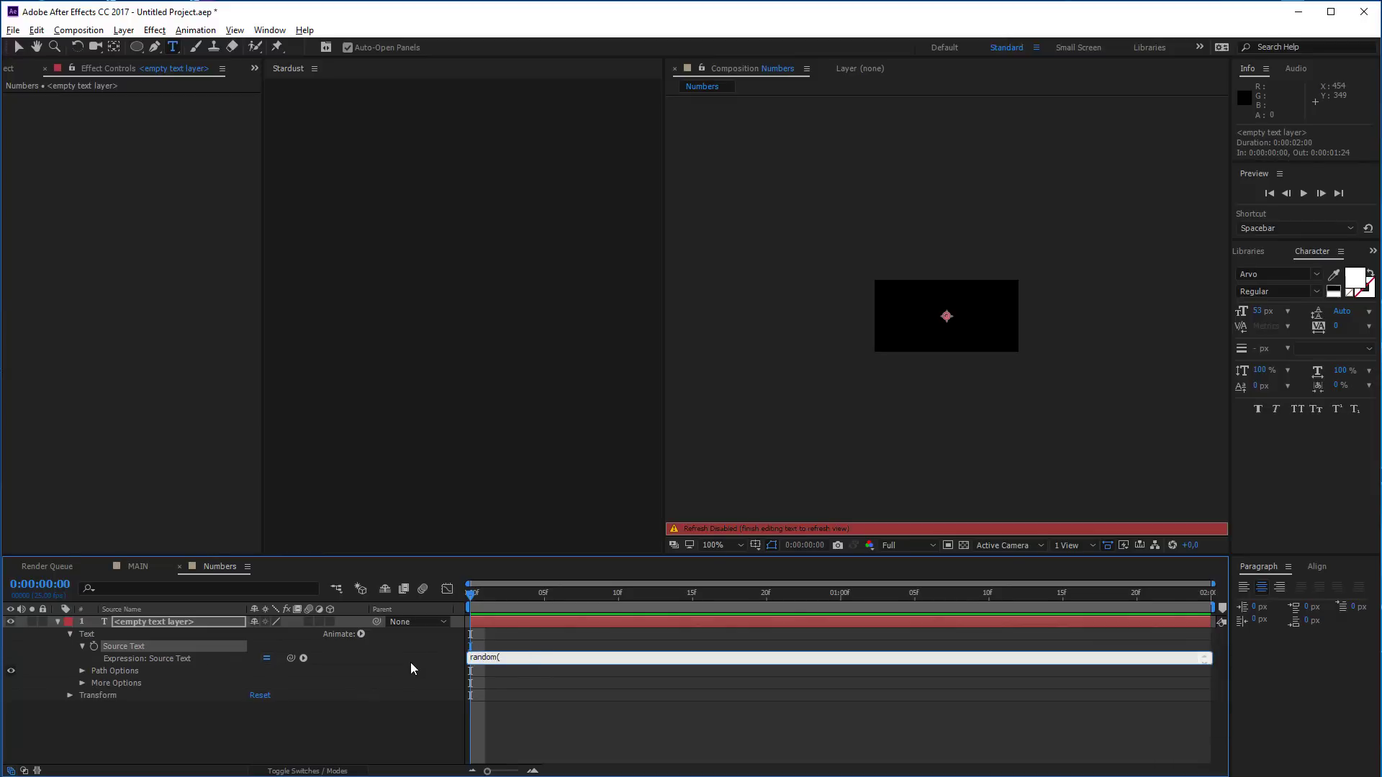
text(10)
text(,99)
key(shift+9)
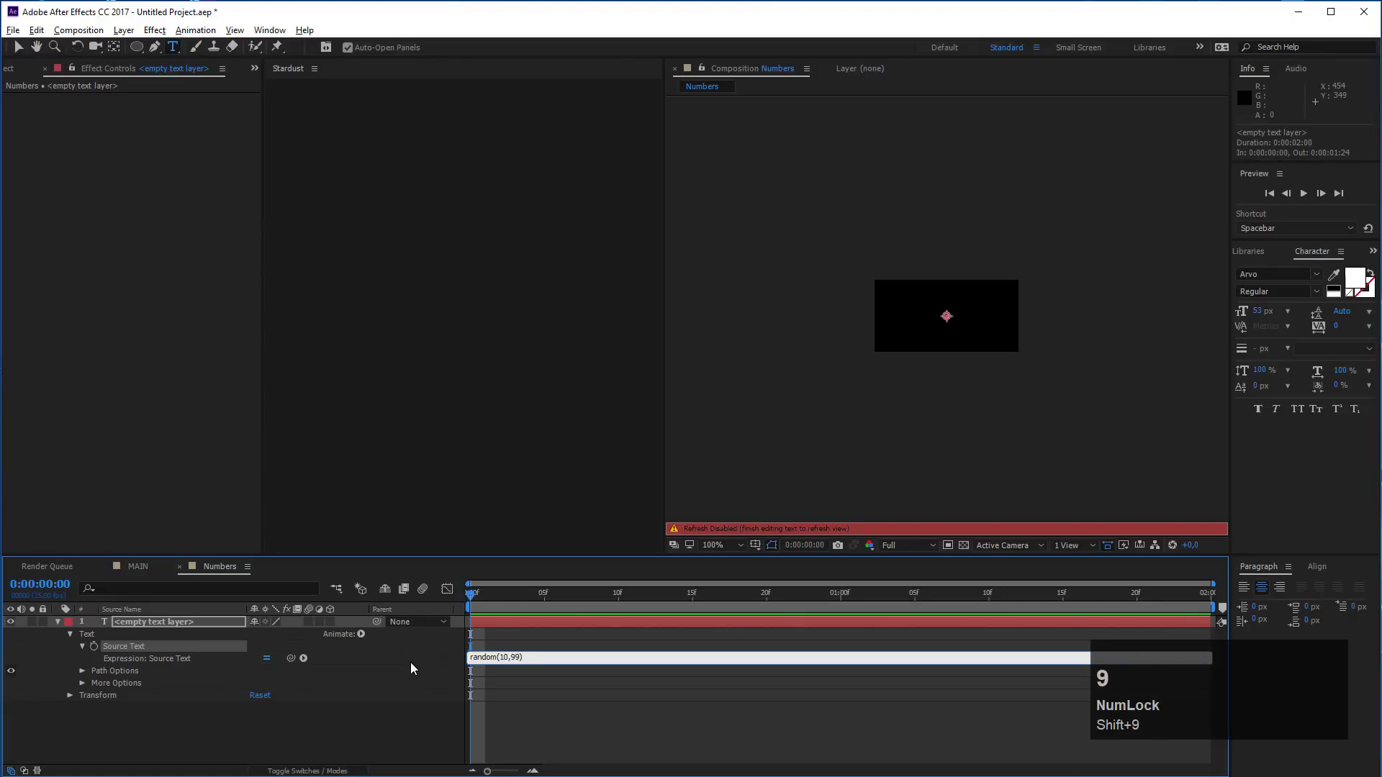
text(.)
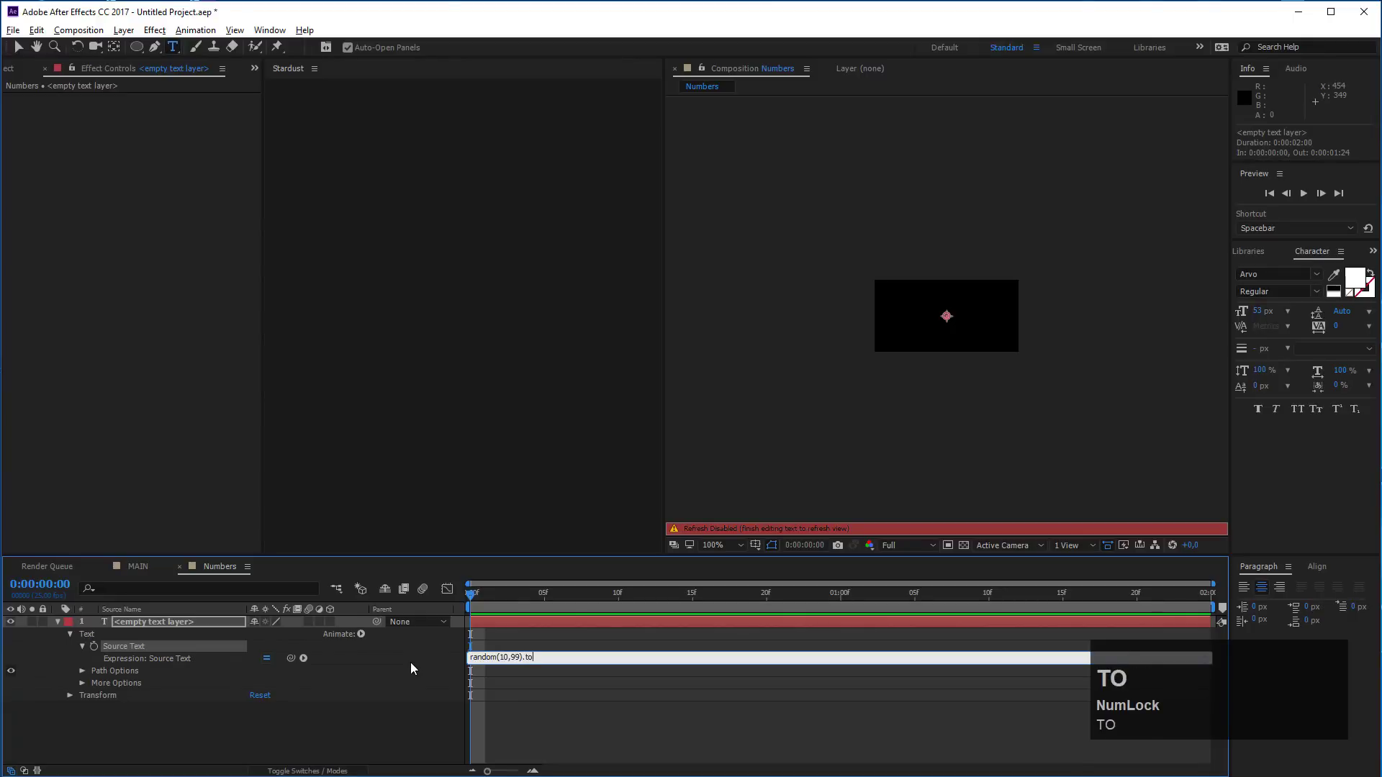
text(ixed)
key(shift+8)
key(2)
key(shift+9)
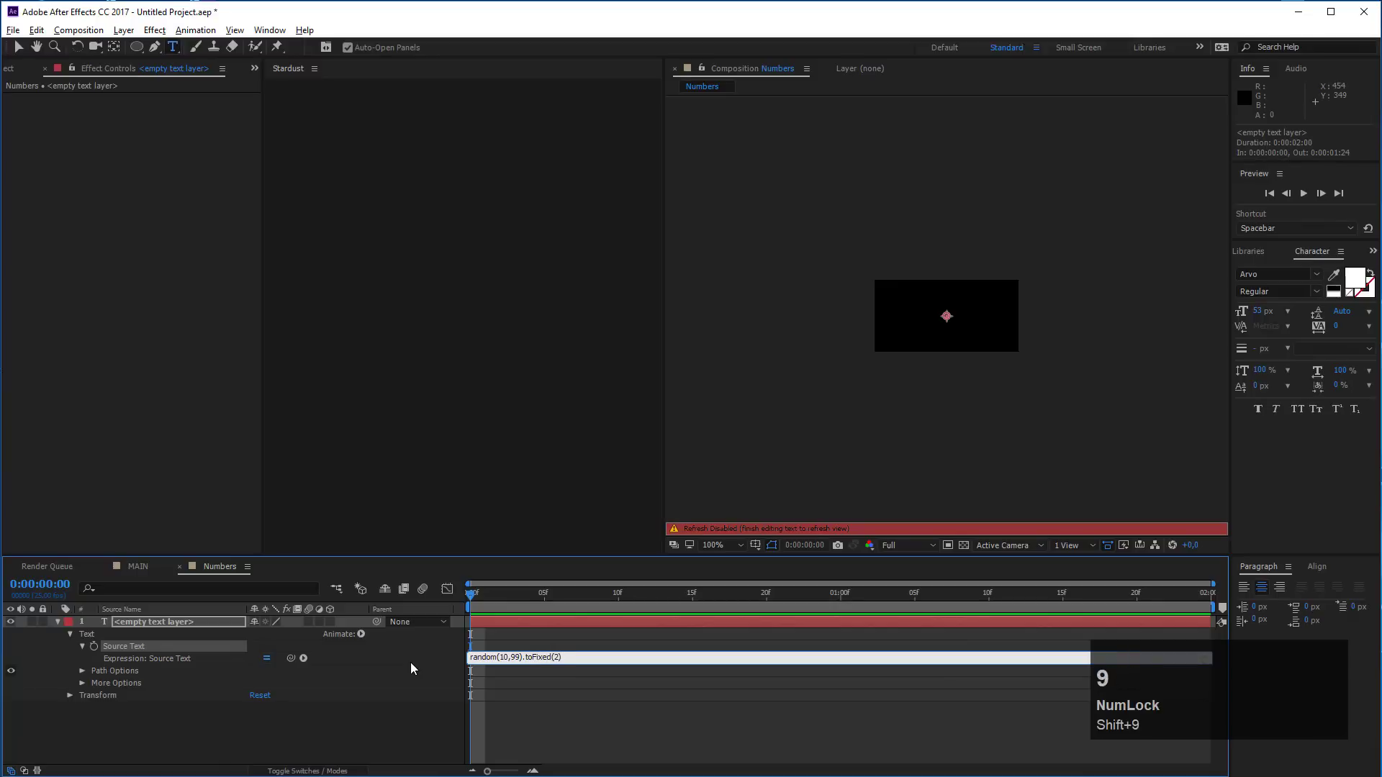
Apply the expression and check the changing two-decimal numbers in the comp
click(570, 718)
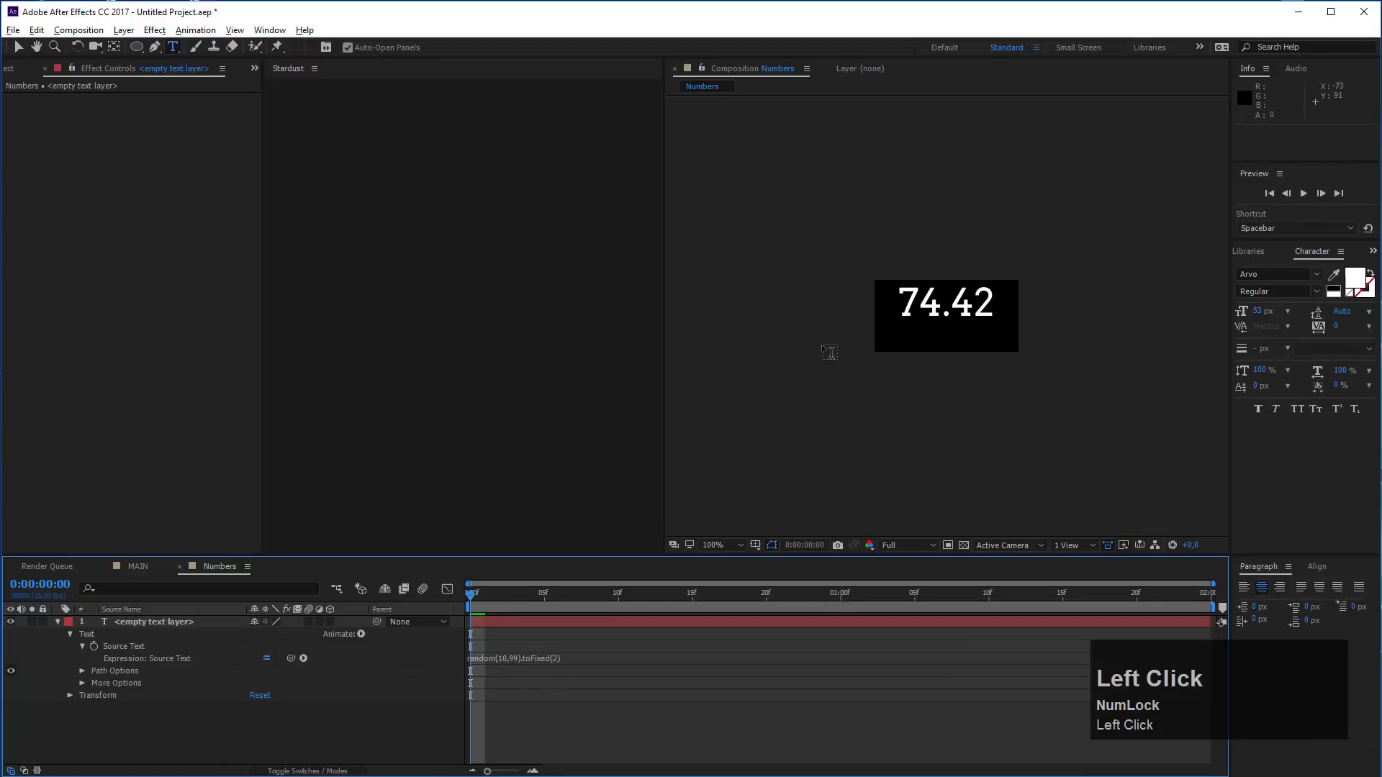
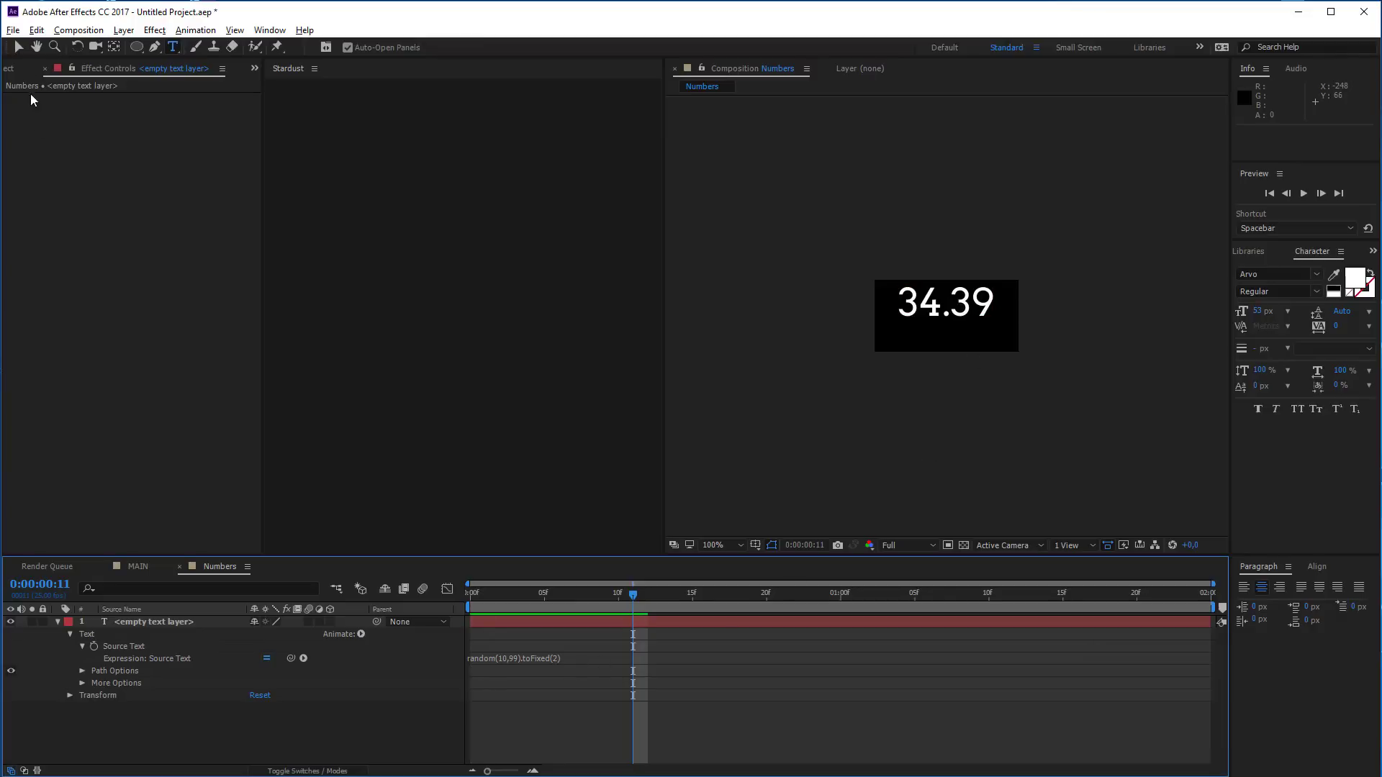
click(1323, 569)
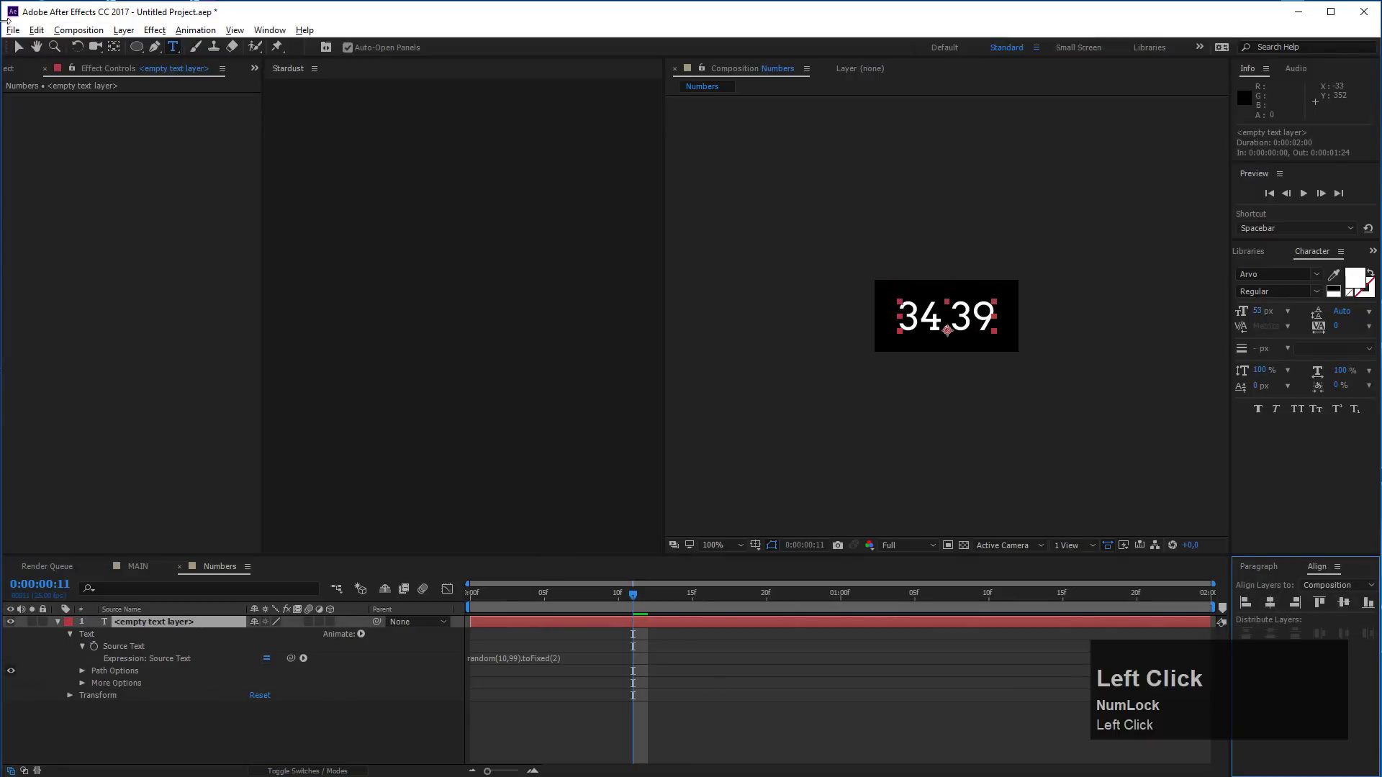
Drag the Numbers composition from the Project panel into the MAIN timeline as a layer
drag(14, 34, 140, 568)
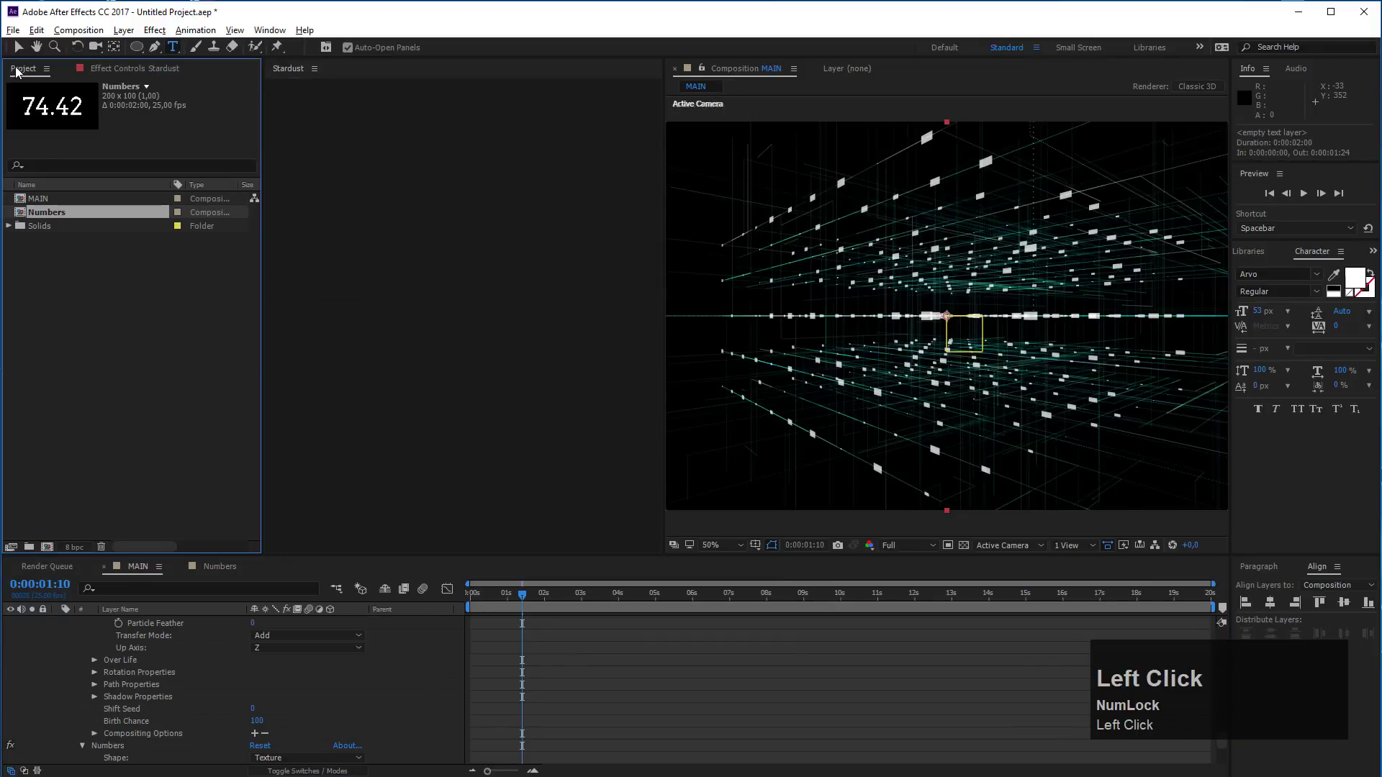
scroll(up, 3)
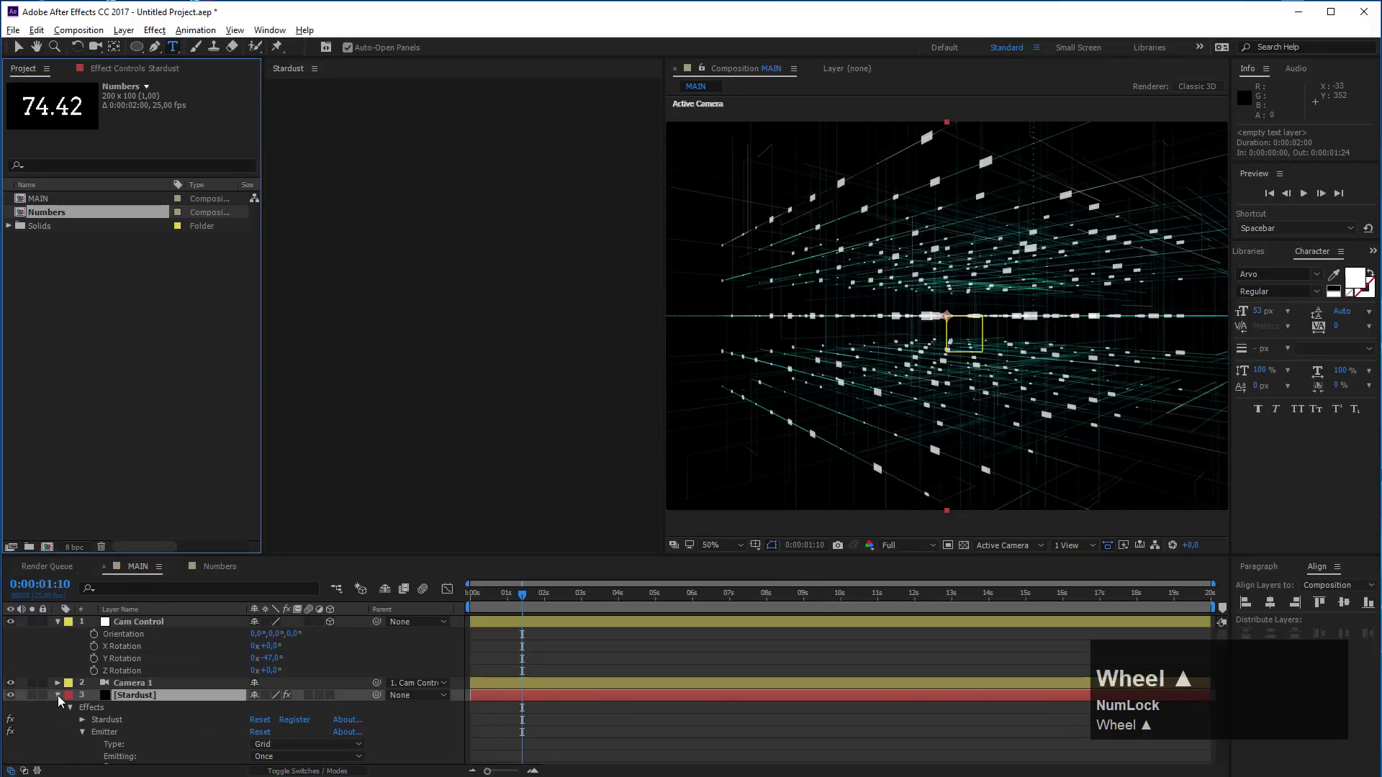
drag(63, 700, 13, 712)
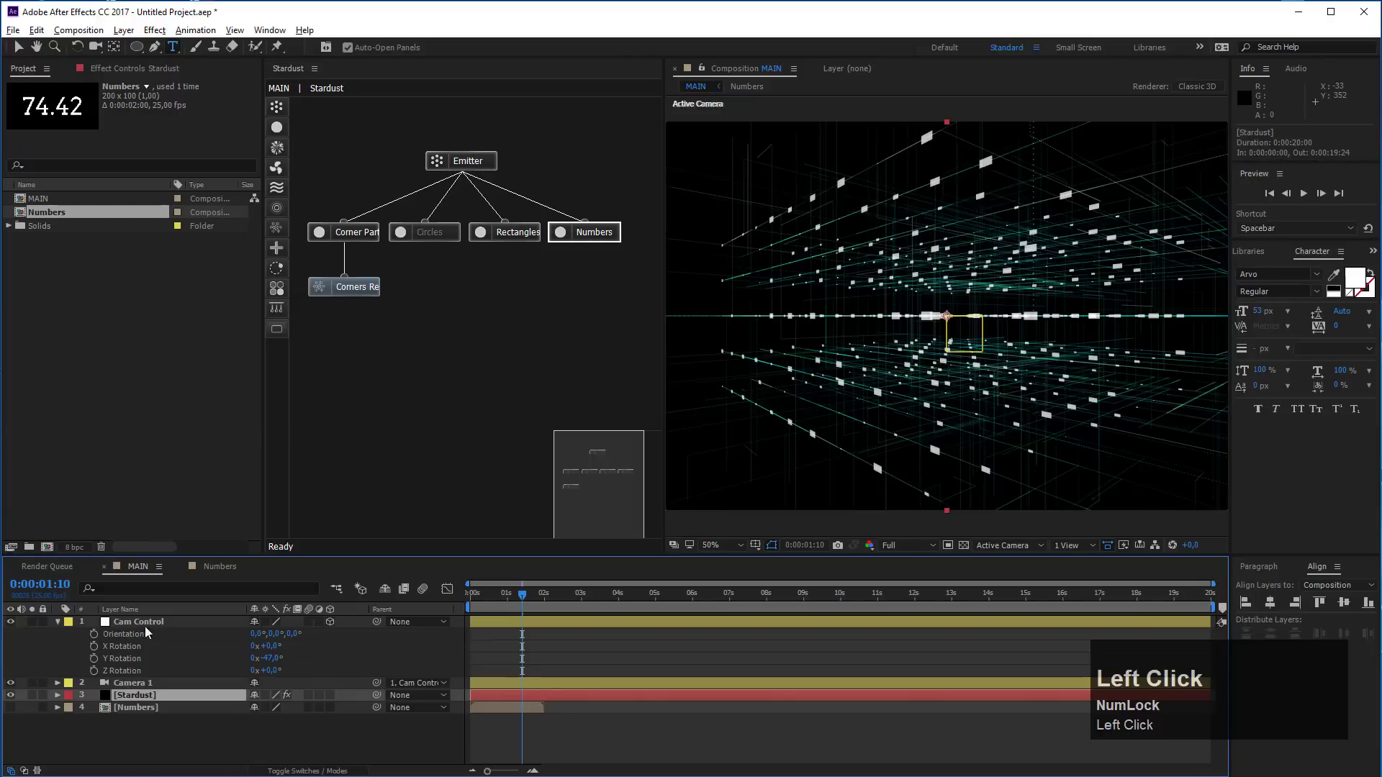
Set the Numbers node's Texture Layer and Dark Side to Numbers, with Texture Time Sample as Random Still Frame
click(158, 67)
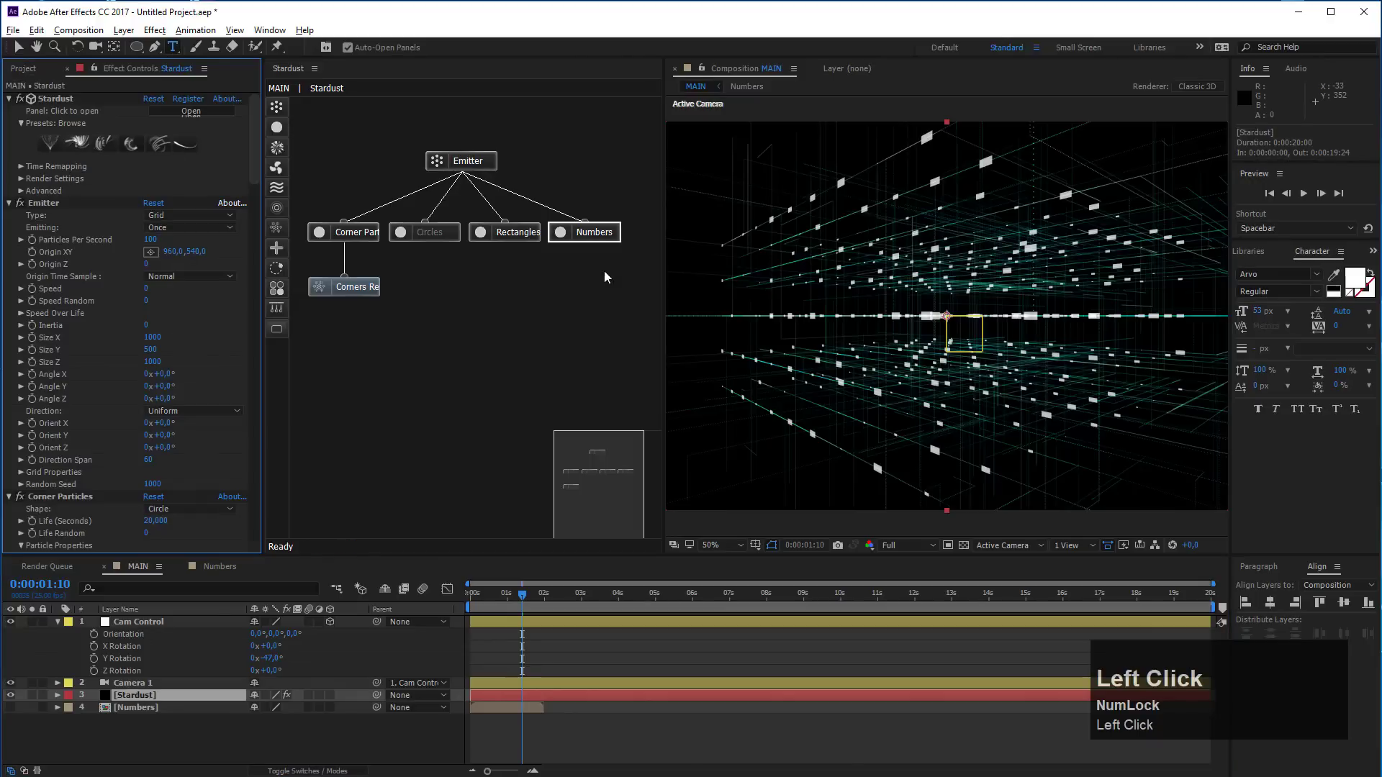
scroll(down, 3)
click(44, 440)
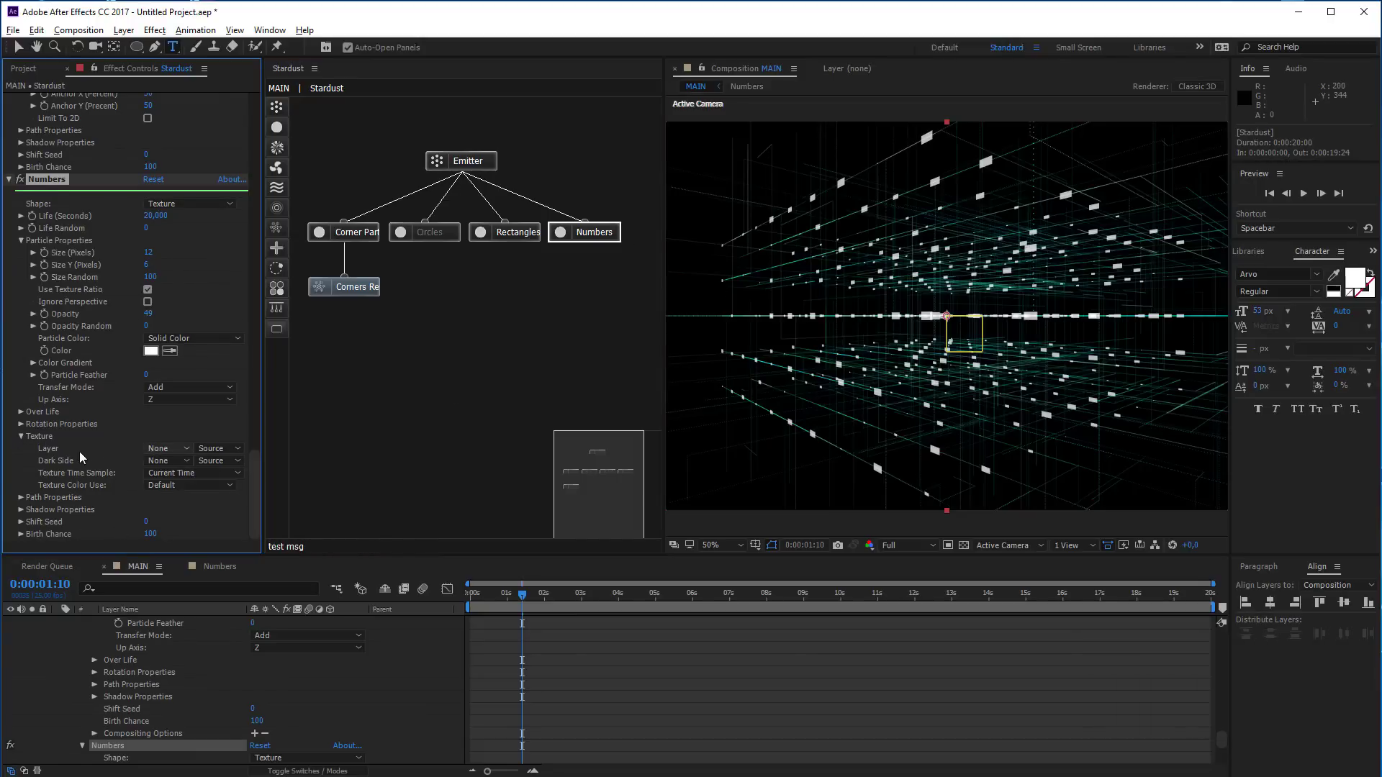
click(182, 450)
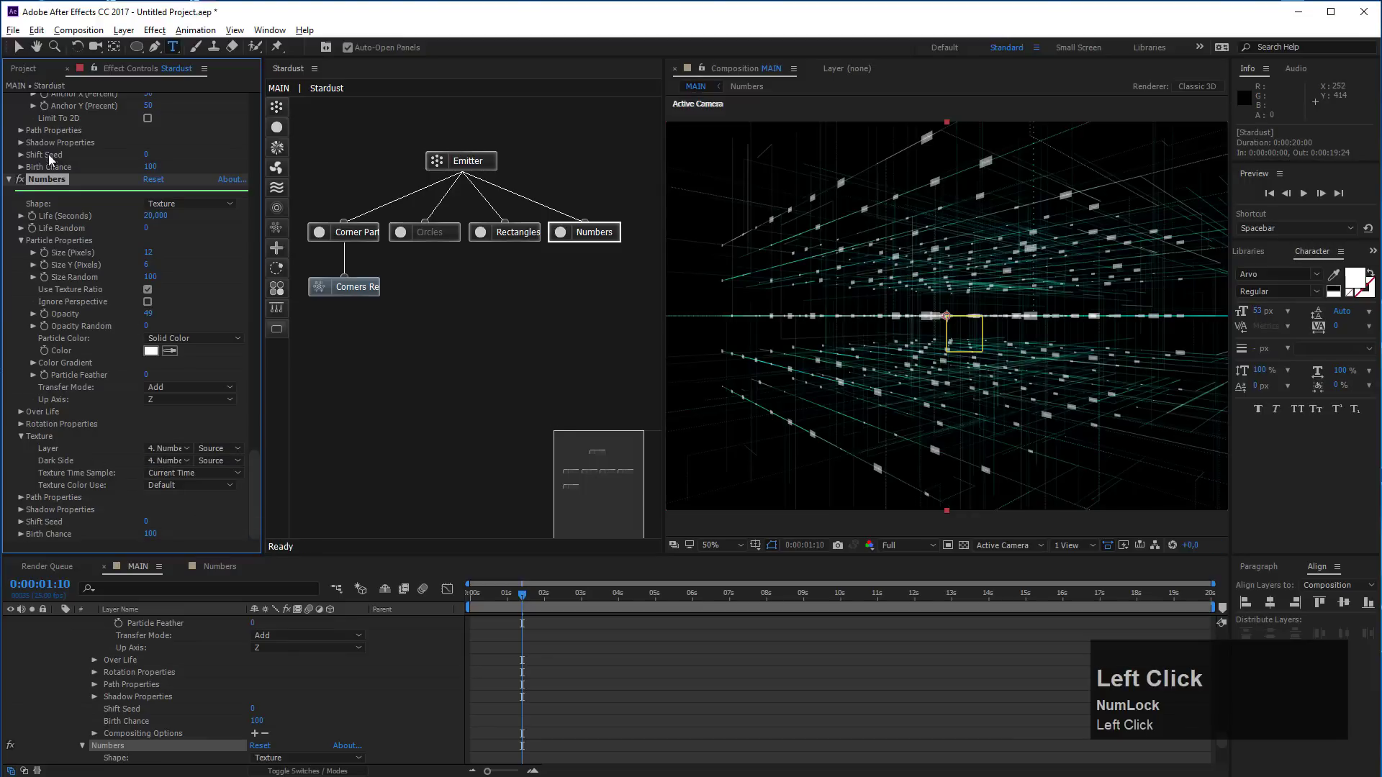
click(23, 49)
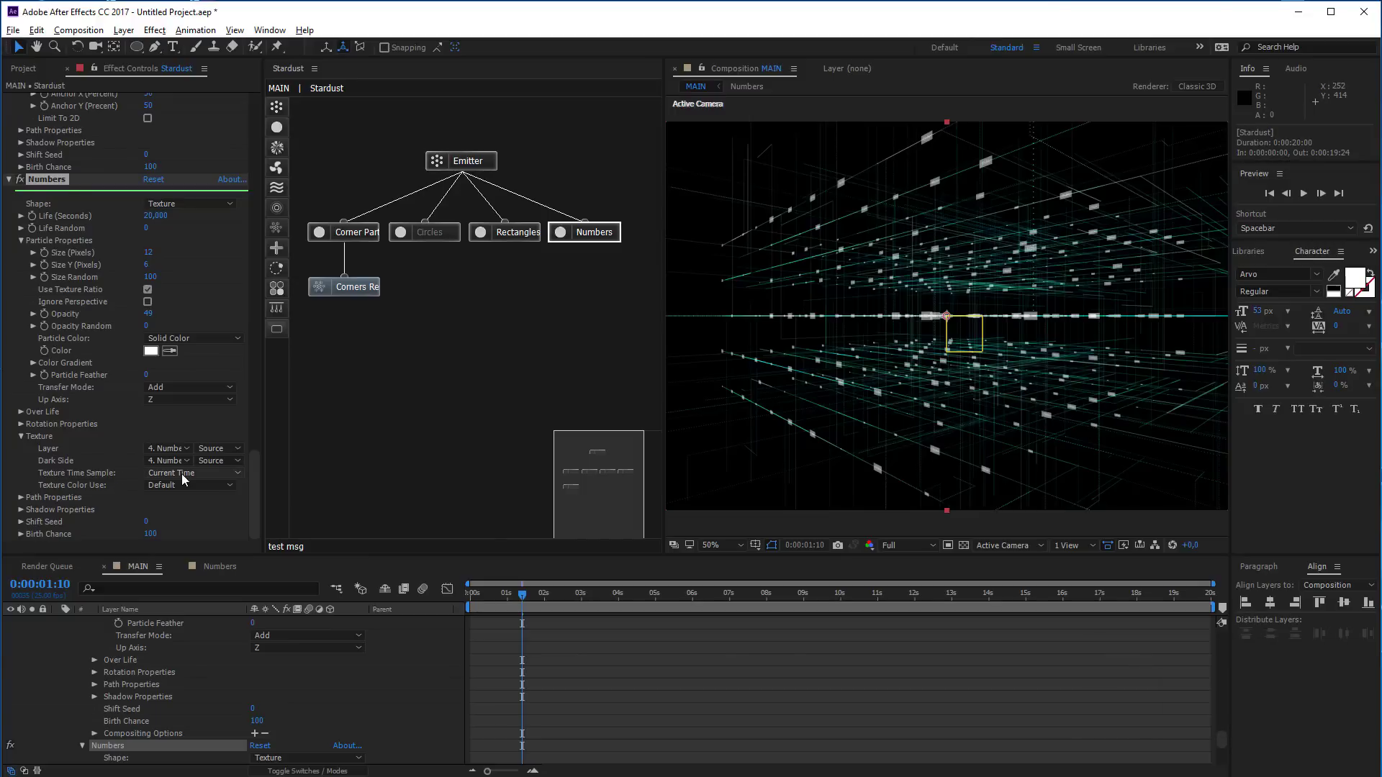
click(185, 477)
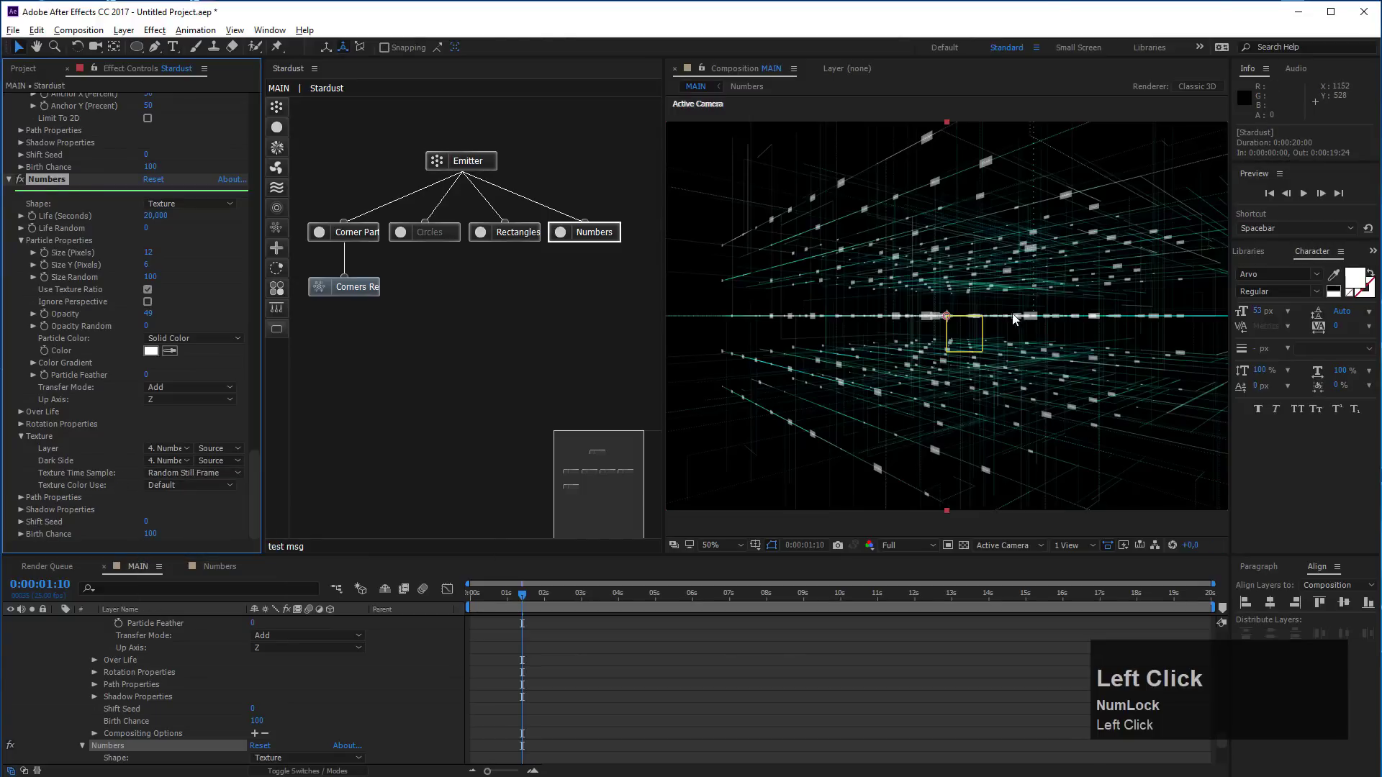
scroll(up, 3)
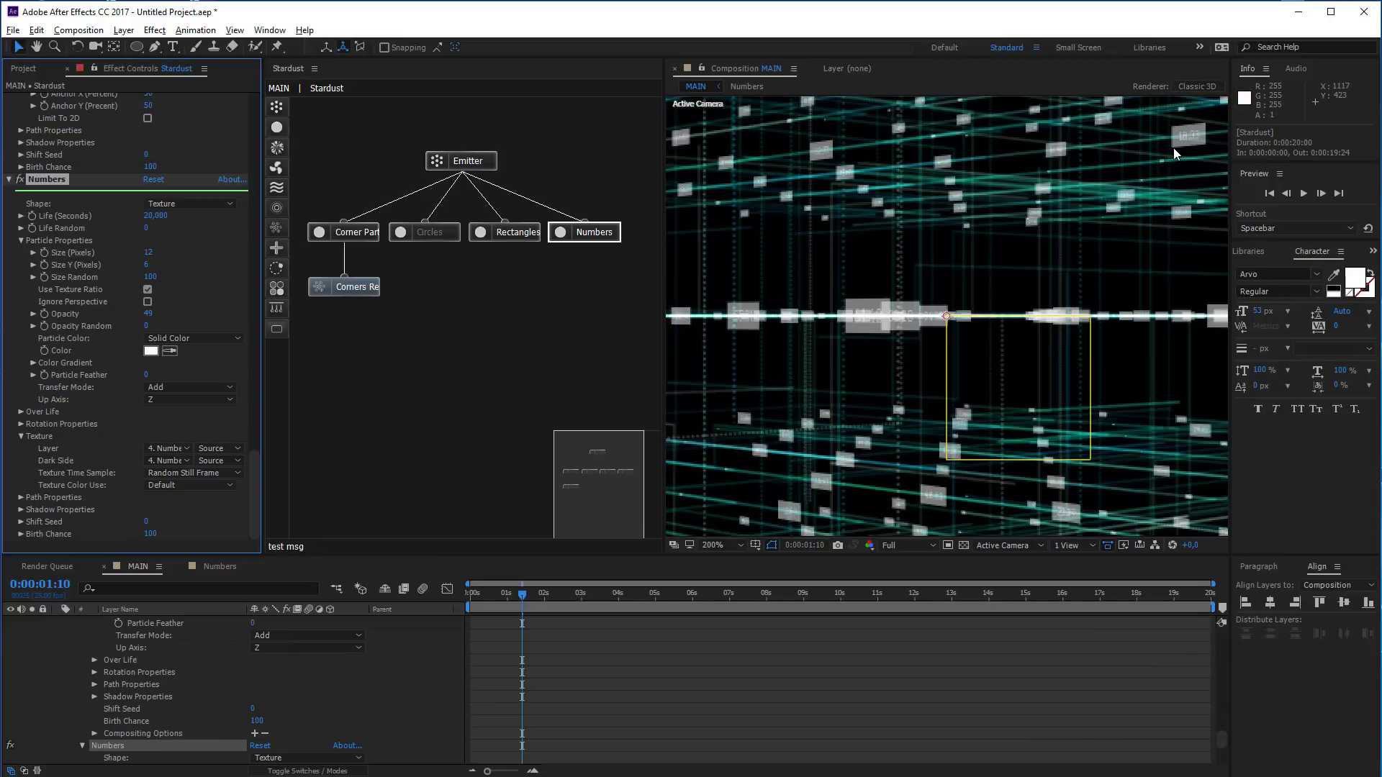
scroll(down, 3)
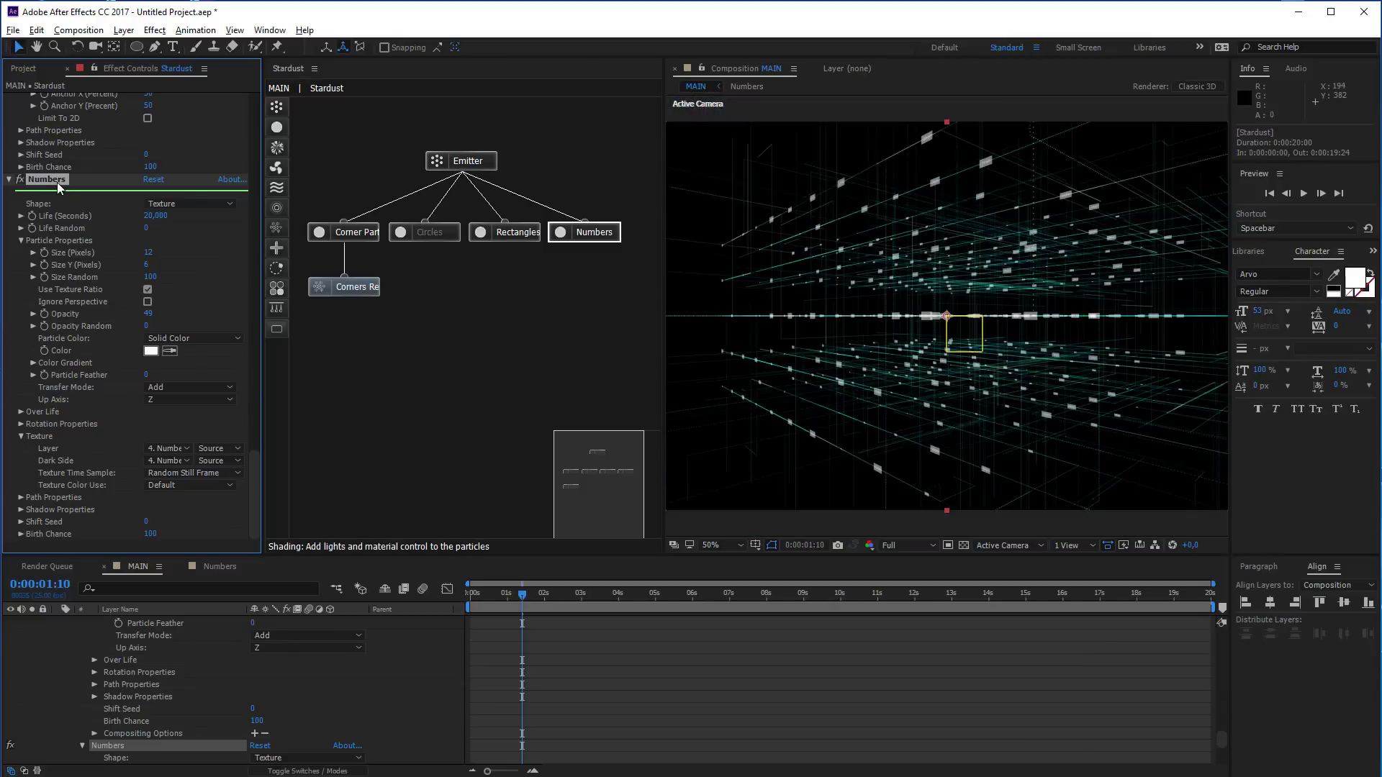
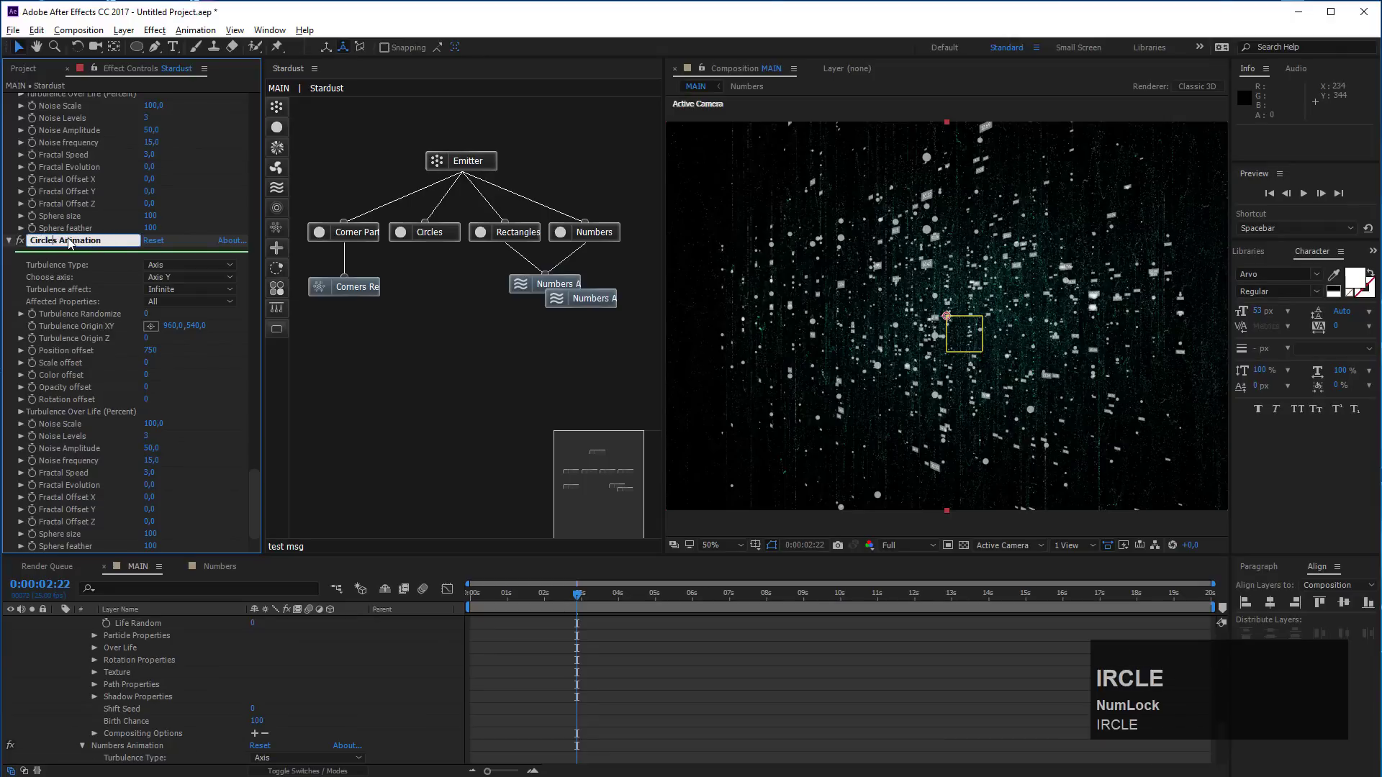
Place the duplicated animation node under Circles and link it to the Circles particles
drag(582, 302, 539, 293)
drag(566, 291, 1184, 341)
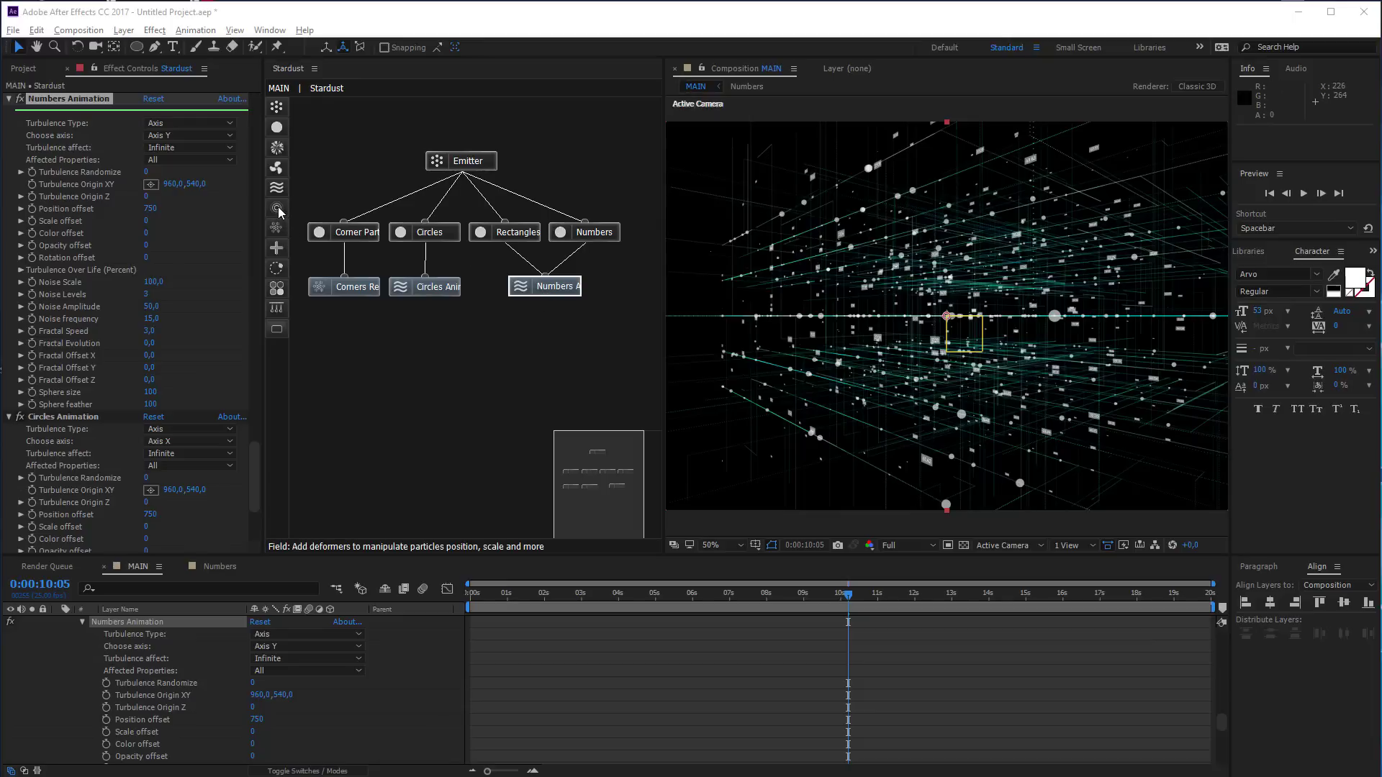
Connect the new field to both animation nodes and rename it Color Map 01
drag(281, 211, 634, 325)
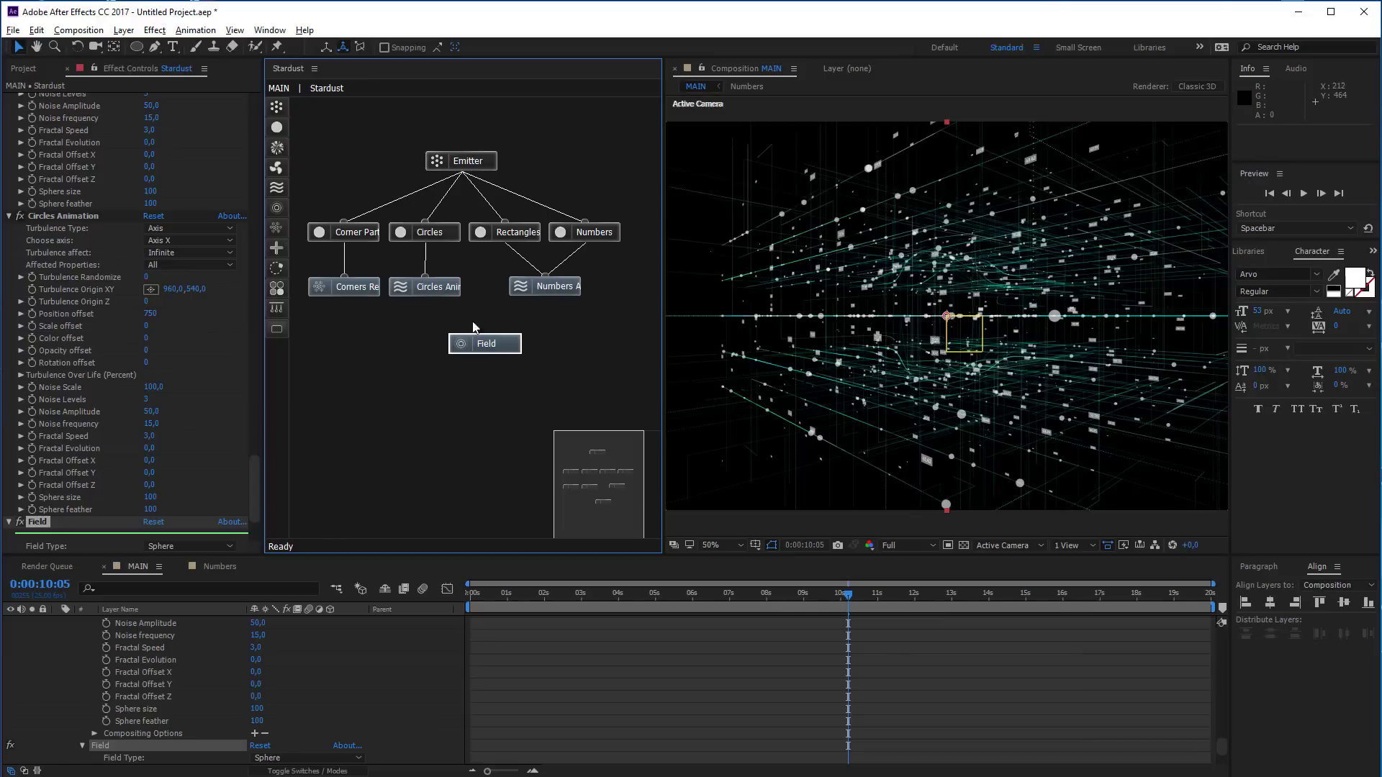
drag(451, 293, 519, 351)
scroll(down, 3)
click(44, 434)
key(Return)
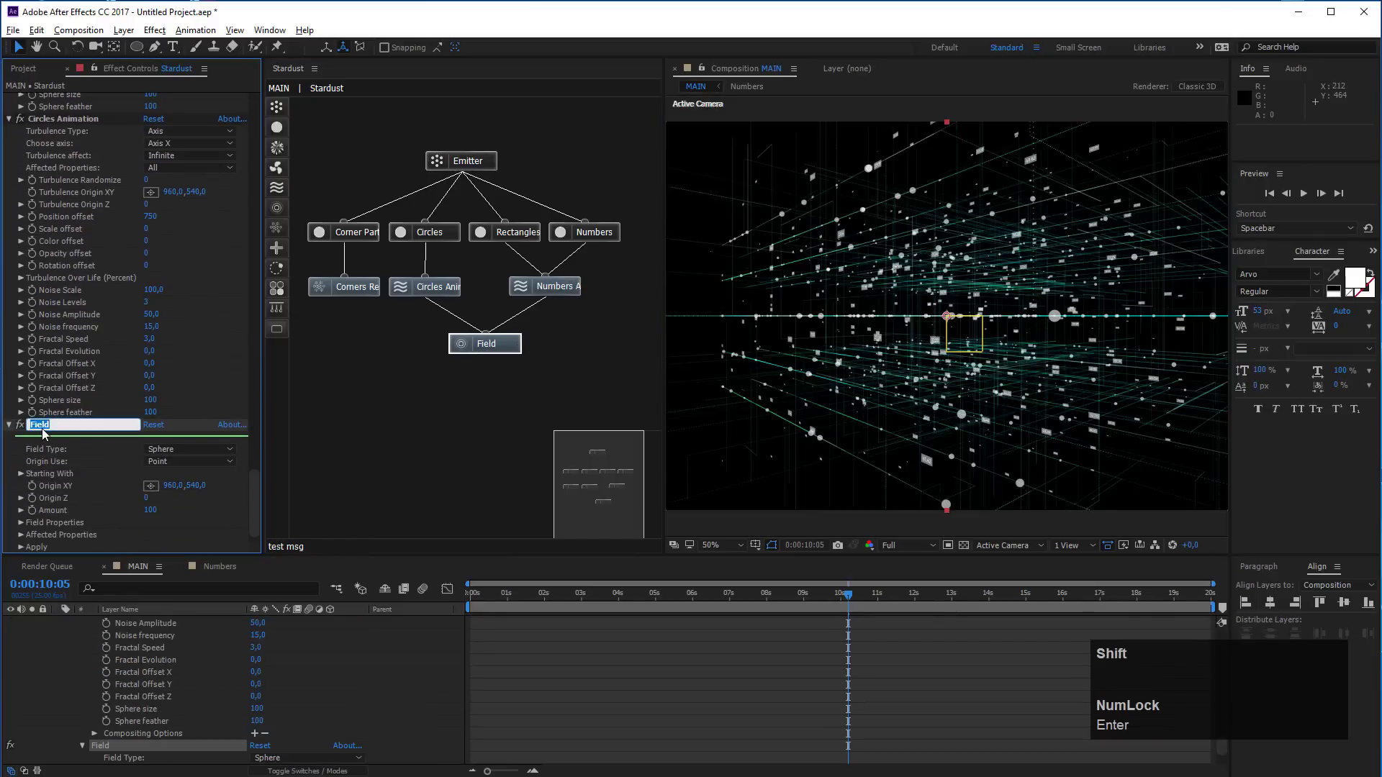
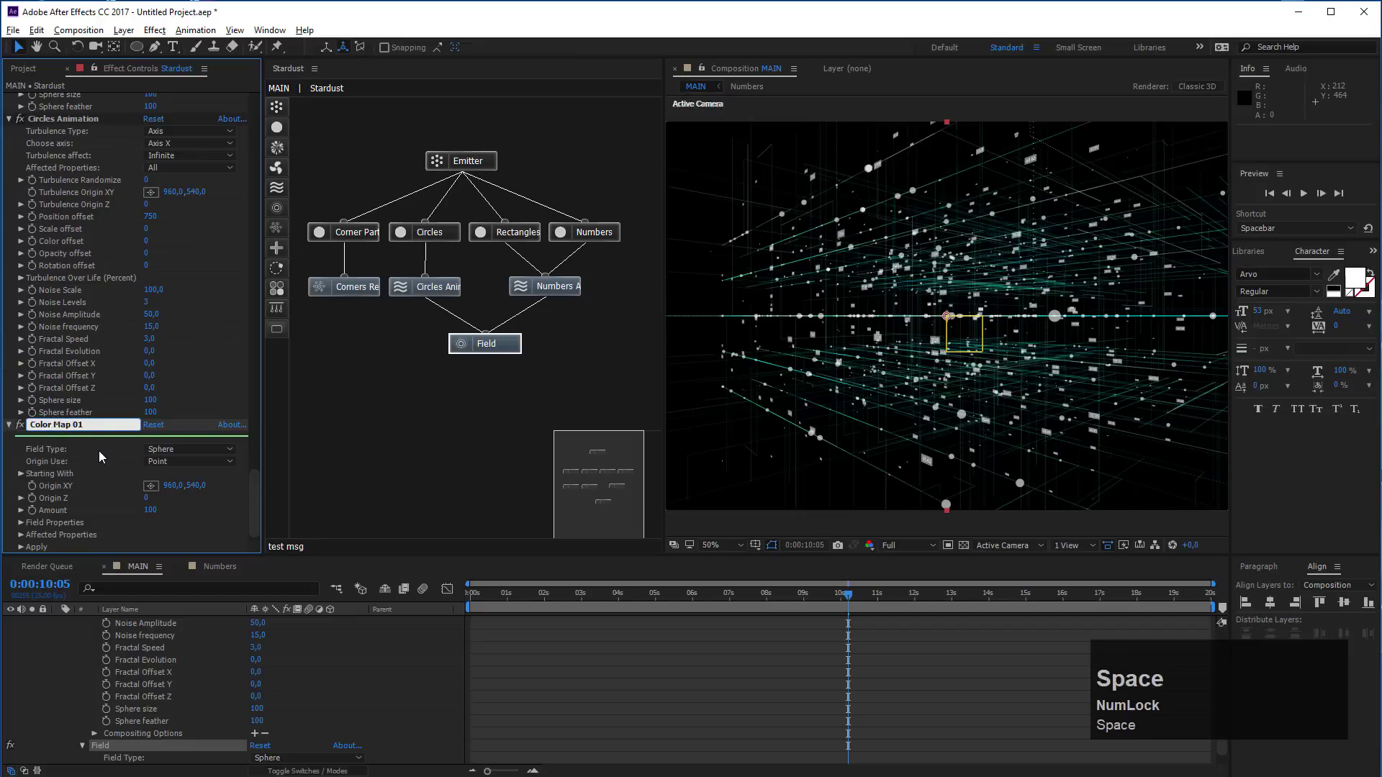
click(103, 456)
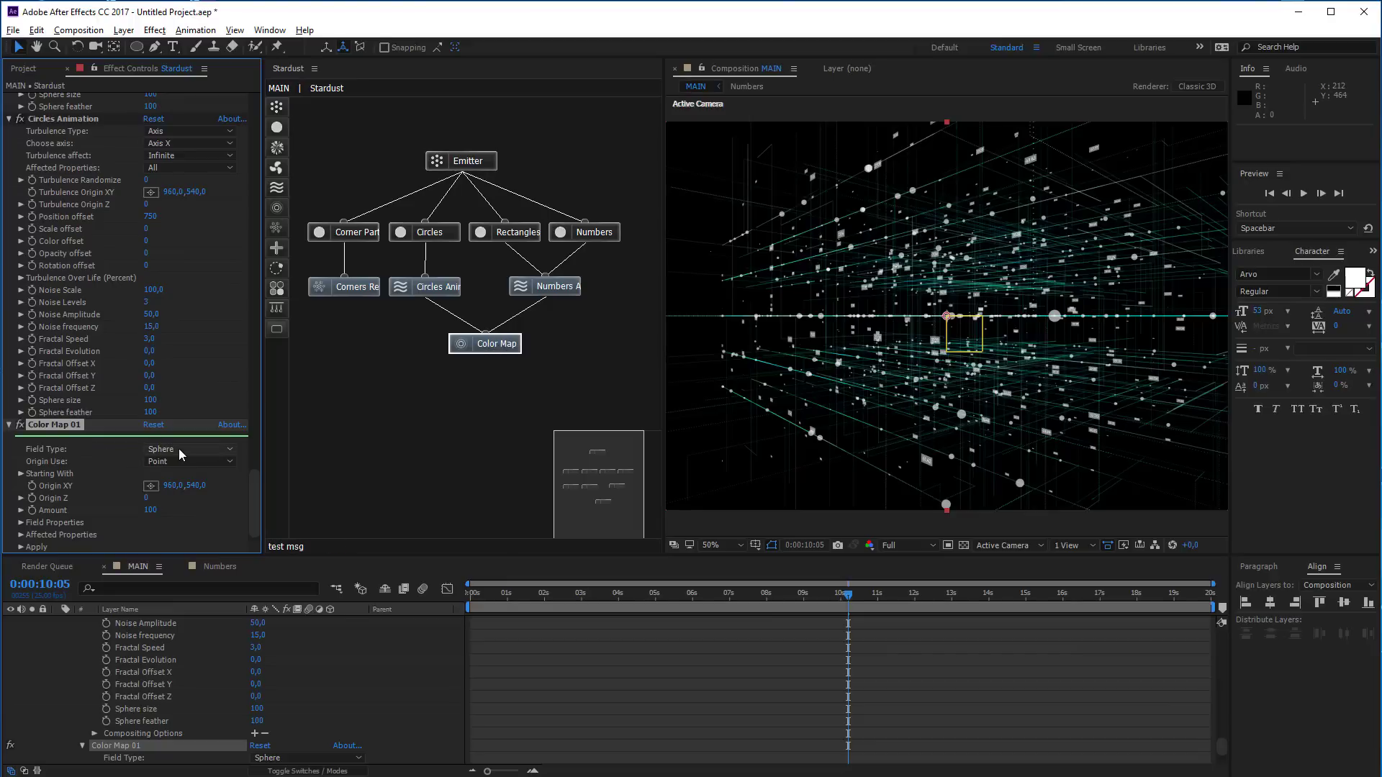
Make Color Map 01 a Maps field of type Color with a multi-colour gradient preset
click(182, 453)
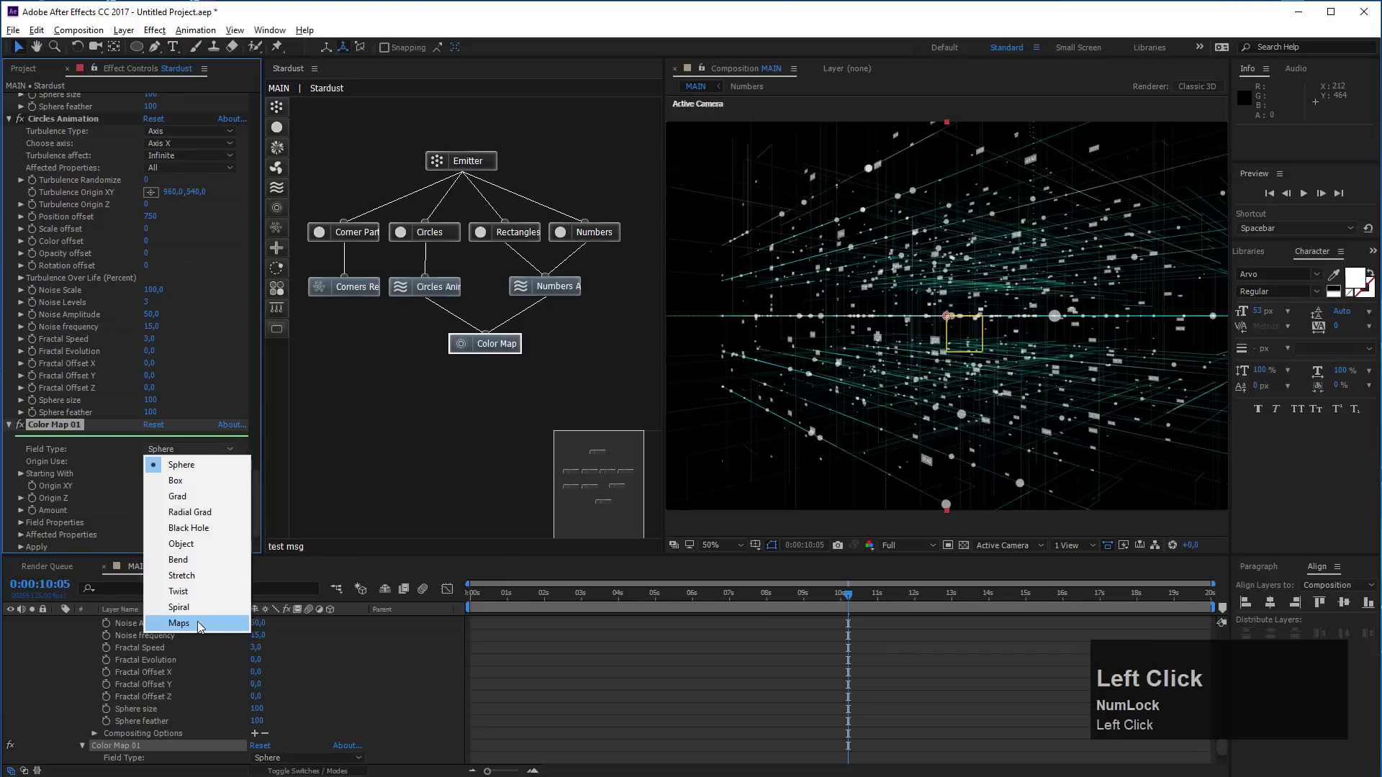
click(179, 629)
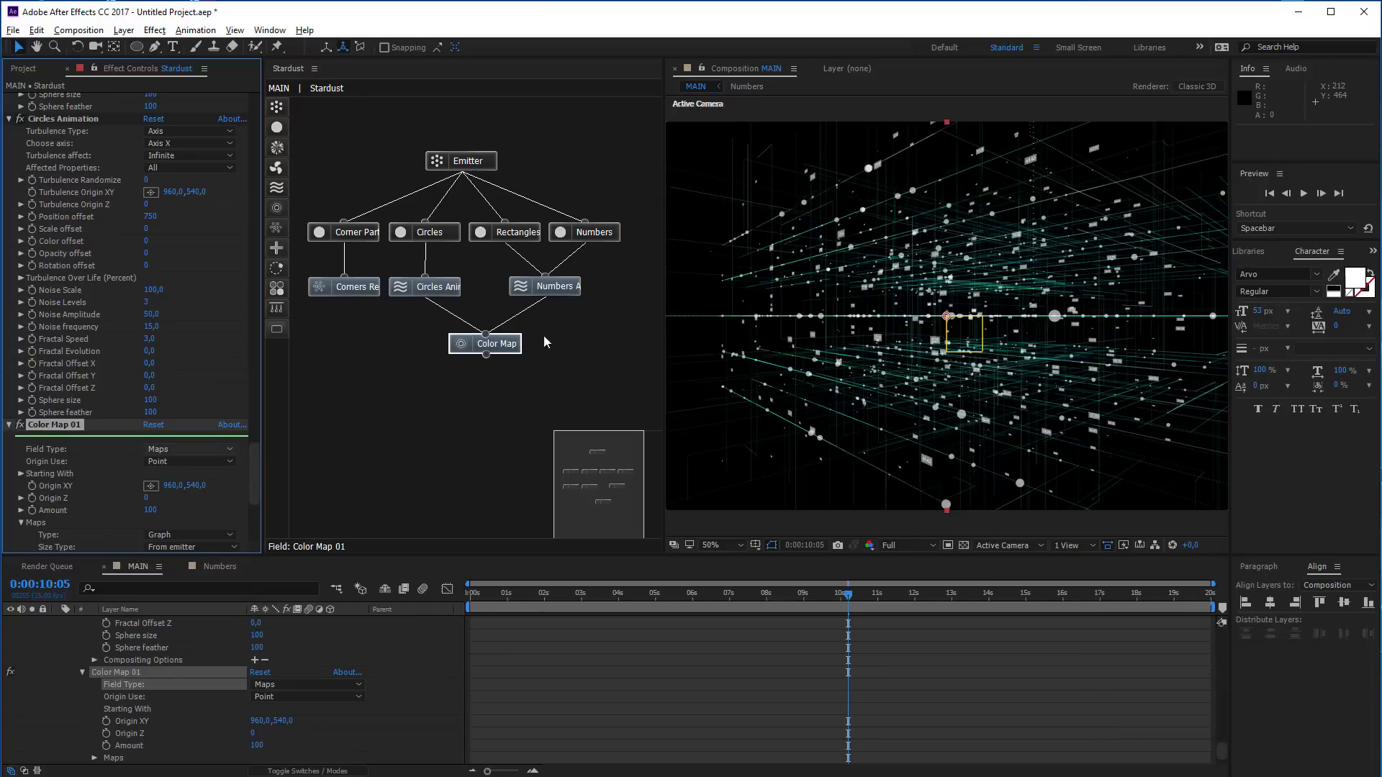
scroll(down, 3)
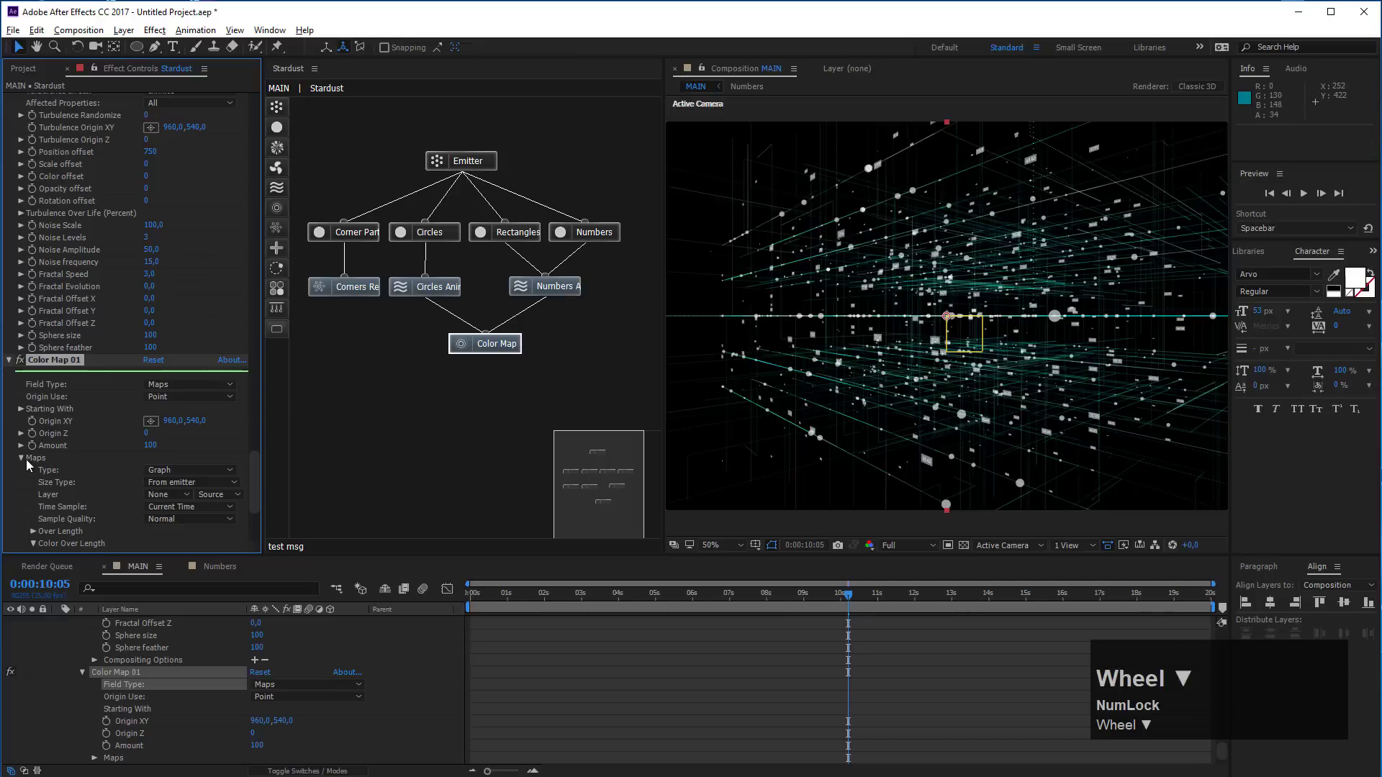
click(183, 476)
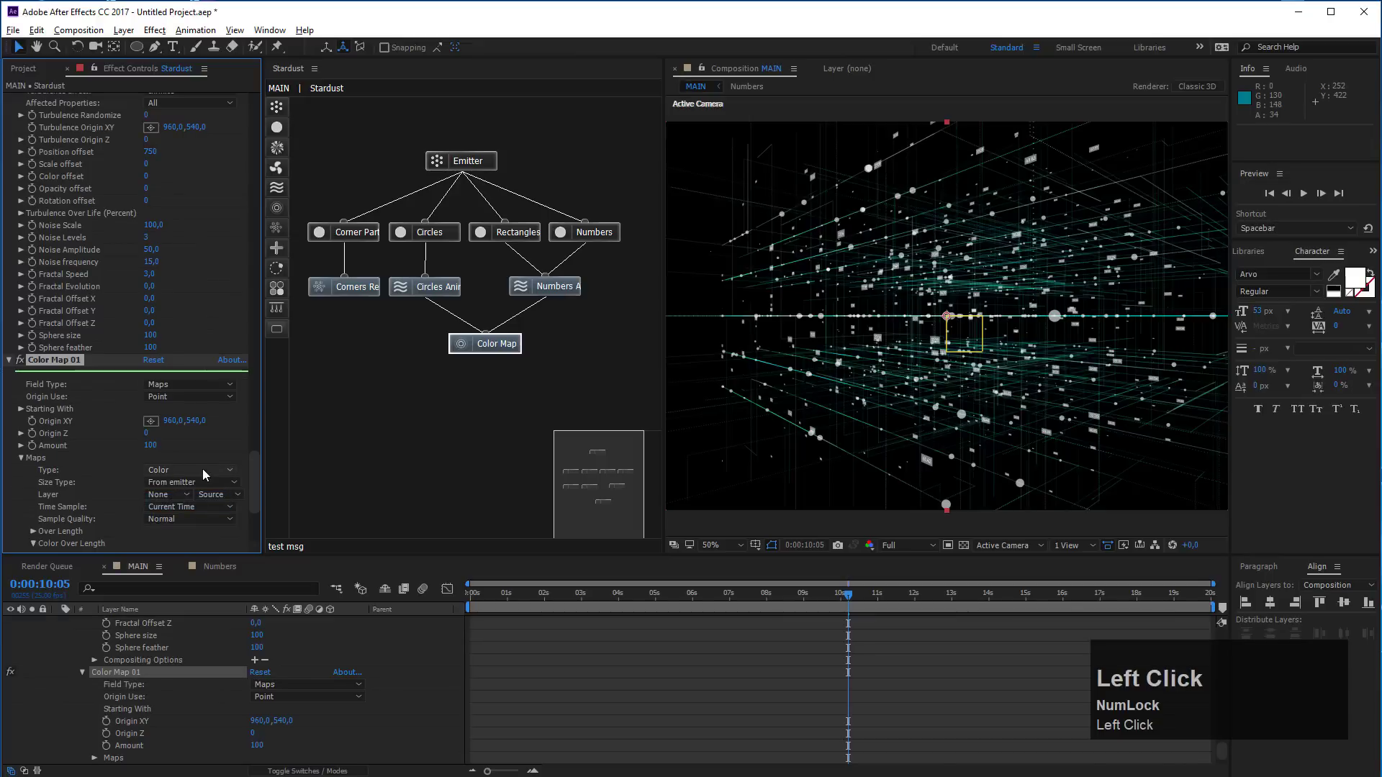
scroll(down, 3)
click(179, 482)
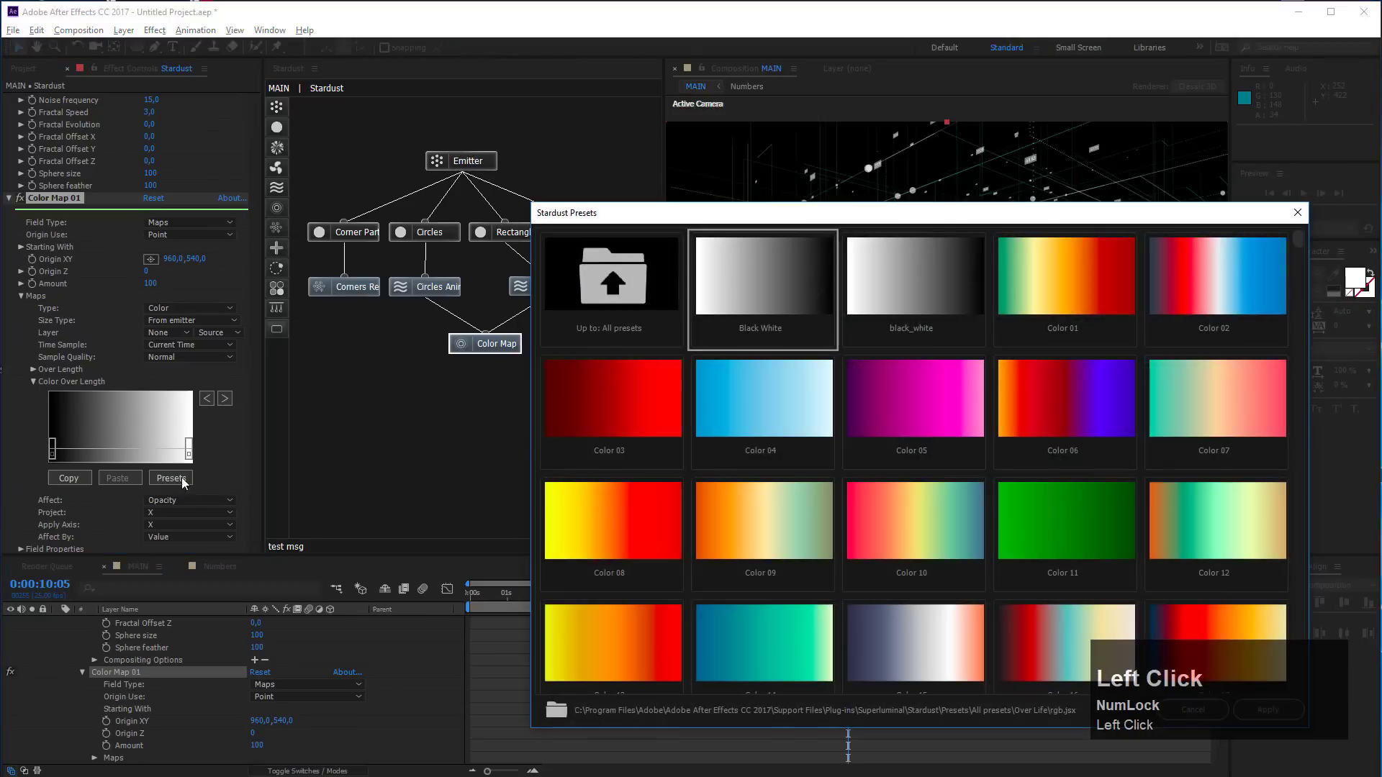
scroll(down, 3)
drag(1062, 637, 938, 683)
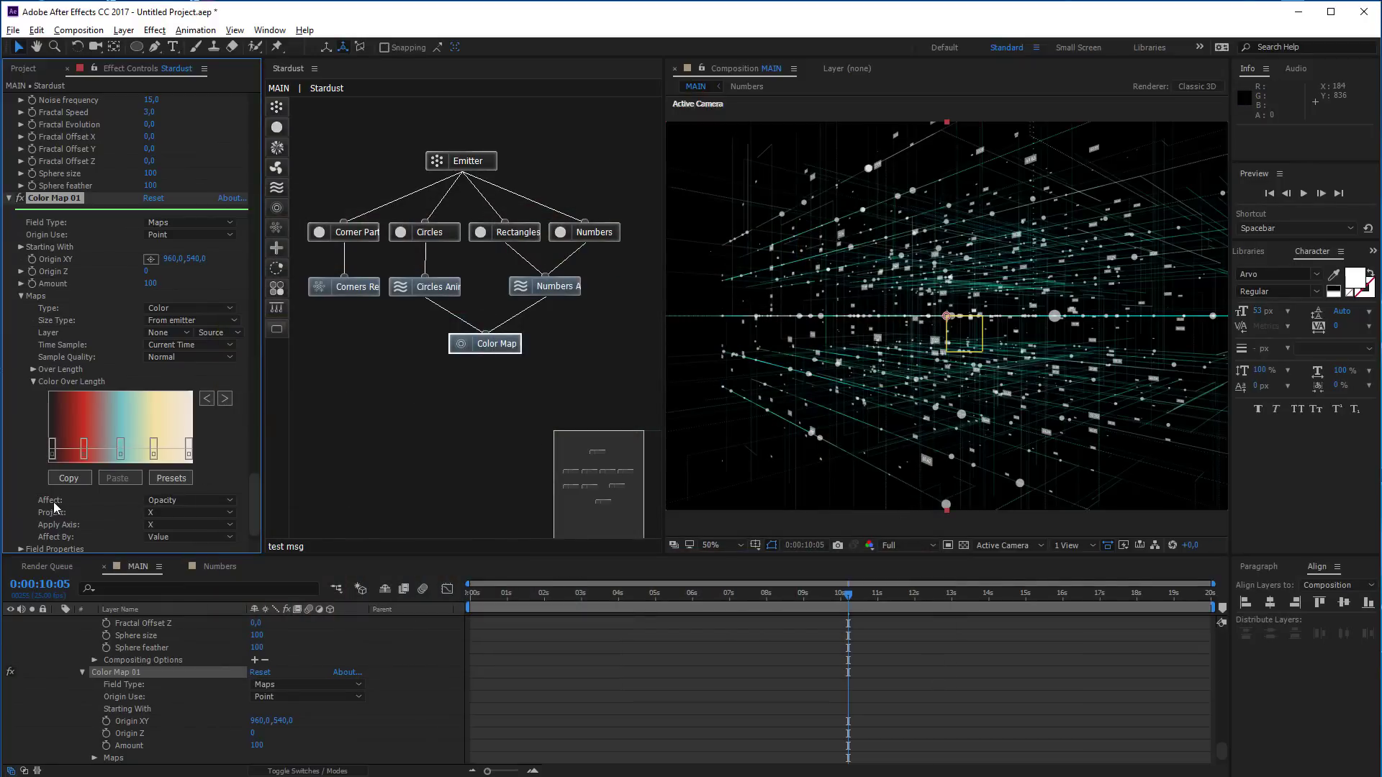
Set Color Map 01 to affect particle colour, applied and projected along the Y axis
click(177, 506)
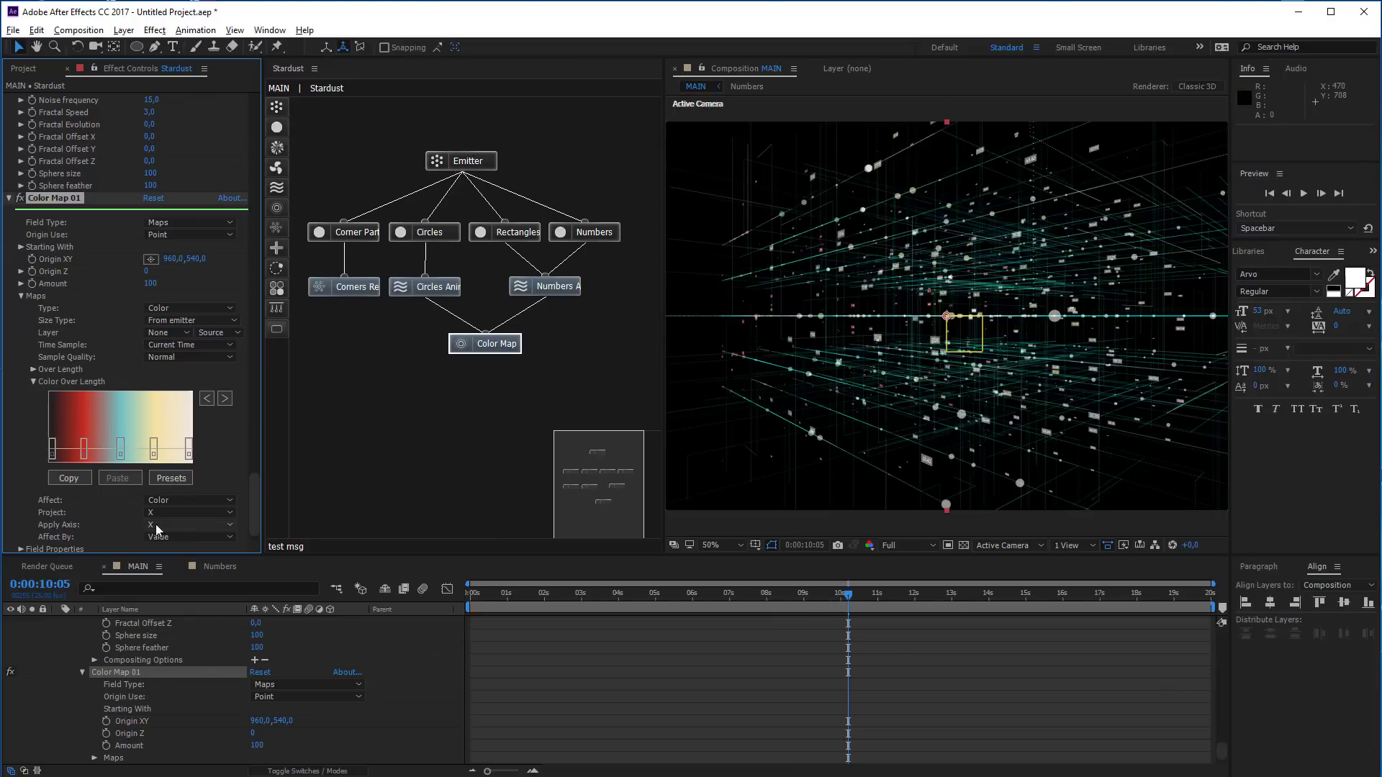
click(187, 527)
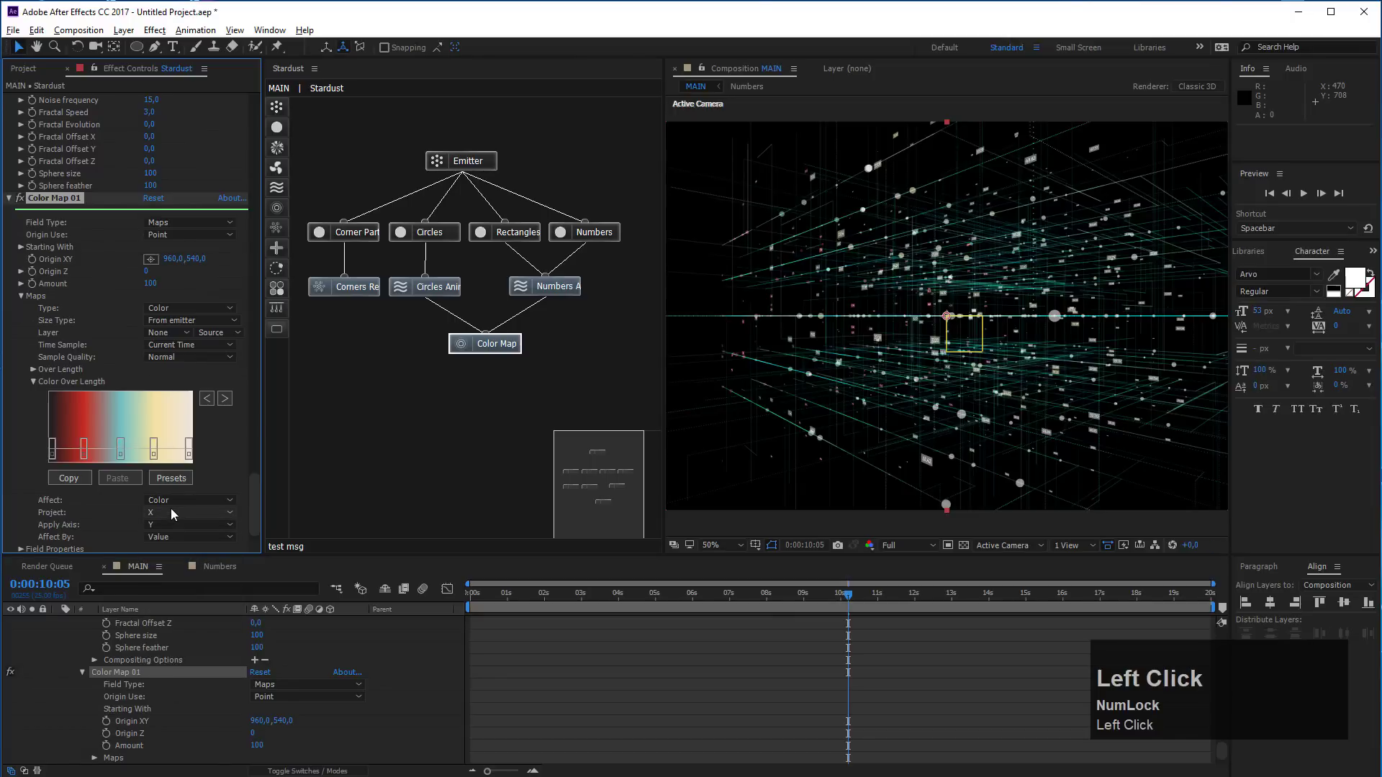
click(176, 516)
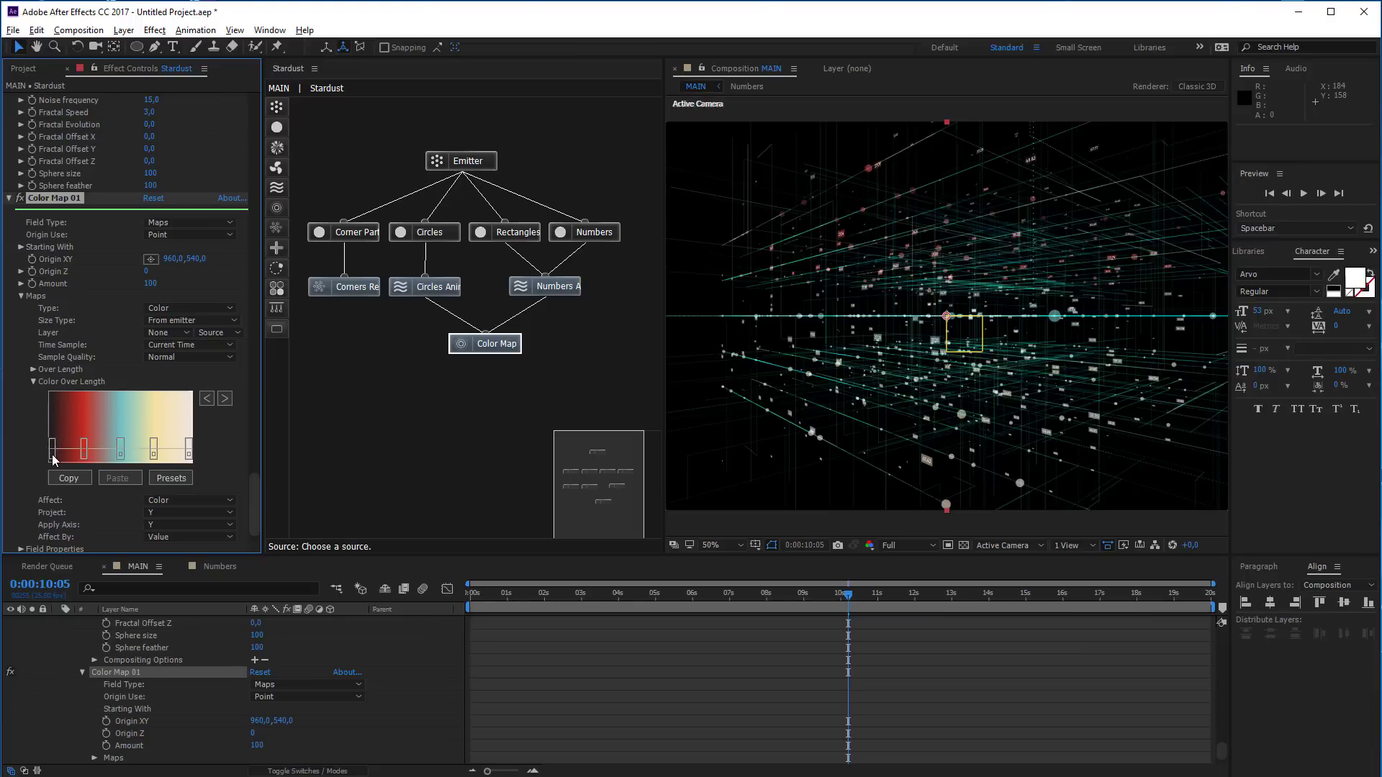
Rework the Color Over Length gradient stops and scrub the timeline to about five seconds
drag(56, 459, 762, 598)
drag(761, 598, 818, 259)
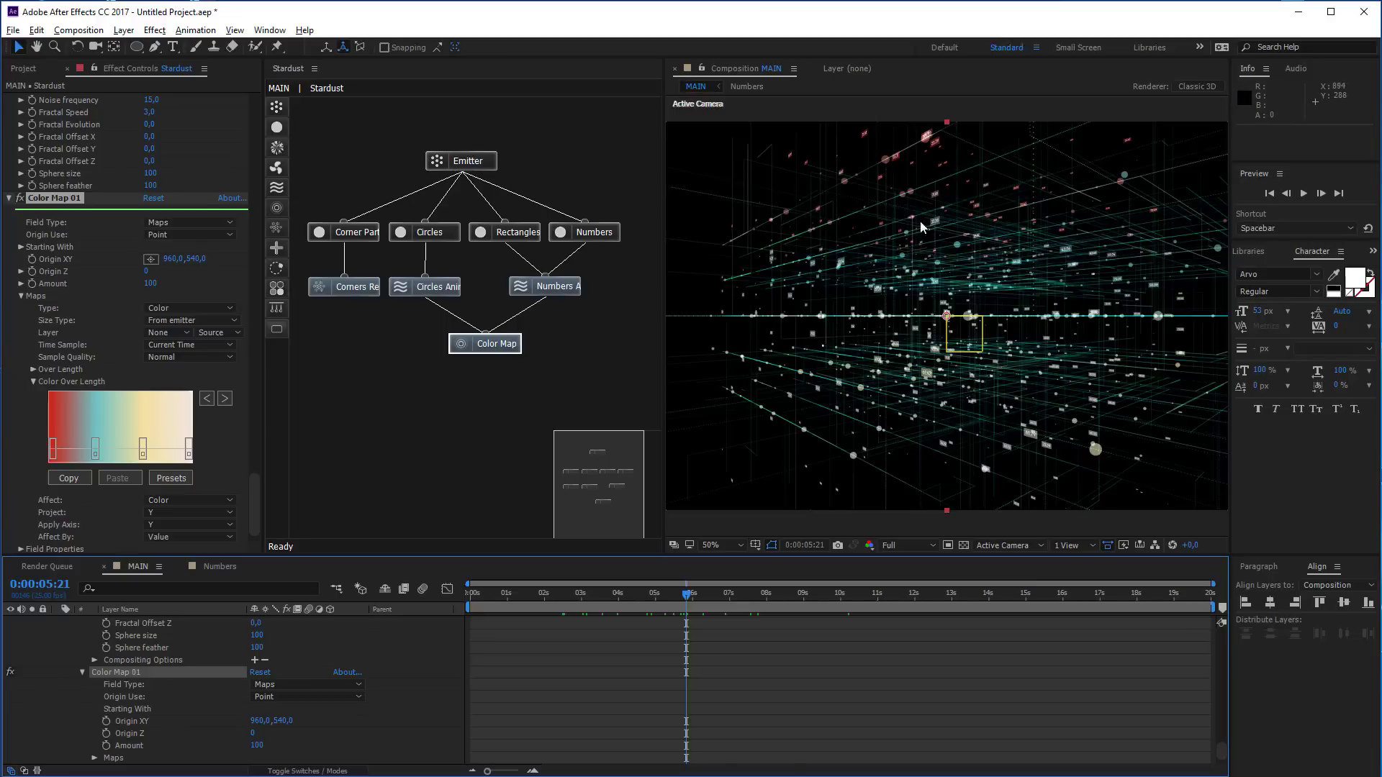
drag(256, 511, 49, 101)
Add Stardust's Earth preset from the preset browser to create a blue particle globe
click(49, 100)
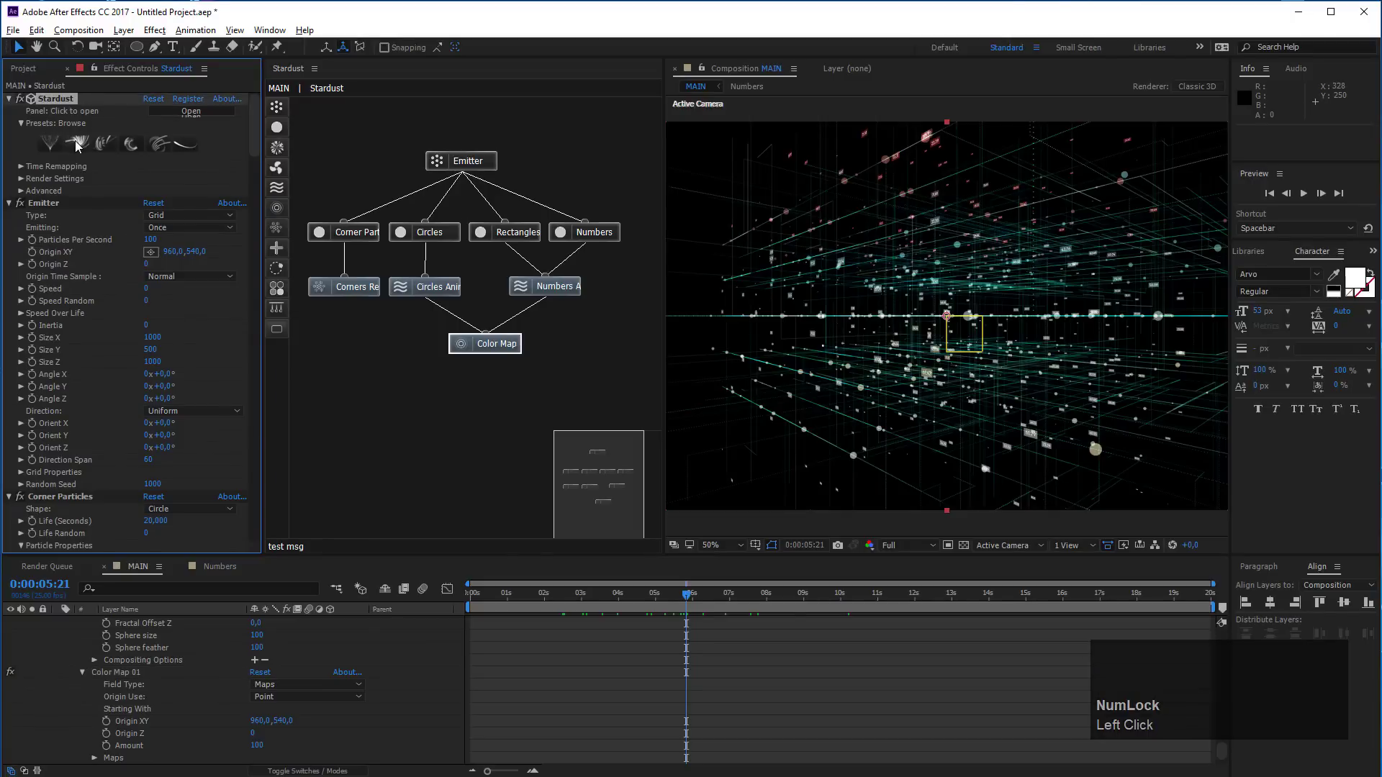
click(56, 146)
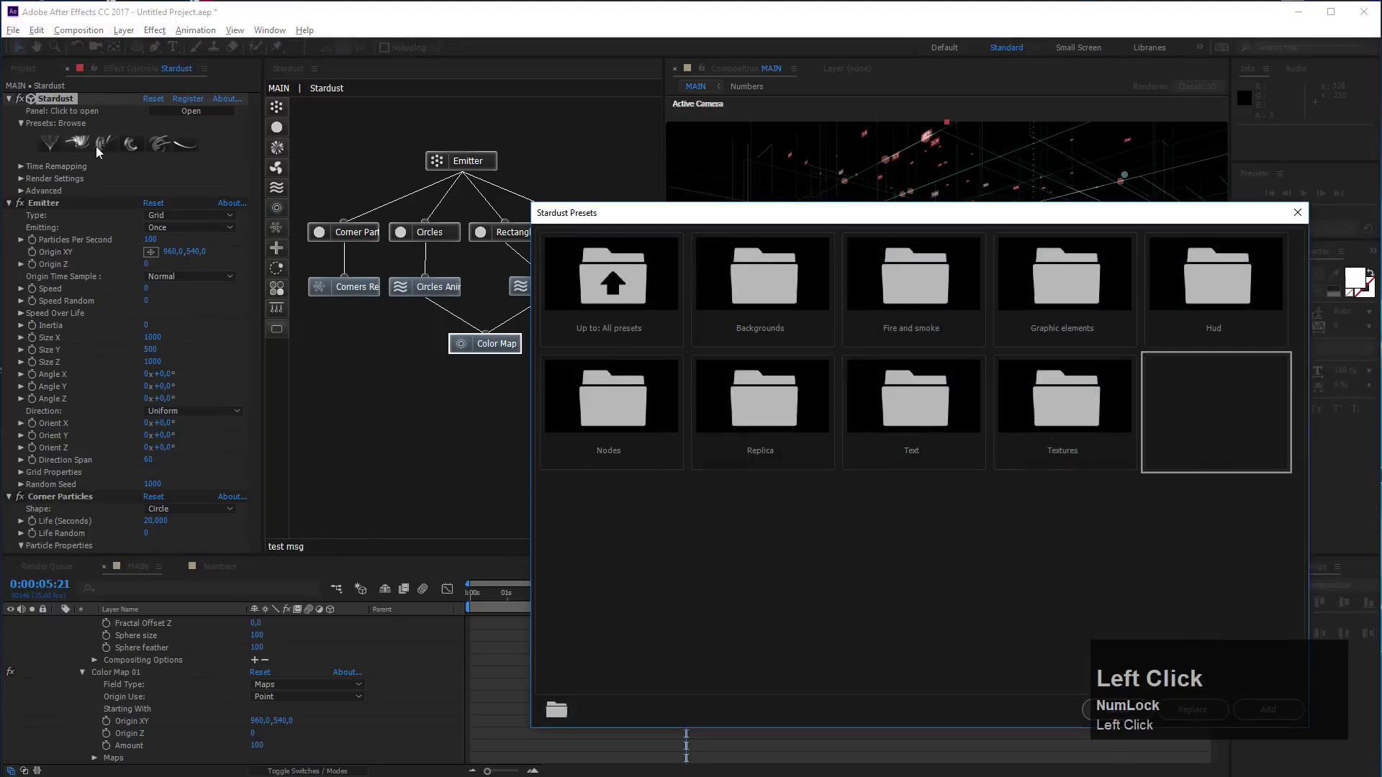
click(1192, 554)
drag(1215, 282, 820, 371)
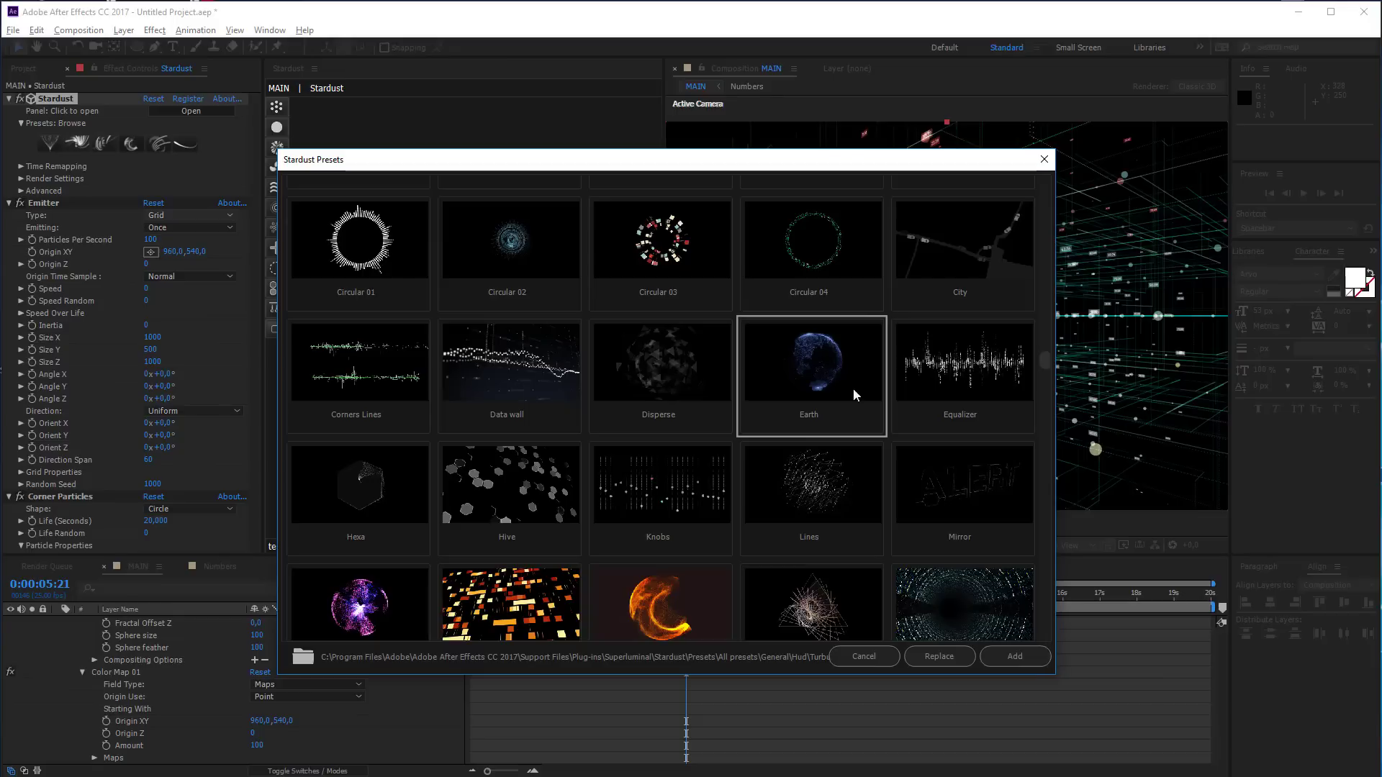
click(1016, 660)
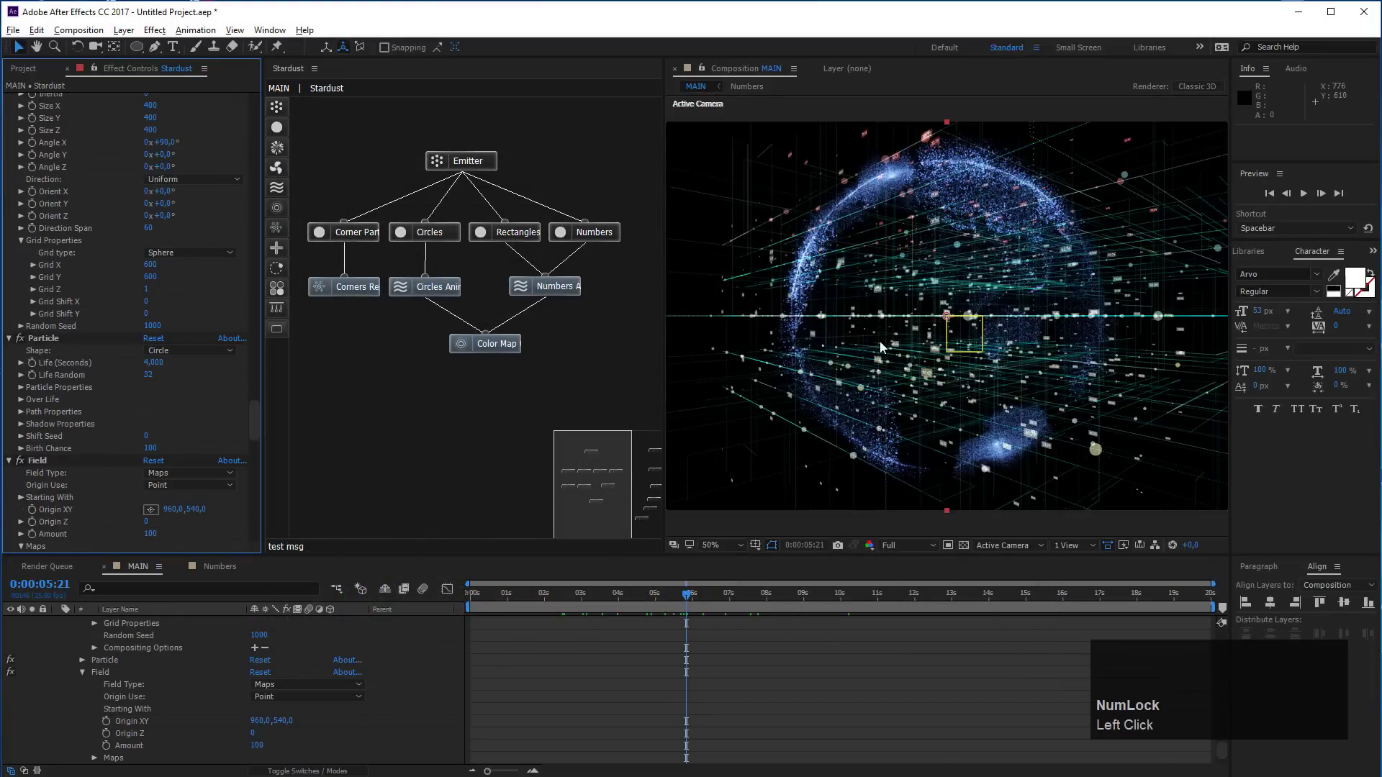
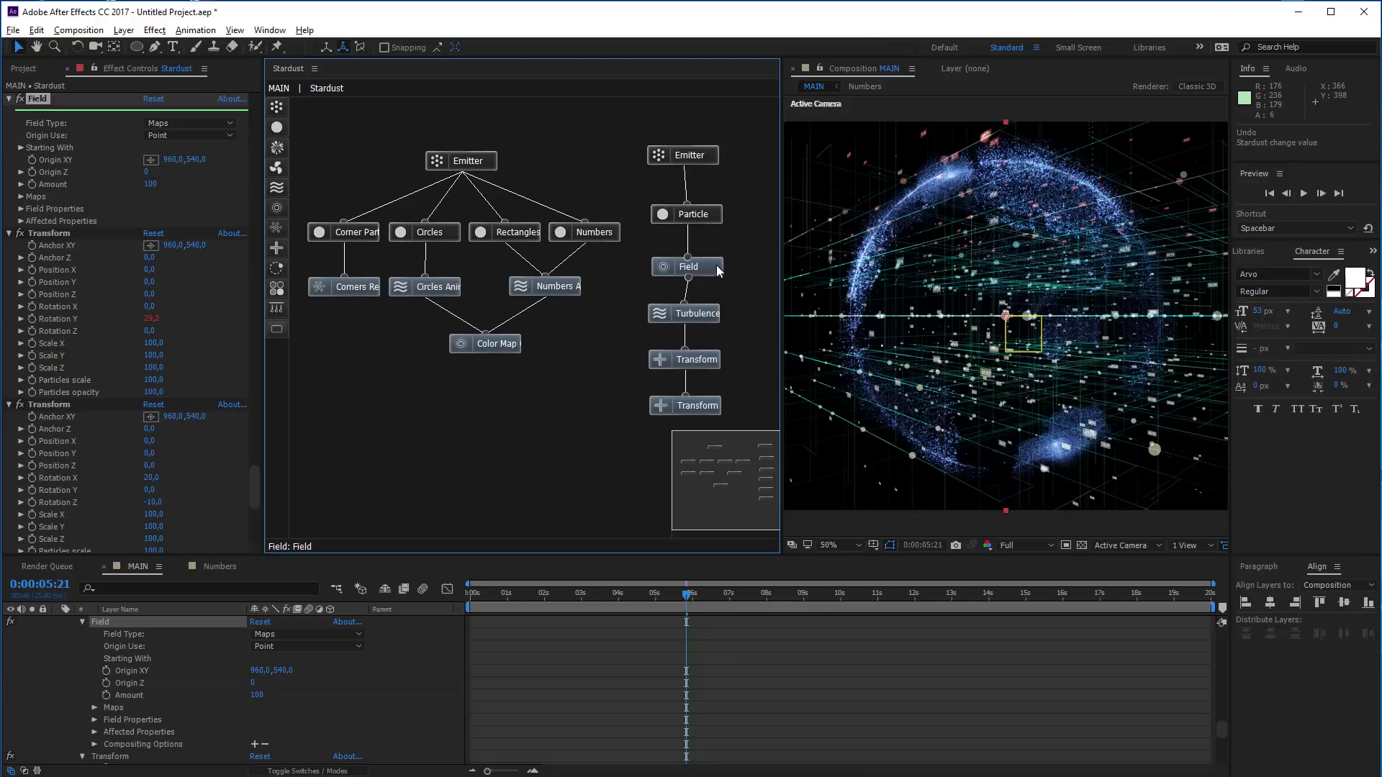
click(723, 269)
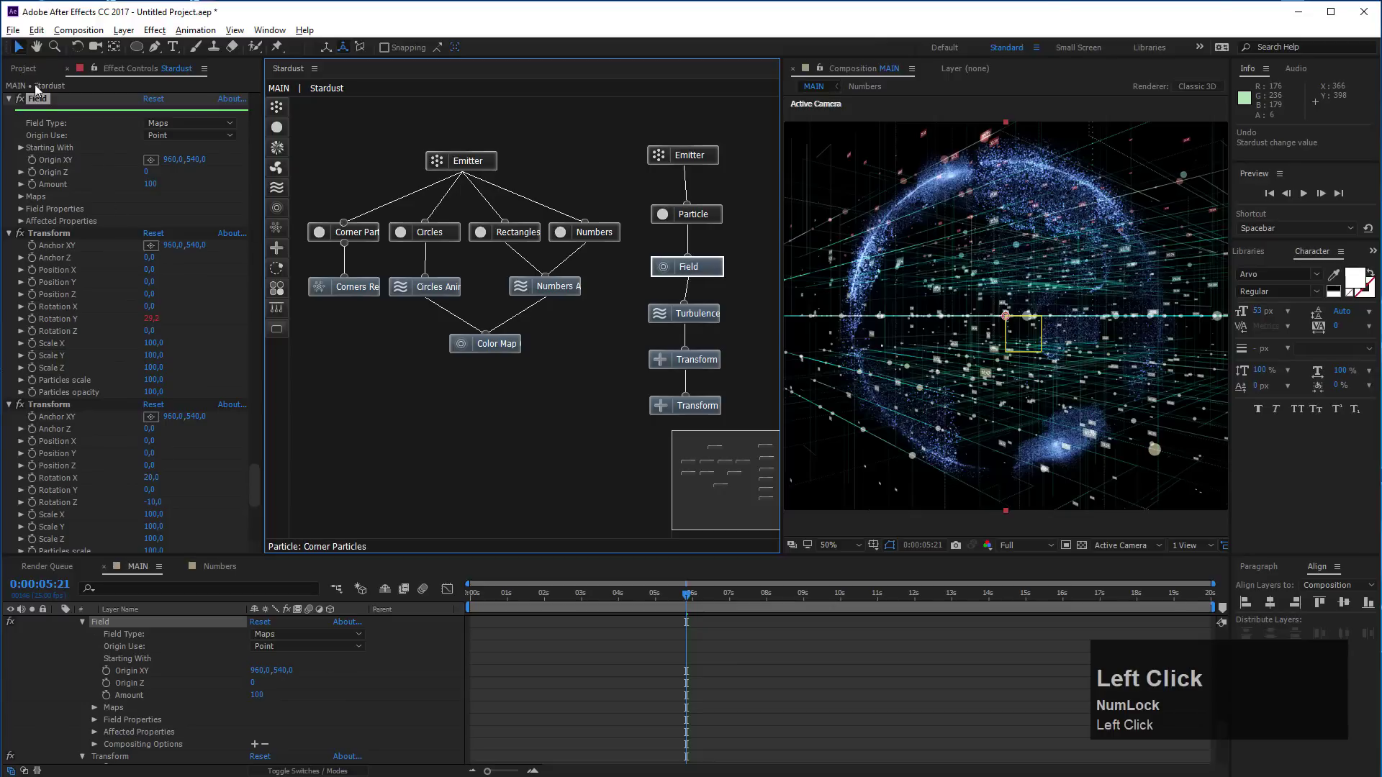
click(23, 102)
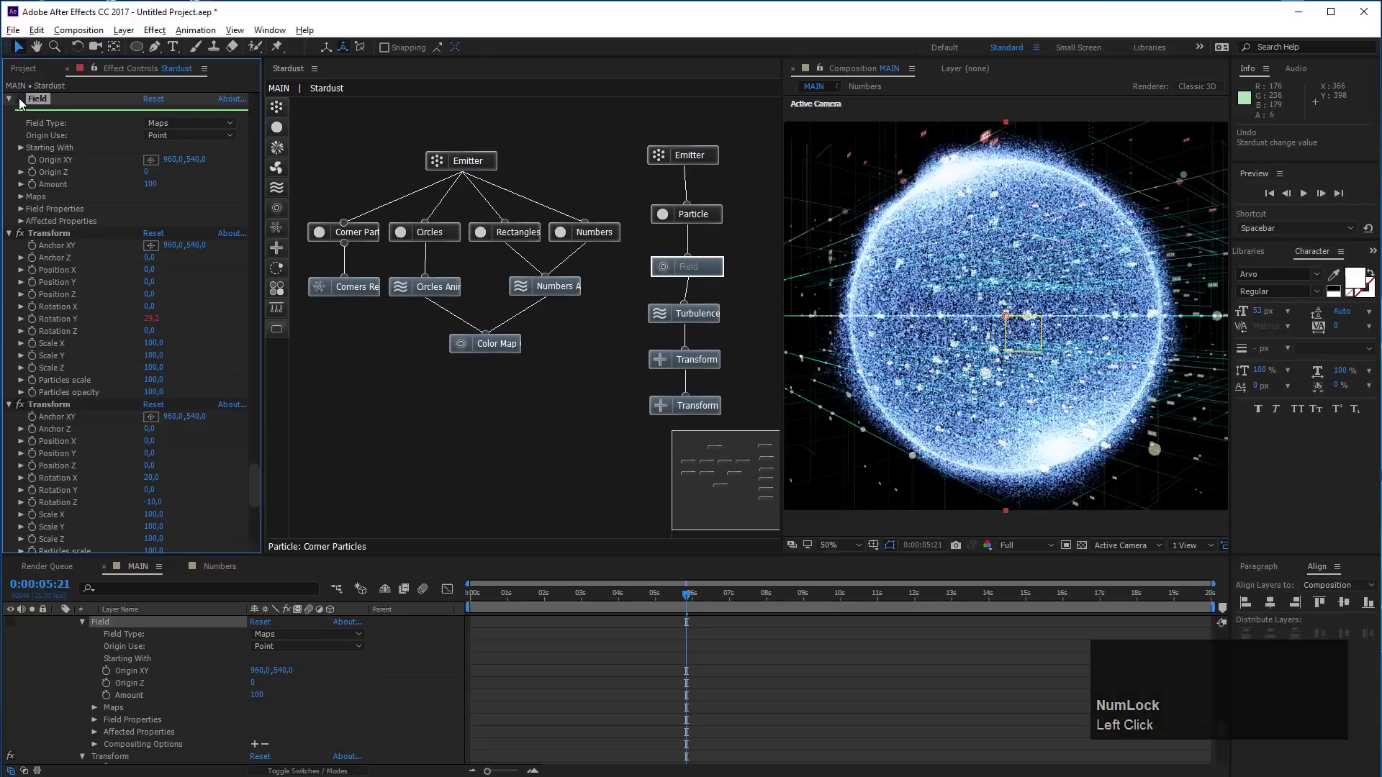
click(22, 102)
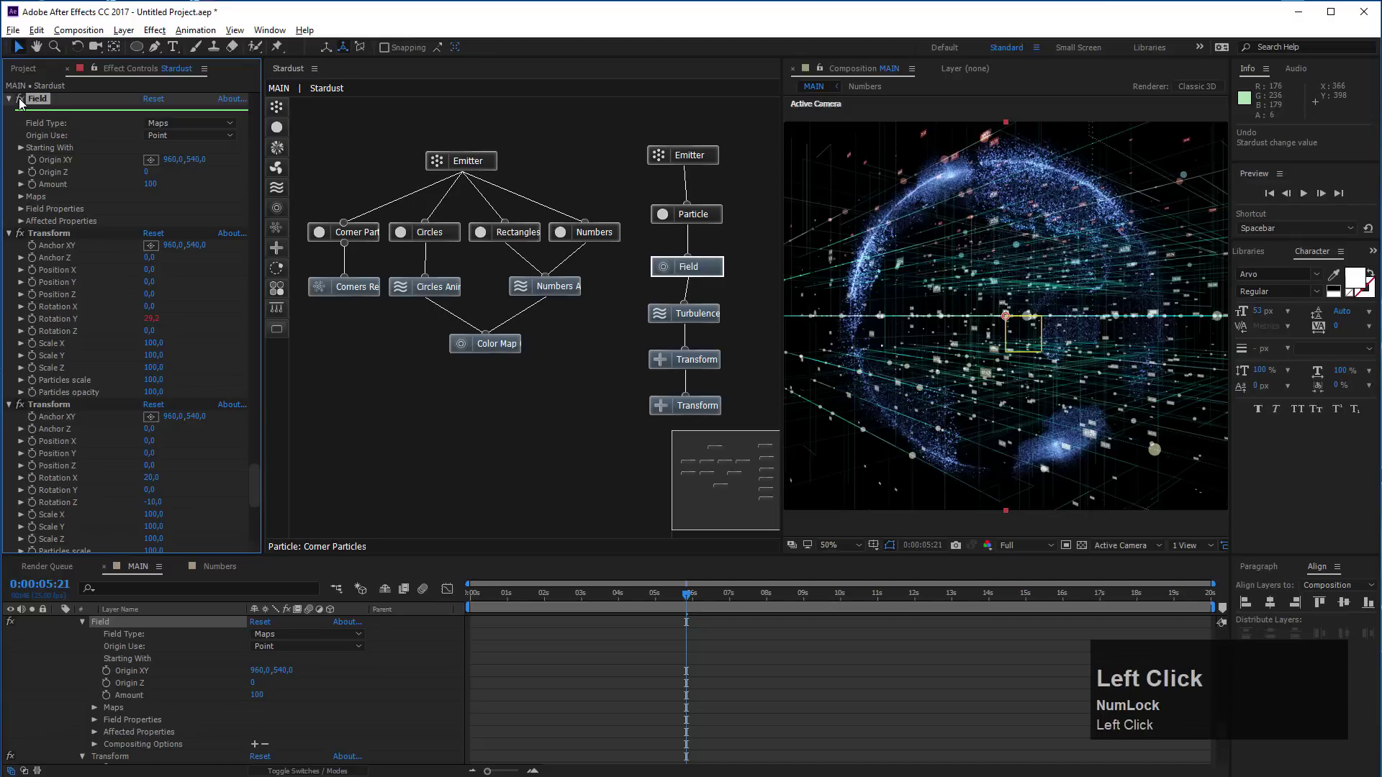
scroll(up, 3)
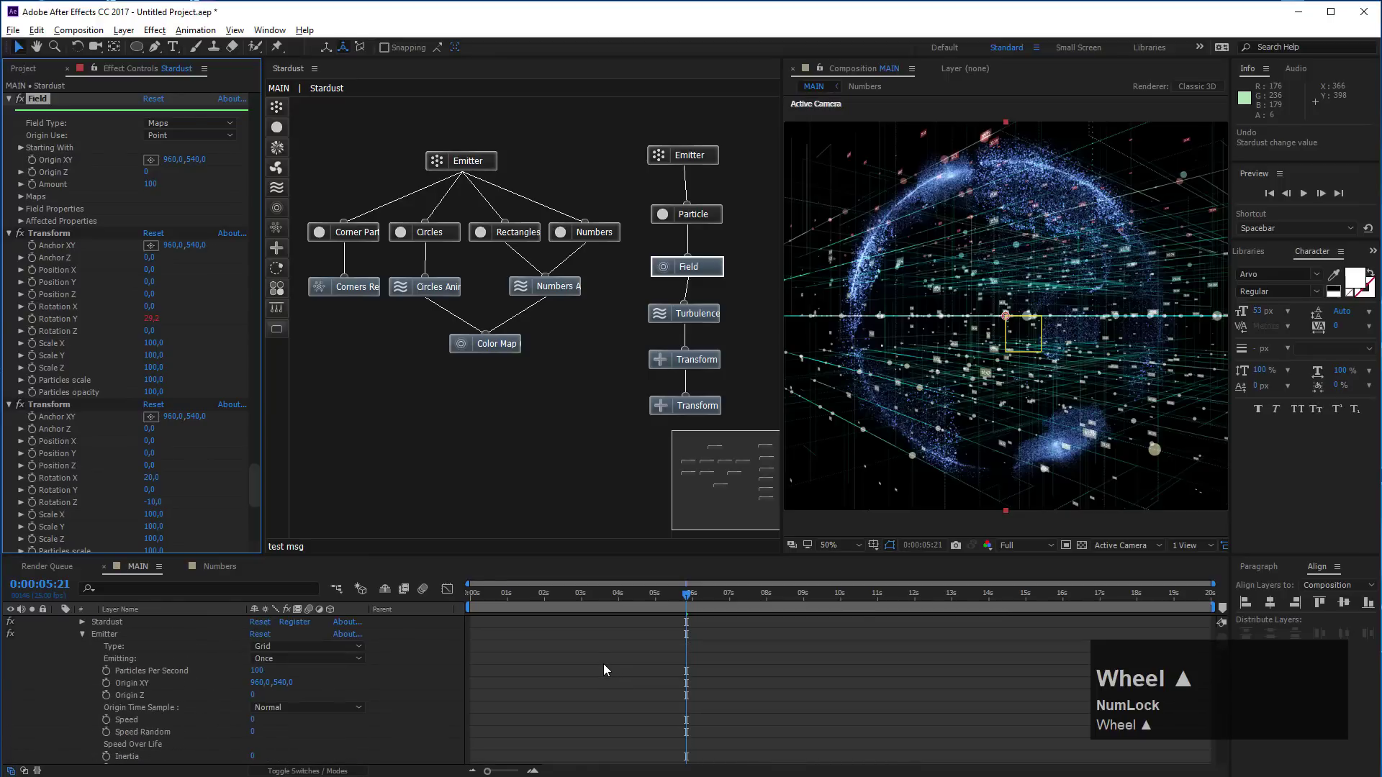
Select earth.png, collapse the layers and move the Turbulence node lower in the Stardust graph
click(149, 626)
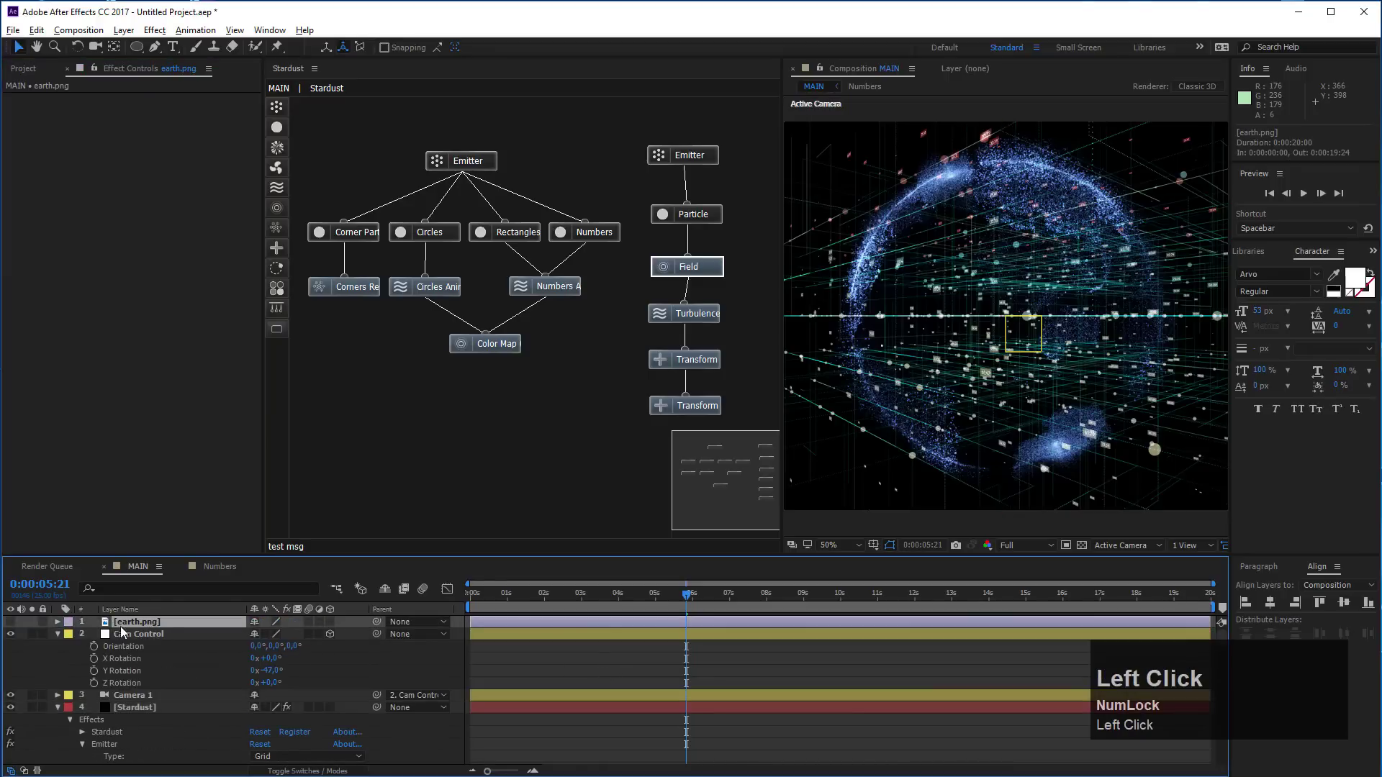
click(63, 637)
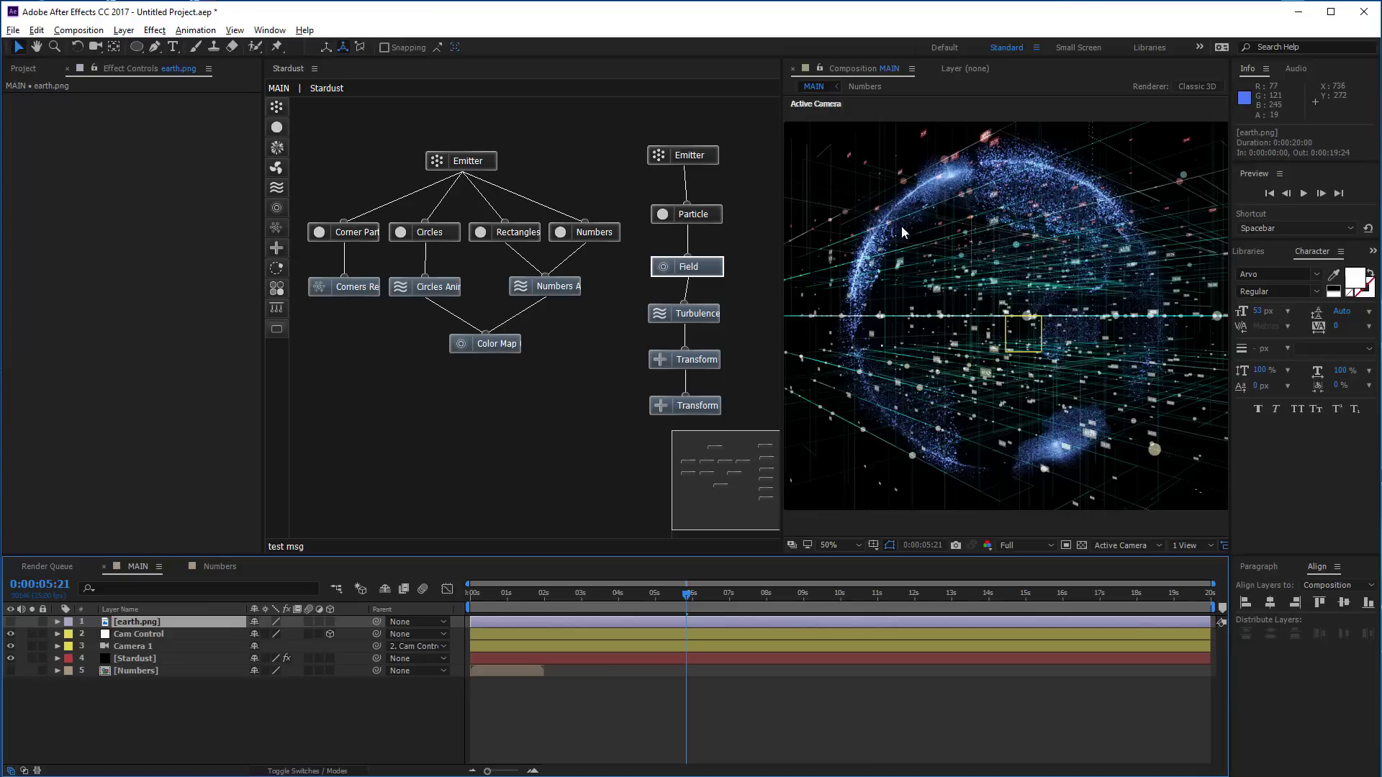
drag(745, 314, 690, 325)
Break the link between the Field and Turbulence nodes in the Earth chain
click(691, 321)
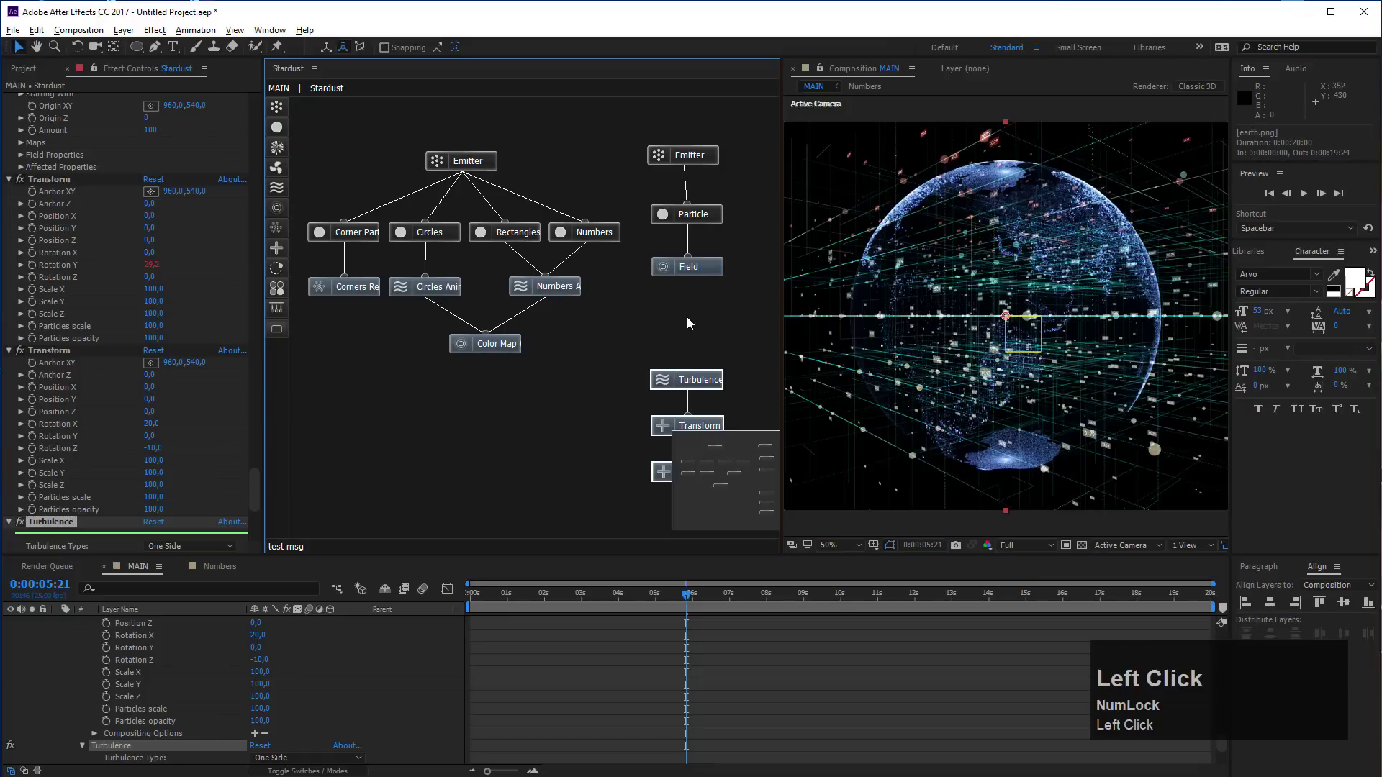
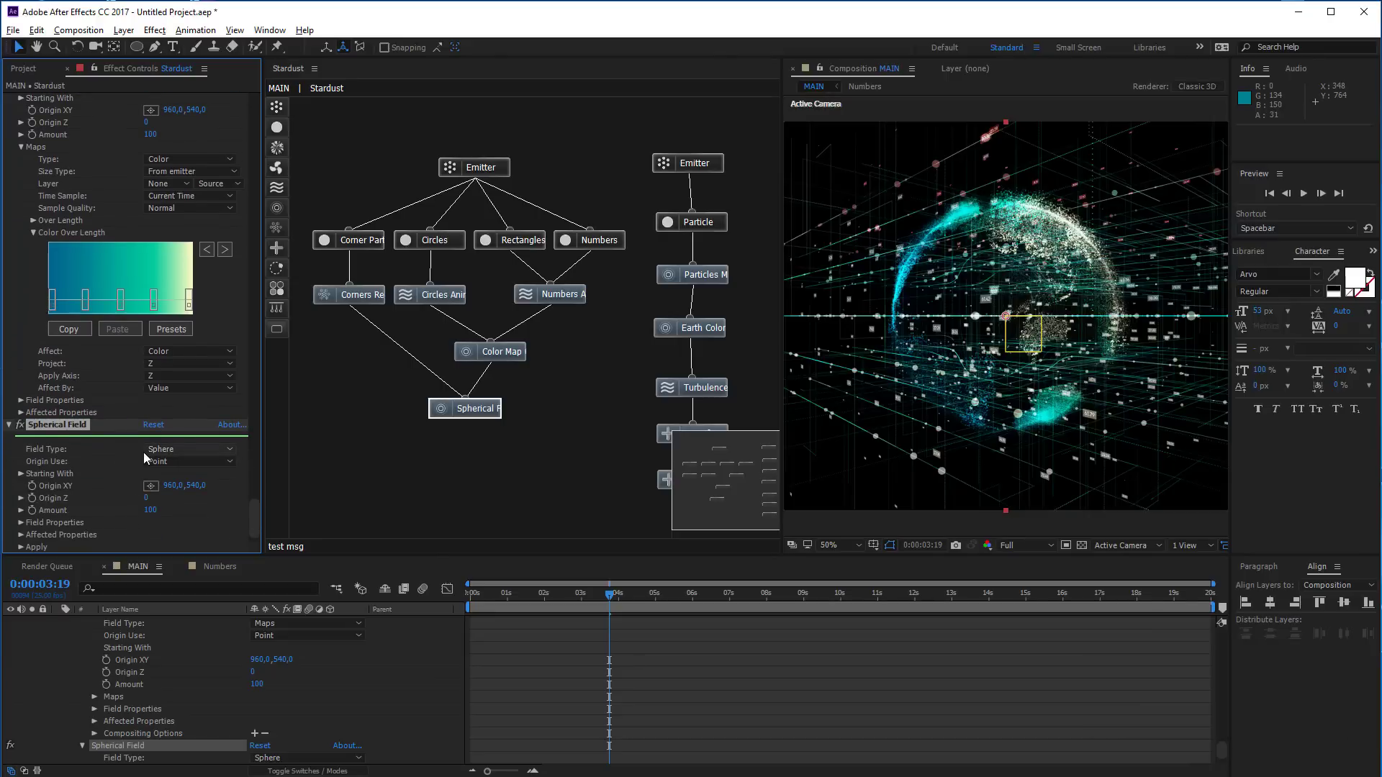
Set the Spherical Field's Size, Size X, Size Y and Size Z to 500
scroll(up, 3)
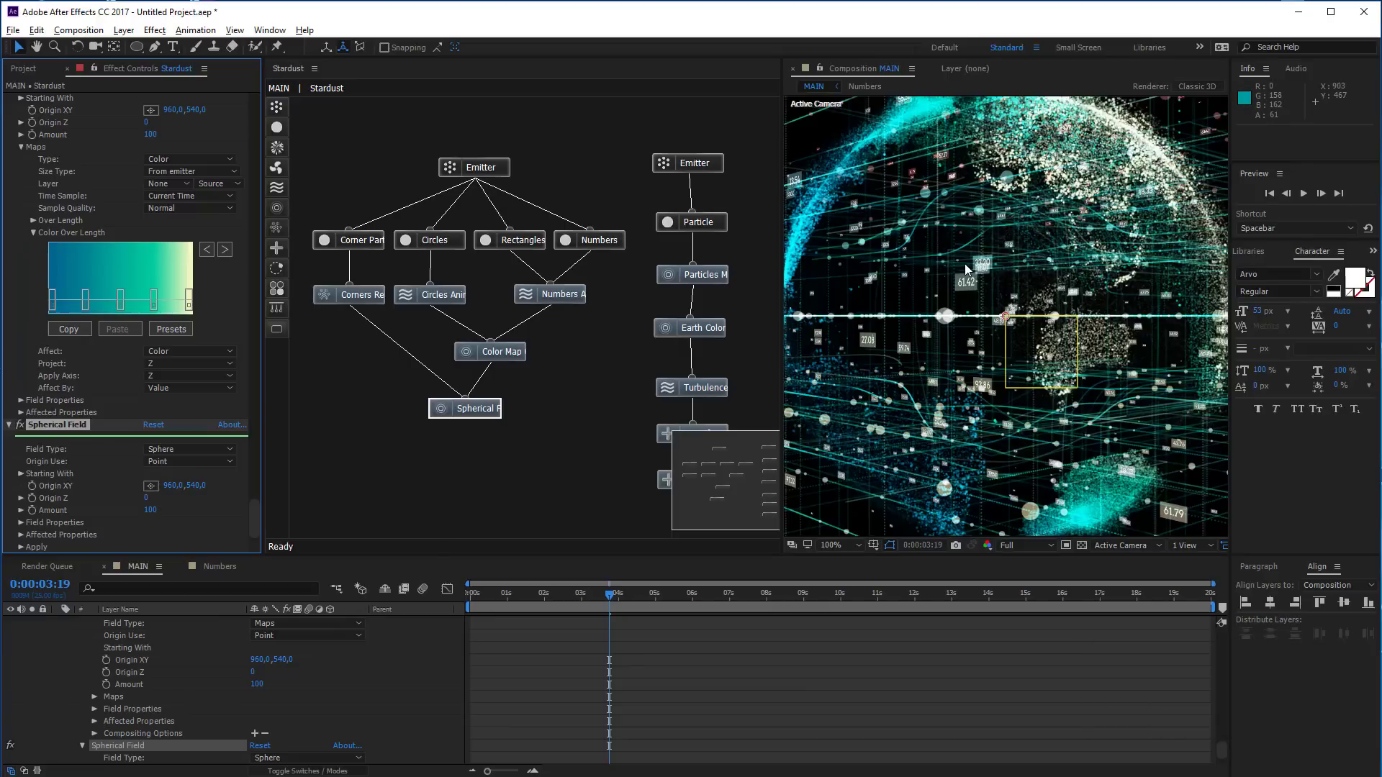
scroll(down, 3)
click(24, 516)
scroll(down, 3)
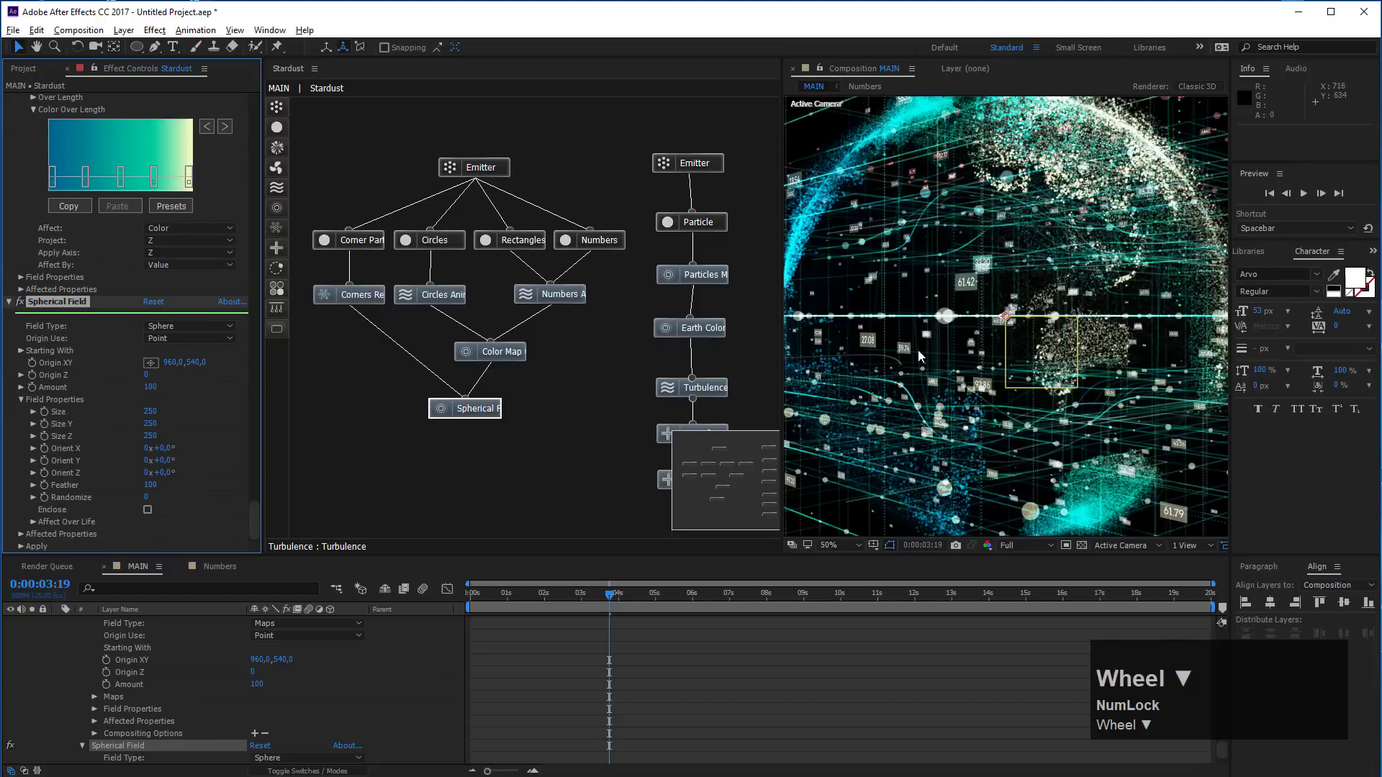
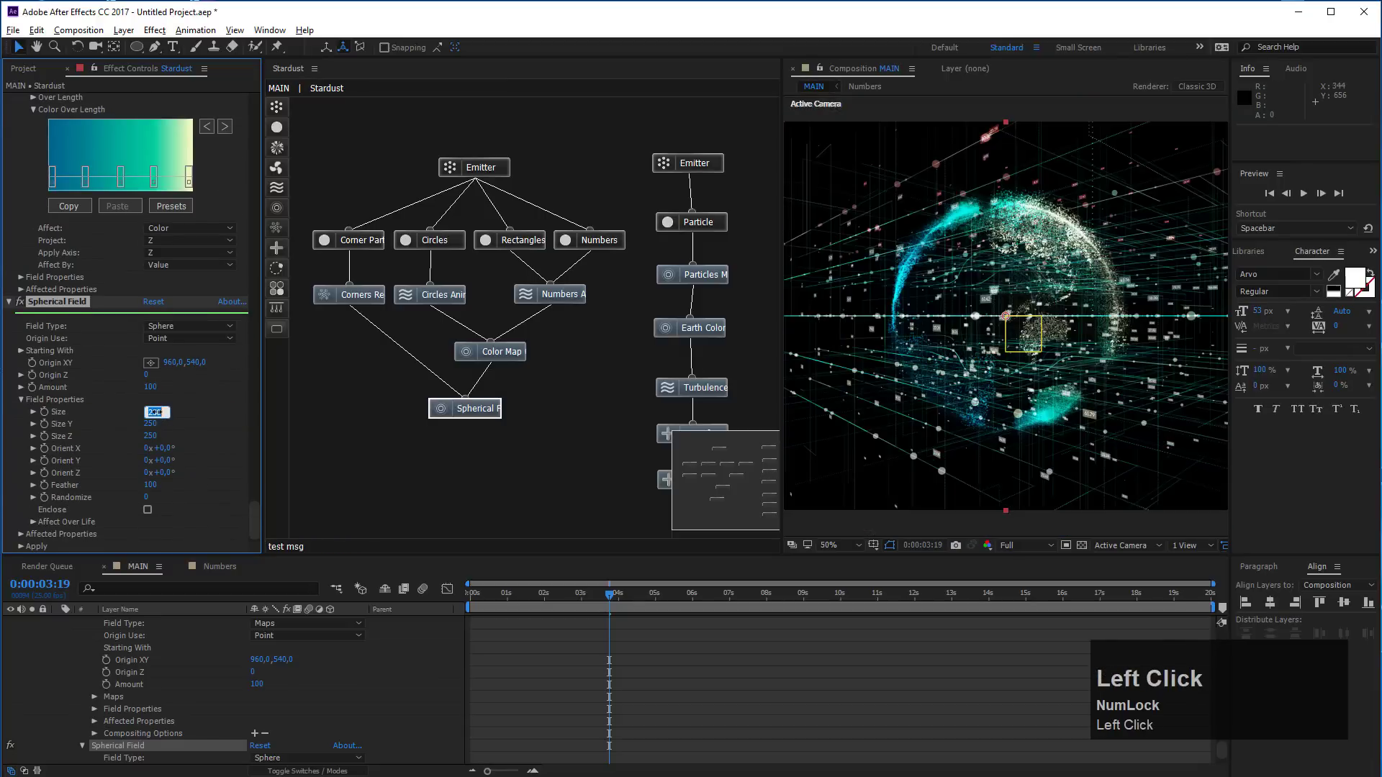
text(500)
key(Tab)
text(50)
text(00)
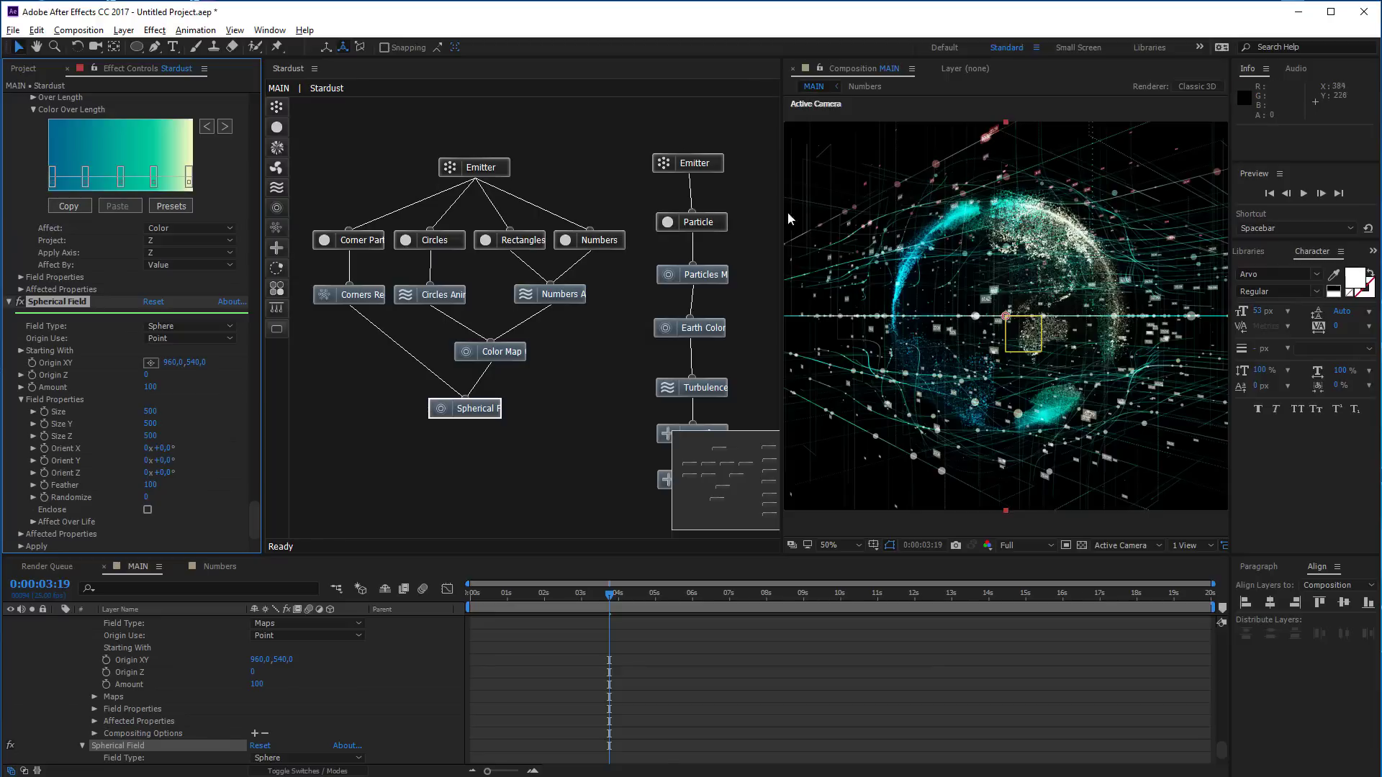
Enlarge the preview, collapse the Stardust layer and reveal Cam Control's rotation properties
drag(786, 225, 924, 369)
scroll(up, 3)
scroll(down, 3)
scroll(up, 3)
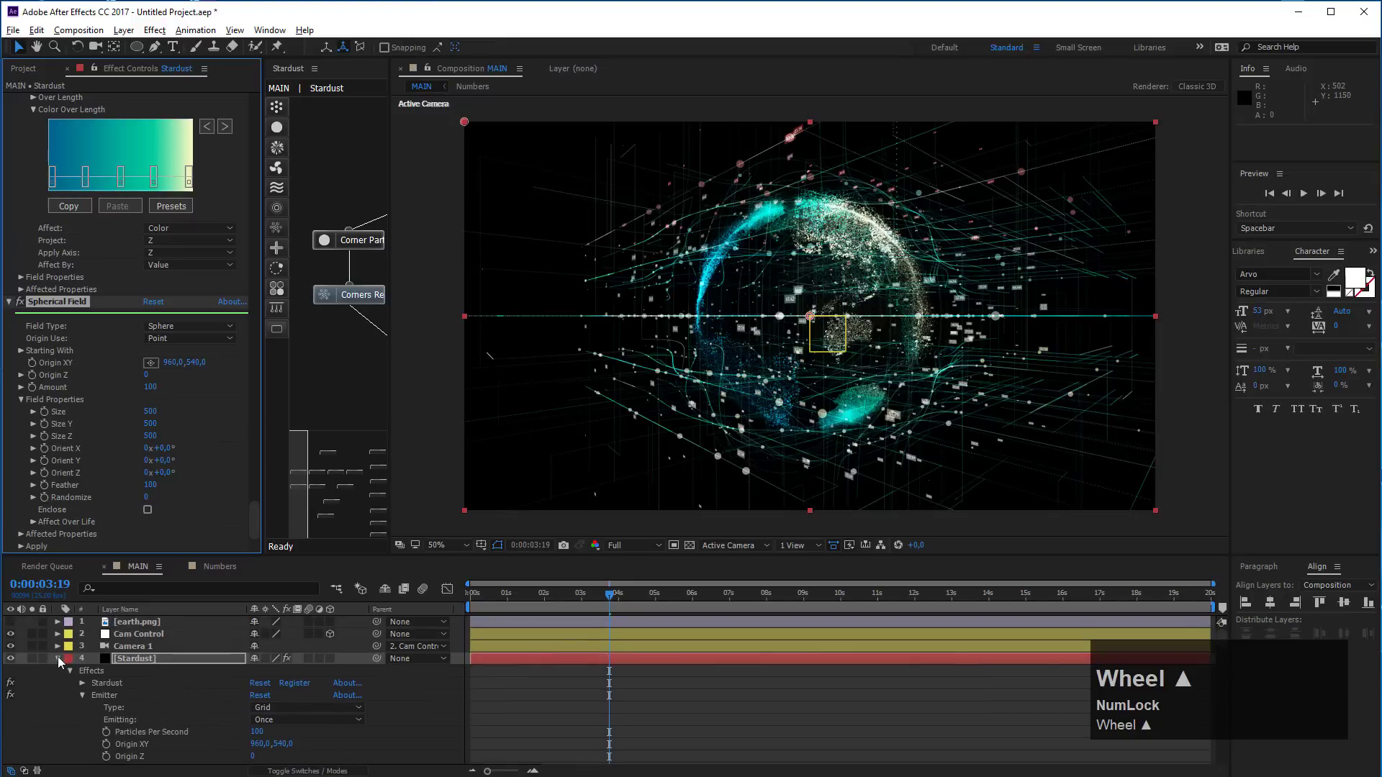
click(61, 661)
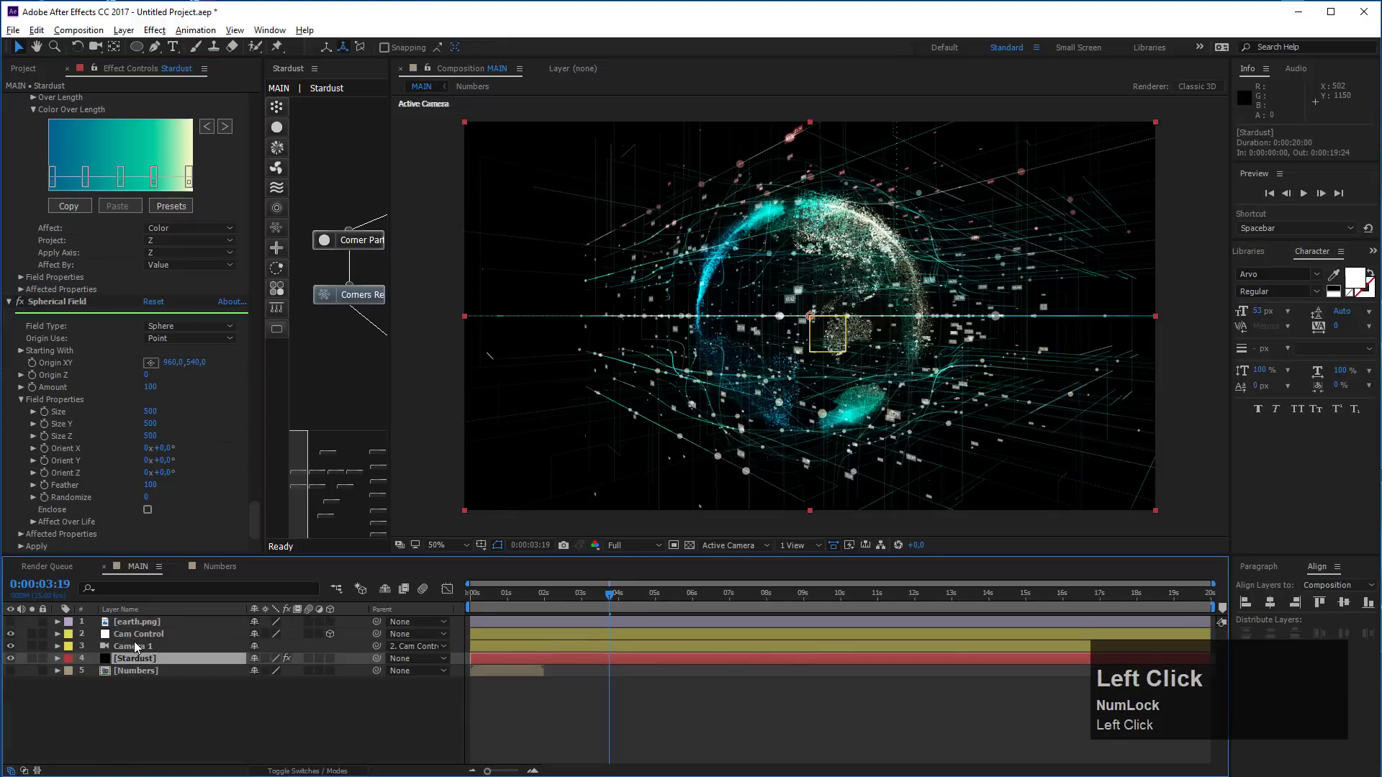
key(s)
key(r)
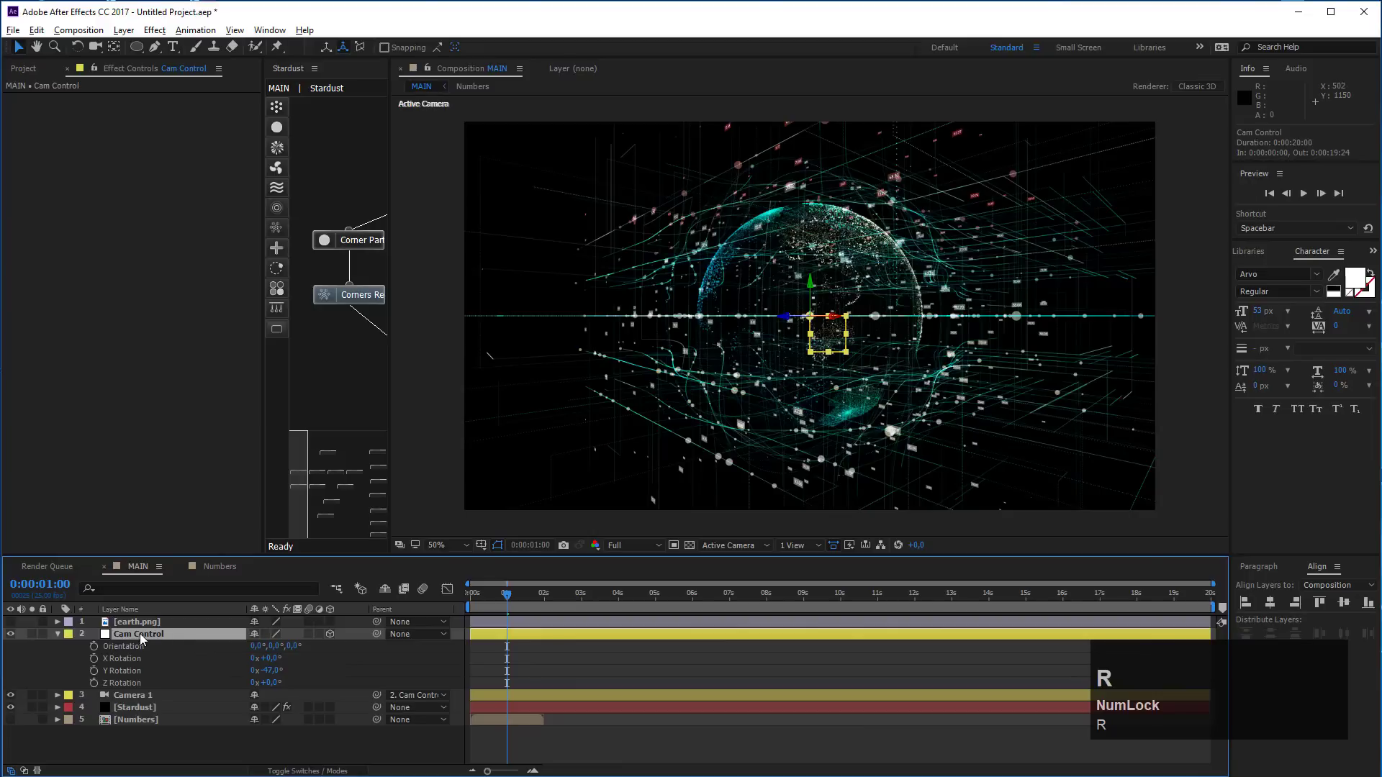
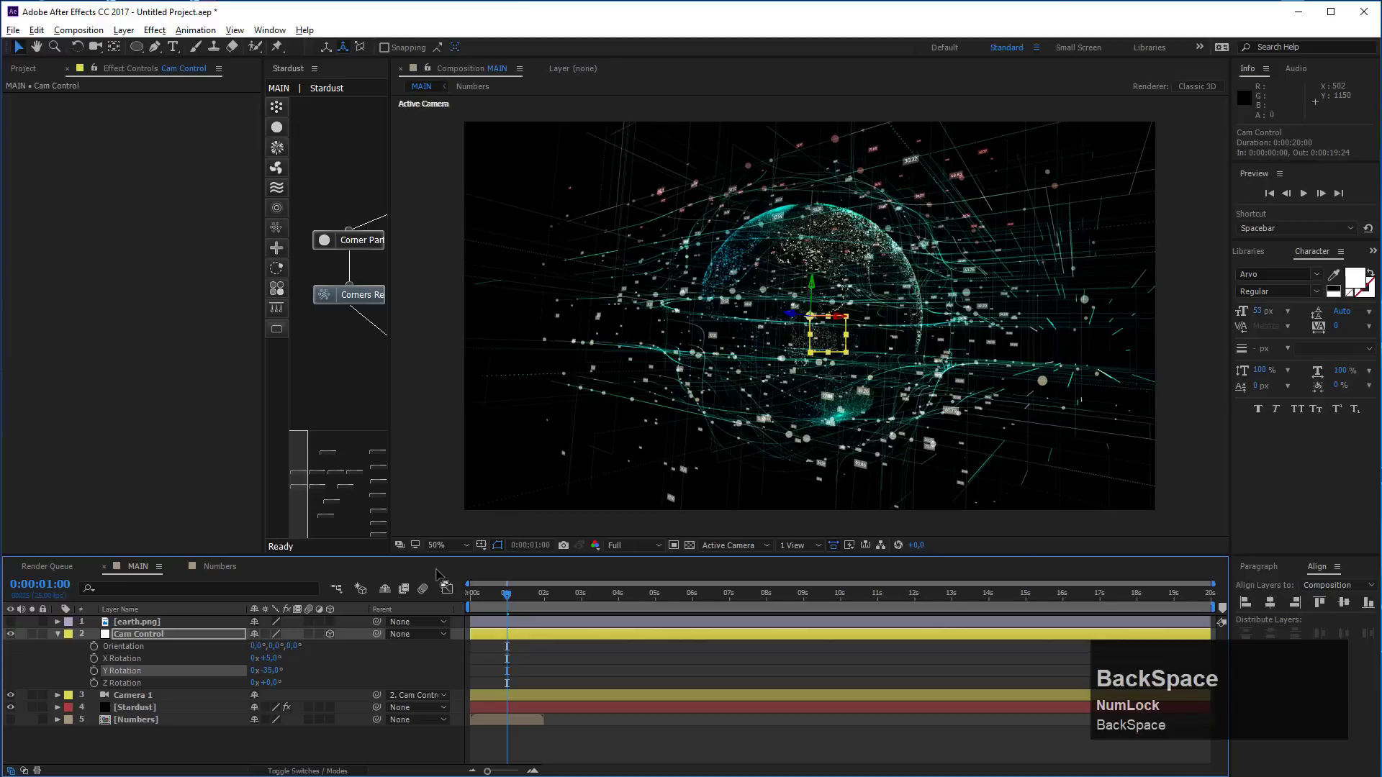
Select Camera 1, reveal its options and add a top view beside the camera view
click(180, 699)
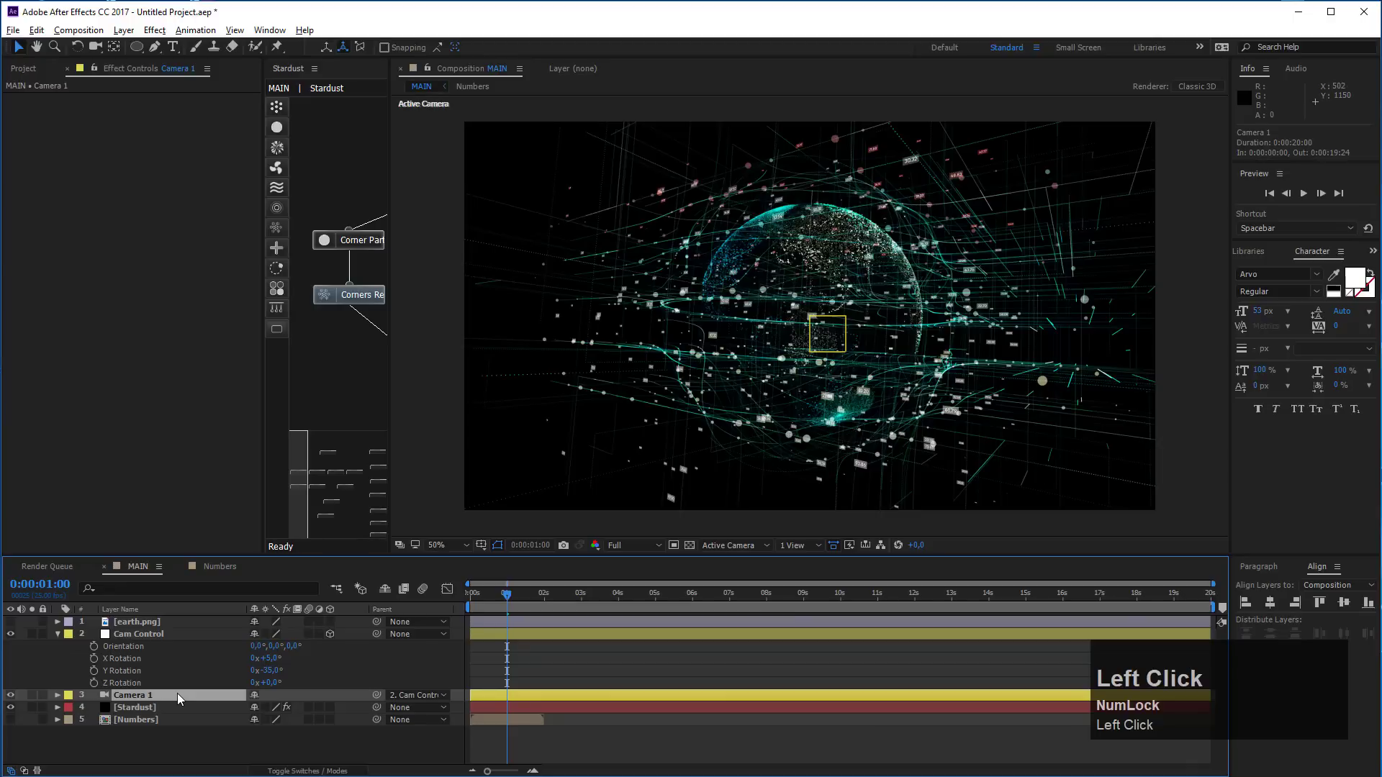
key(p)
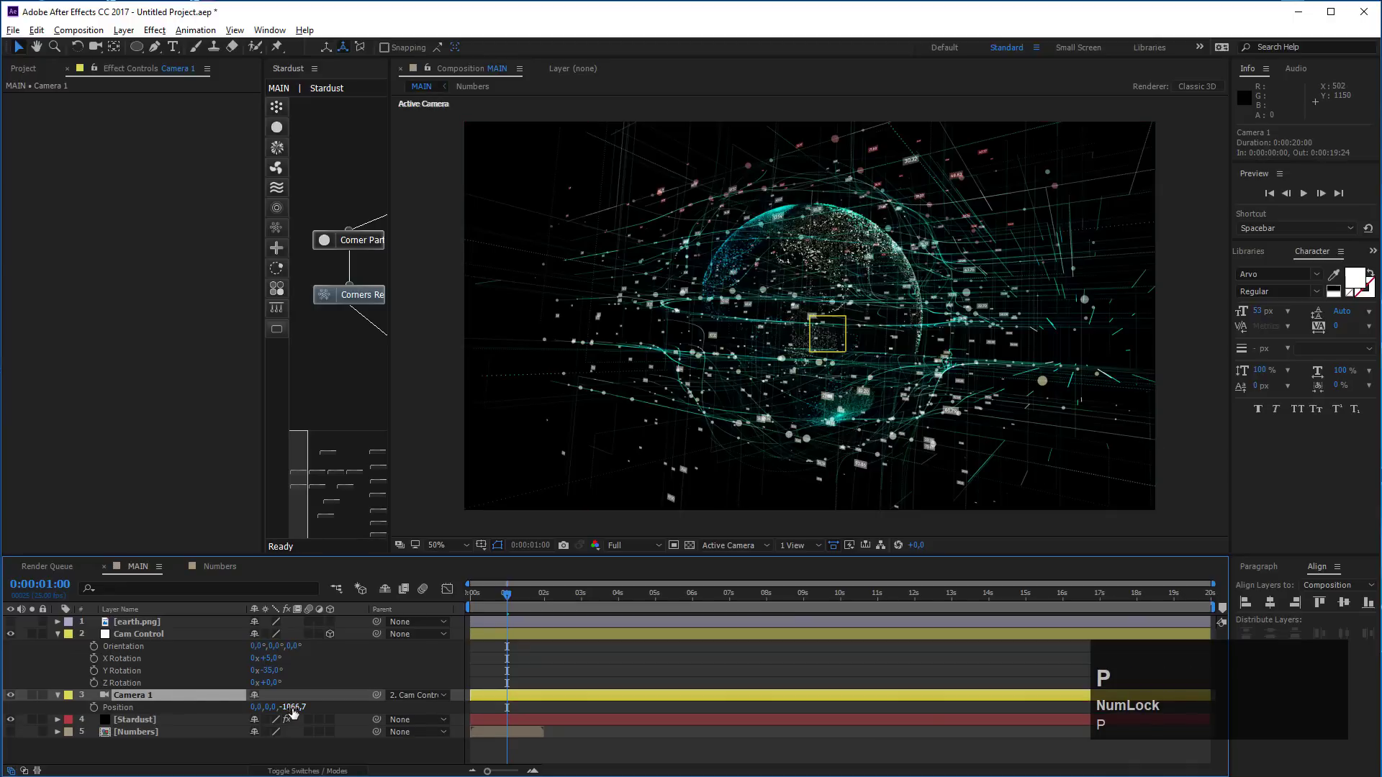
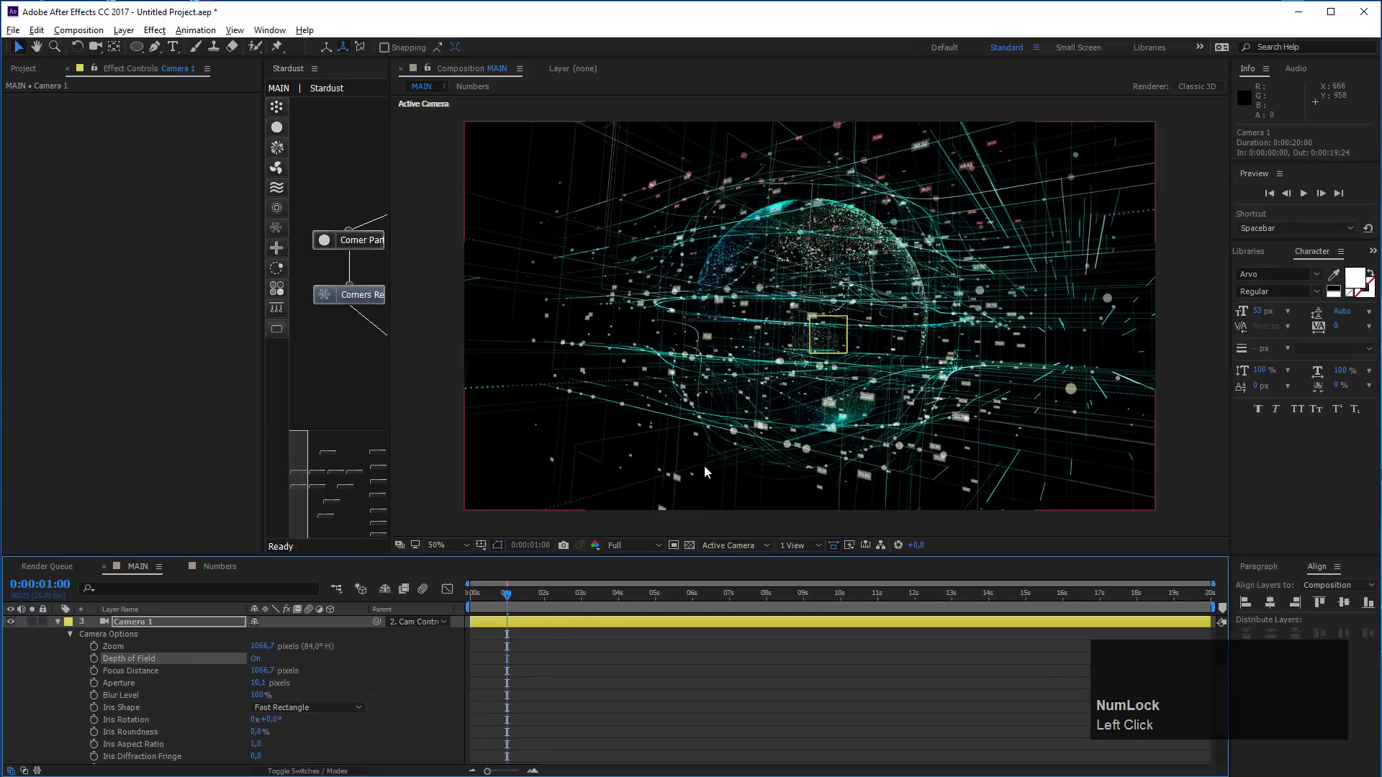
scroll(up, 3)
scroll(down, 3)
click(816, 553)
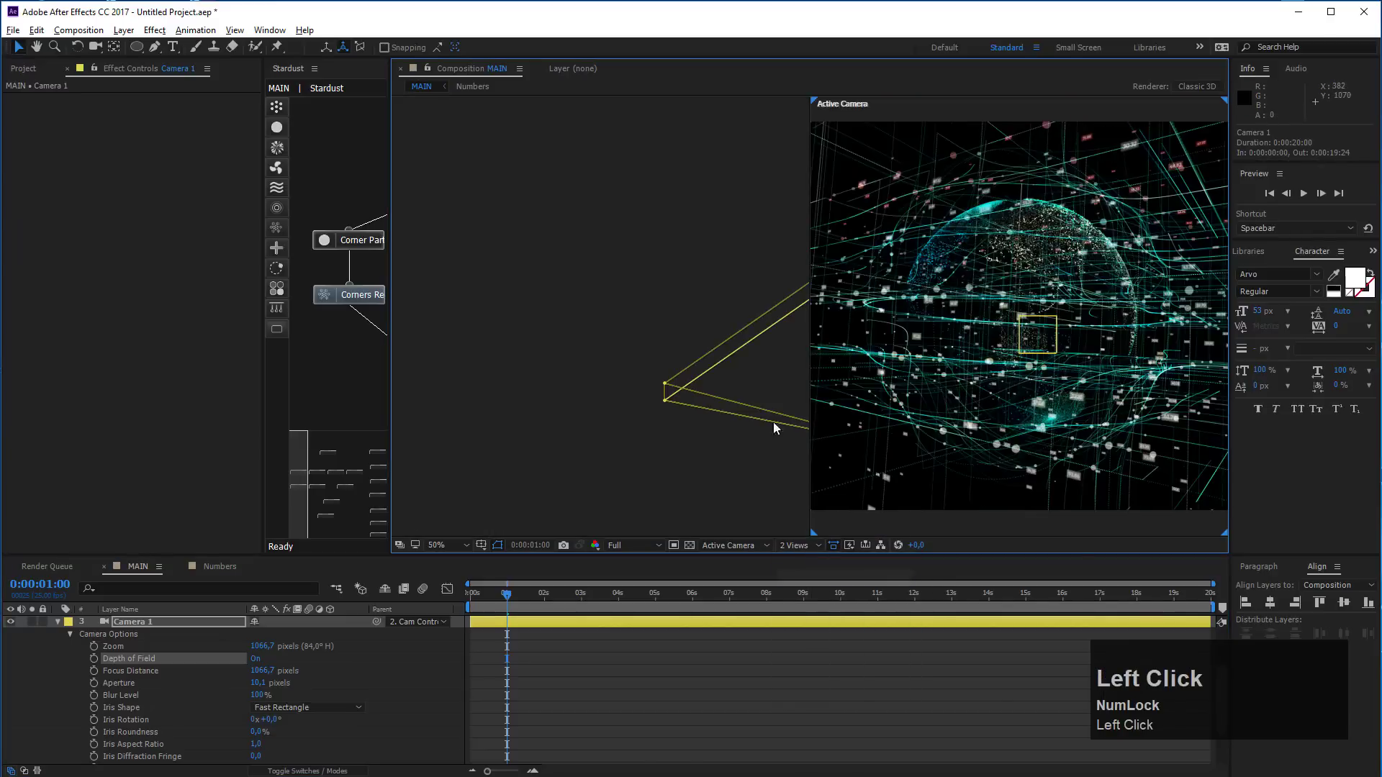
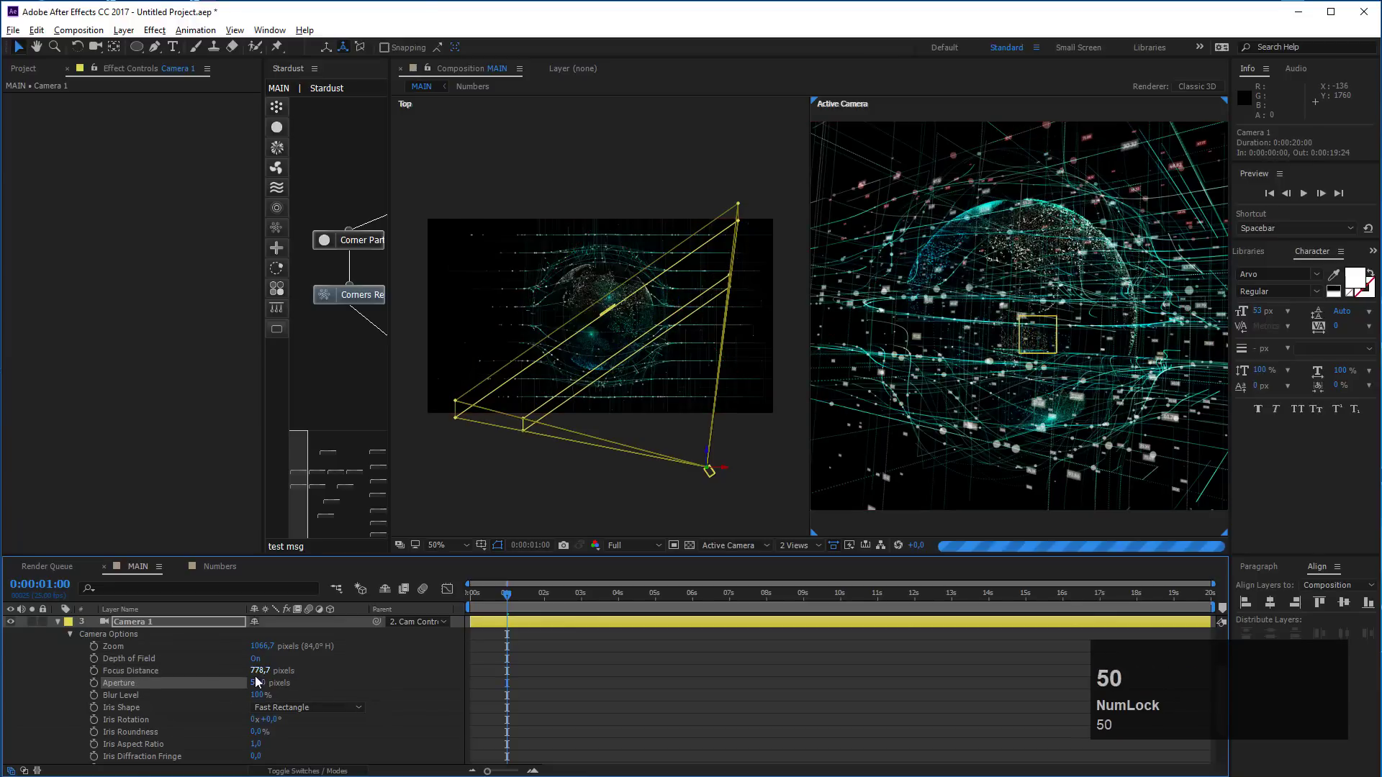
Enable depth of field with focus distance 778.7 and aperture 50
click(805, 551)
scroll(up, 3)
scroll(down, 3)
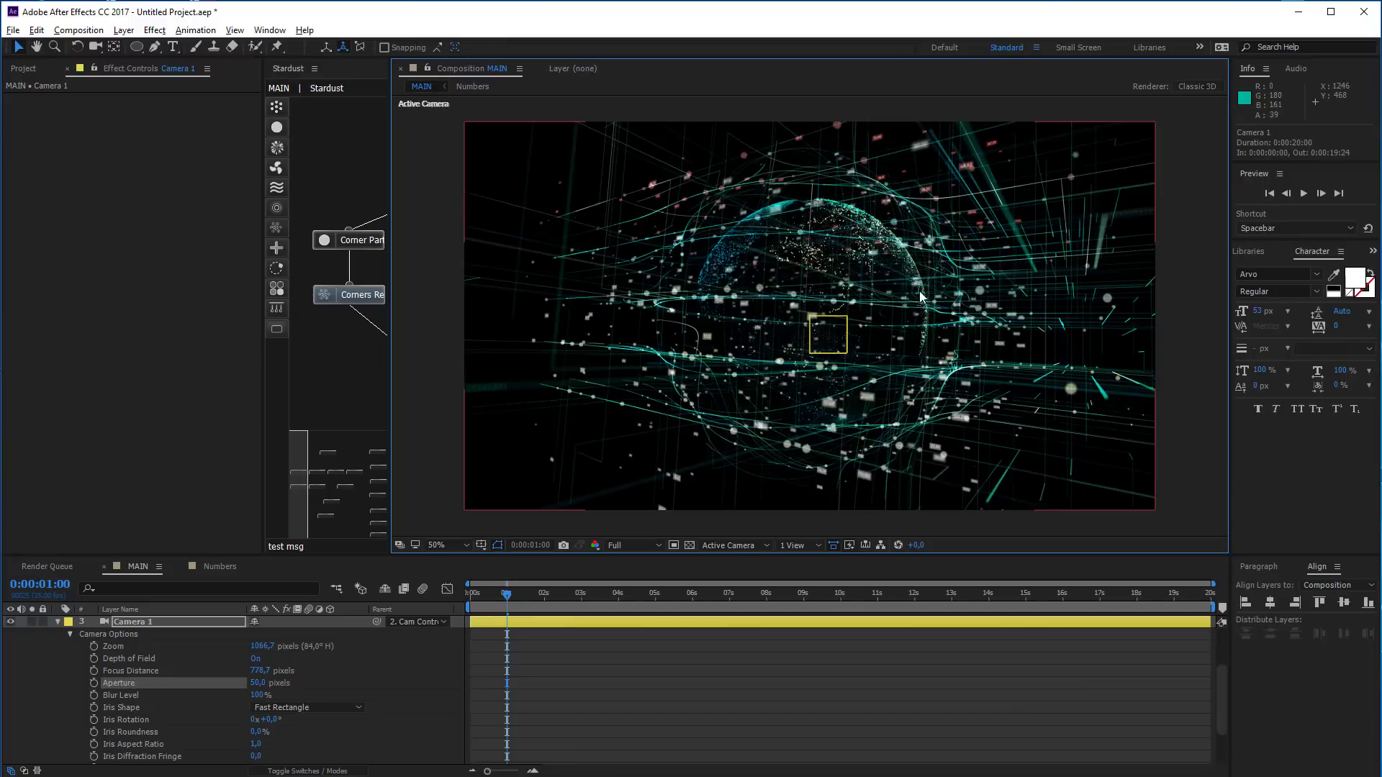
Set Corner Particles opacity to 60 and show the Circles node's particle settings
scroll(up, 3)
drag(59, 636, 370, 300)
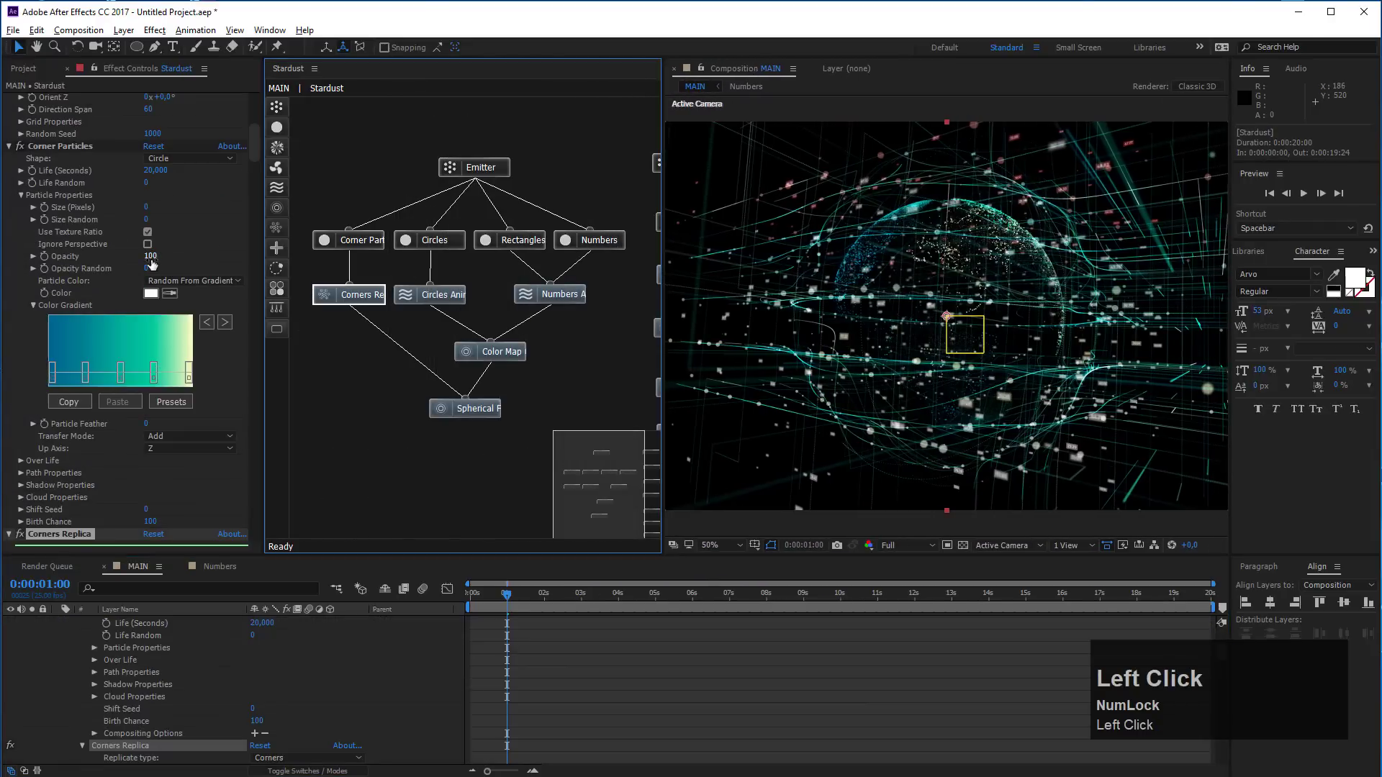
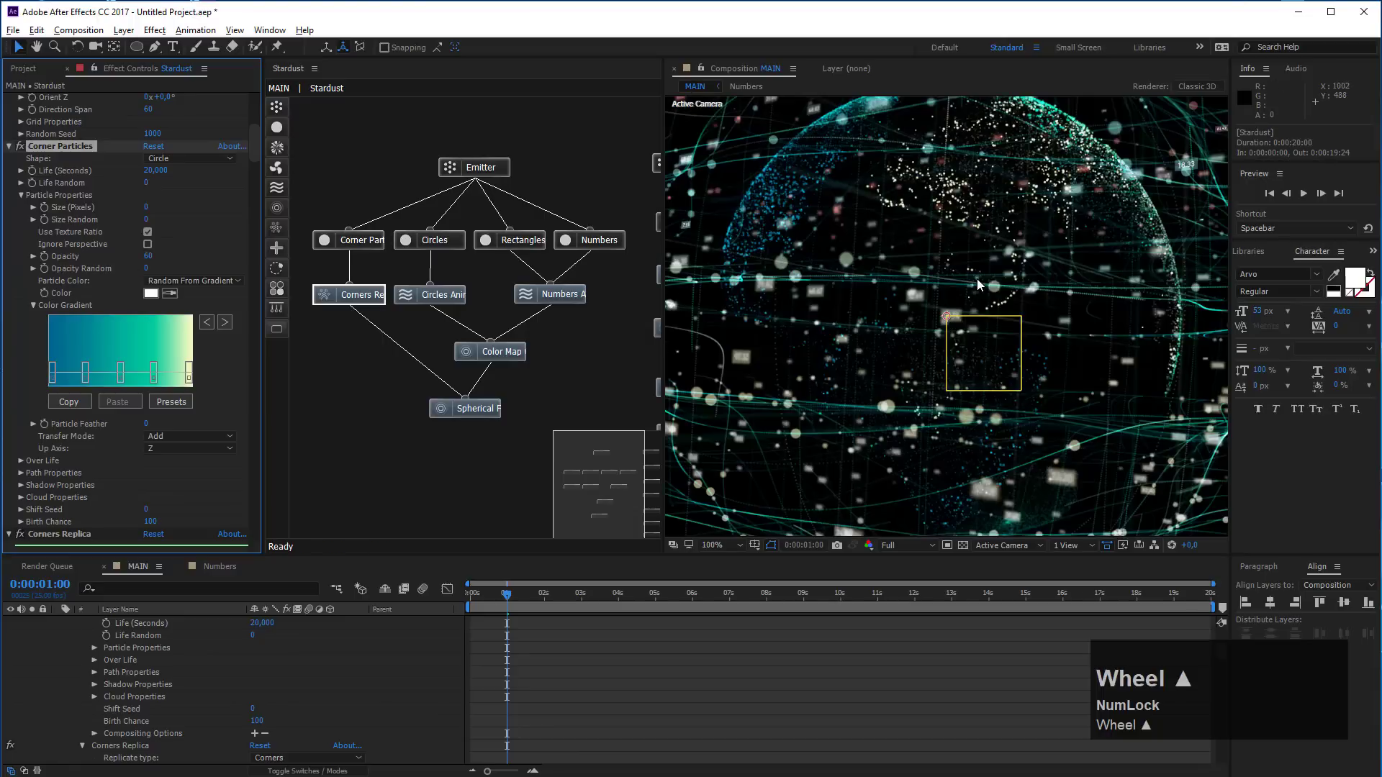
scroll(down, 3)
Change the Circles particle size from 4 to 3 pixels
click(924, 420)
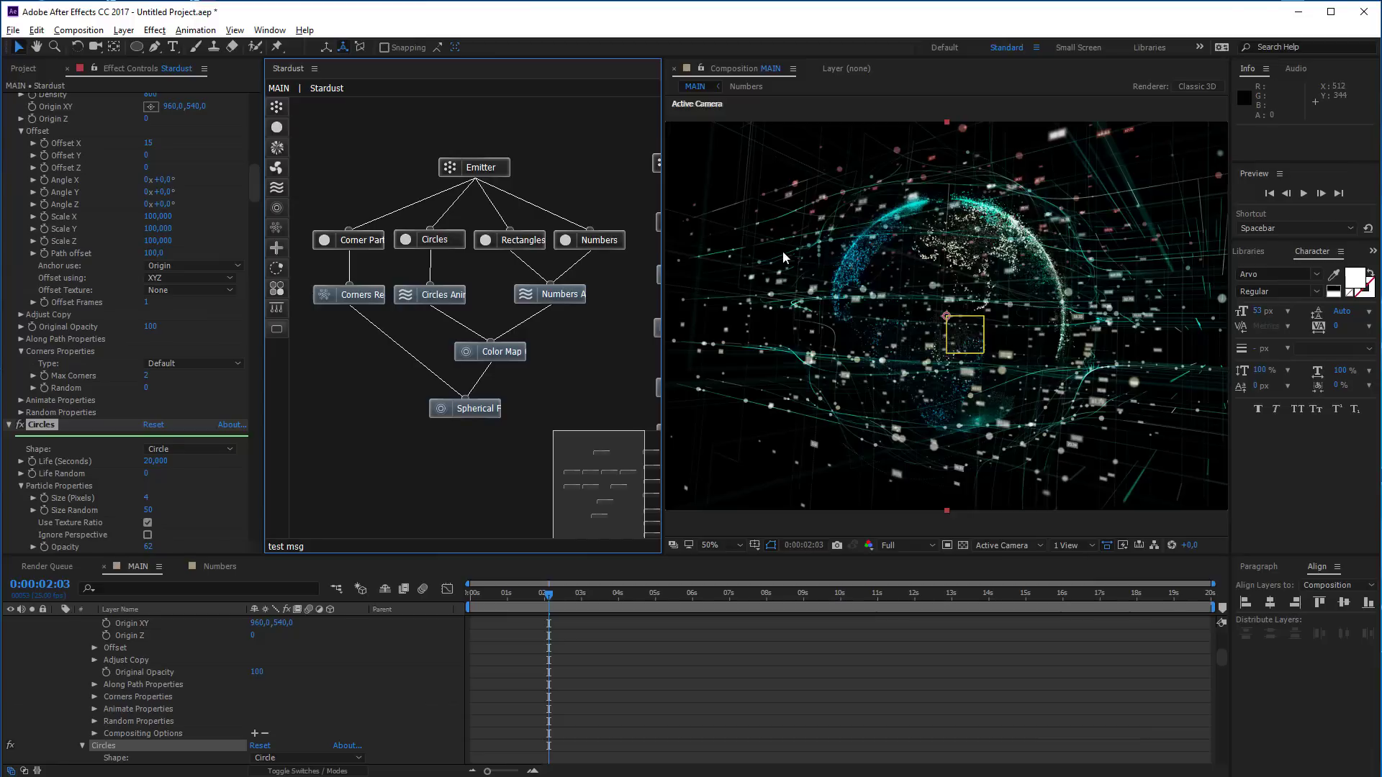
click(399, 248)
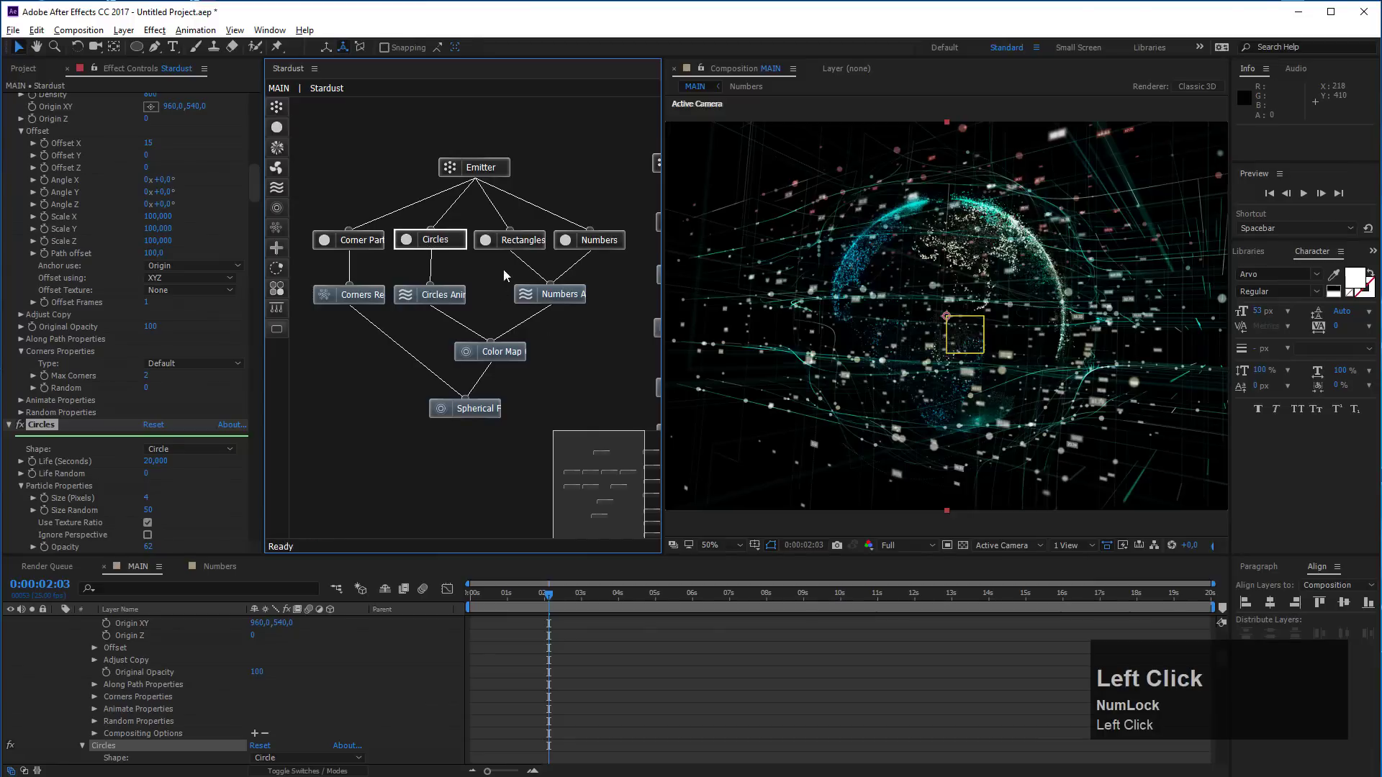
scroll(down, 3)
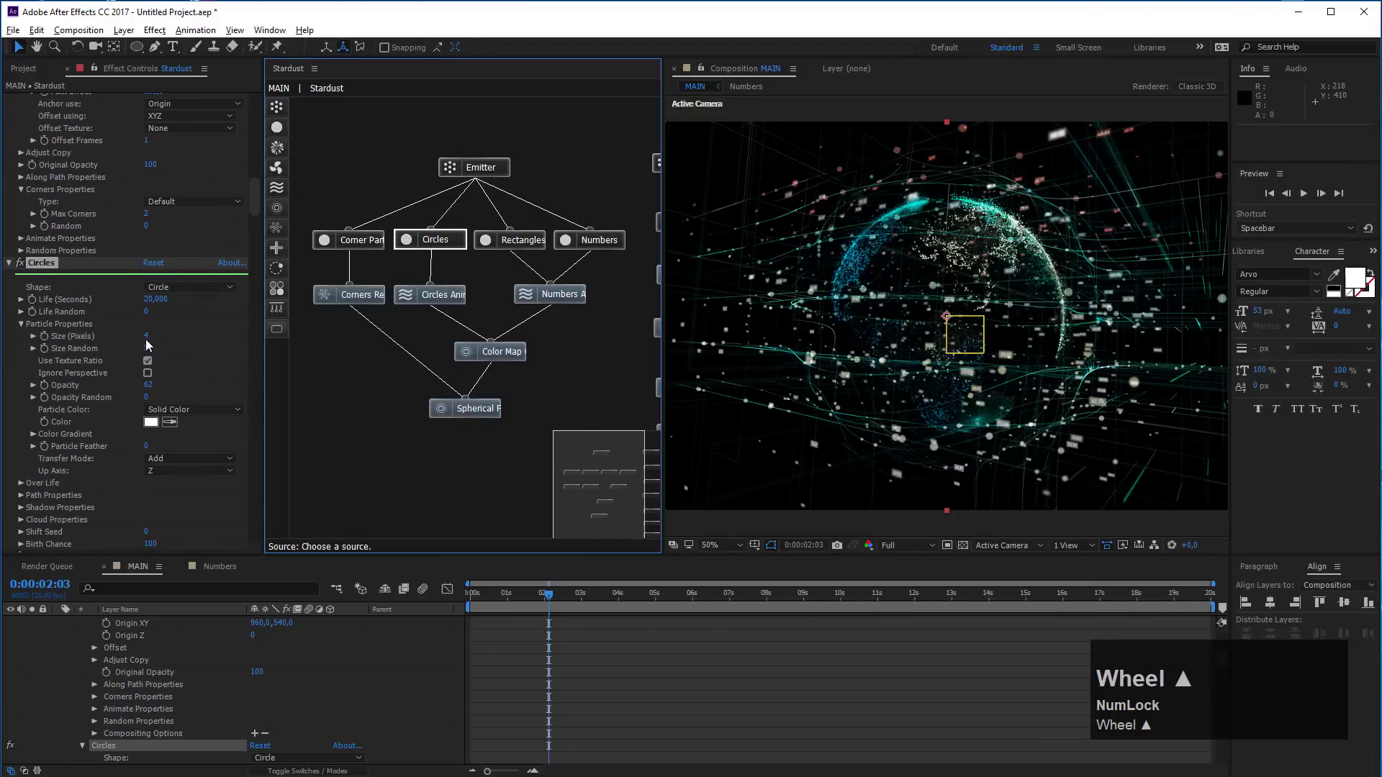
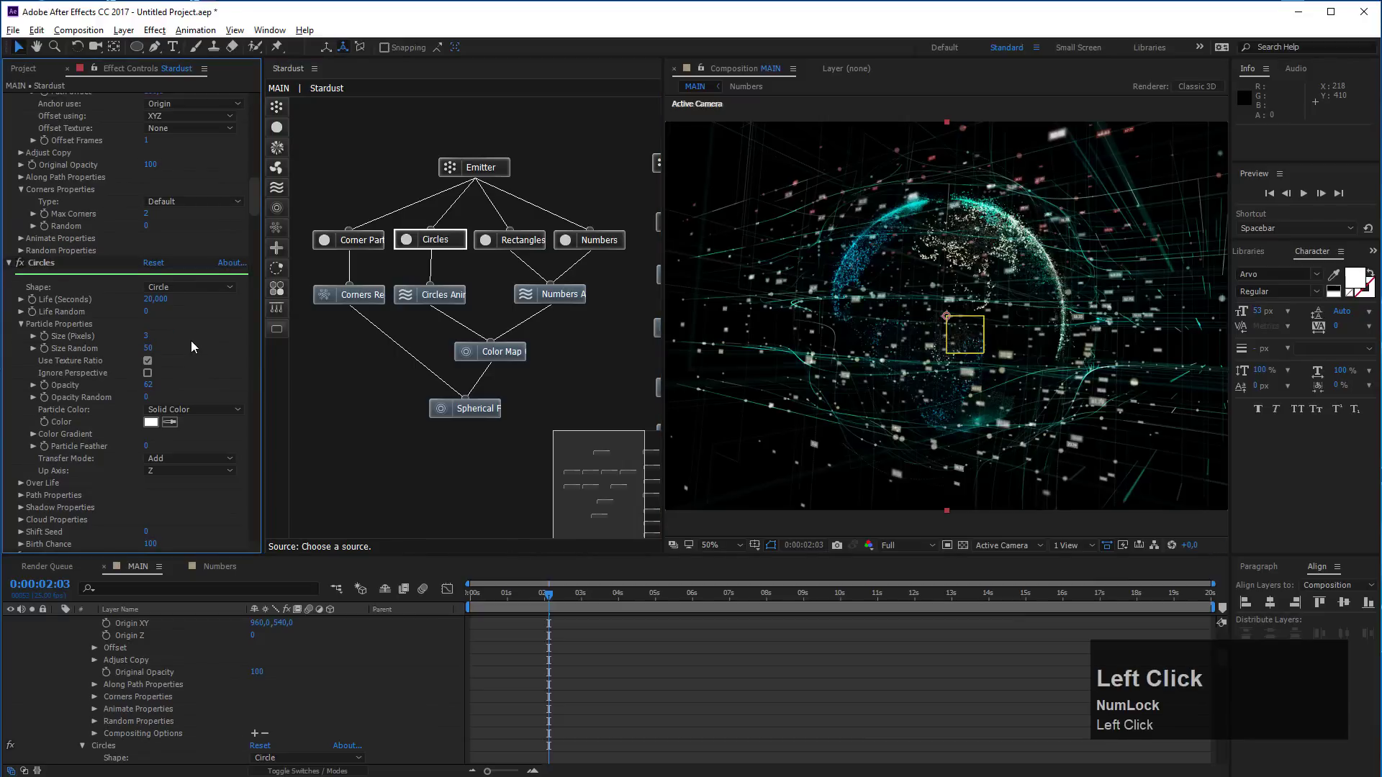
scroll(down, 3)
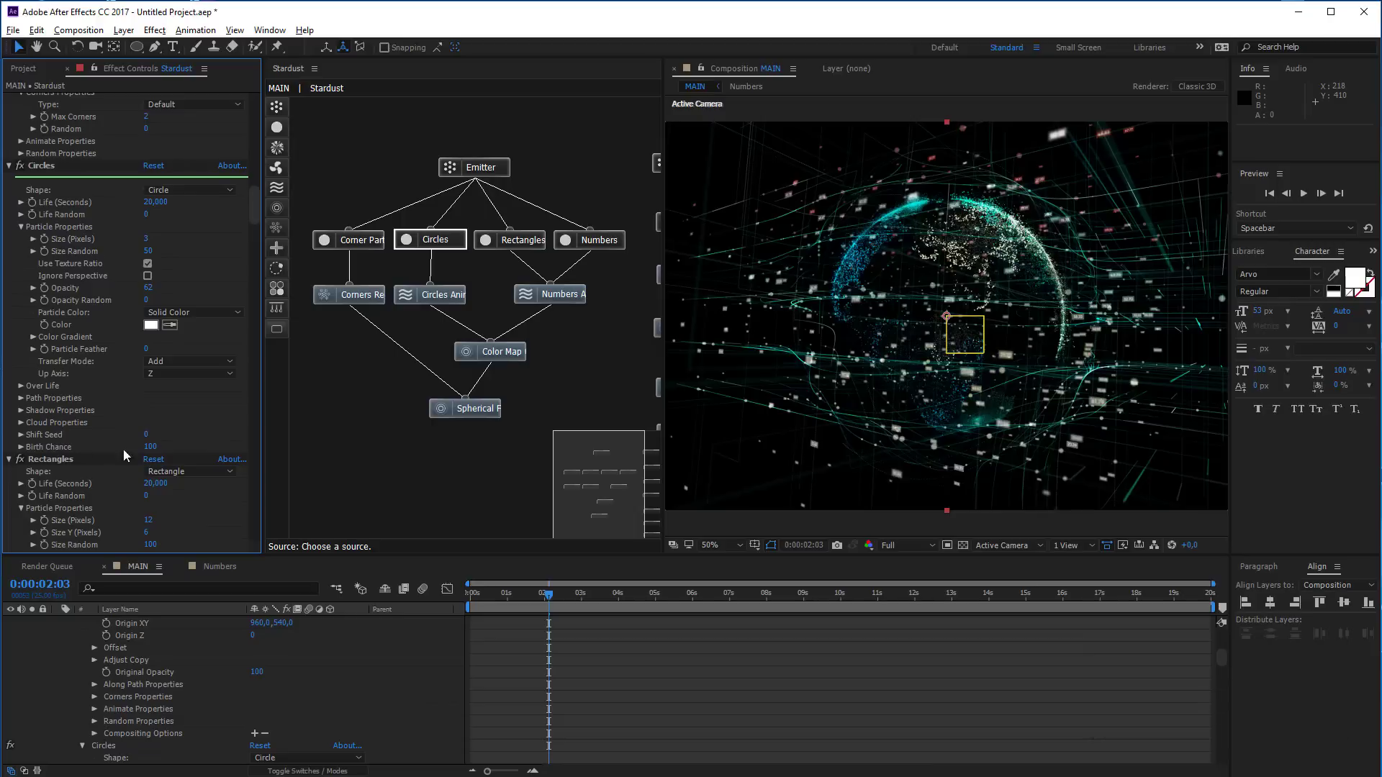
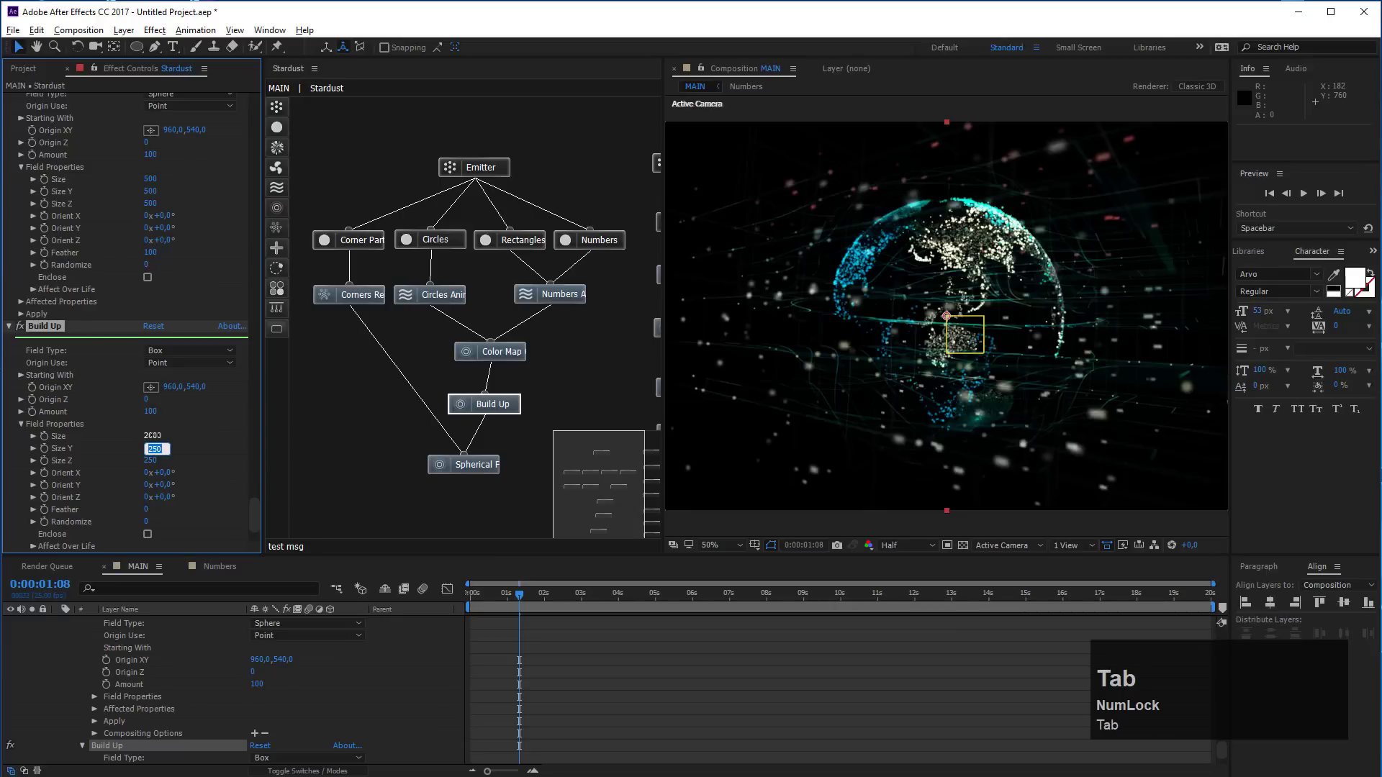
Set the Build Up field size to 2000, height 1000 and depth 2000
text(000)
key(Tab)
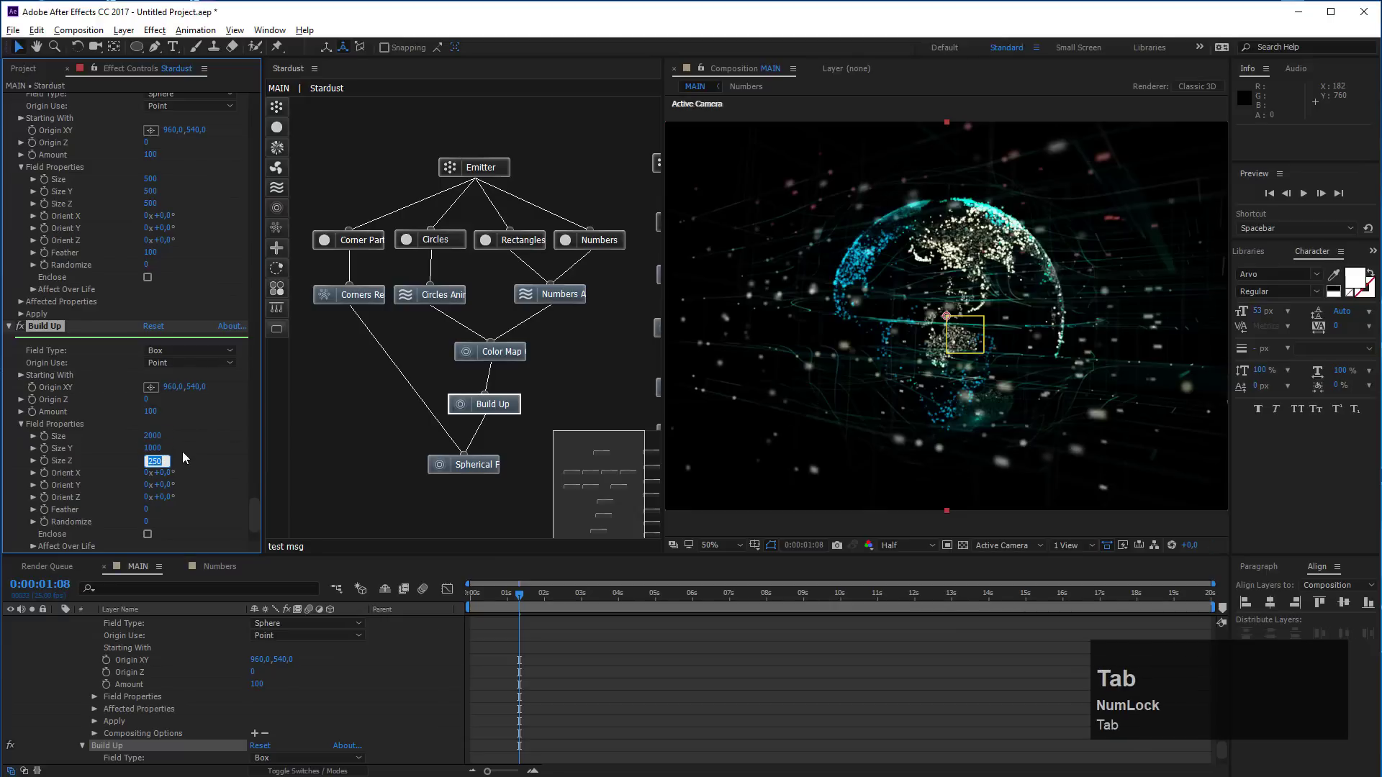
text(1)
key(BackSpace)
text(00)
key(0)
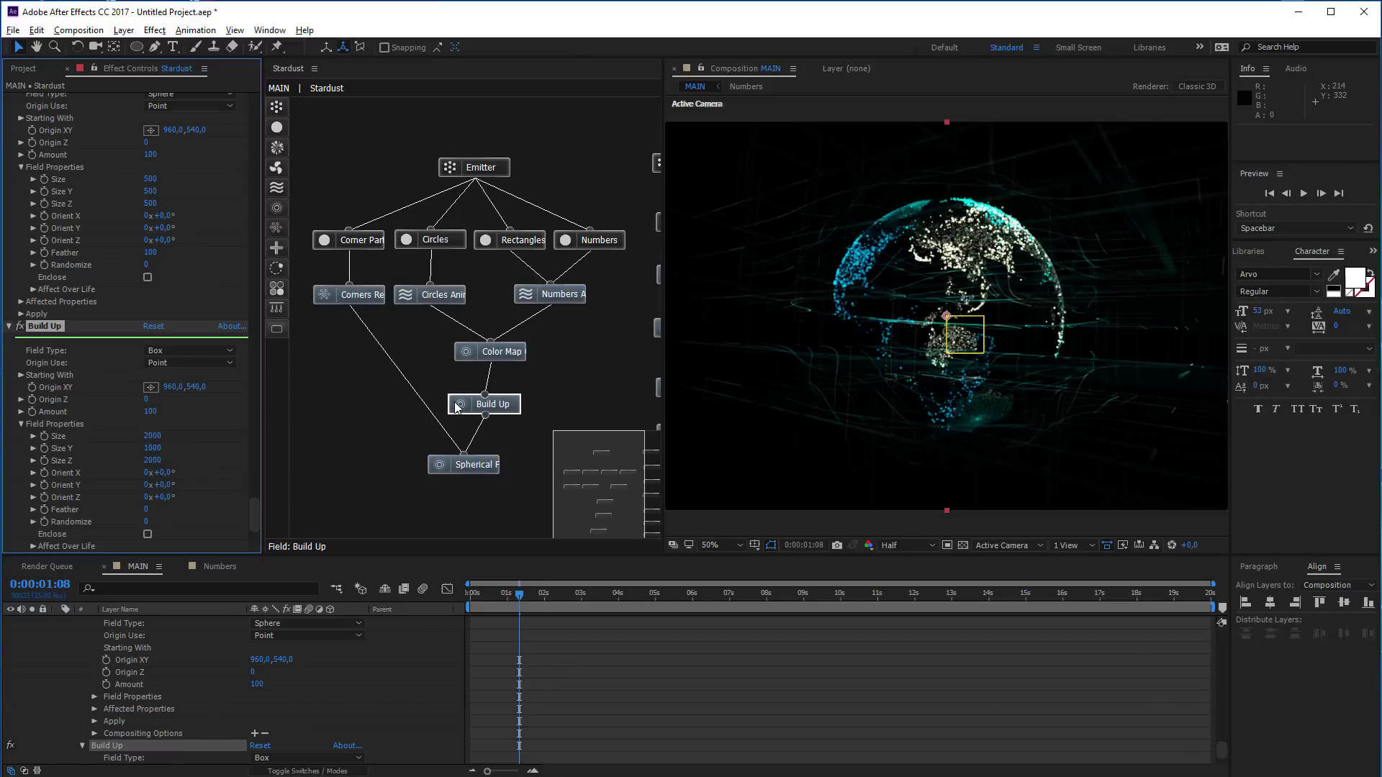
scroll(down, 3)
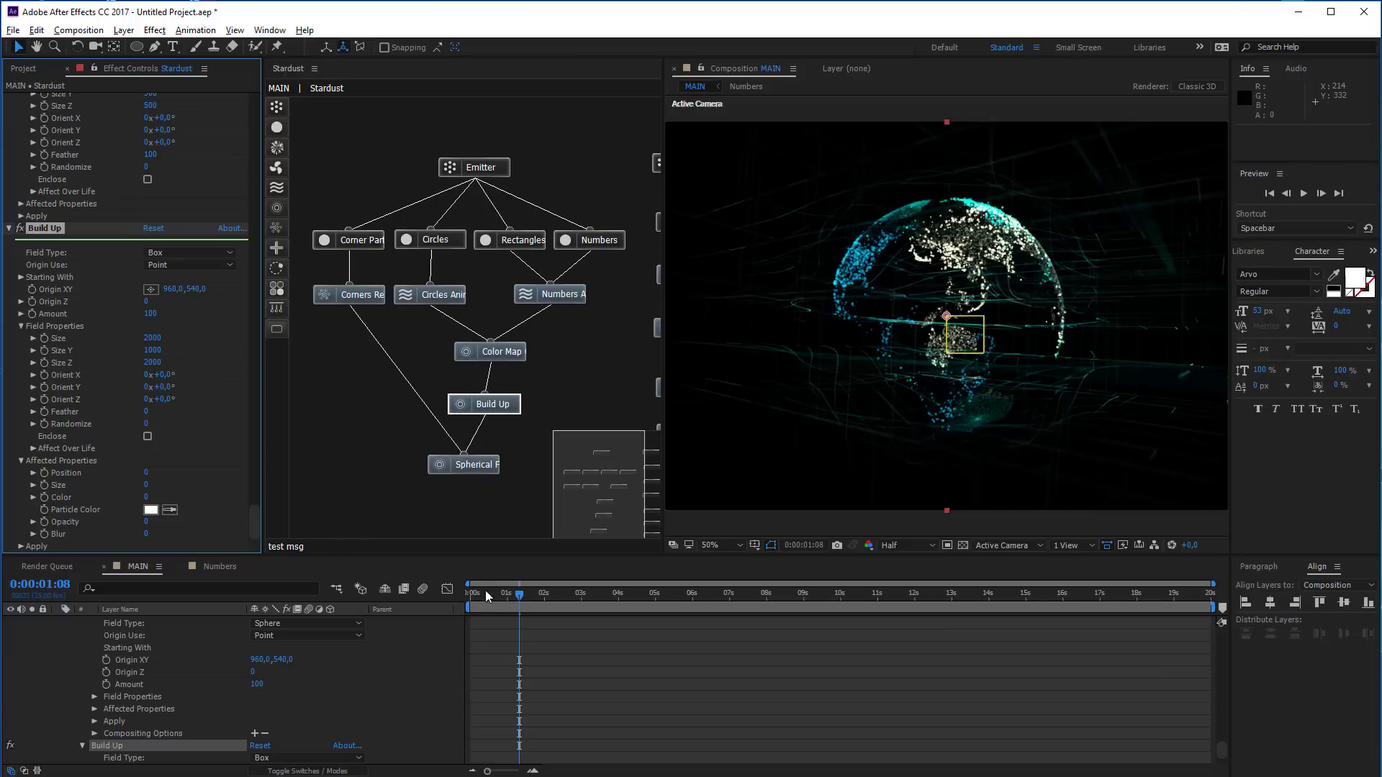
Keyframe the Build Up field origin at 0 s and shift it to about 2942 X at 3 s
drag(479, 603, 243, 445)
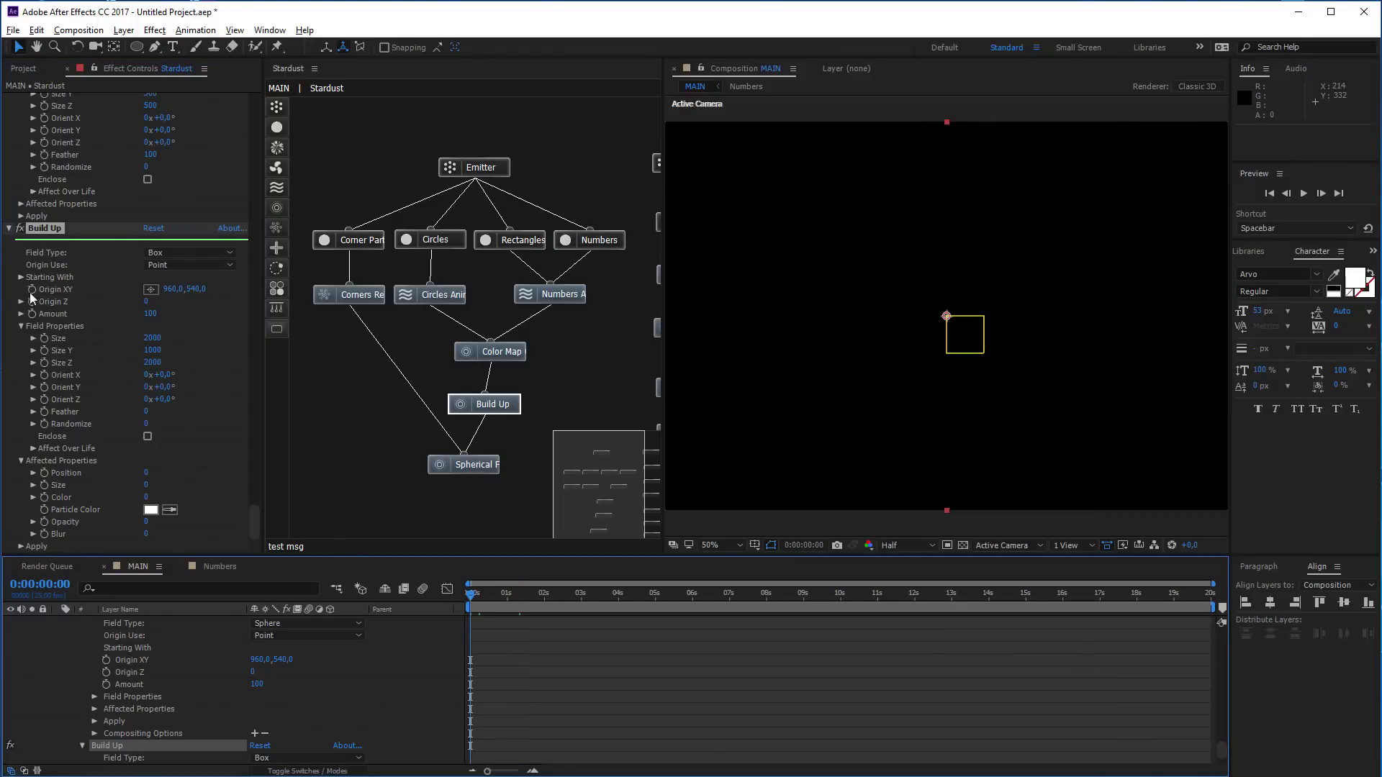
click(34, 292)
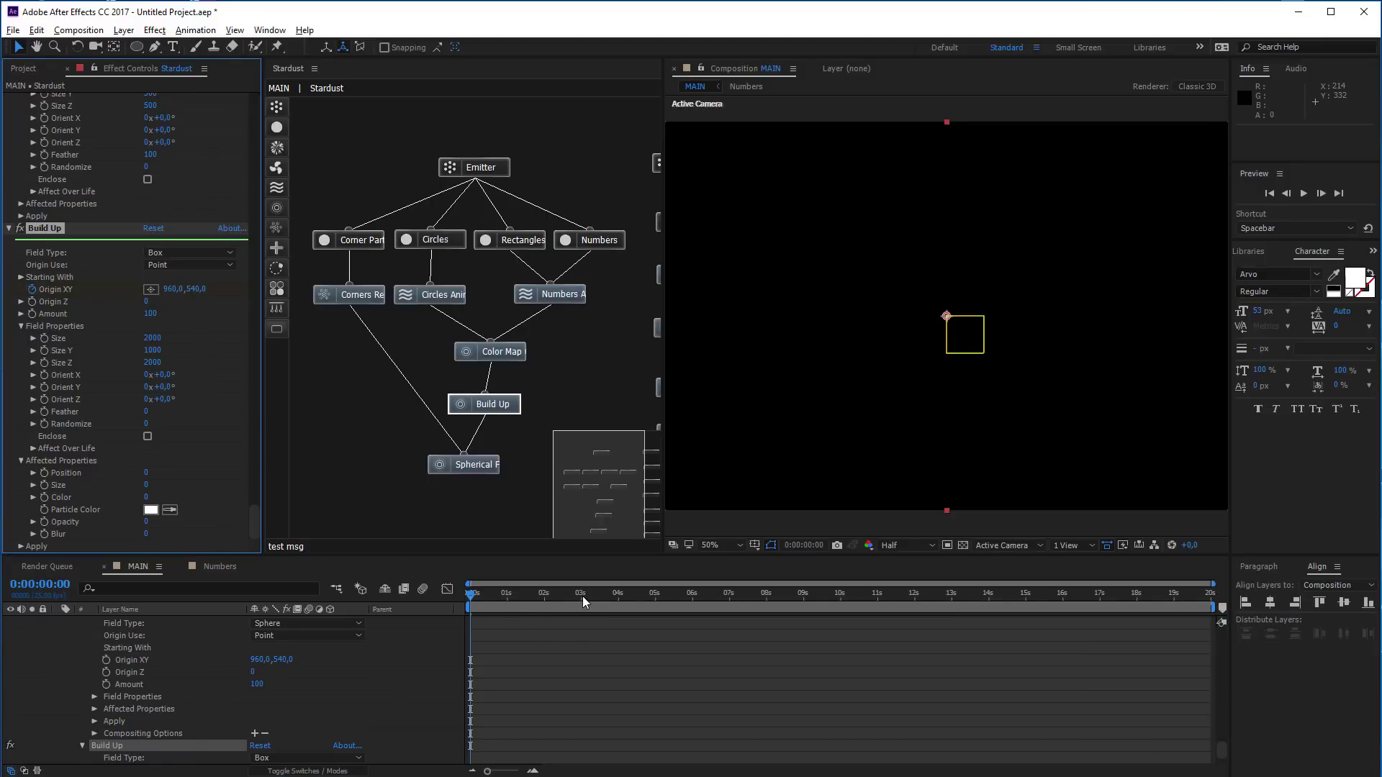
click(586, 602)
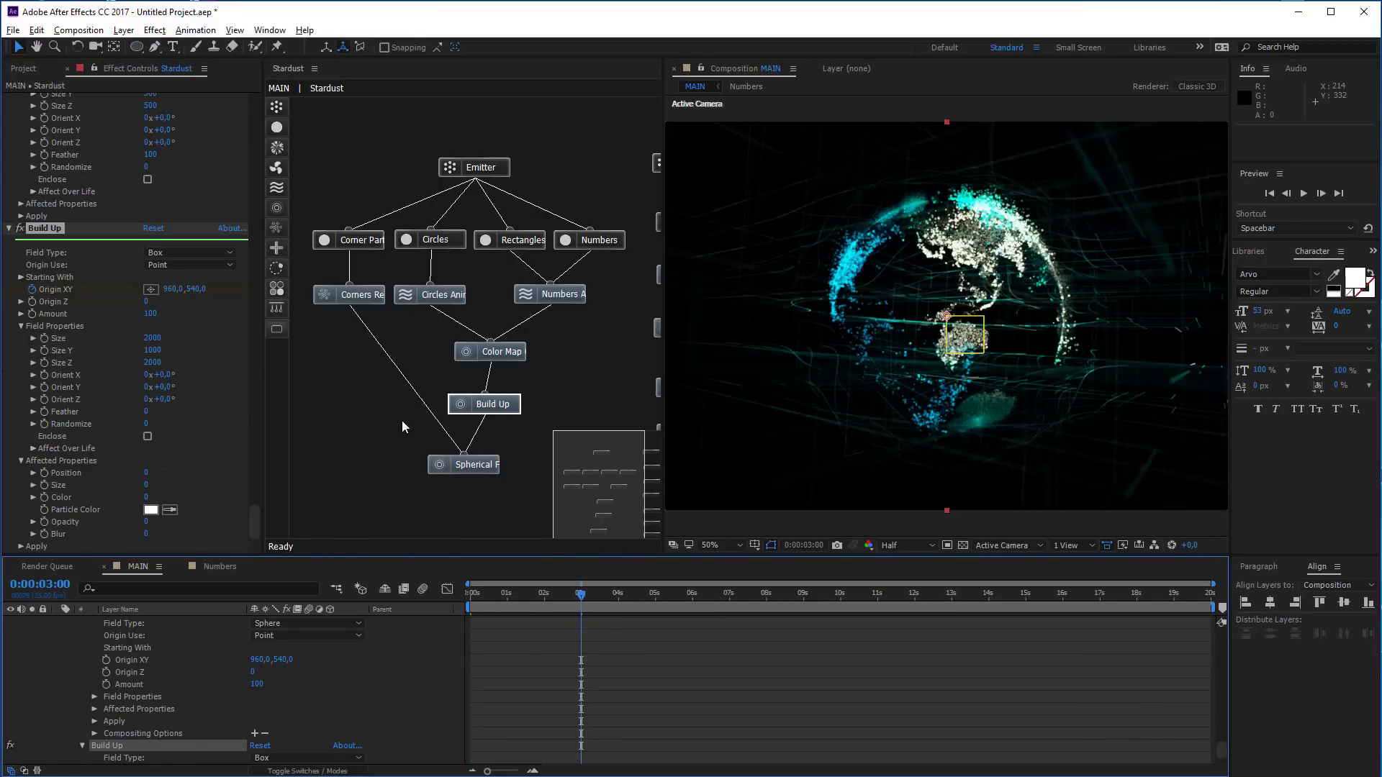
drag(169, 297, 879, 206)
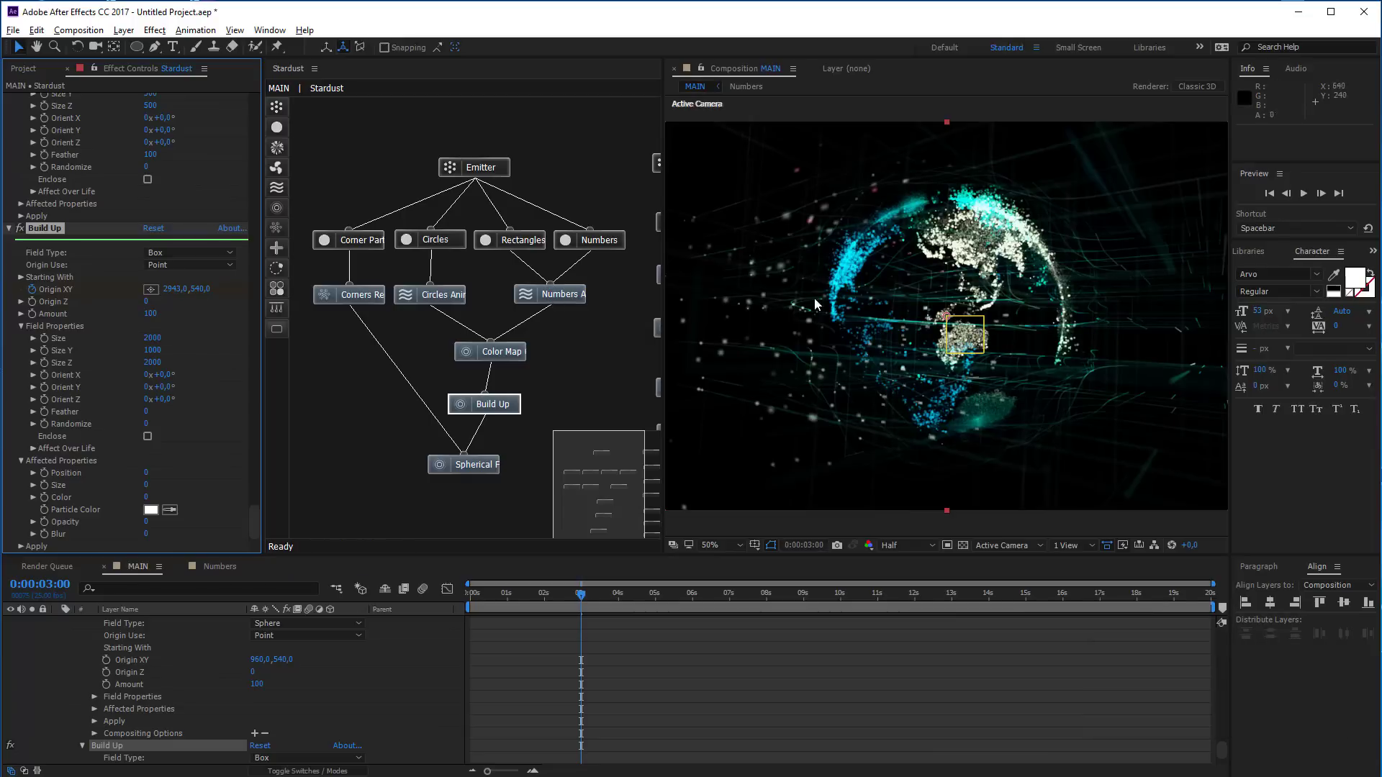
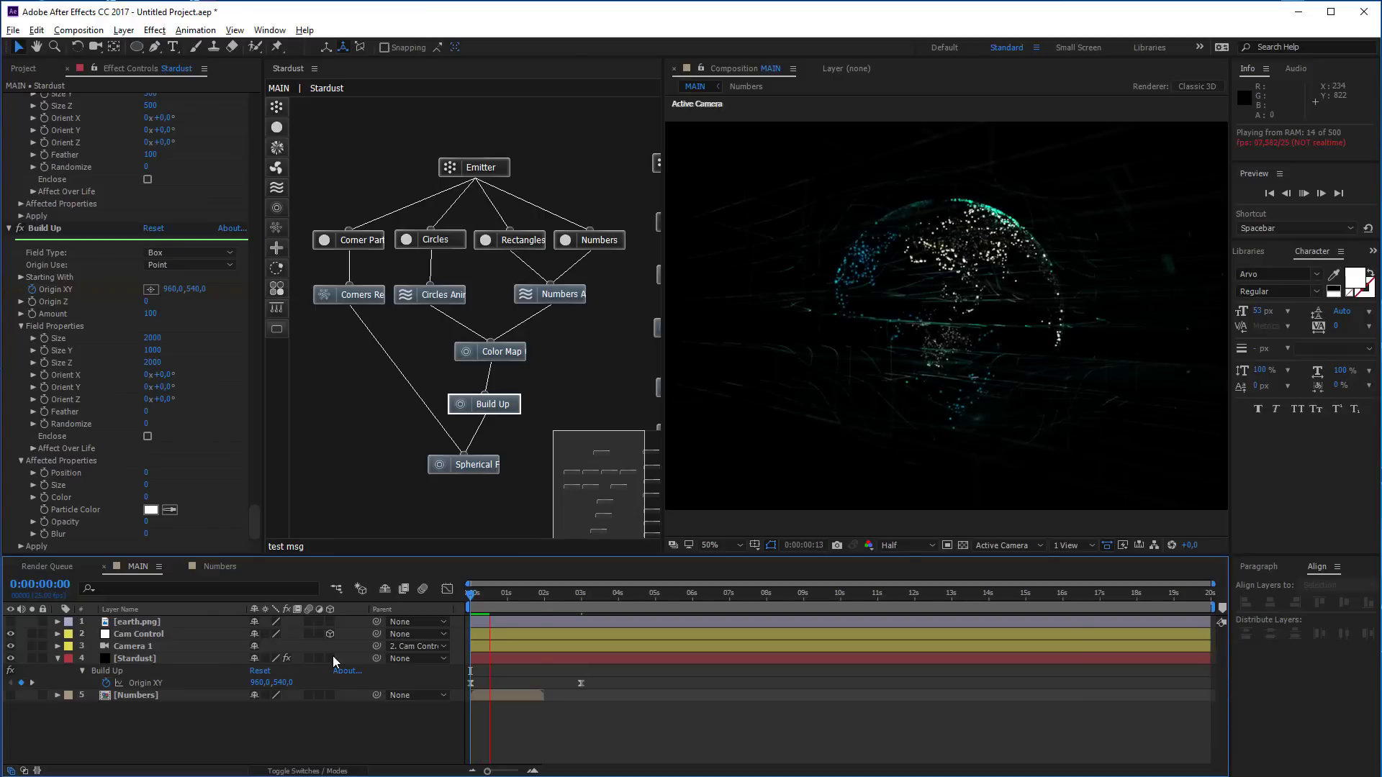
Set the Build Up field feather to 50
drag(543, 605, 45, 227)
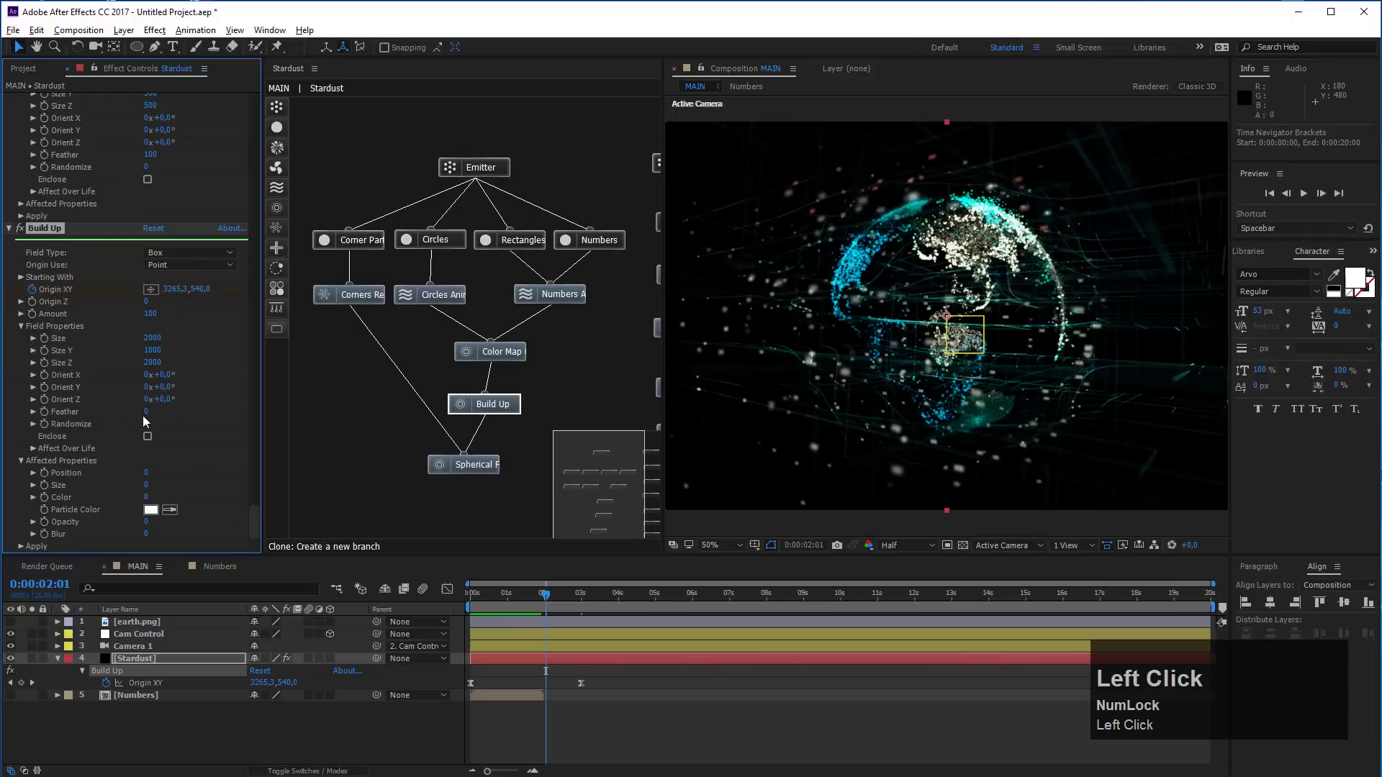
key(5)
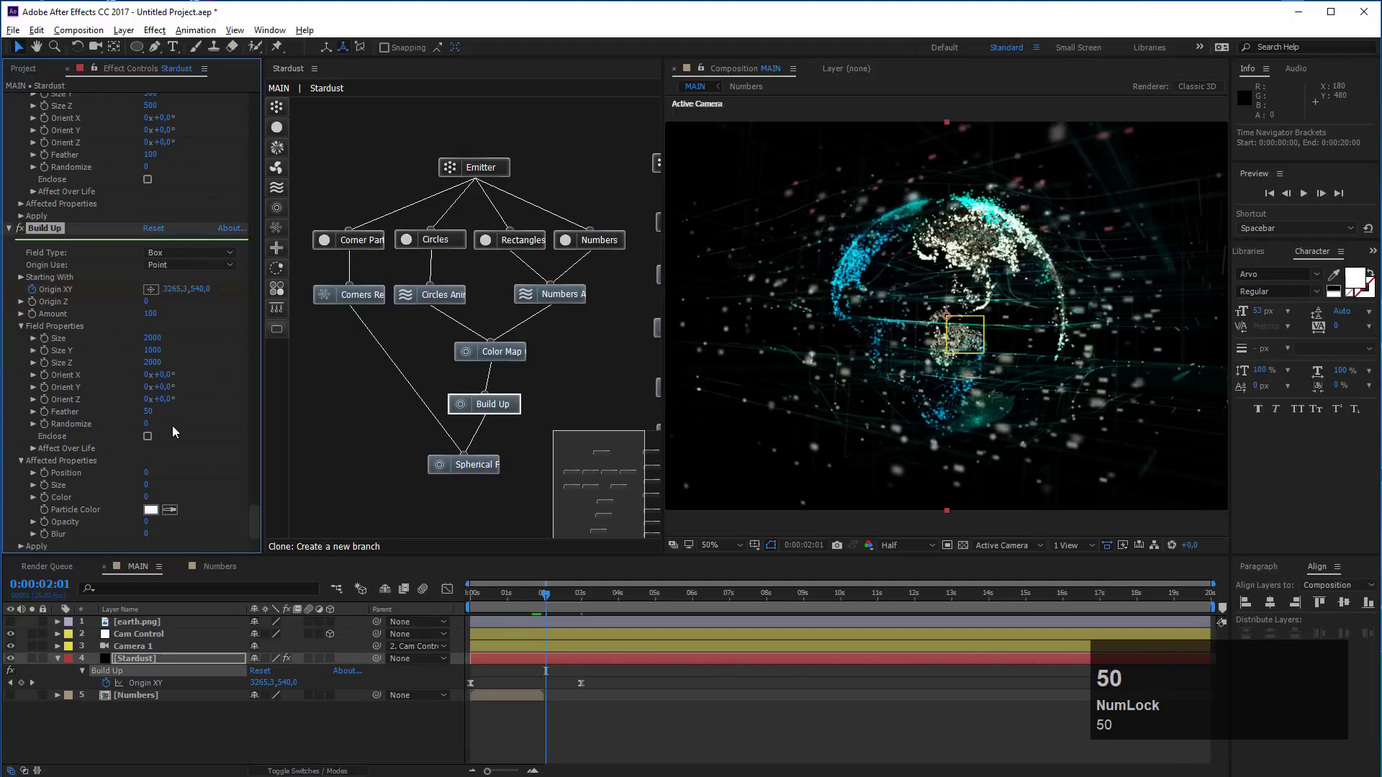
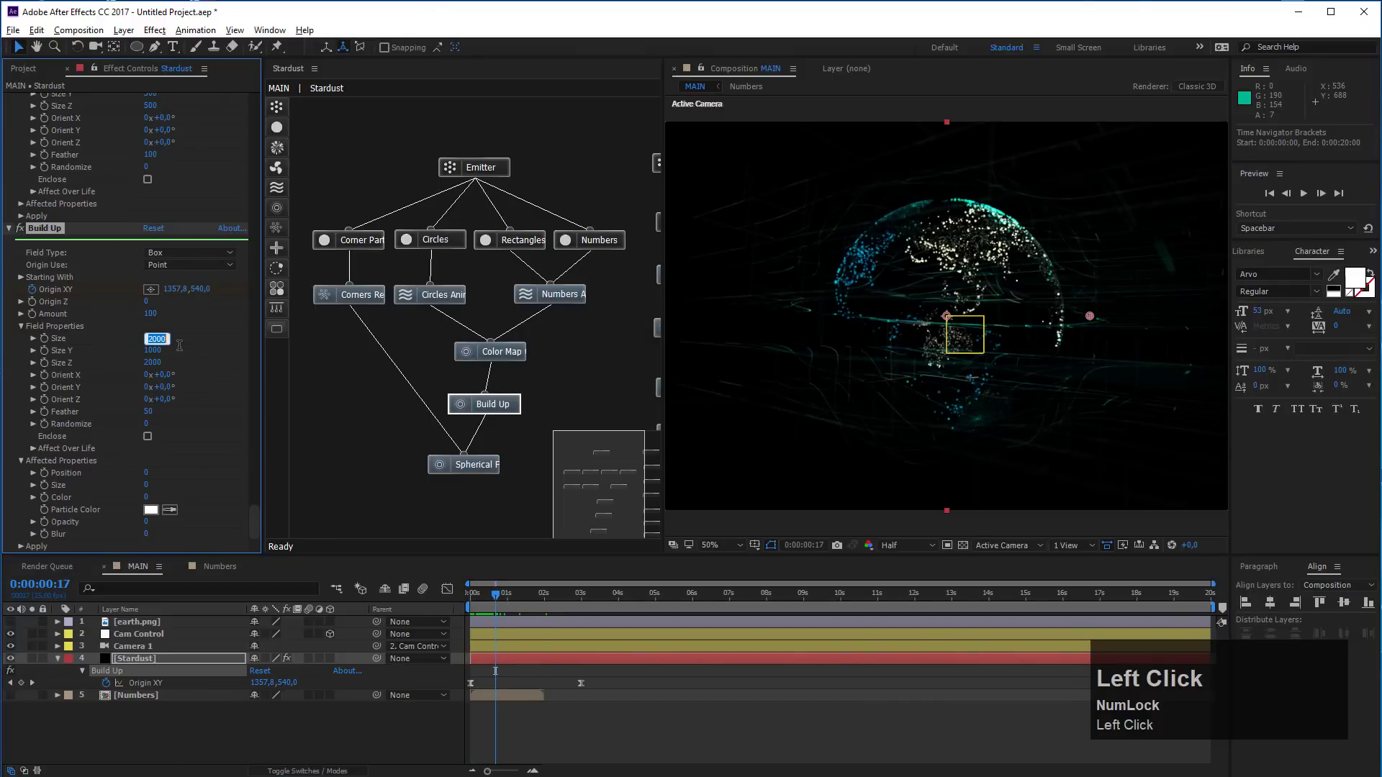
Set the Build Up field depth to 1500 and its size to 1200
text(1500)
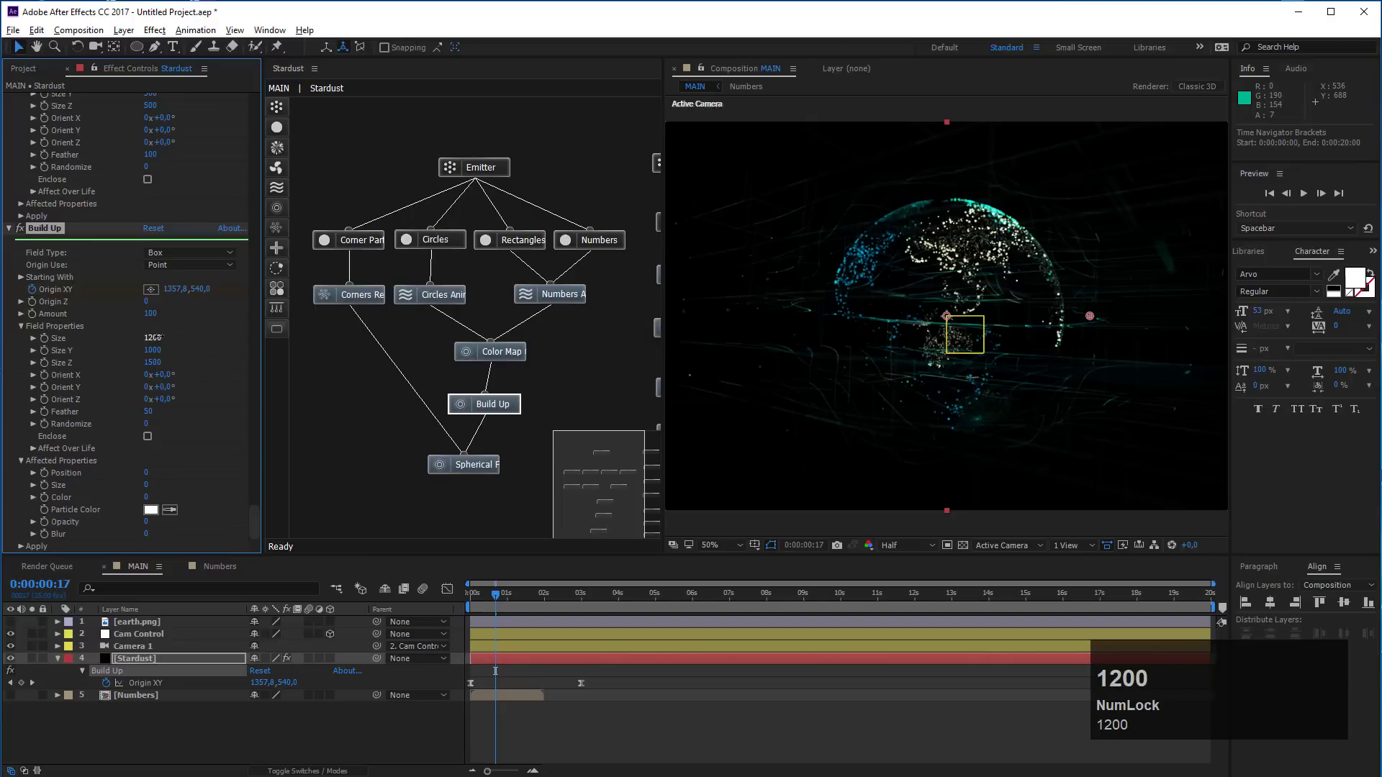
drag(496, 595, 80, 703)
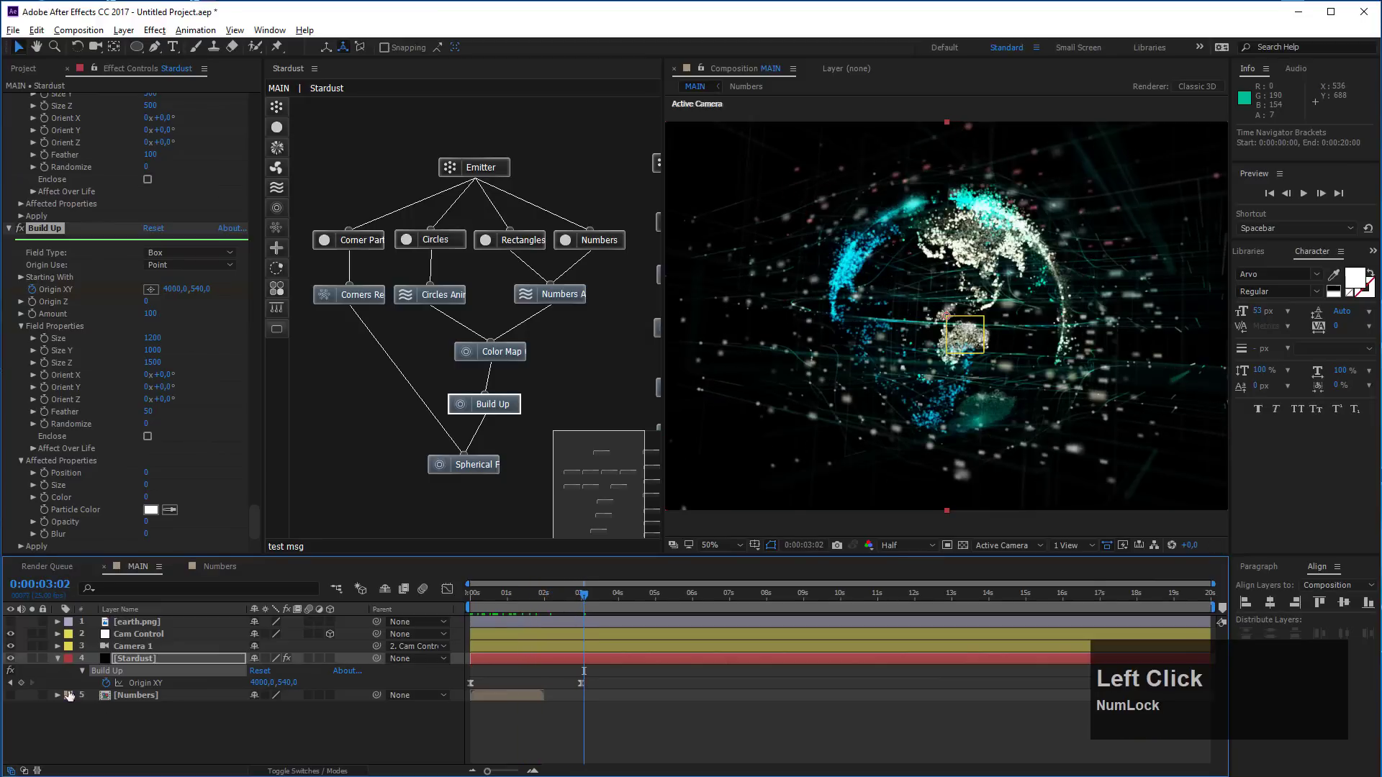
Edit the field origin end keyframe on X, trying 3000 then settling near 2500
click(16, 685)
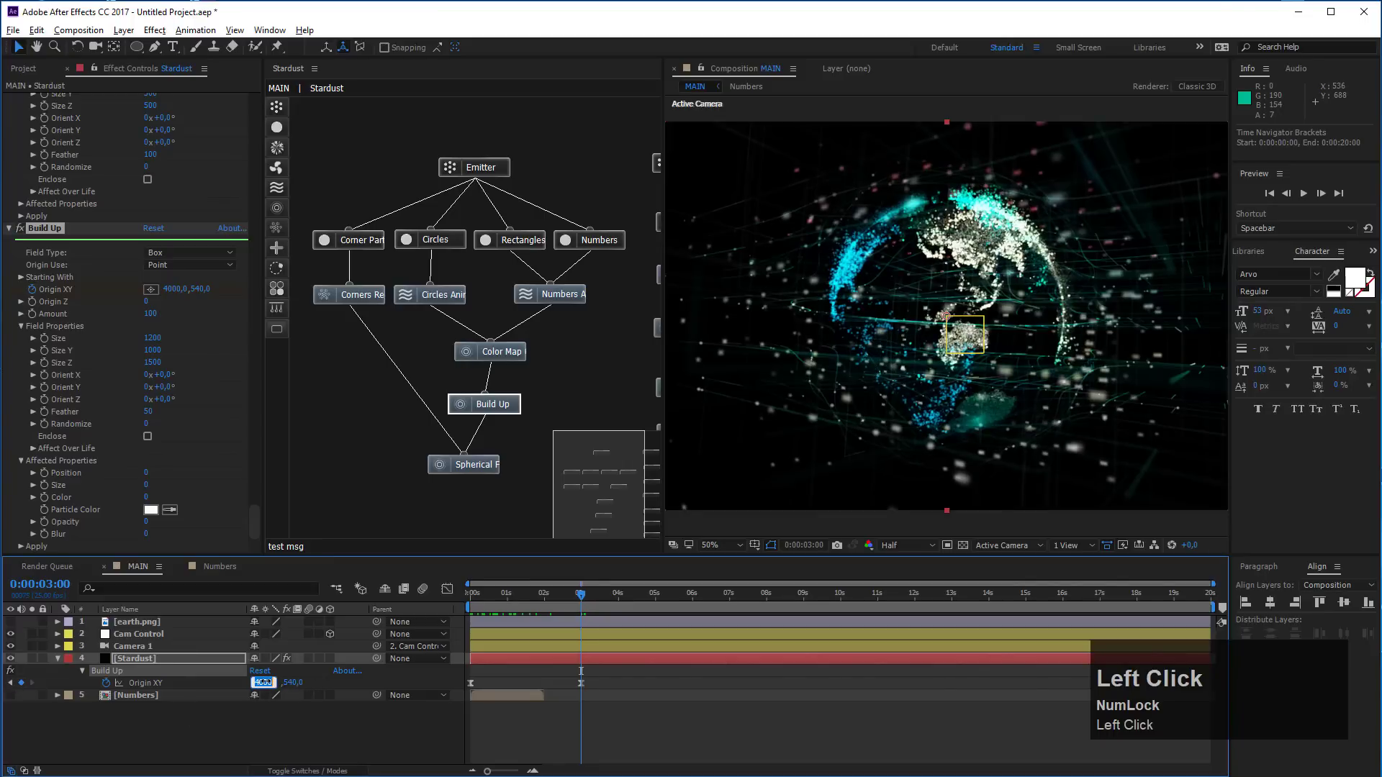
text(3000)
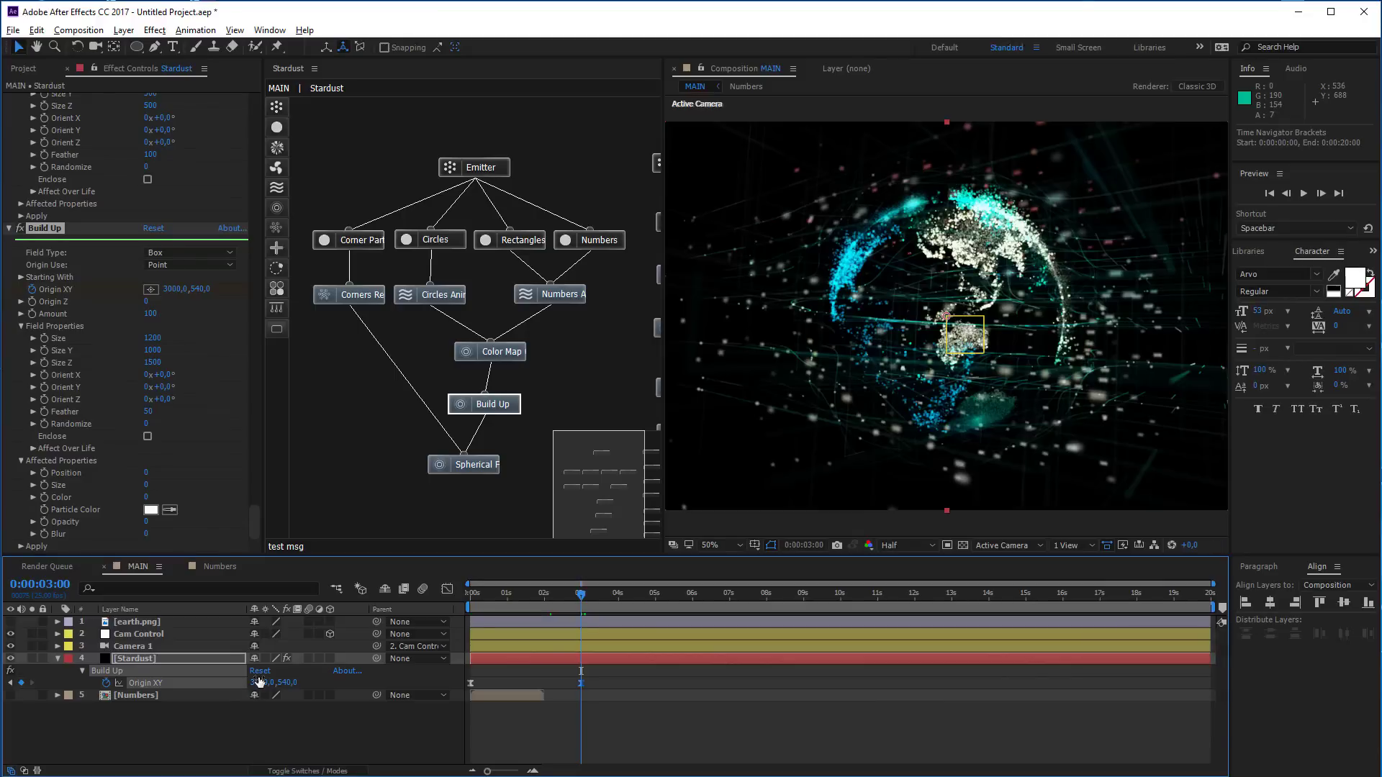
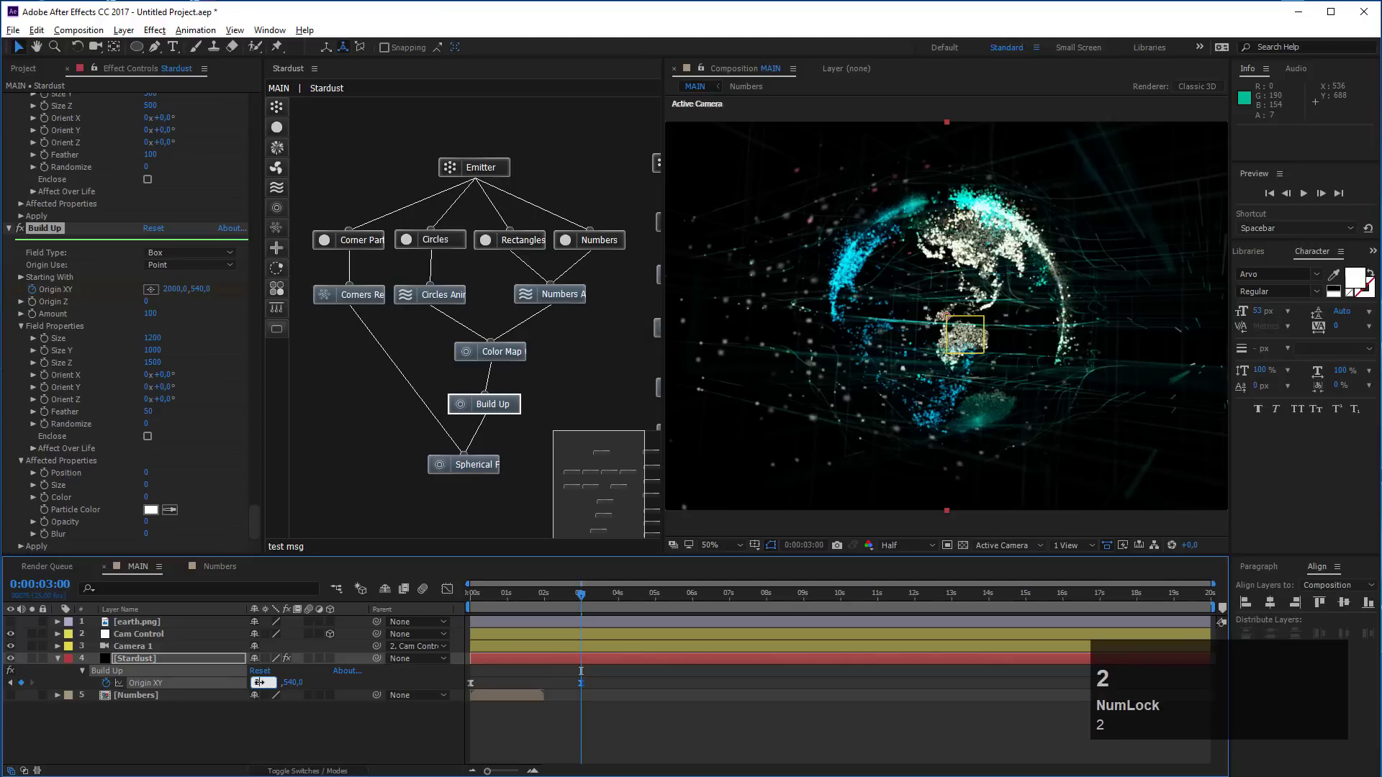
text(500)
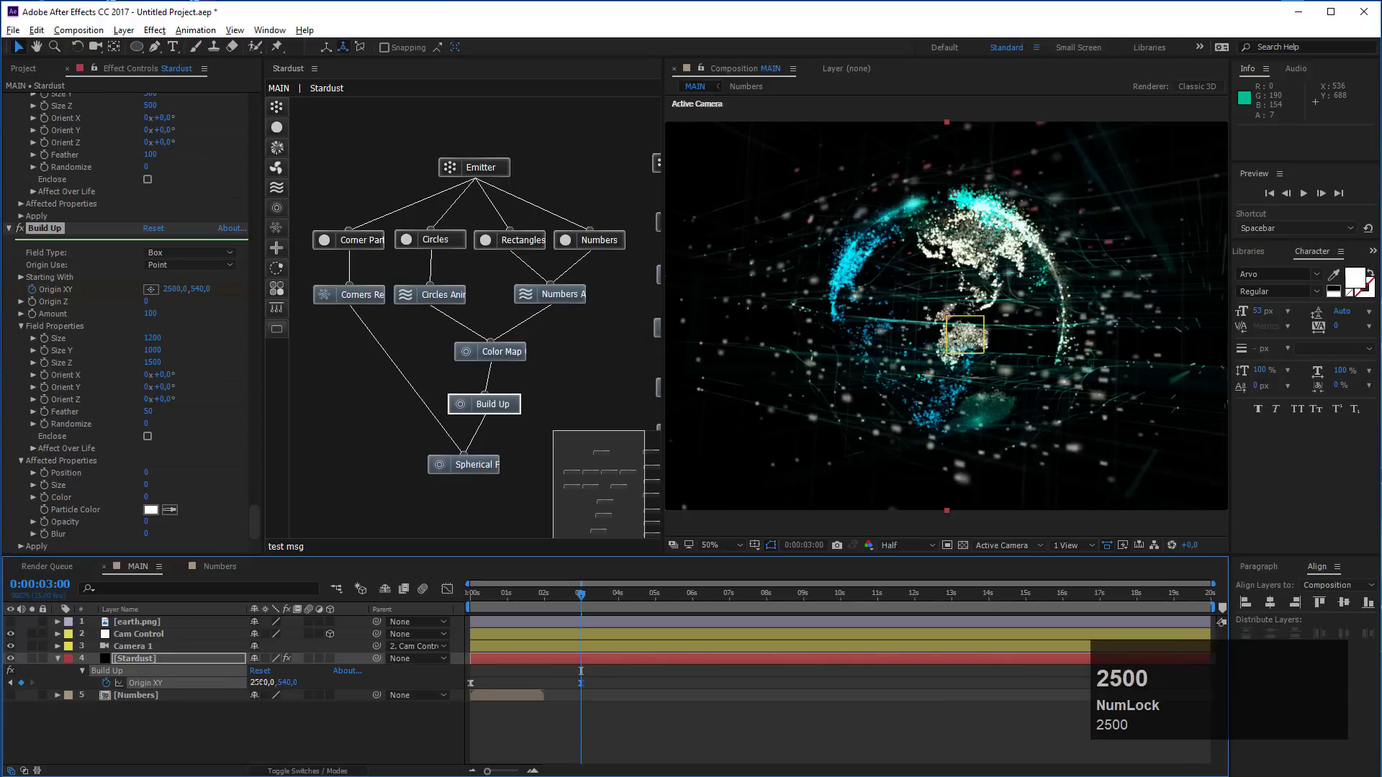
Scrub the timeline to preview the globe building up, then select the Cam Control layer
drag(558, 604, 475, 601)
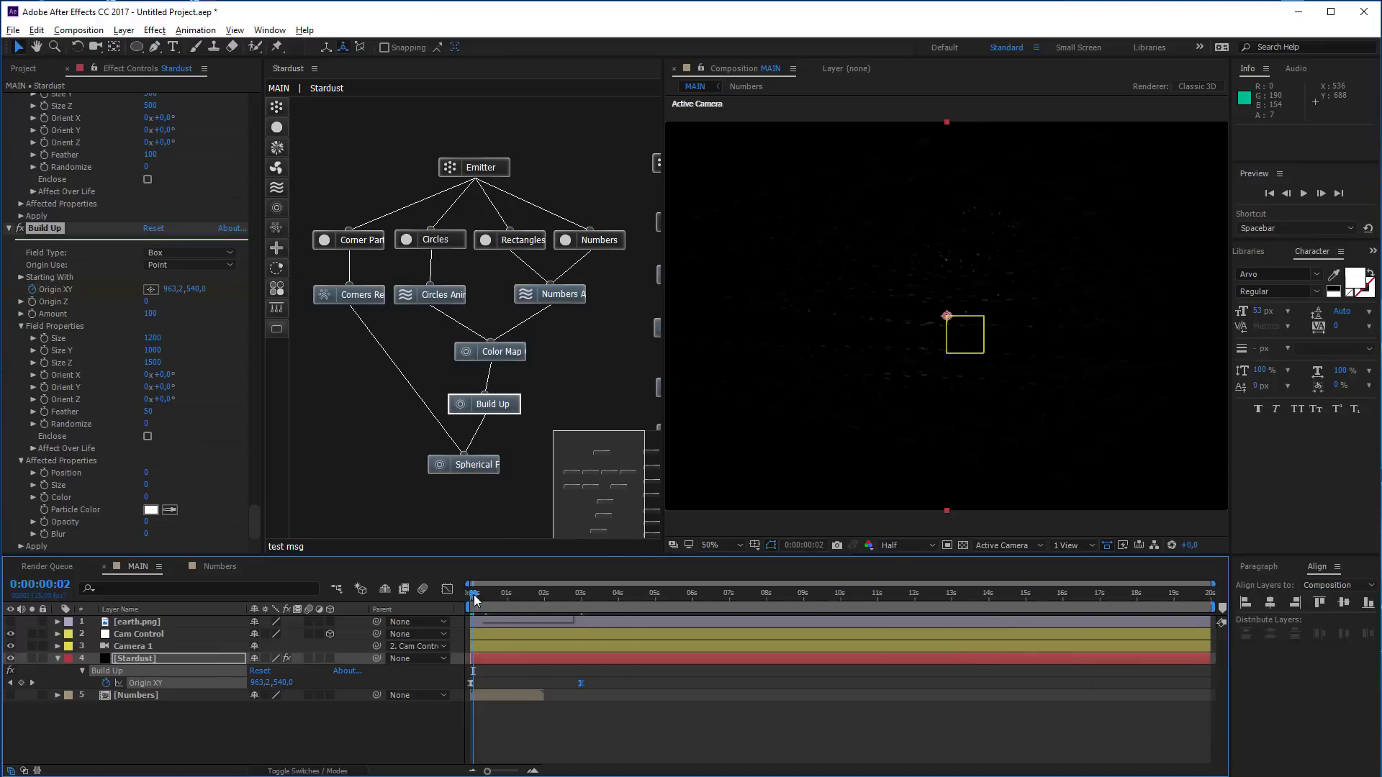
drag(474, 601, 619, 598)
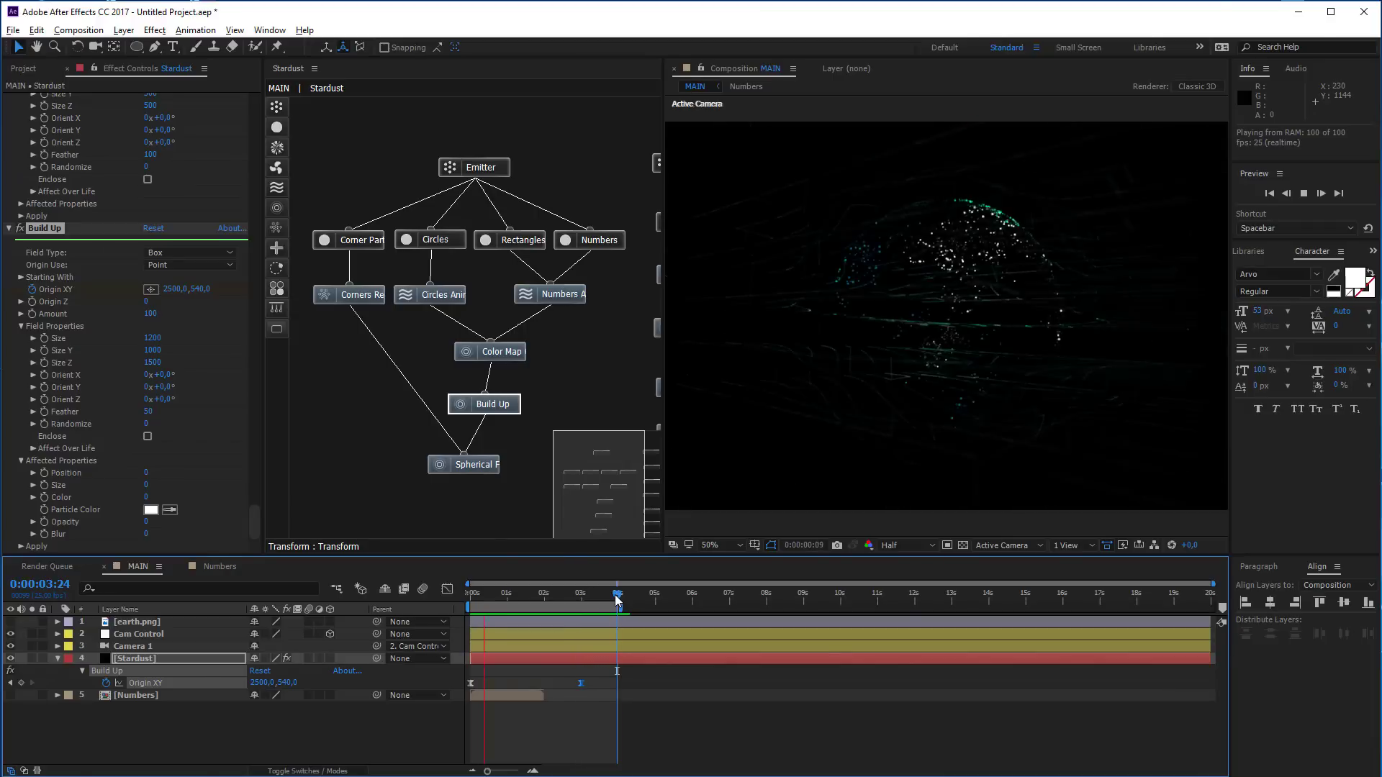
drag(564, 594, 150, 627)
click(153, 639)
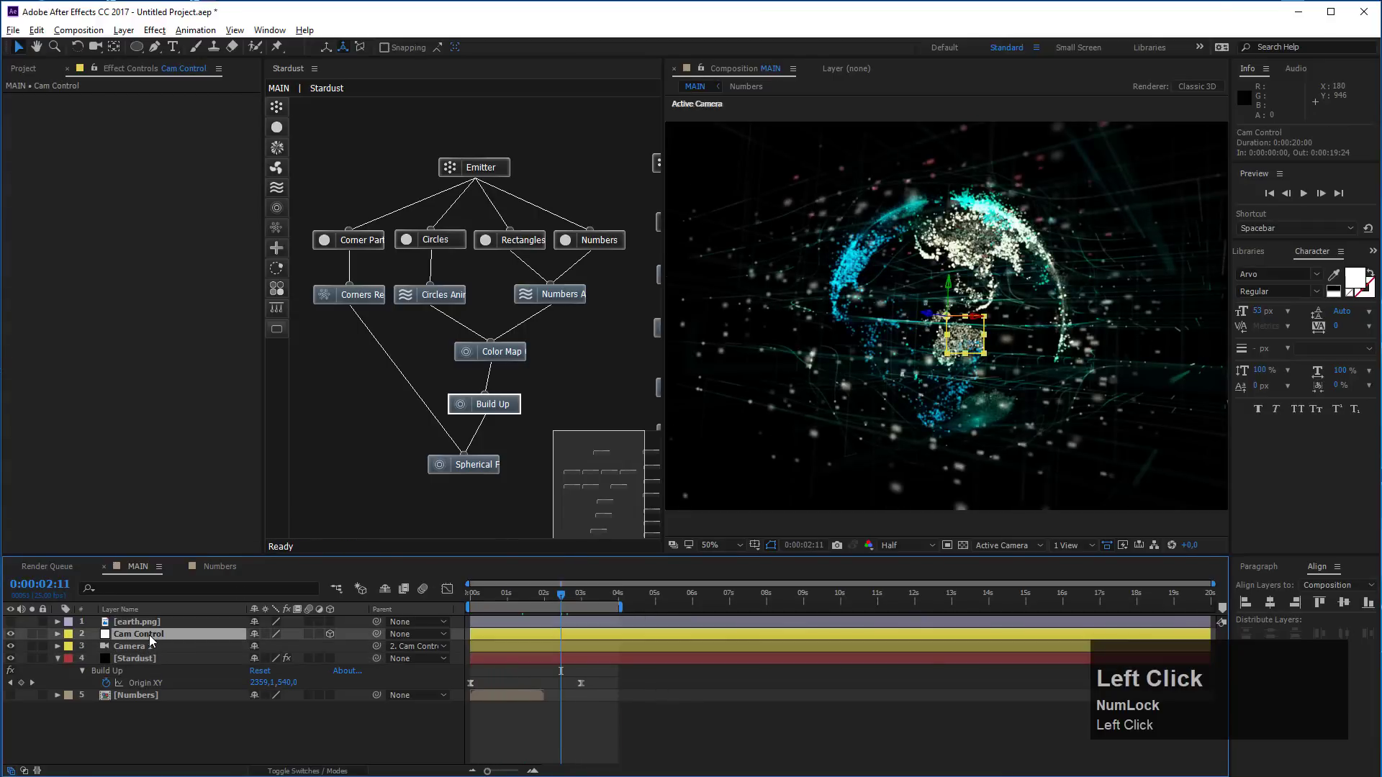
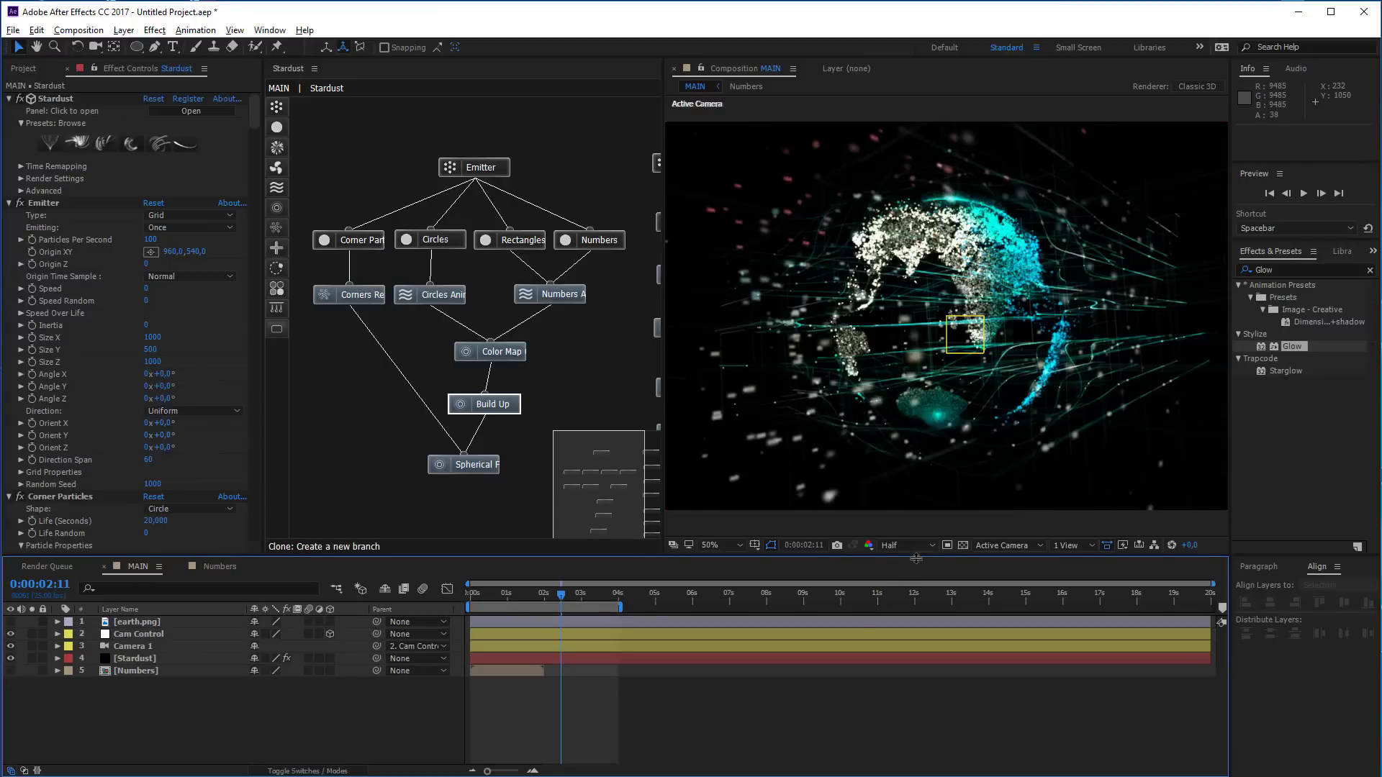
Preview at full resolution and rename the new adjustment layer to Glow
click(906, 550)
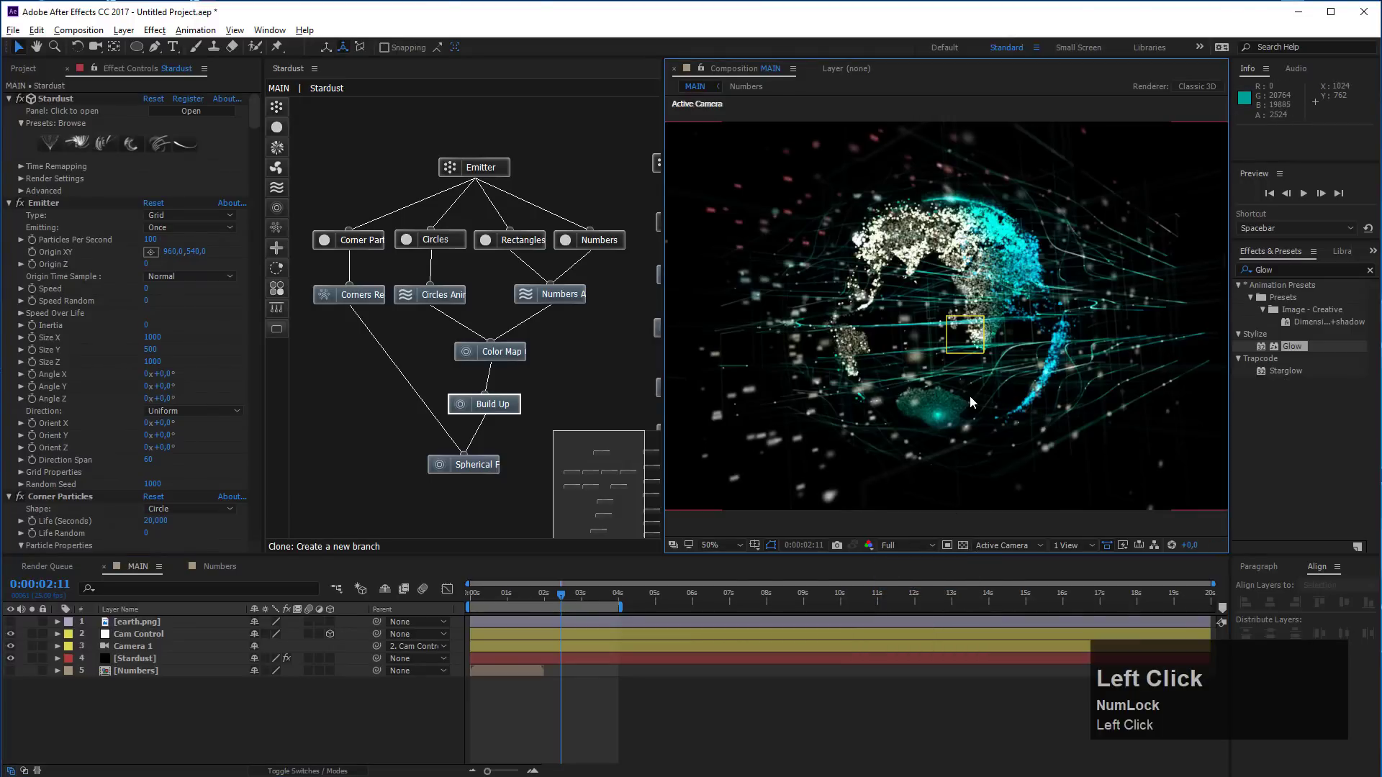
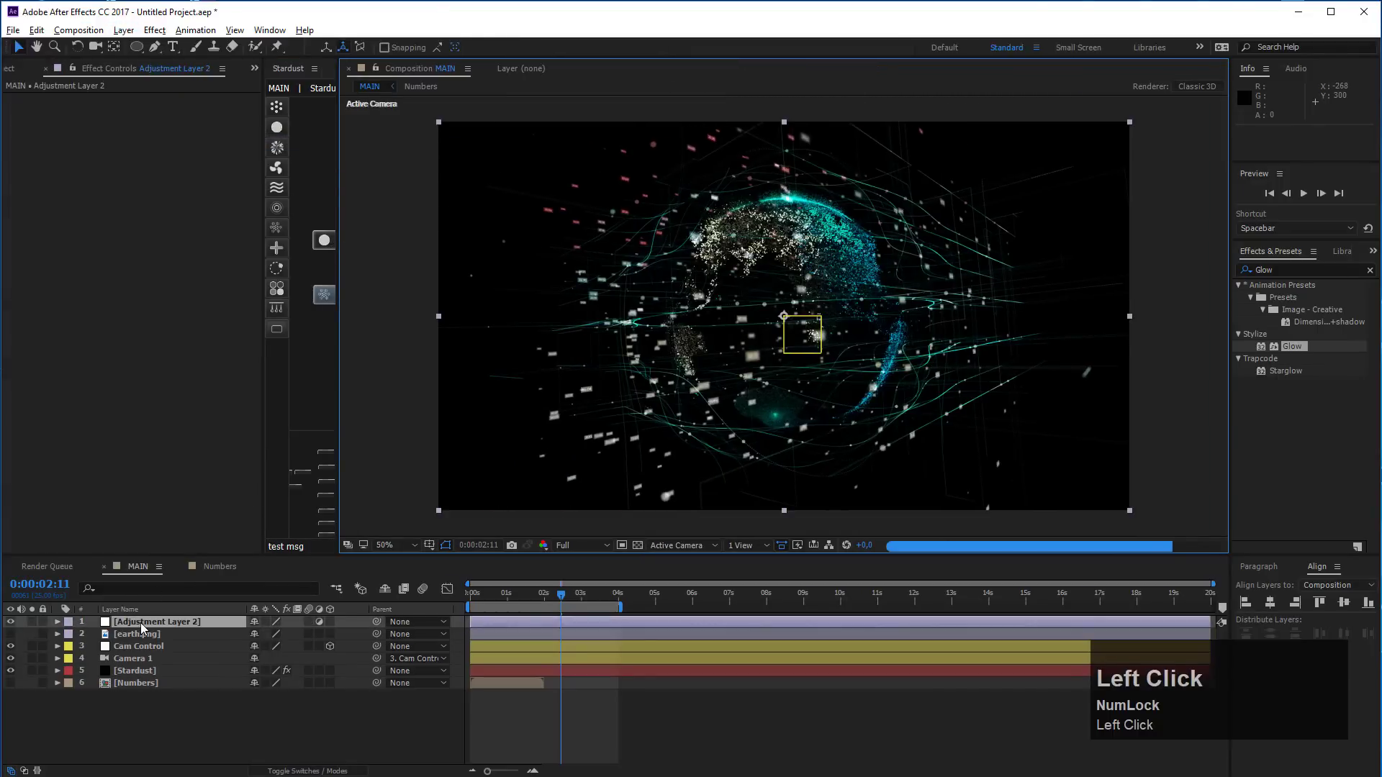
key(Return)
text(low)
Apply the Glow effect to the layer with radius 200 and intensity 0.5
click(174, 746)
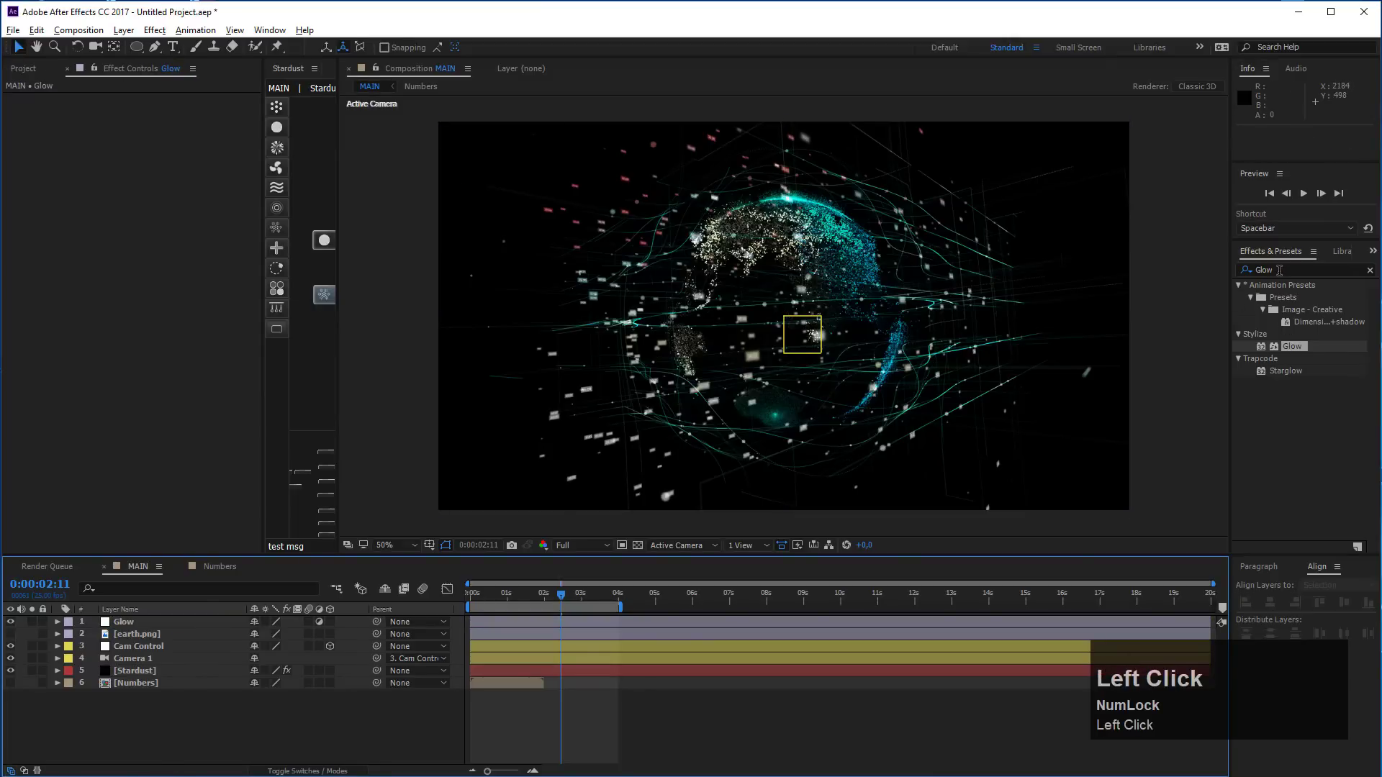
text(low)
drag(1294, 348, 853, 332)
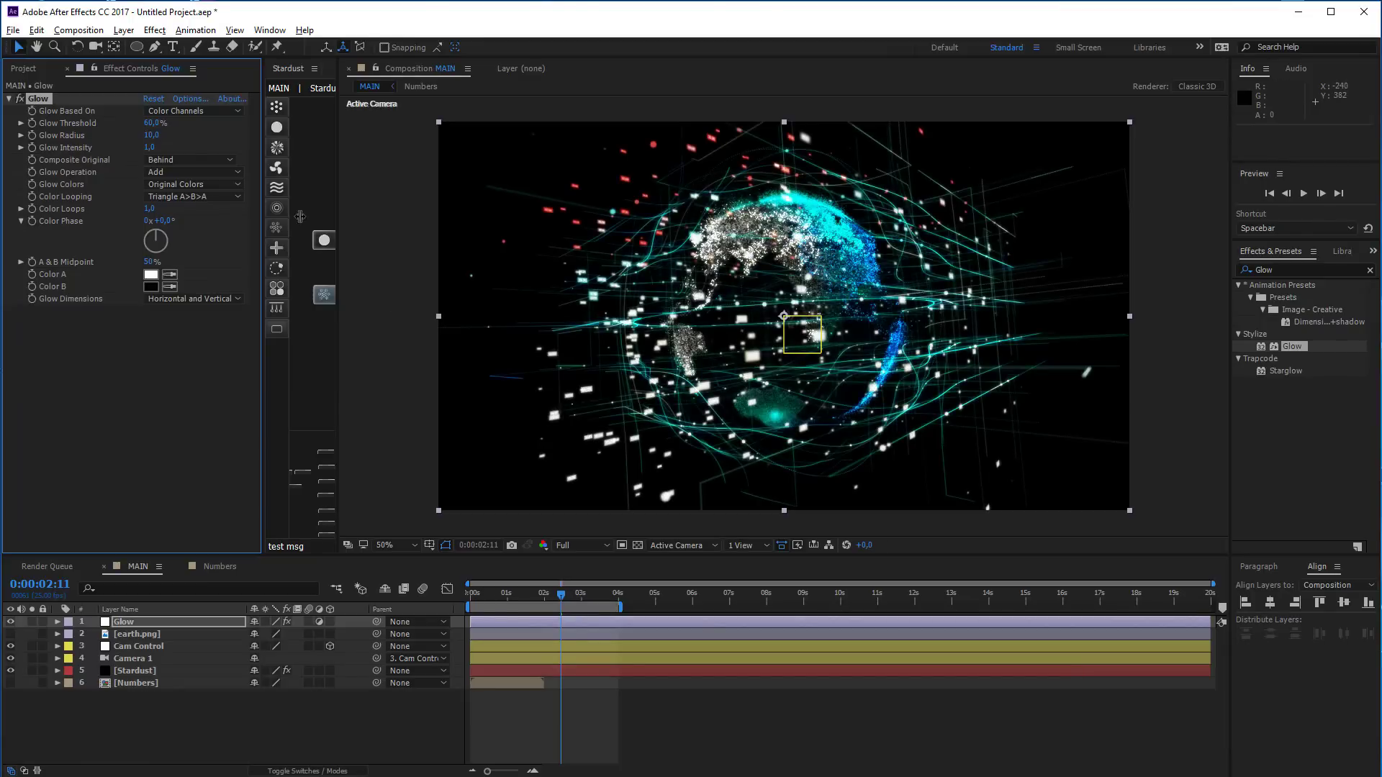
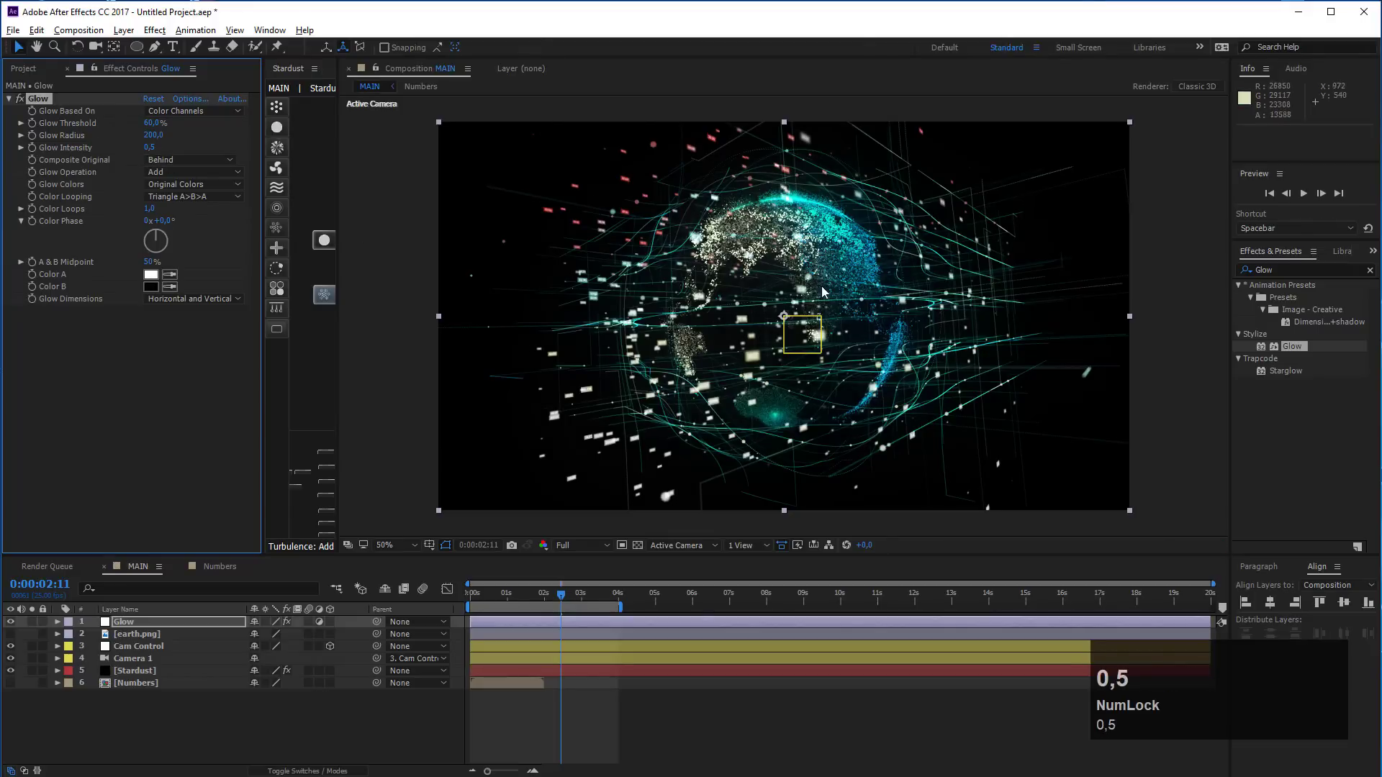
text(0,5)
click(24, 104)
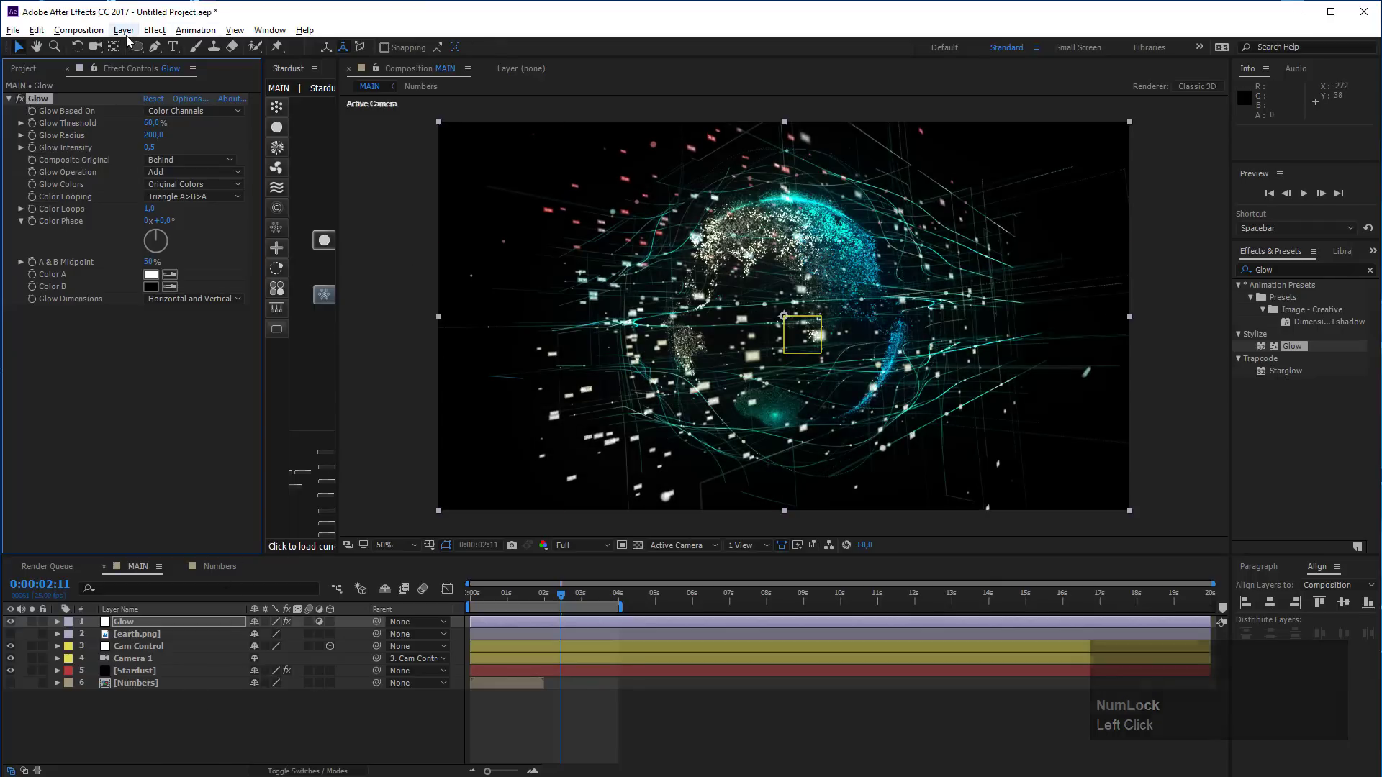
Add a BG solid with a 4-Color Gradient and adjust its corner colours from blue to amber
click(127, 37)
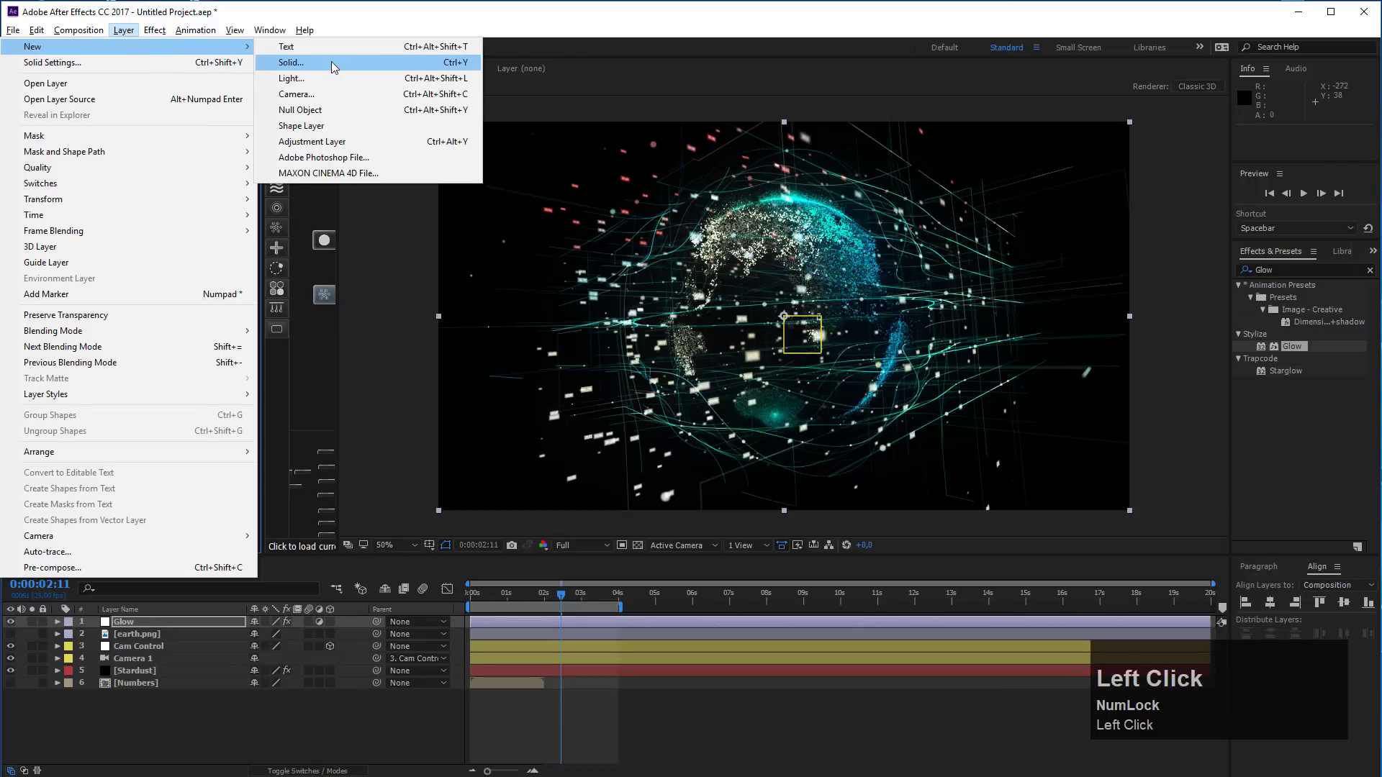
key(shift+b)
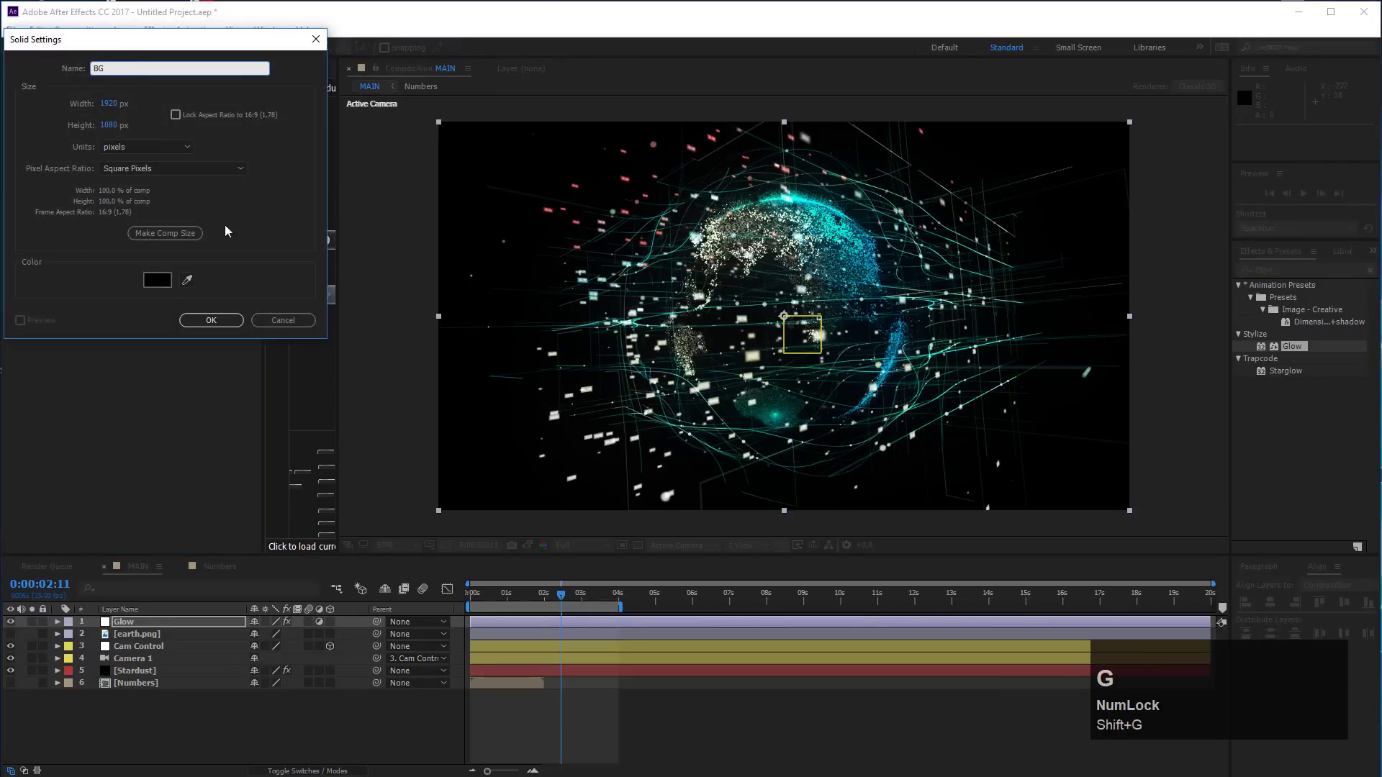
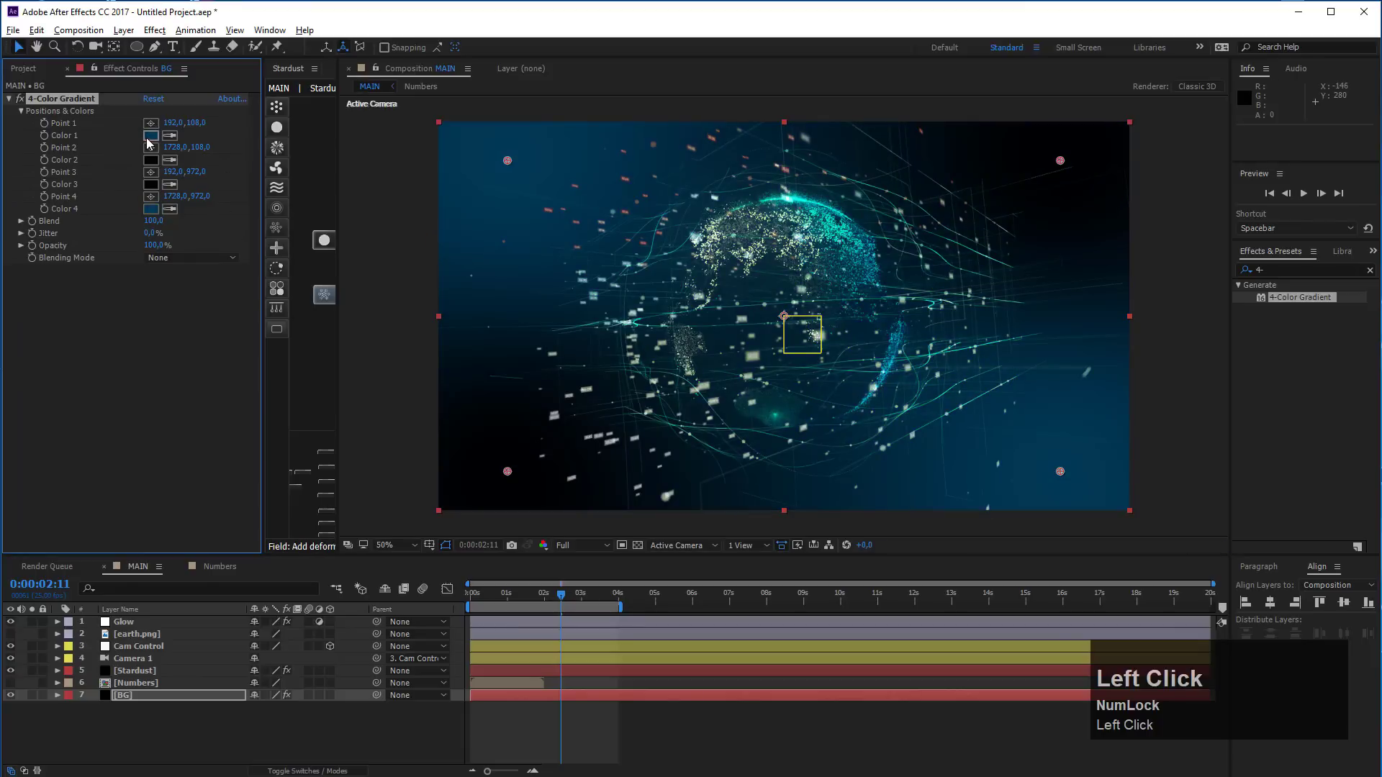
drag(153, 140, 350, 74)
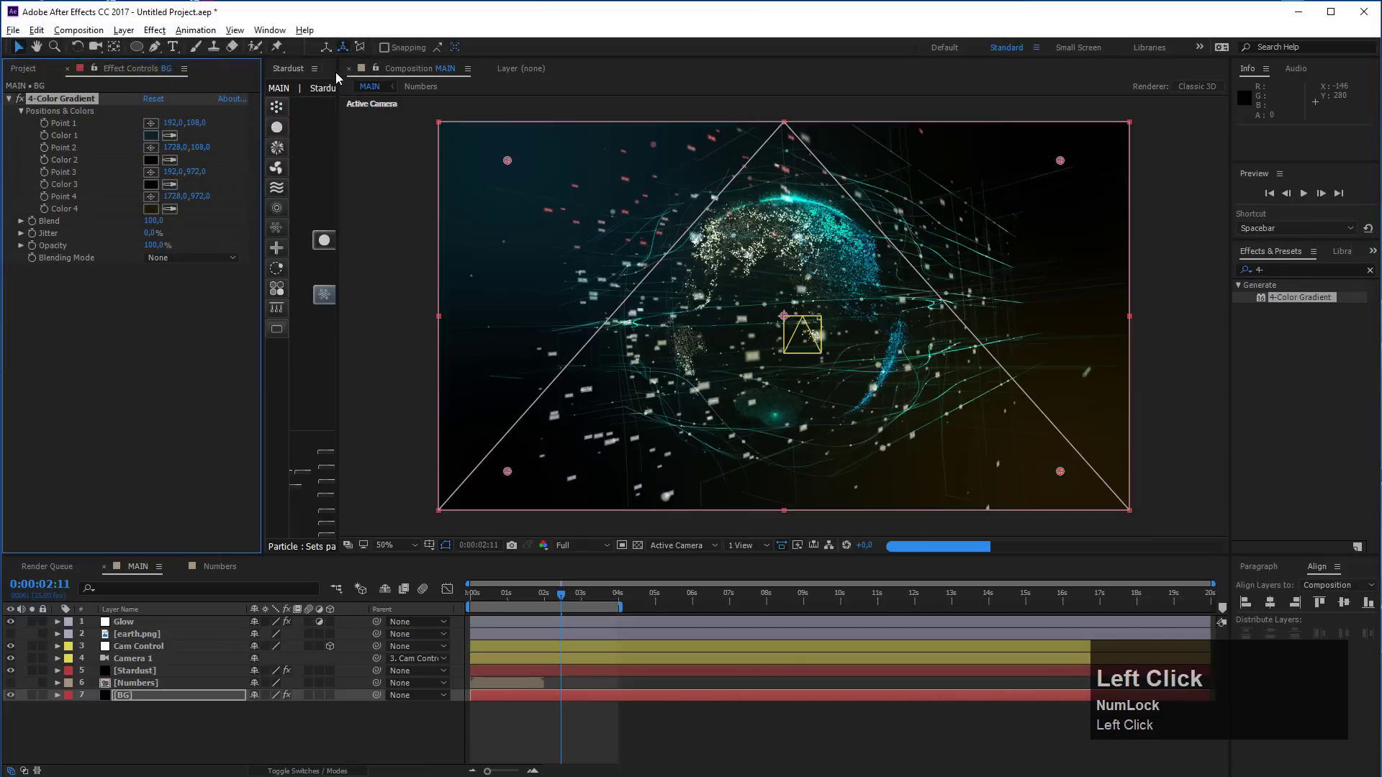
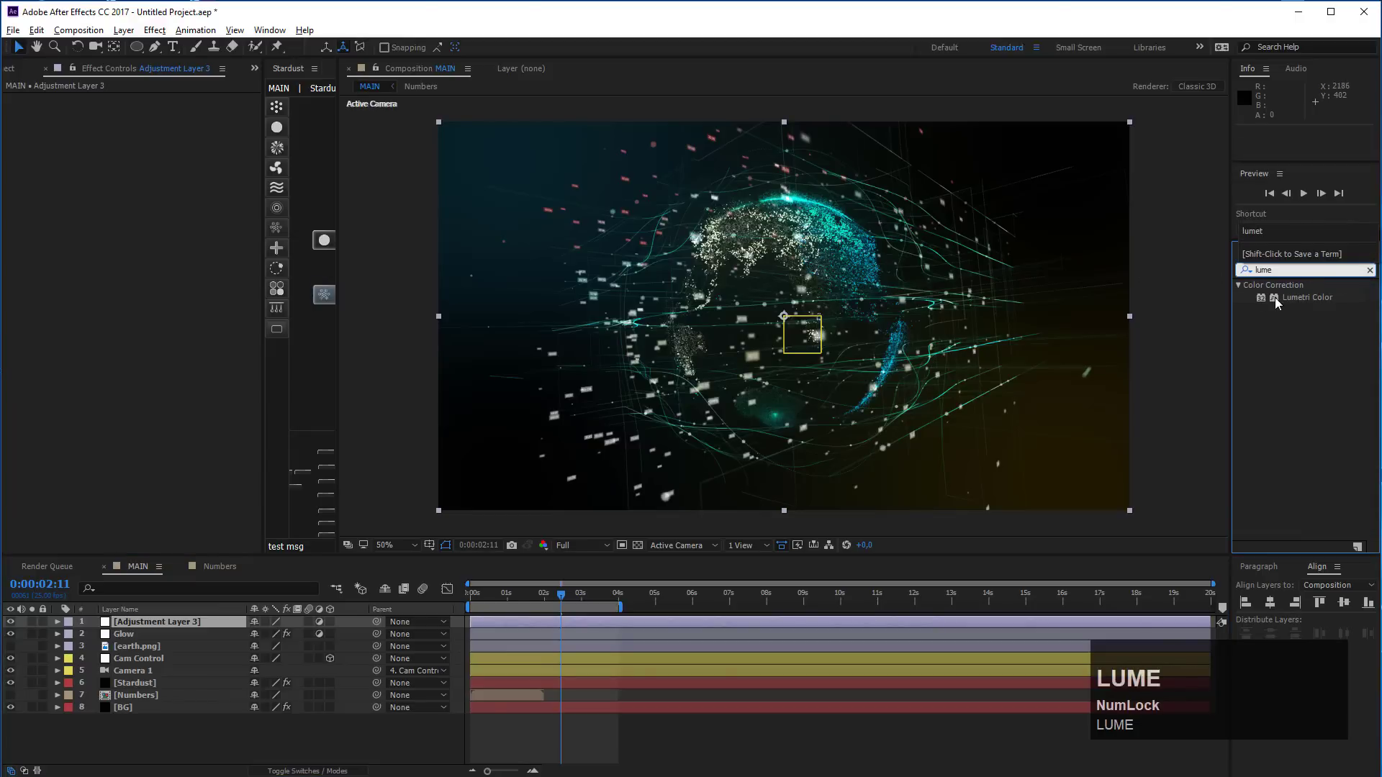
Apply Lumetri Color to Adjustment Layer 3 with the Creative look SL CLEAN FUJI C
drag(1285, 303, 26, 135)
click(23, 141)
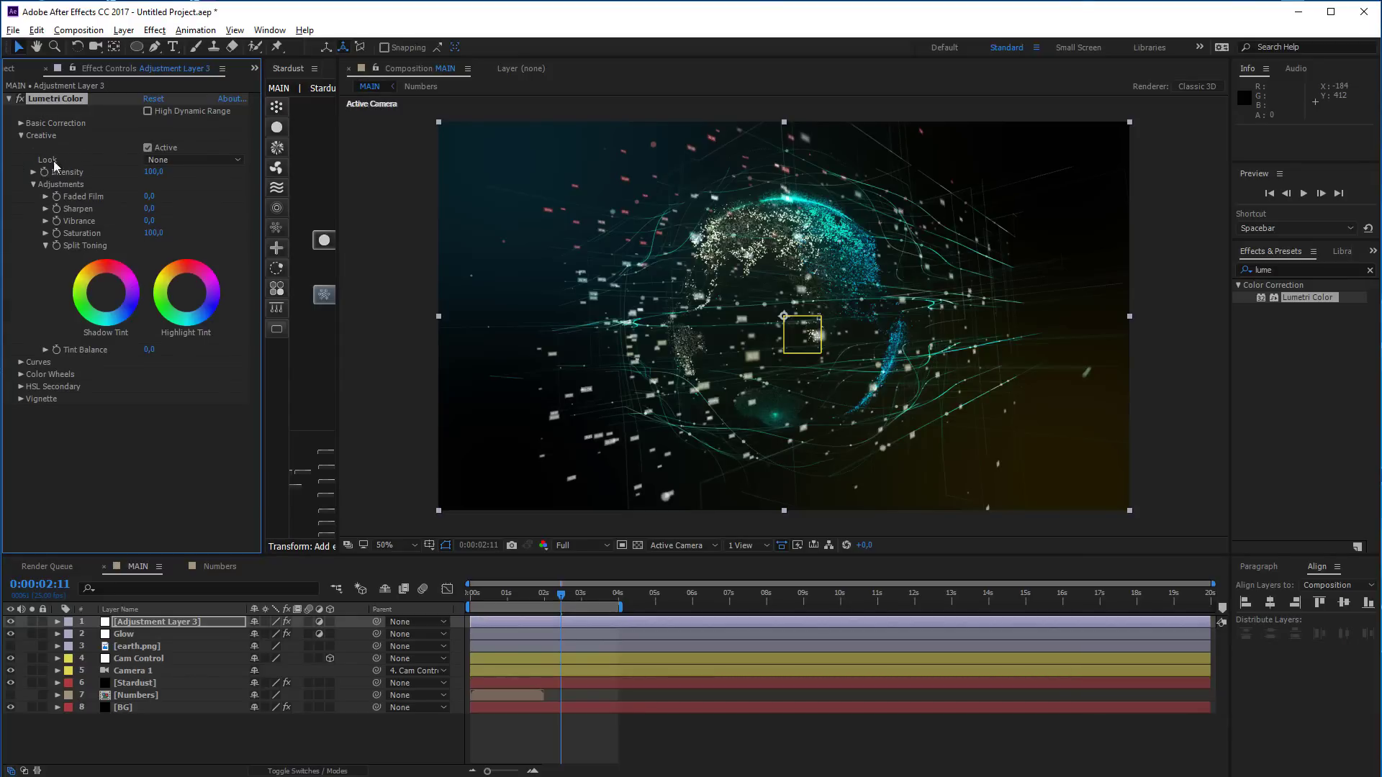
click(219, 164)
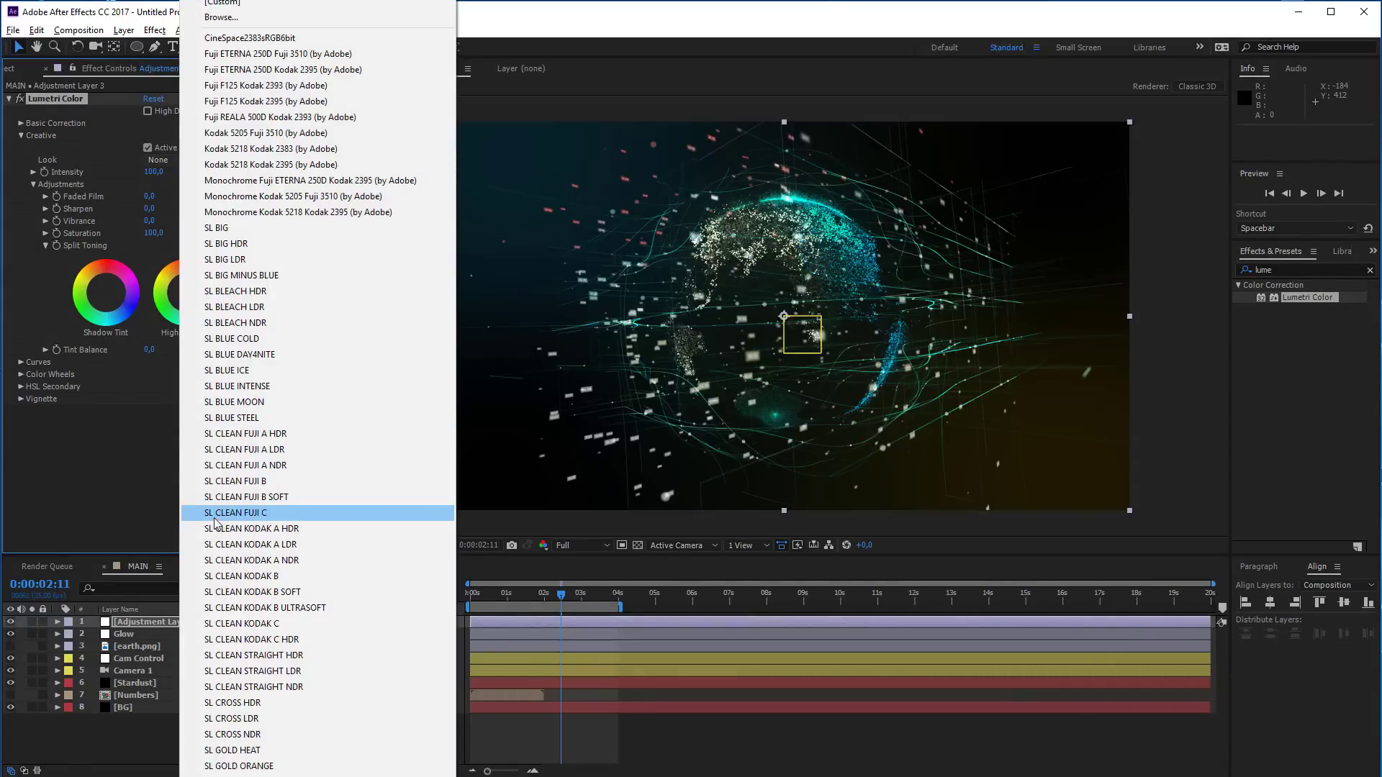
click(241, 520)
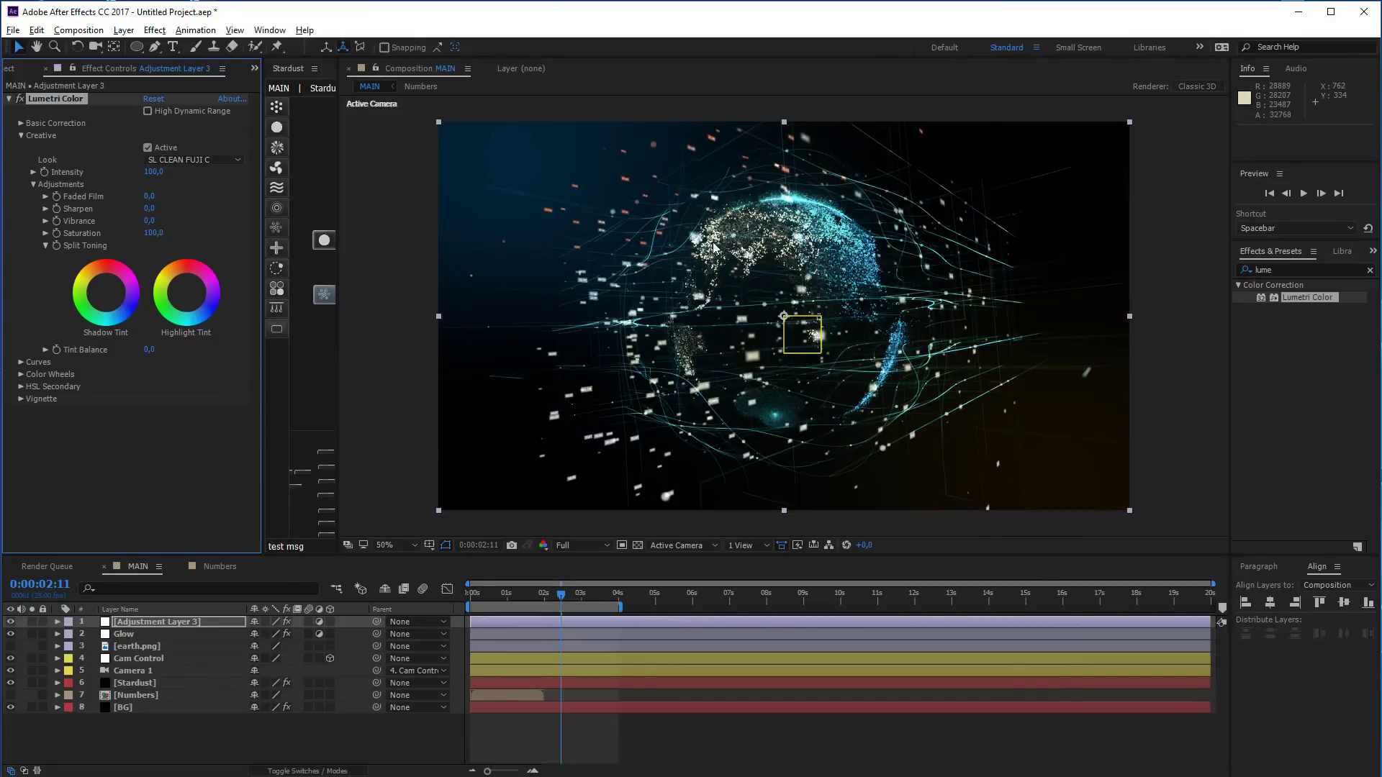
Lift the RGB curve under Curves to brighten the scene, then select the BG layer
scroll(up, 3)
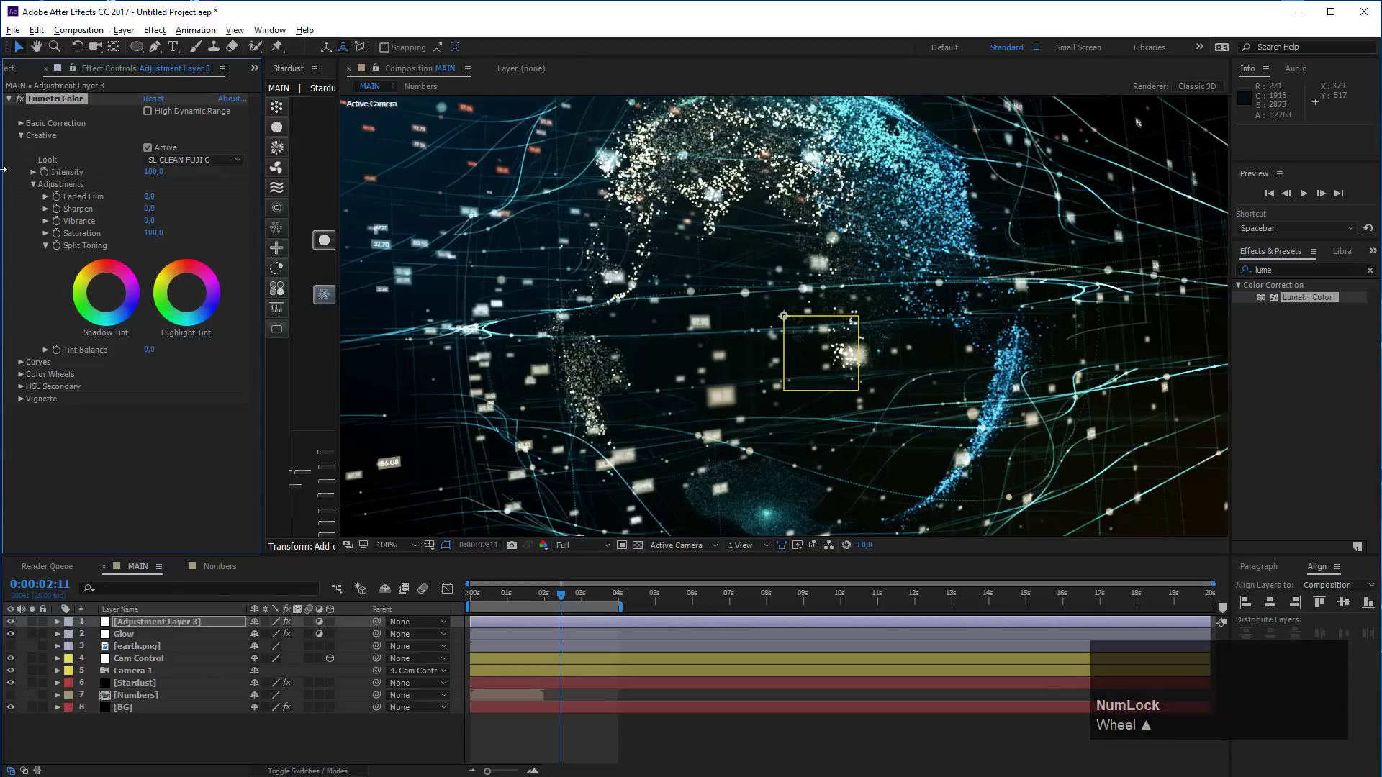
drag(22, 367, 119, 316)
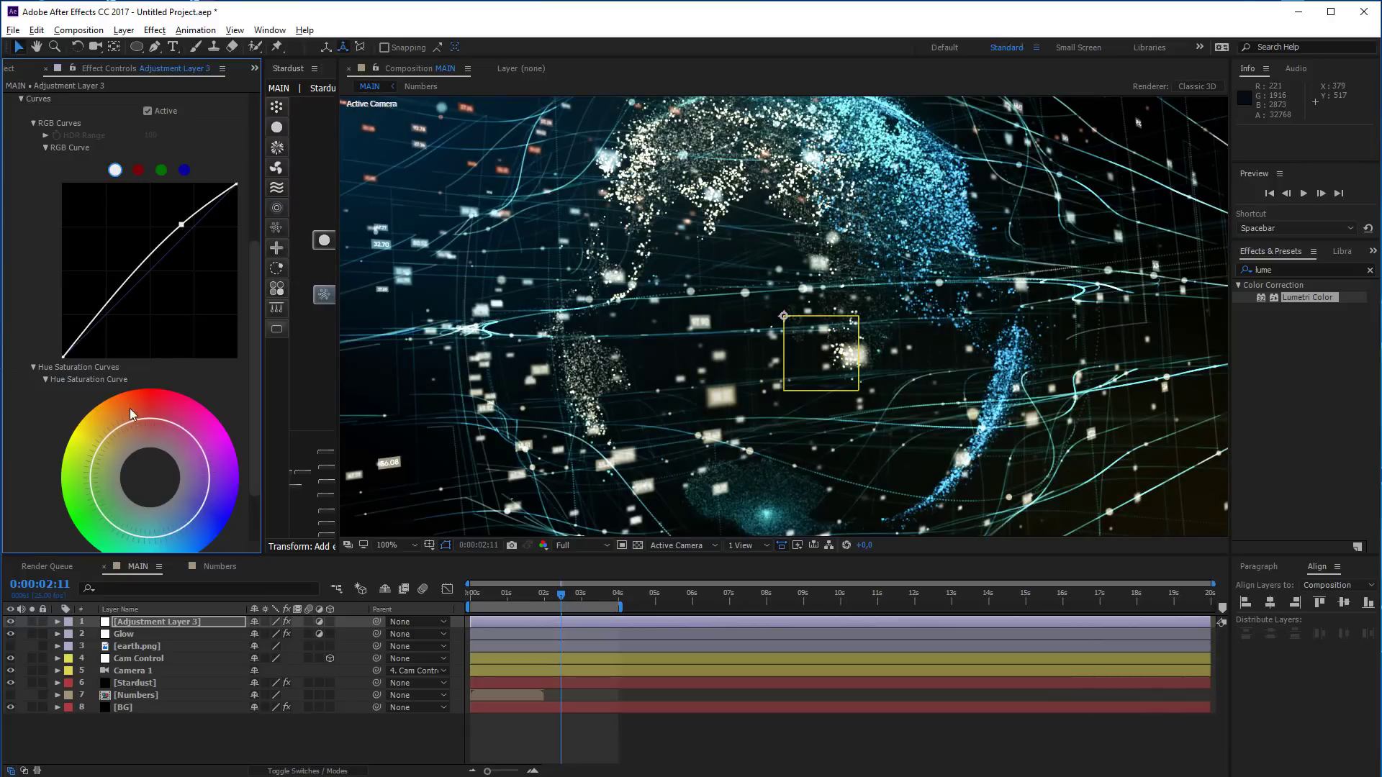
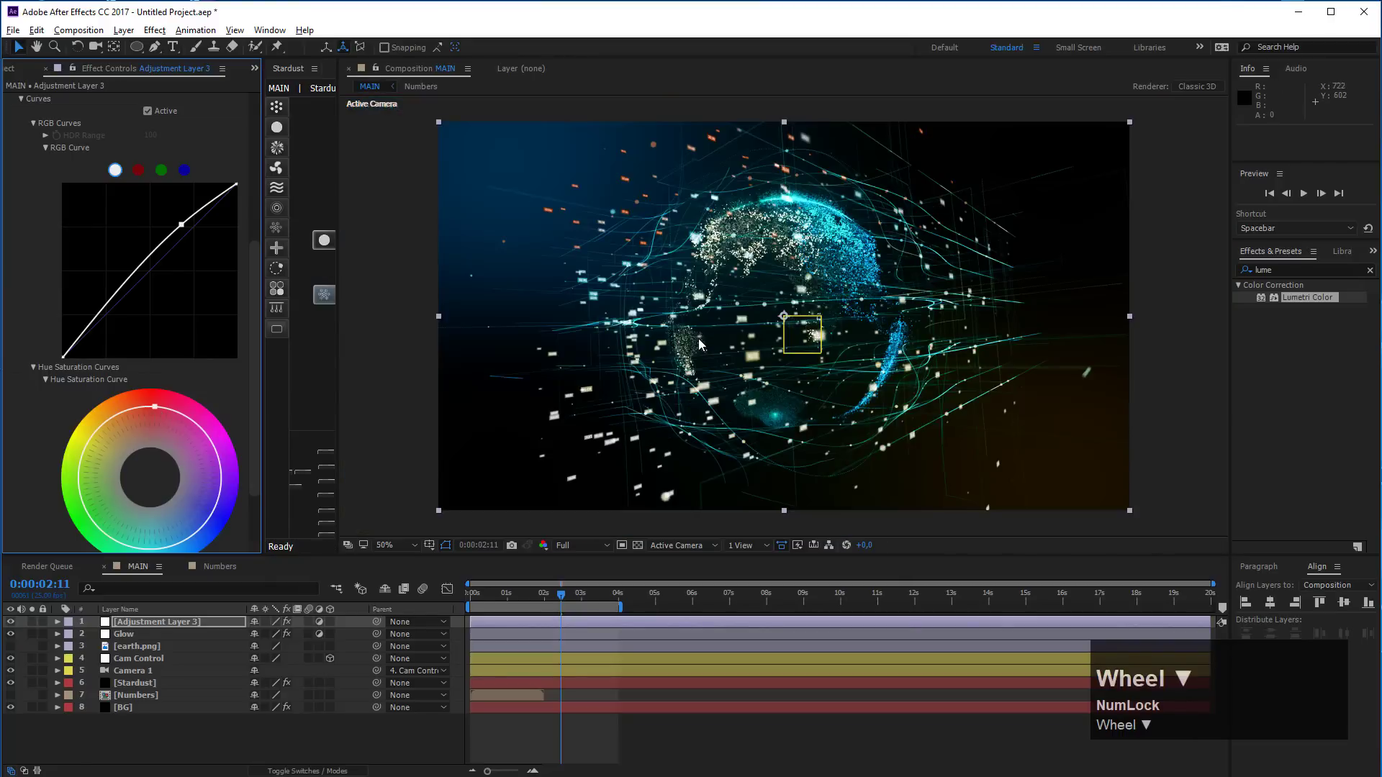
scroll(down, 3)
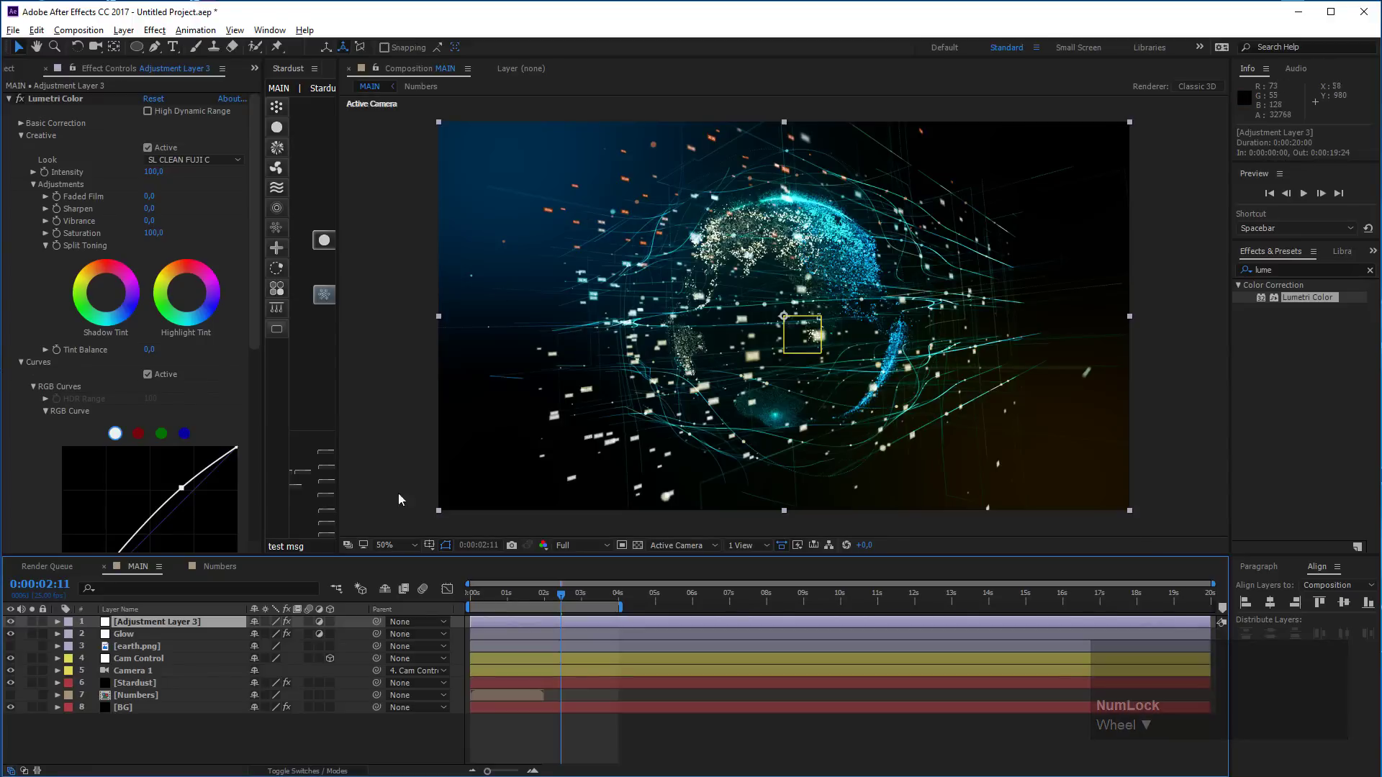
click(126, 713)
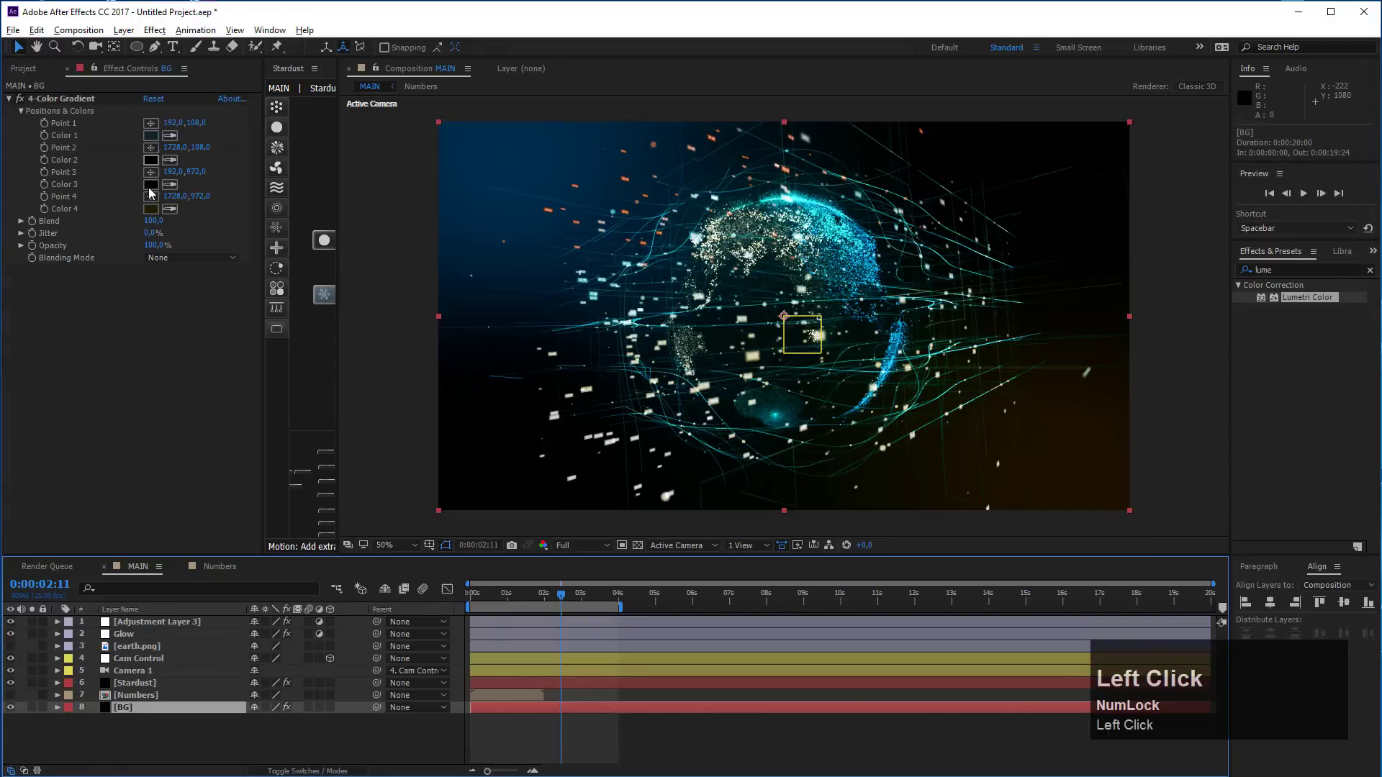
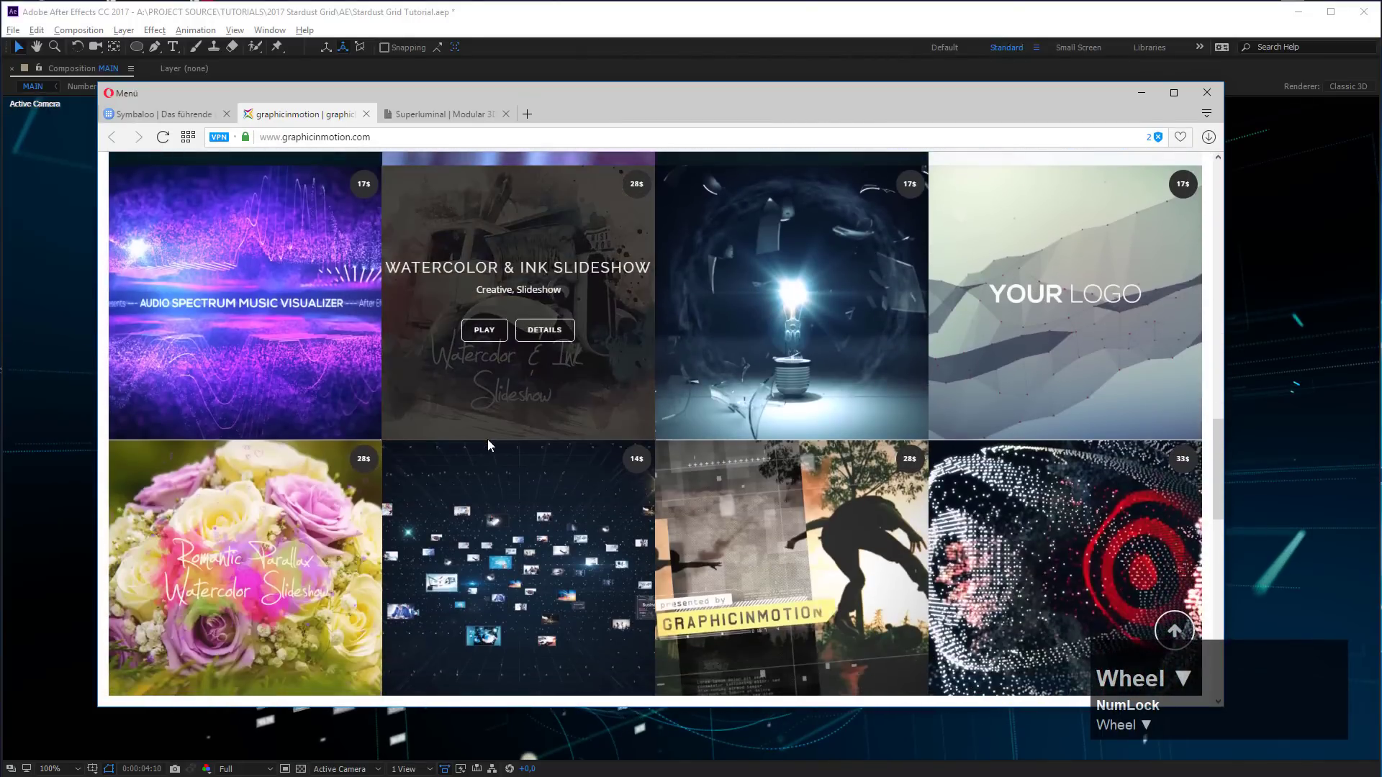
Scroll through the graphicinmotion tutorials page in Opera
scroll(up, 3)
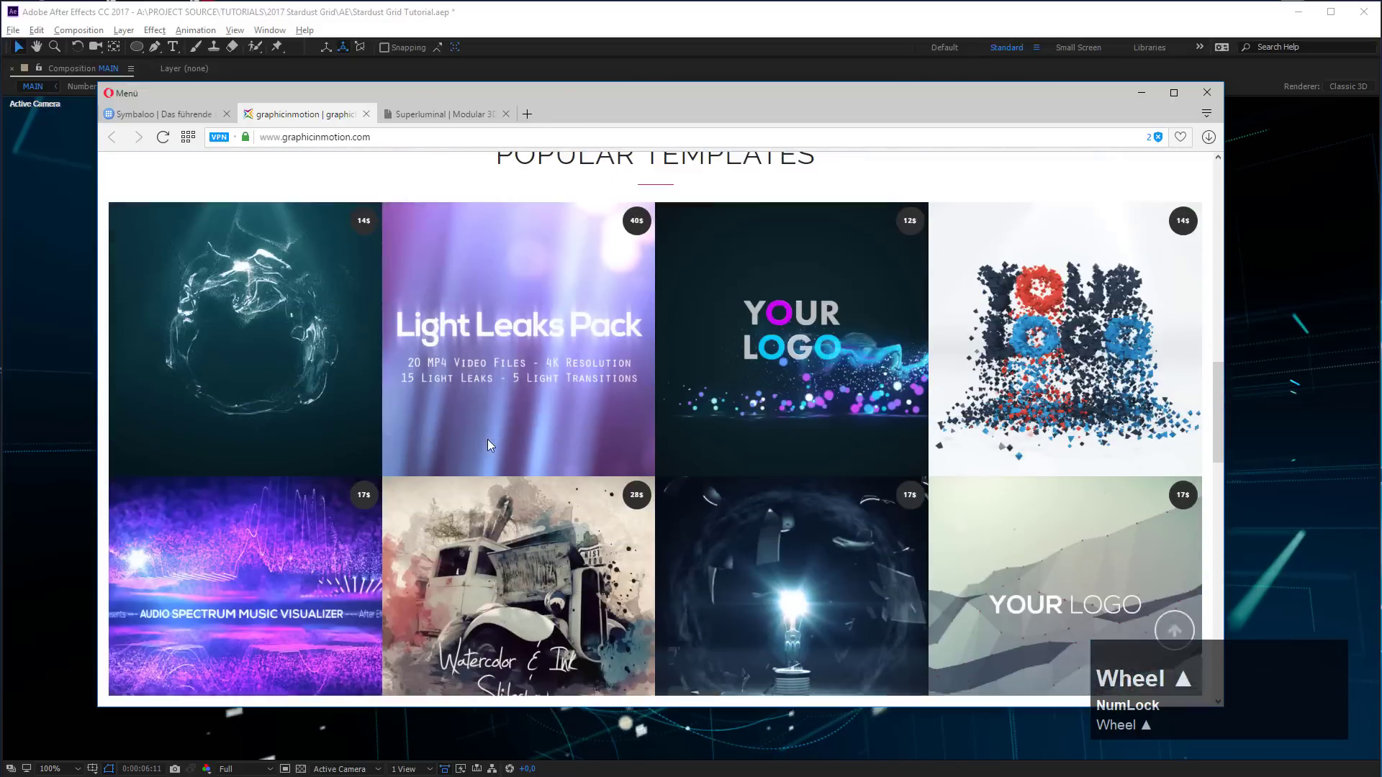
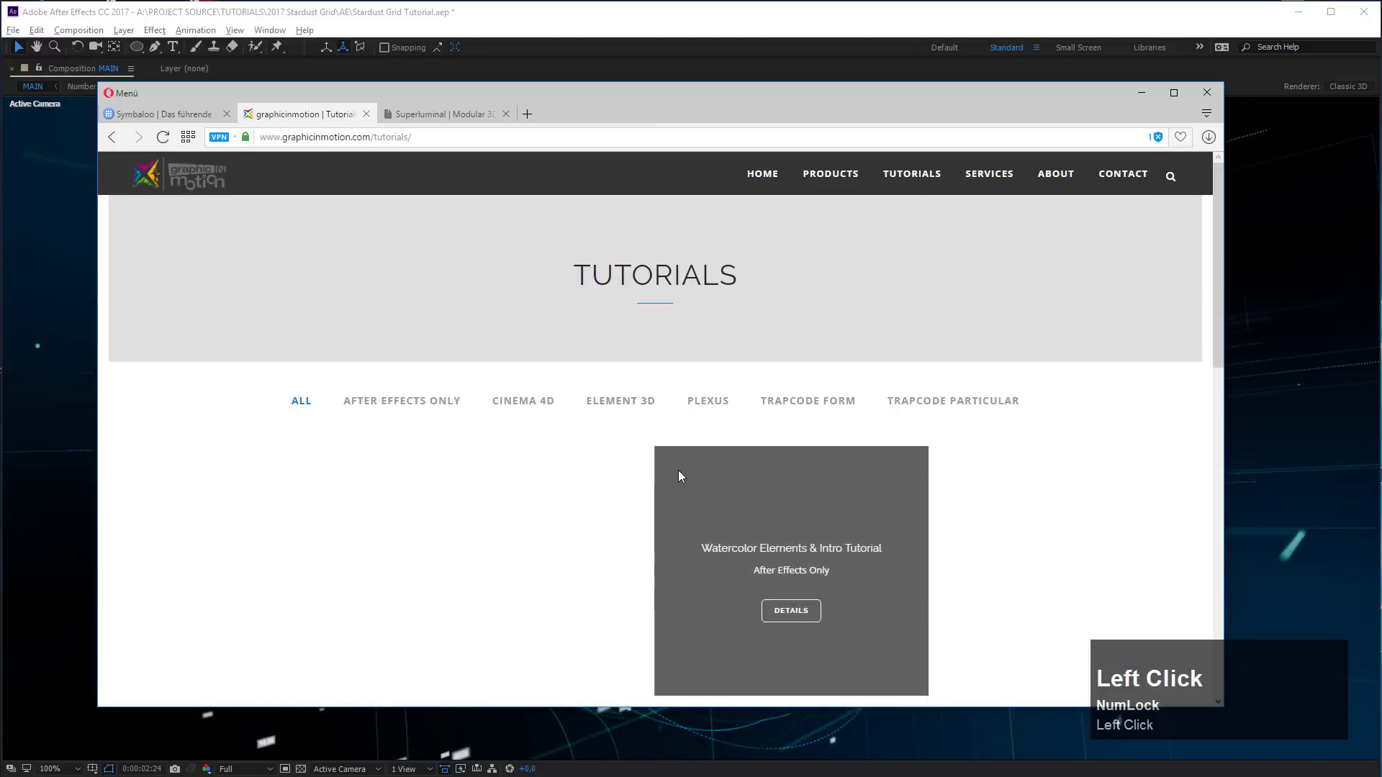
scroll(down, 3)
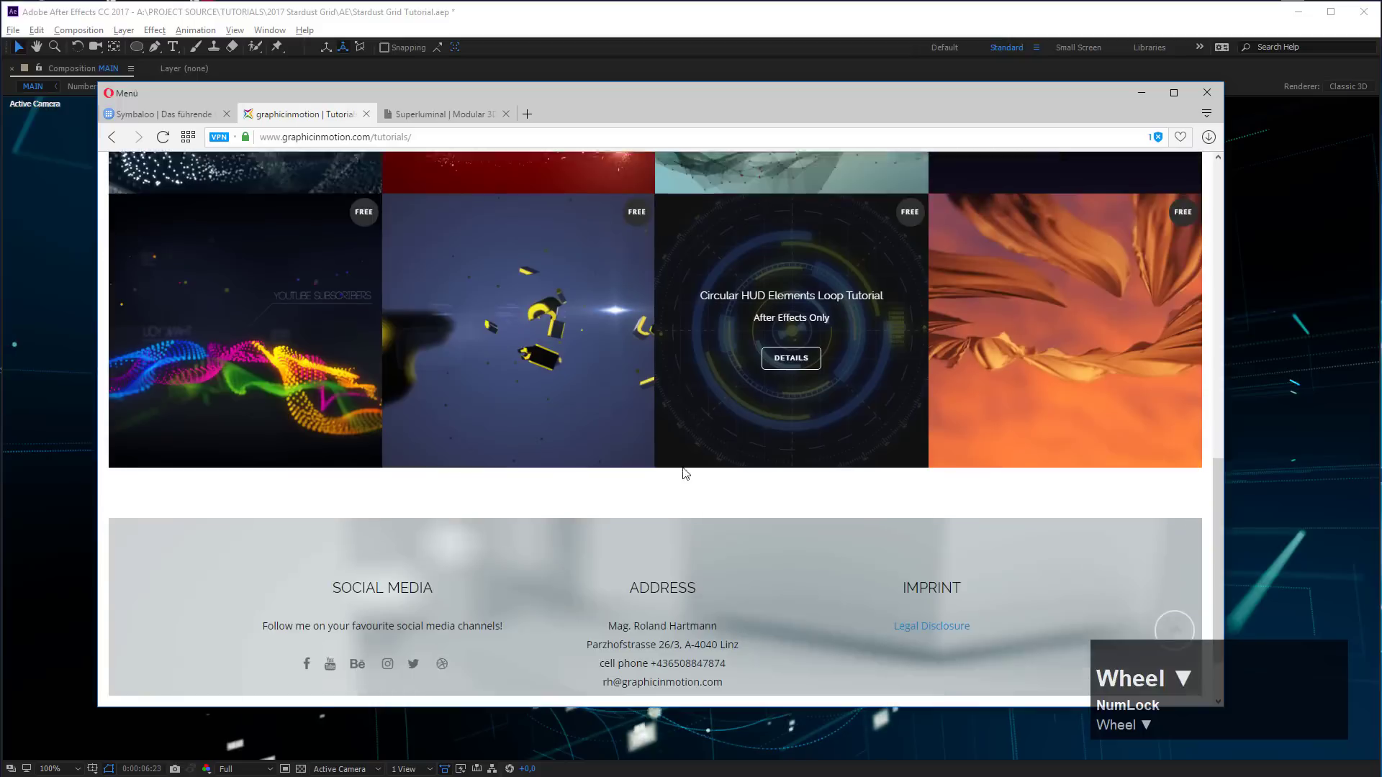
scroll(up, 3)
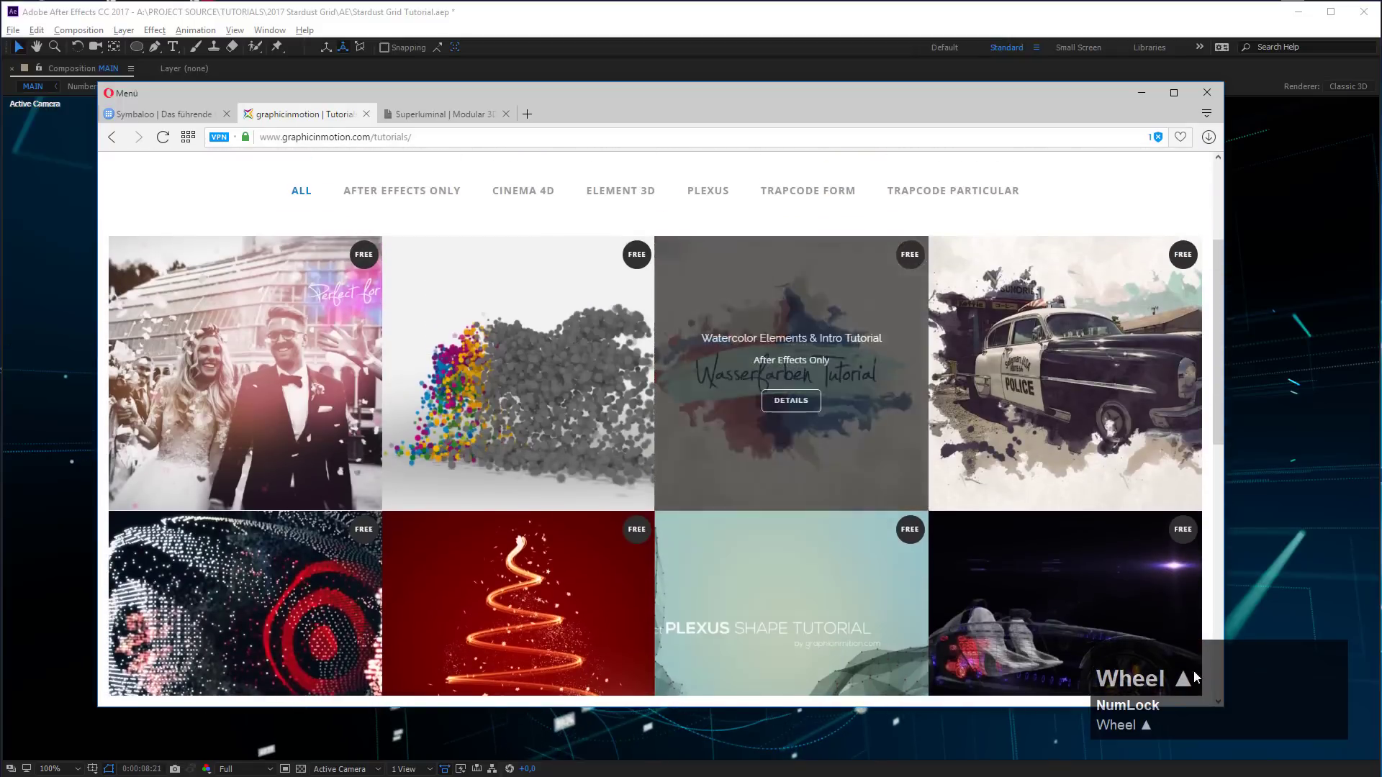